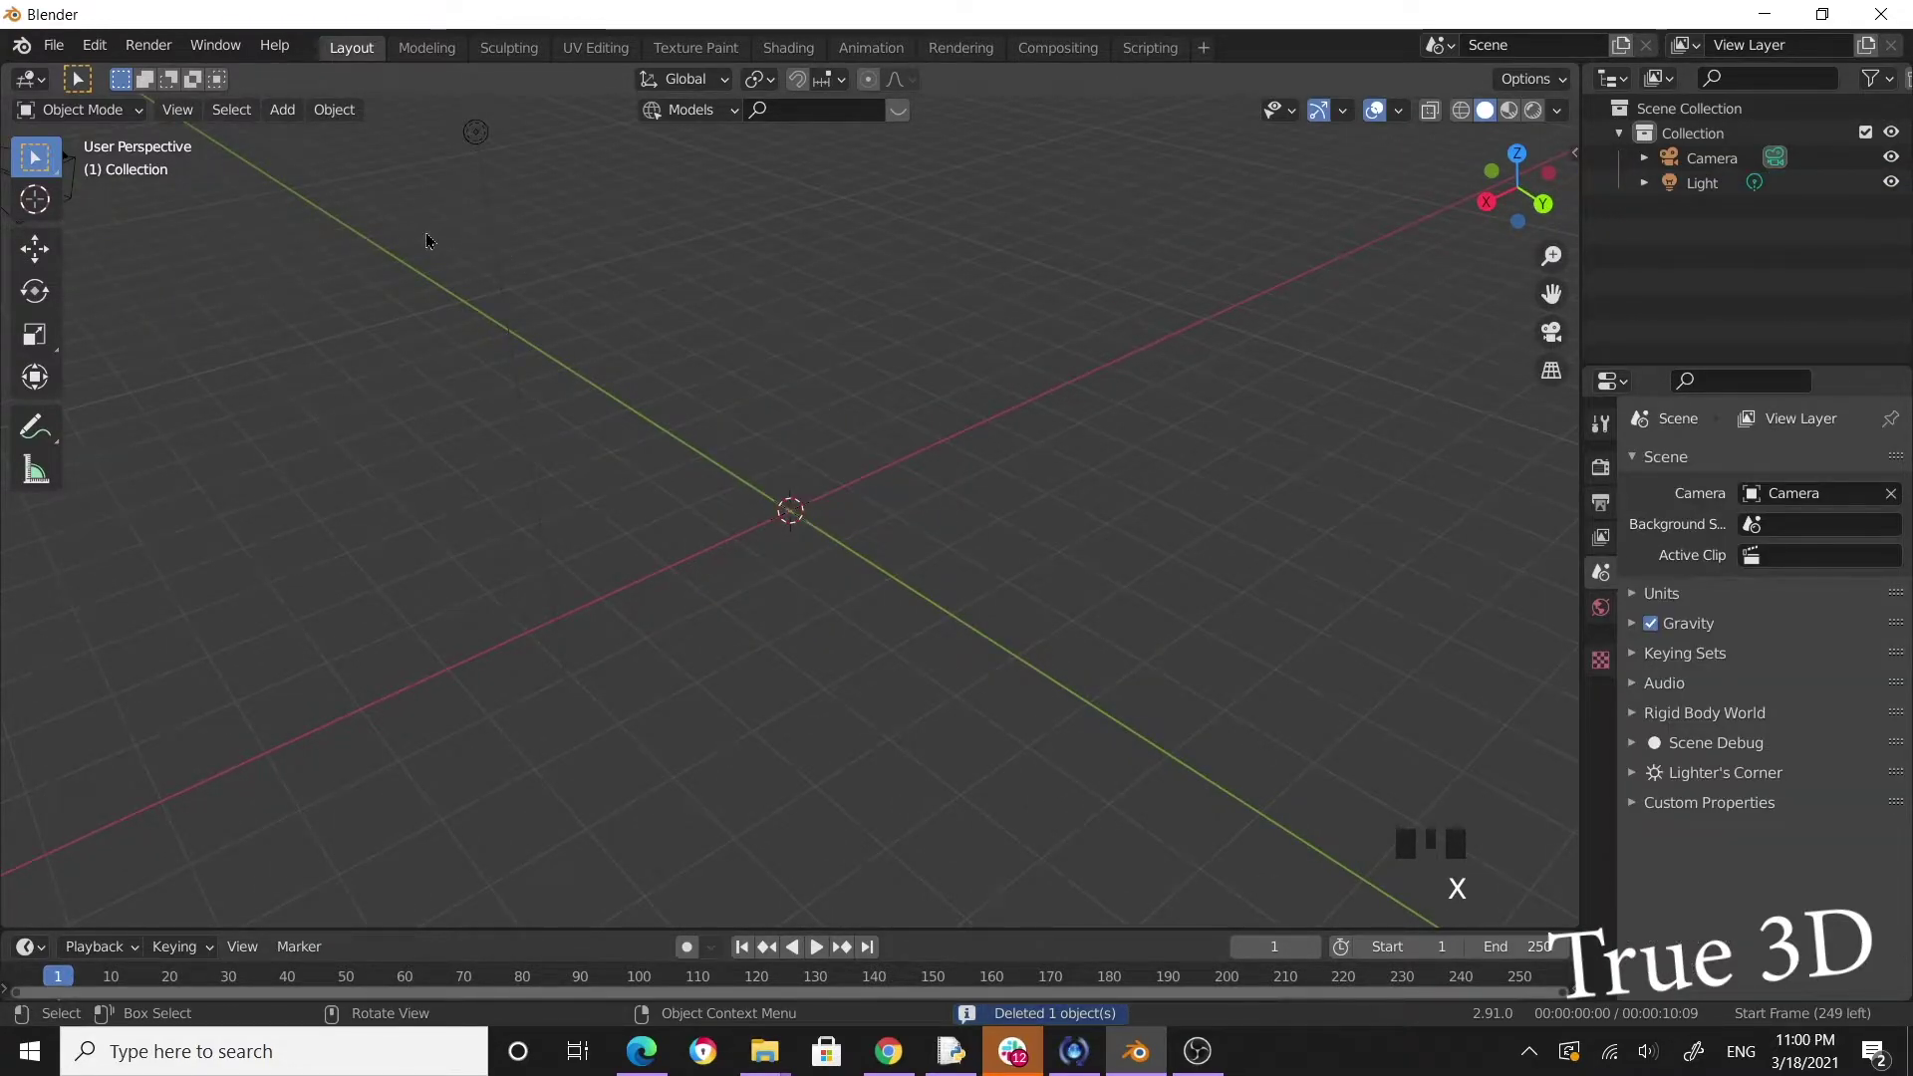
# Replace the default cube with a new cylinder mesh and enter Edit Mode on it.
pyautogui.moveTo(287, 116); pyautogui.dragTo(894, 626)
pyautogui.scroll(3)
pyautogui.moveTo(944, 600); pyautogui.dragTo(738, 491)
pyautogui.press('Tab')
pyautogui.scroll(3)
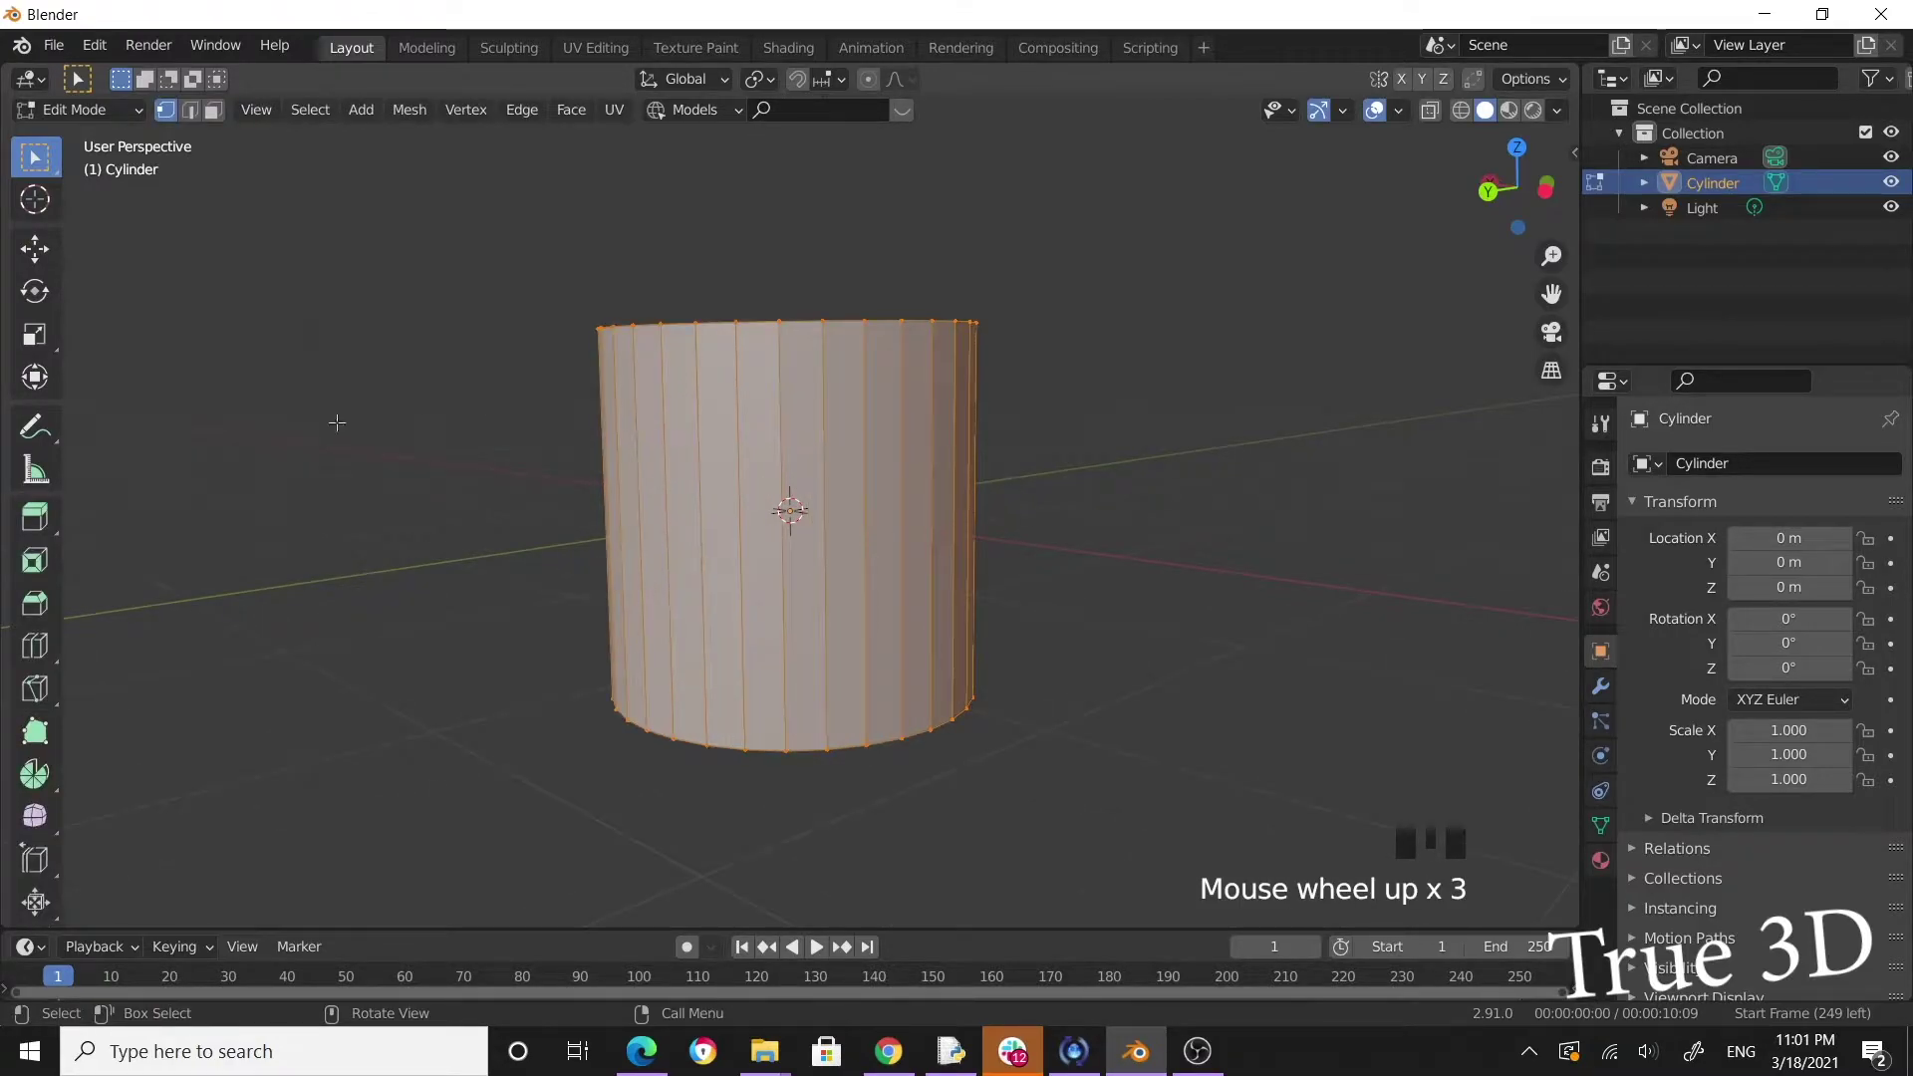
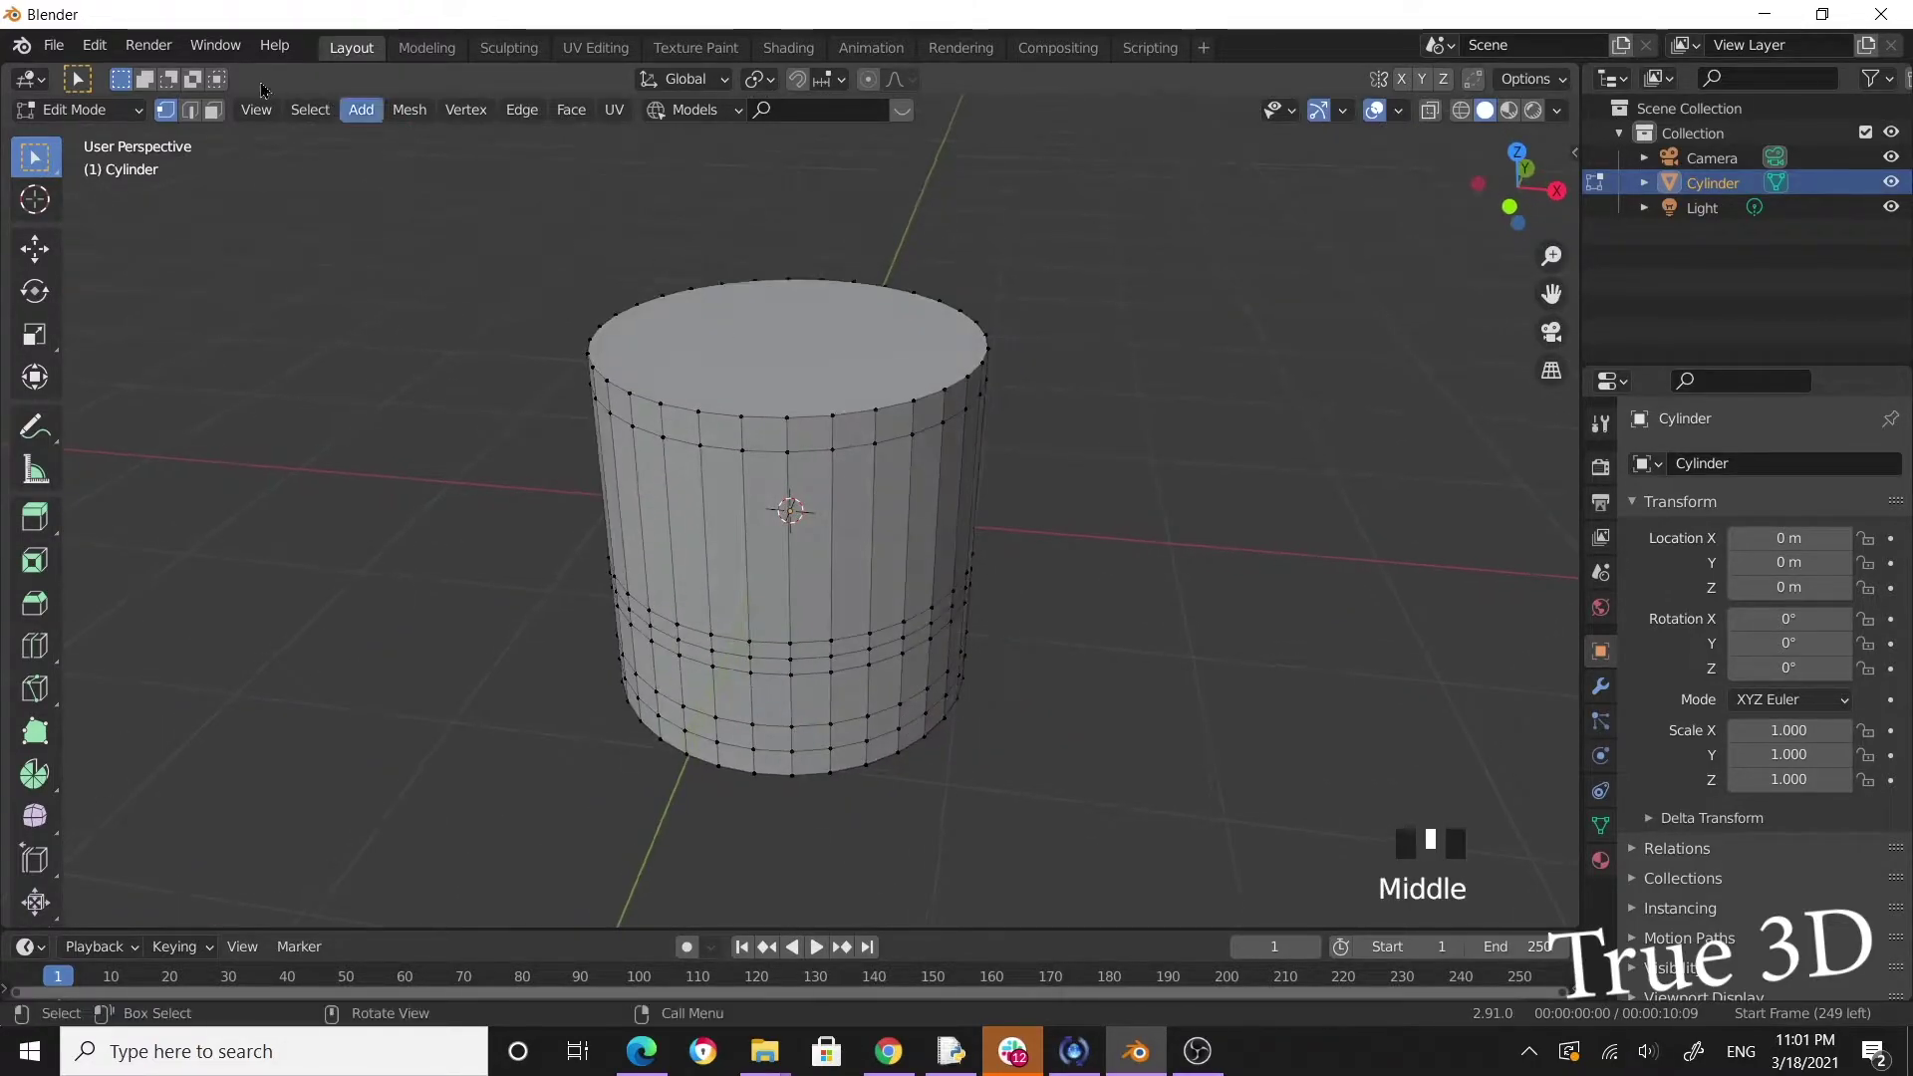
# Inset the cylinder's top face thinly and push it down to hollow out an open cup.
pyautogui.click(220, 124)
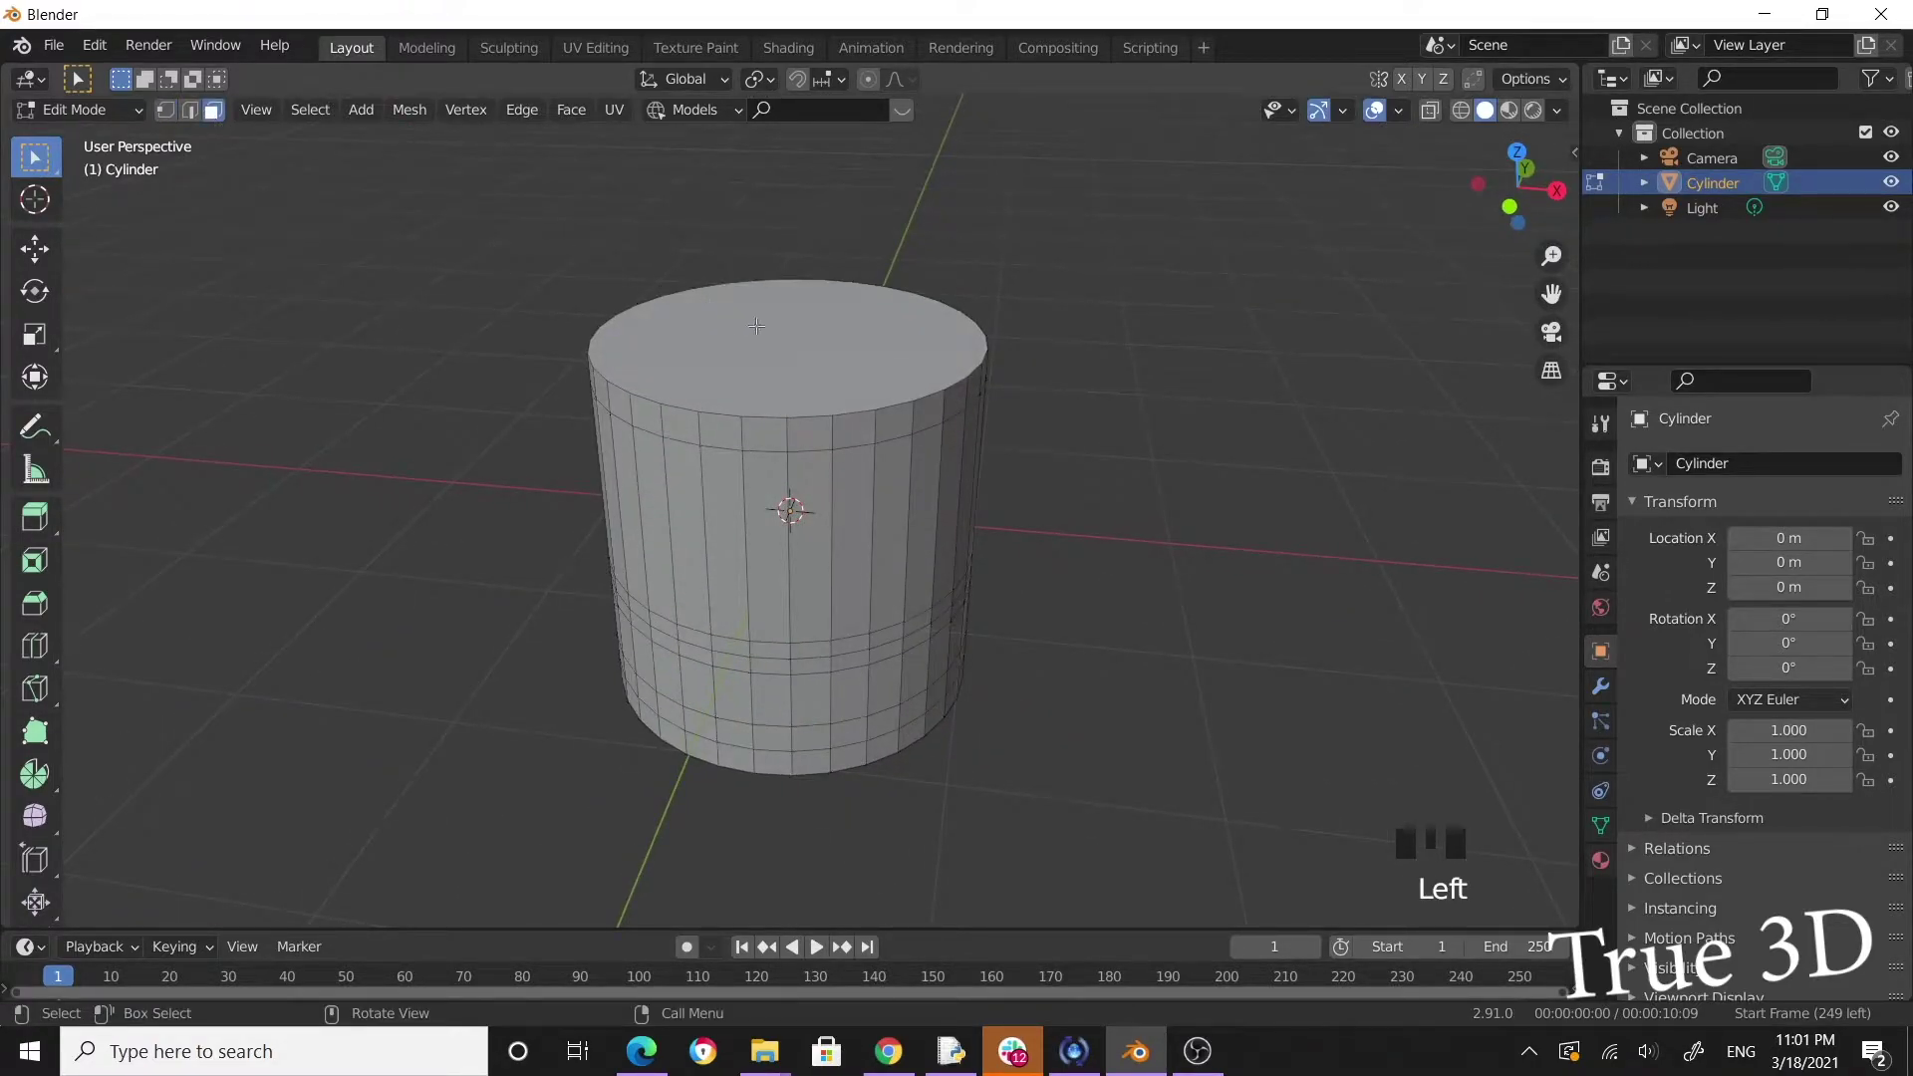
pyautogui.click(778, 326)
pyautogui.moveTo(1025, 502); pyautogui.dragTo(976, 573)
pyautogui.press('i')
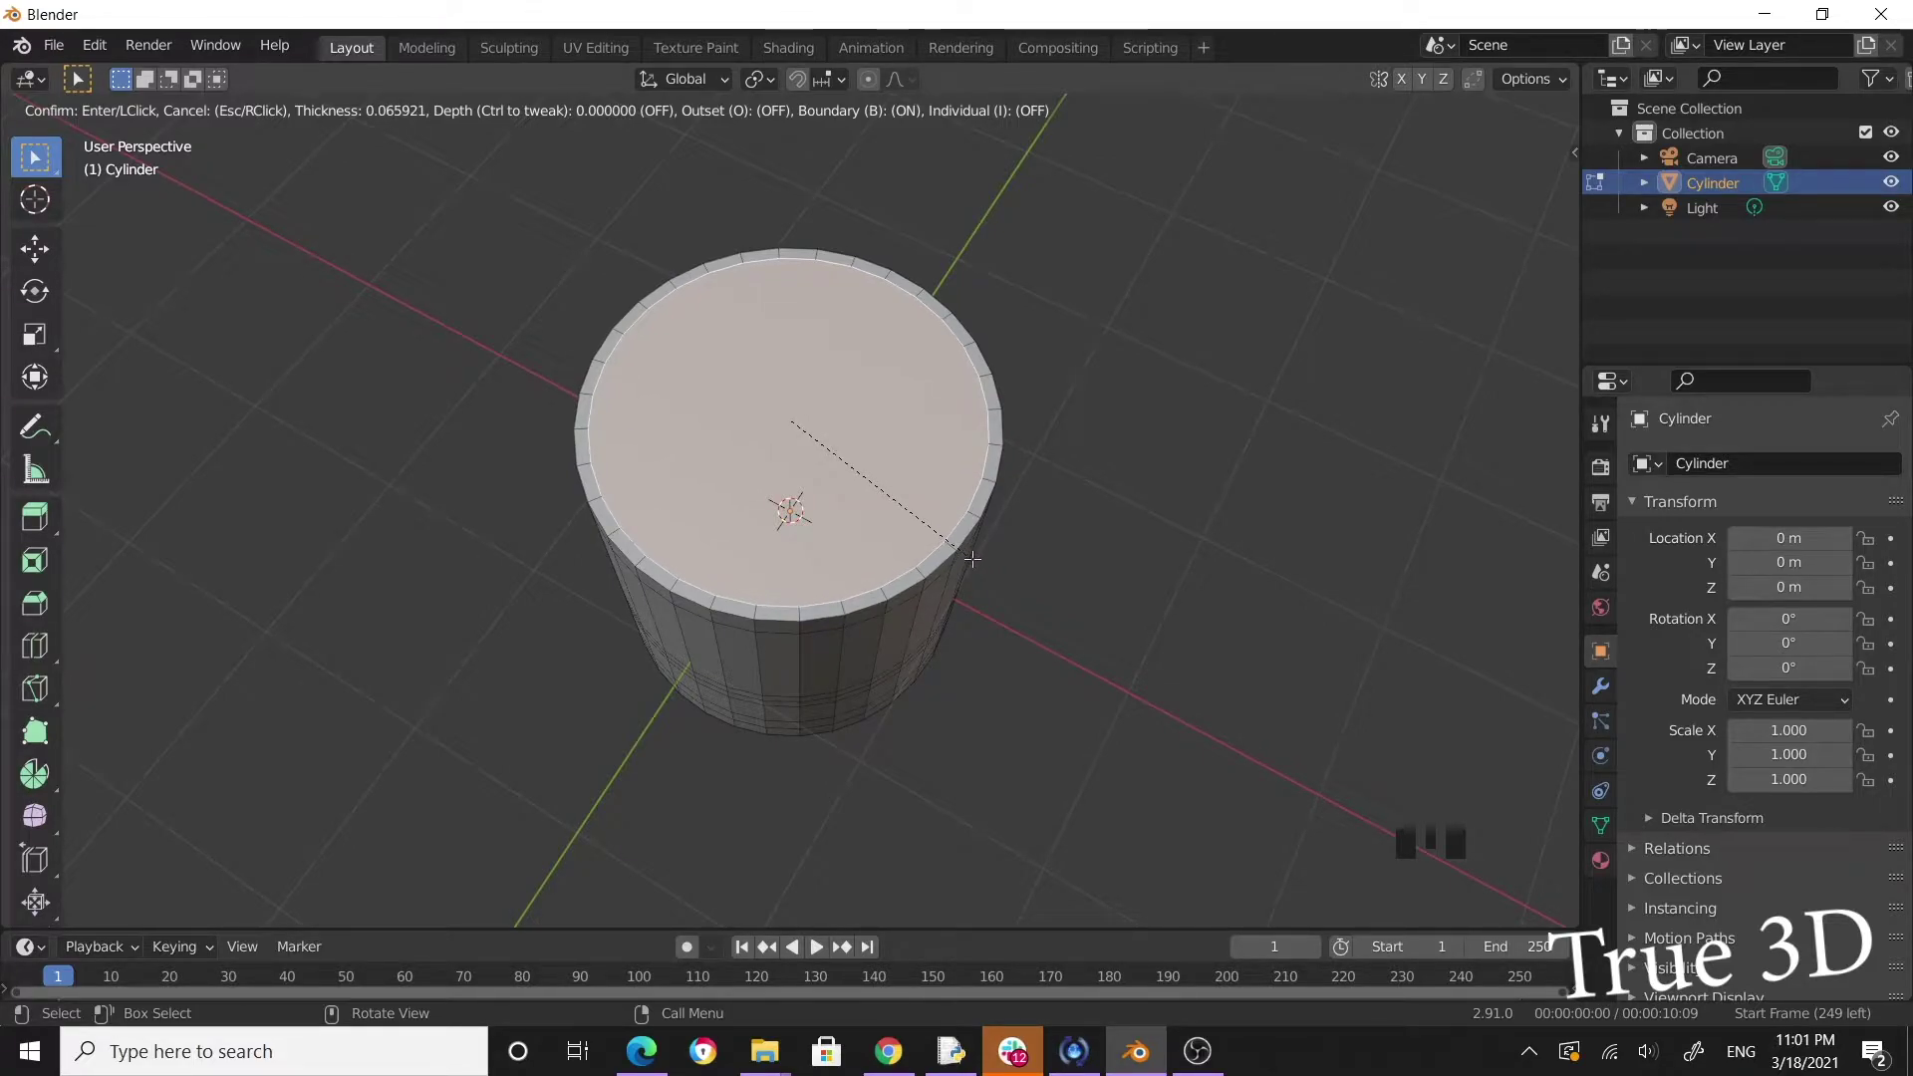
pyautogui.press('i')
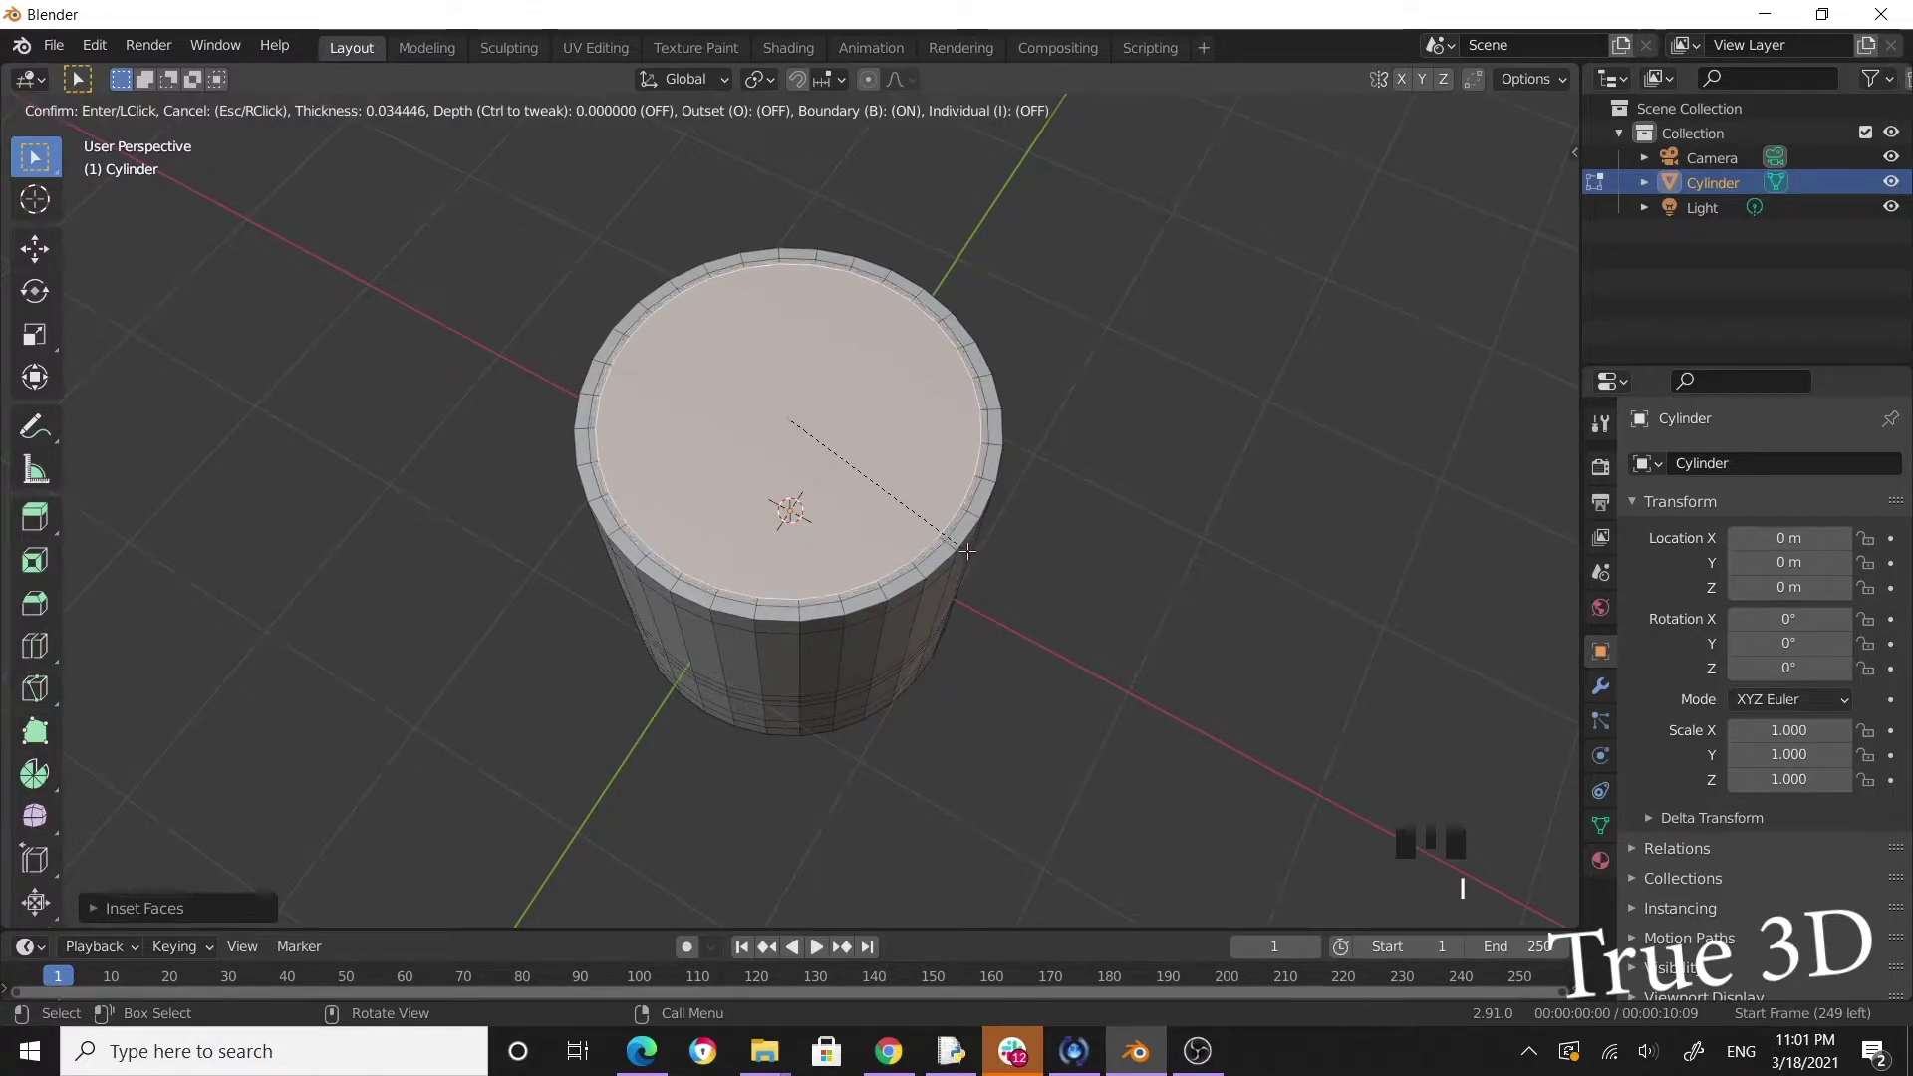
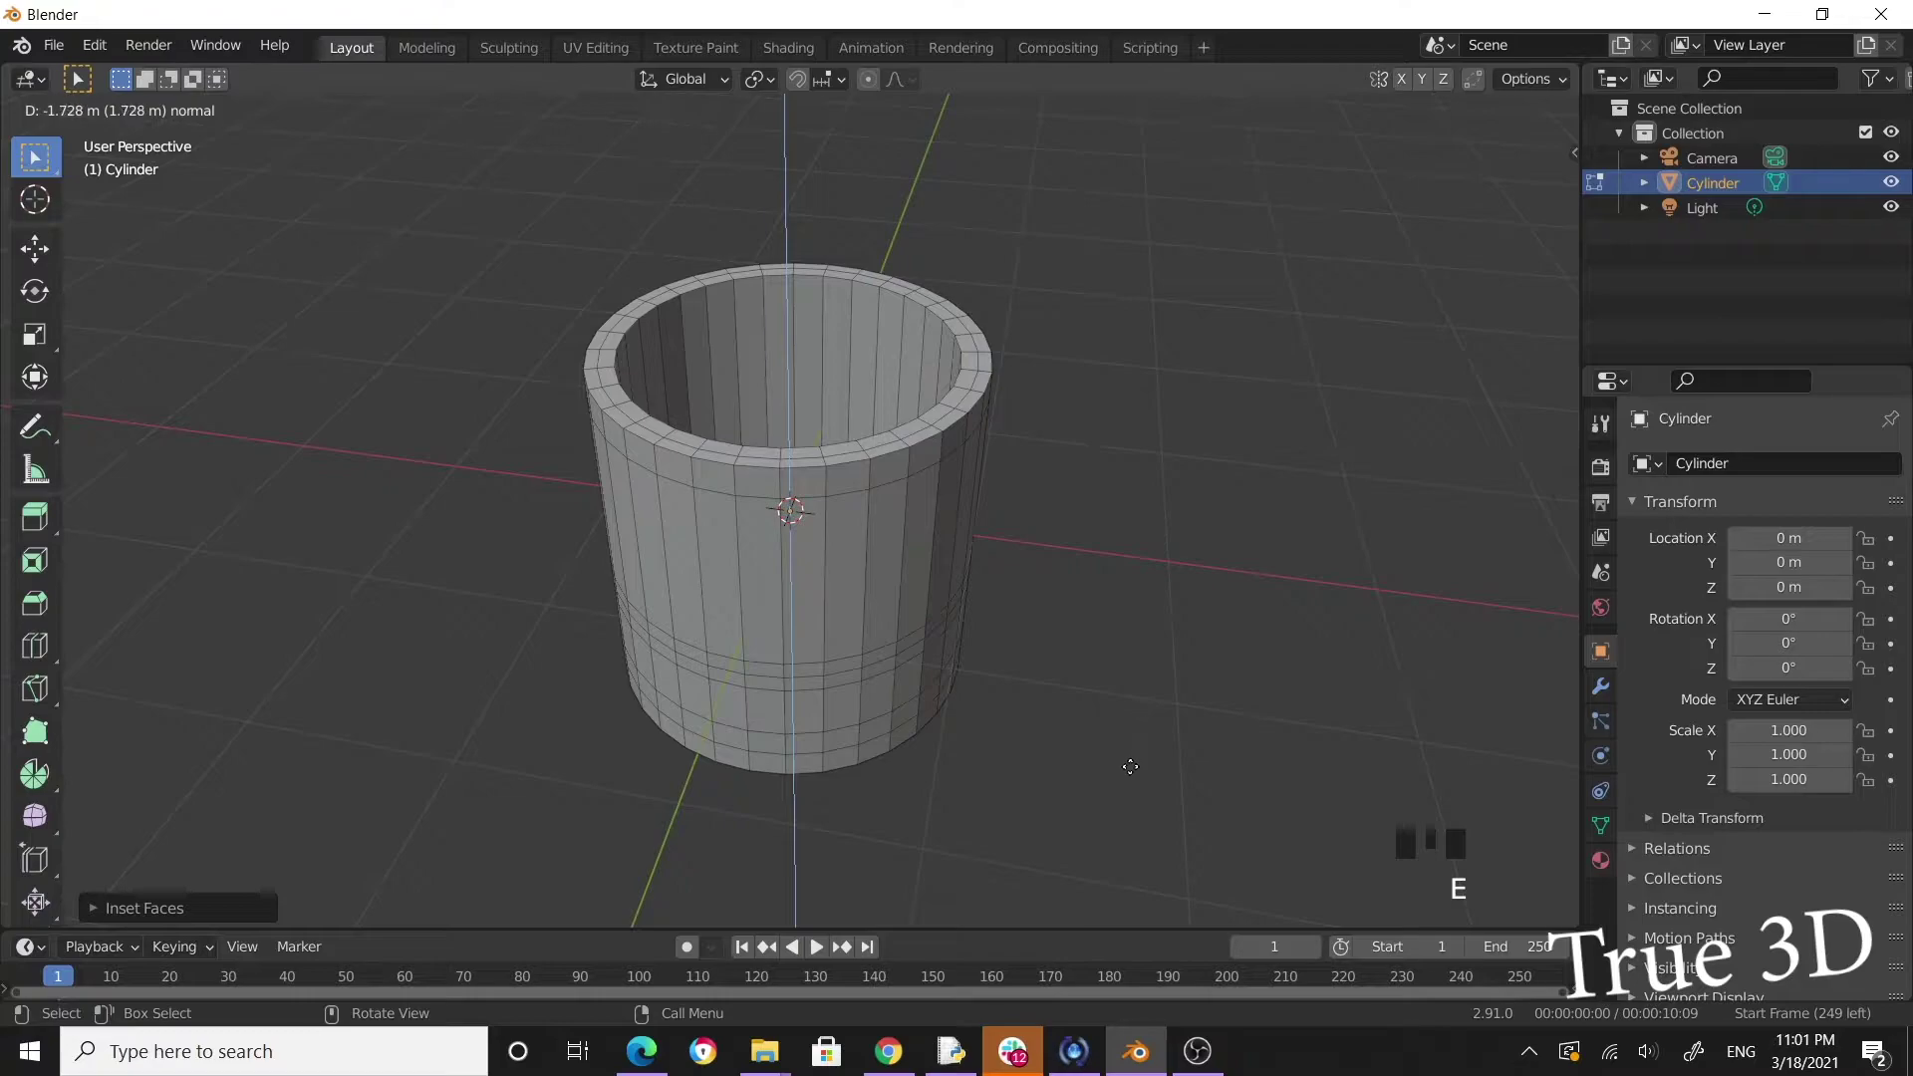
pyautogui.moveTo(1084, 692); pyautogui.dragTo(1045, 516)
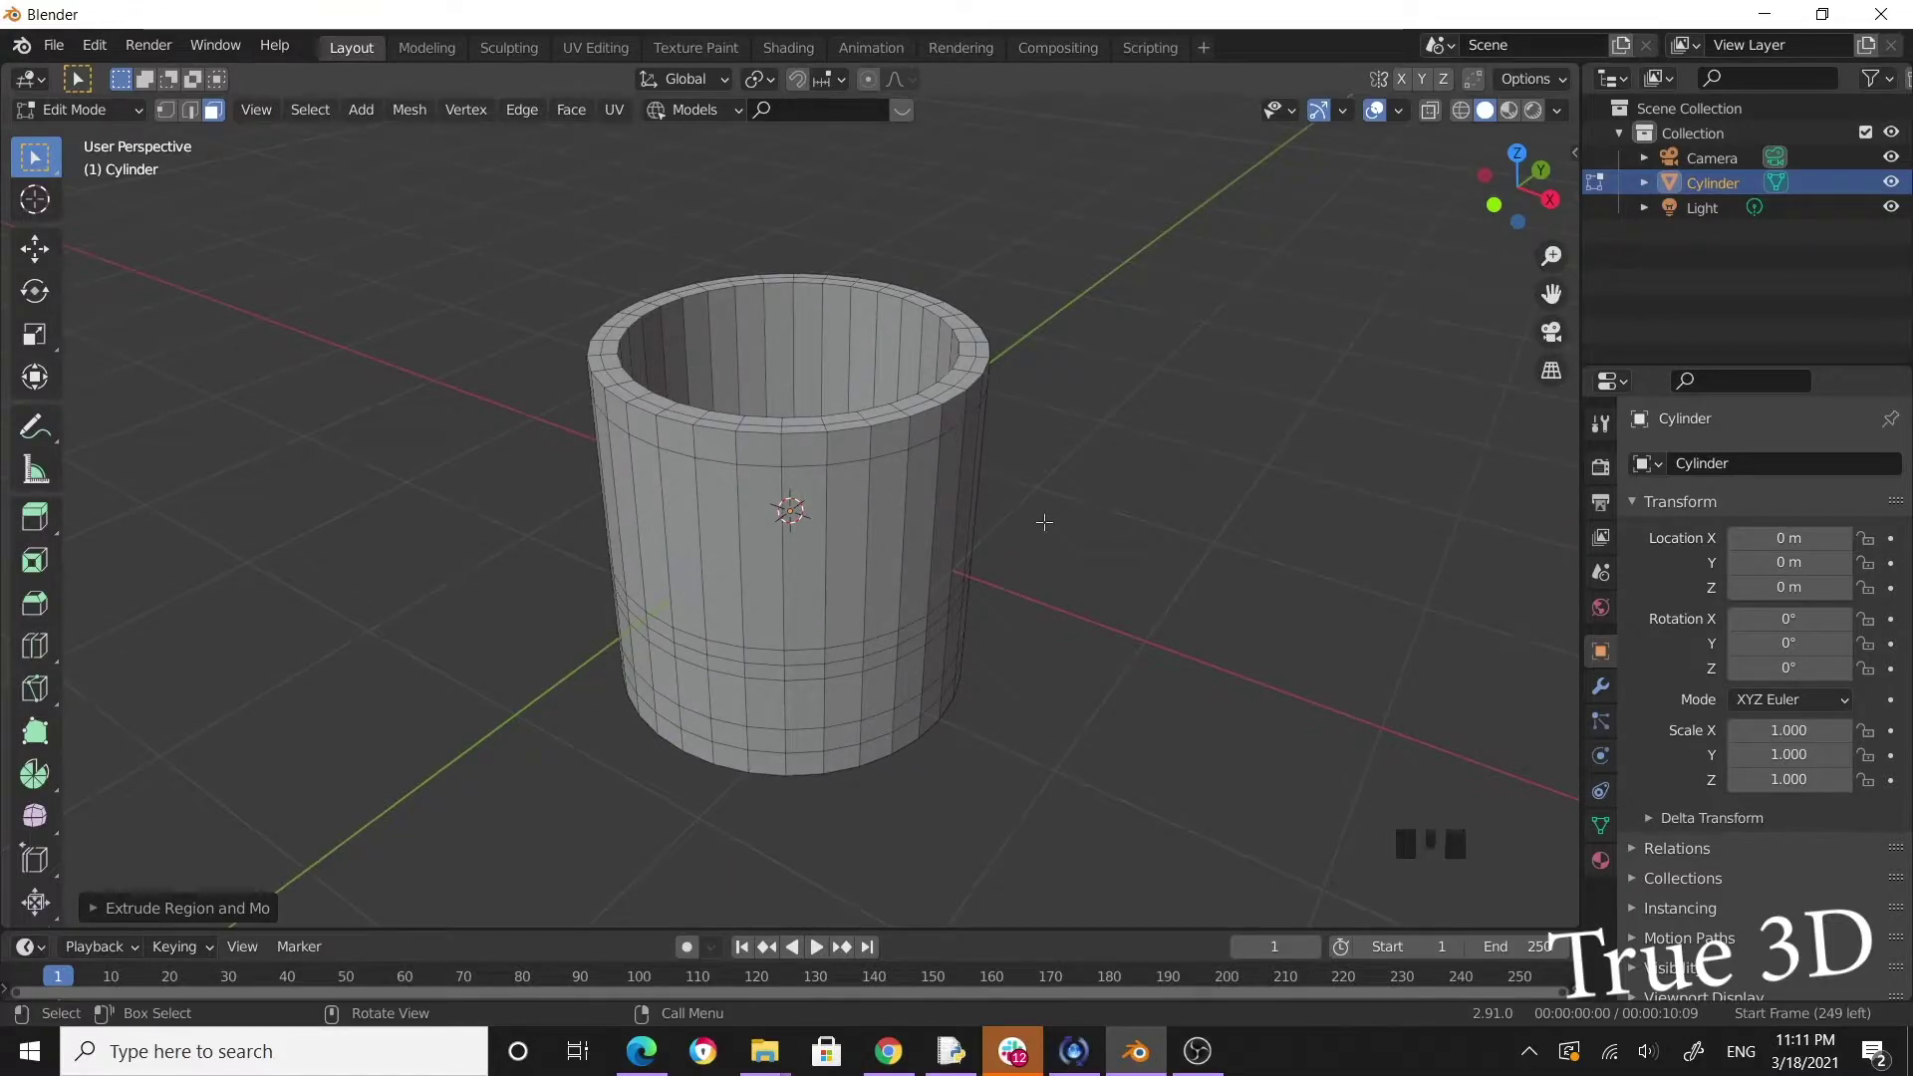
# Box-select the top rim vertices in X-Ray front view, then turn X-Ray off.
pyautogui.press('KP_1')
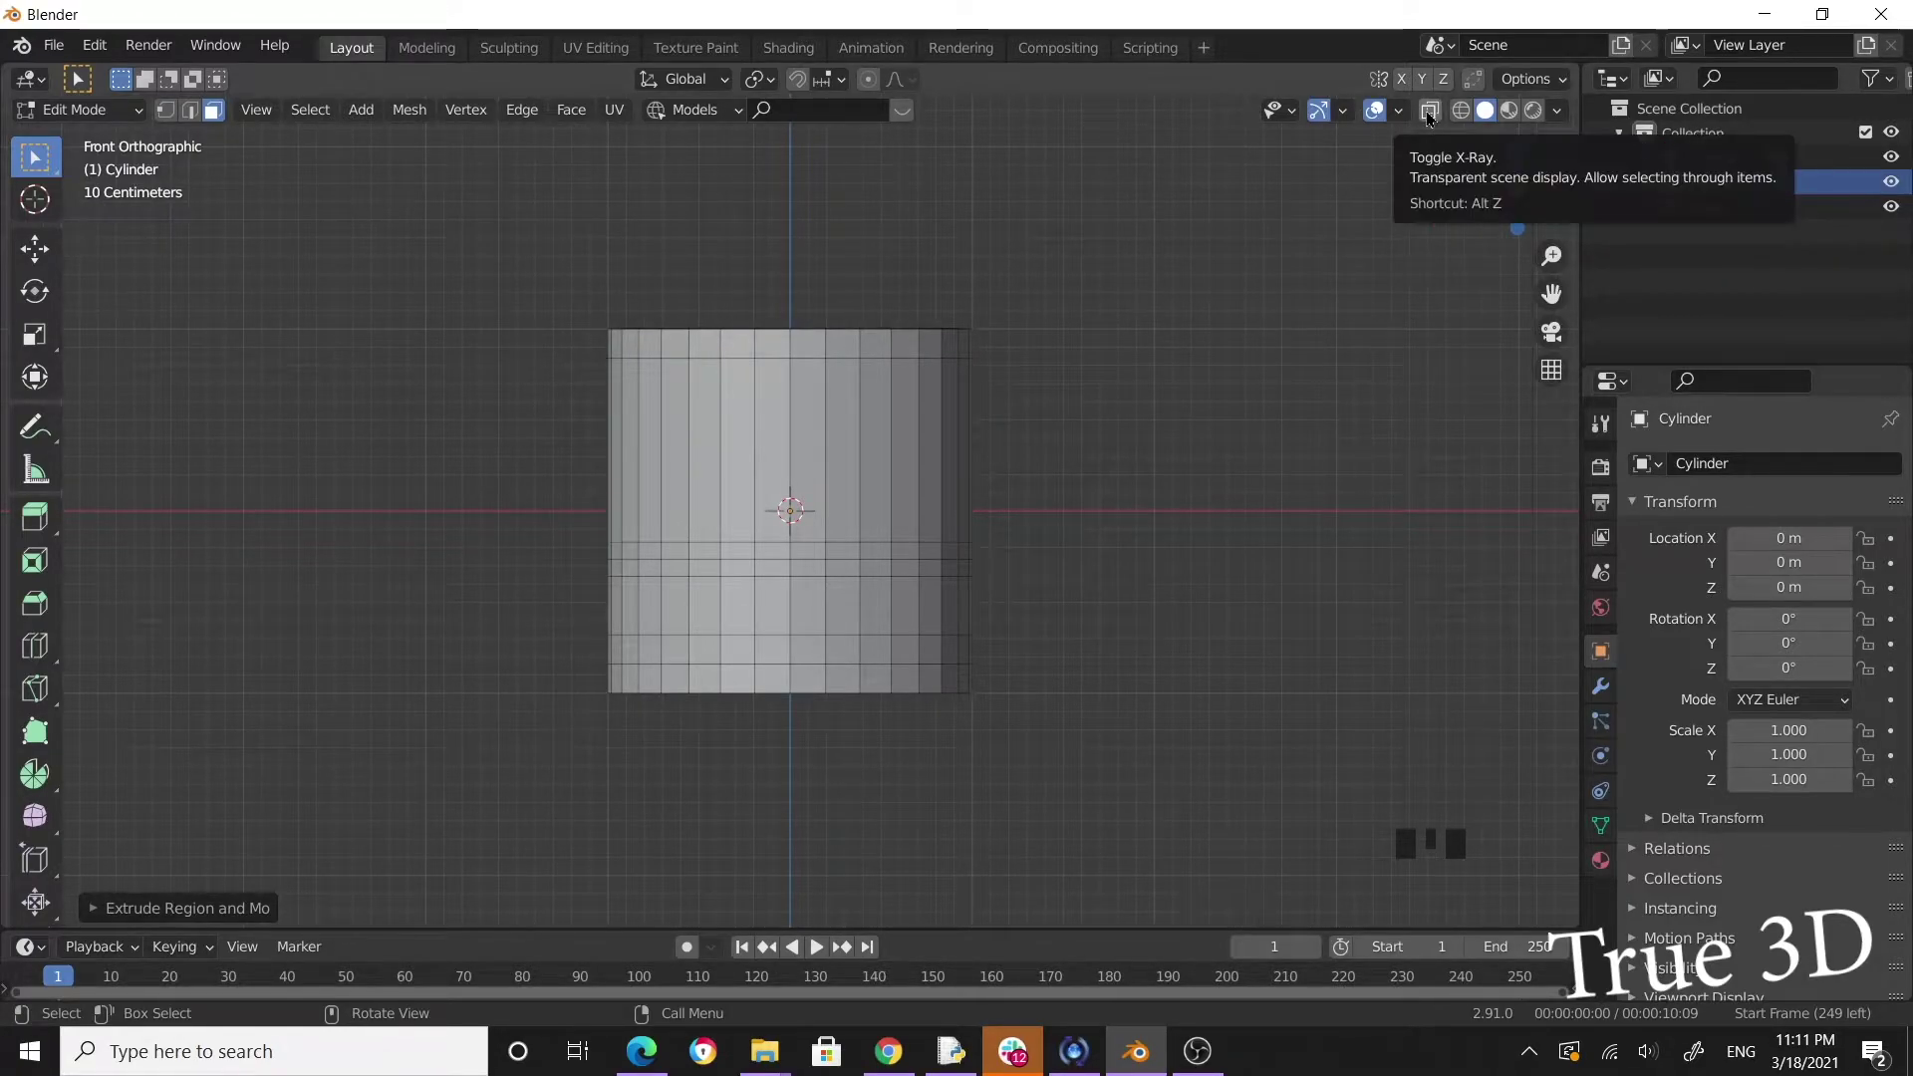
pyautogui.moveTo(1432, 116); pyautogui.dragTo(211, 128)
pyautogui.moveTo(466, 254); pyautogui.dragTo(533, 299)
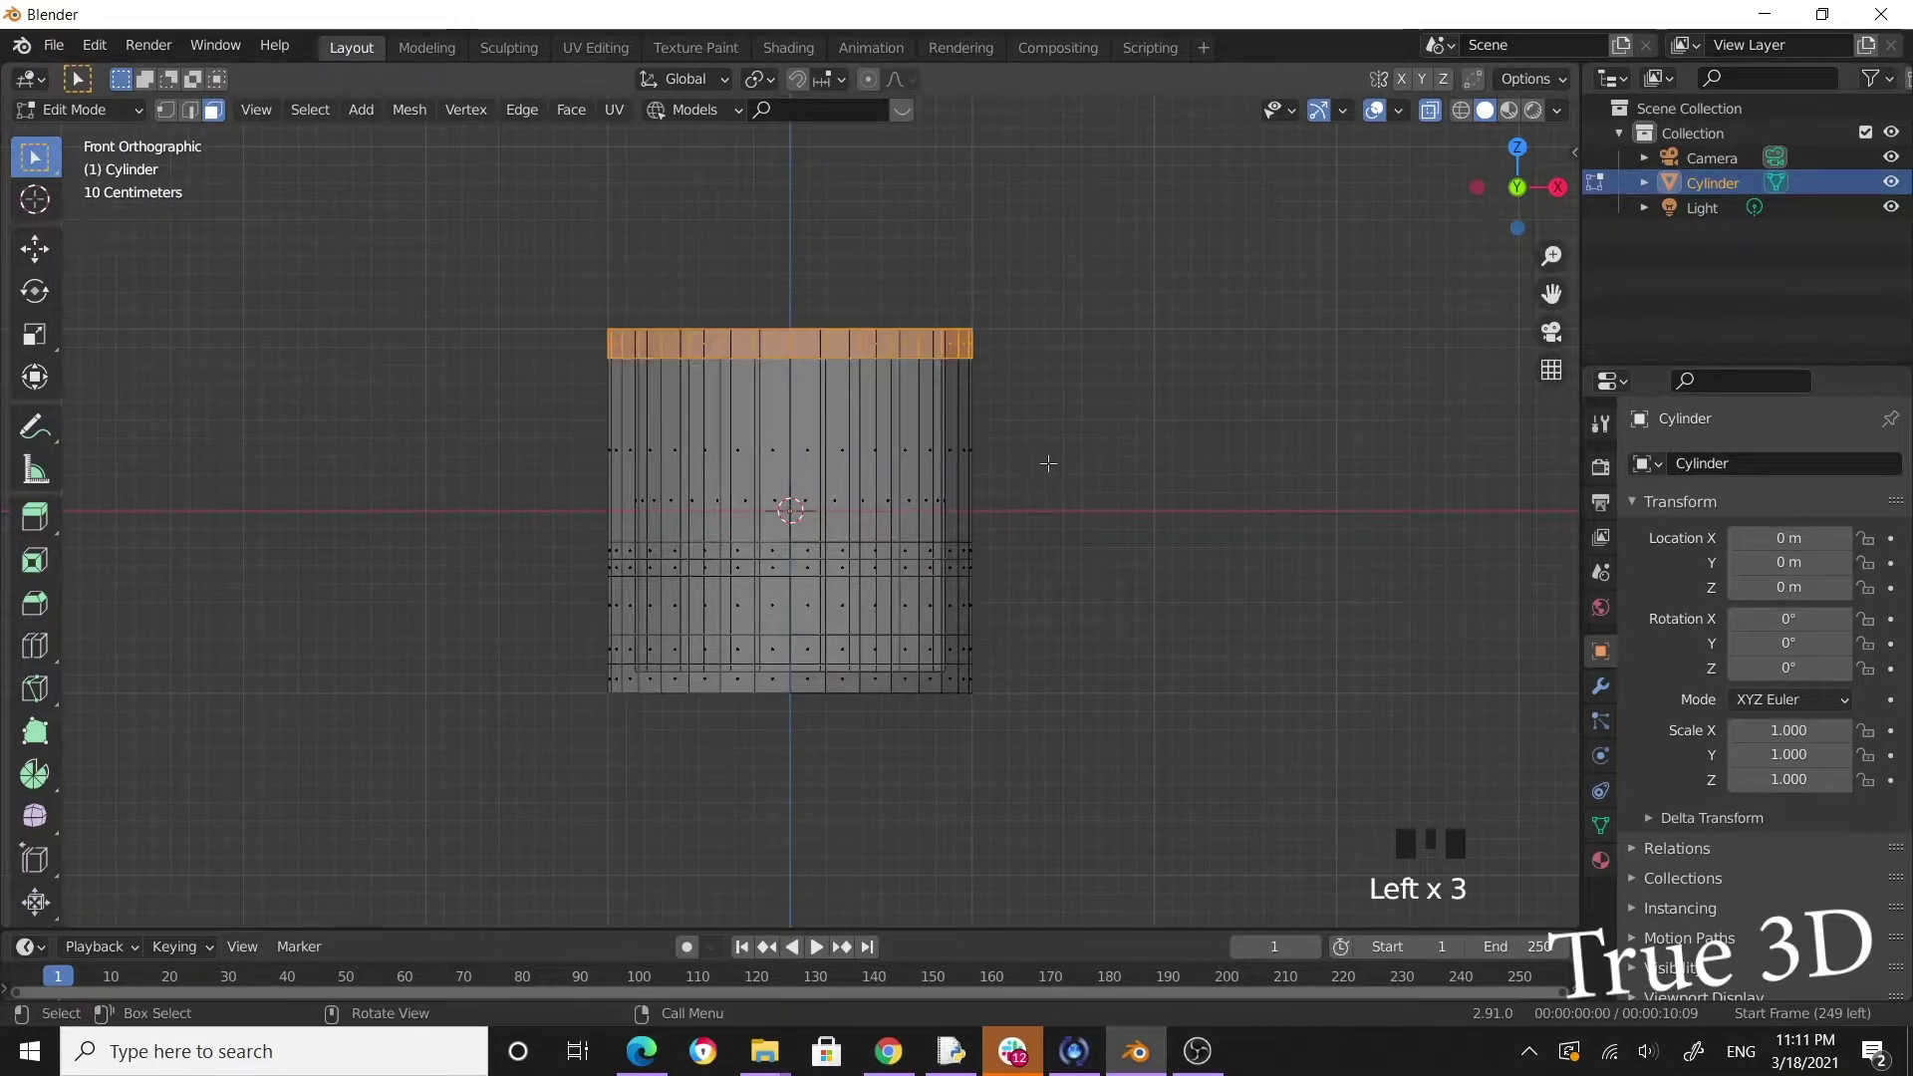
pyautogui.moveTo(1097, 465); pyautogui.dragTo(837, 465)
pyautogui.scroll(3)
pyautogui.scroll(3)
pyautogui.scroll(3)
pyautogui.click(1436, 116)
# Scale the top rim inward and raise it along Z into a narrow bottle-like neck.
pyautogui.moveTo(1139, 307); pyautogui.dragTo(1008, 297)
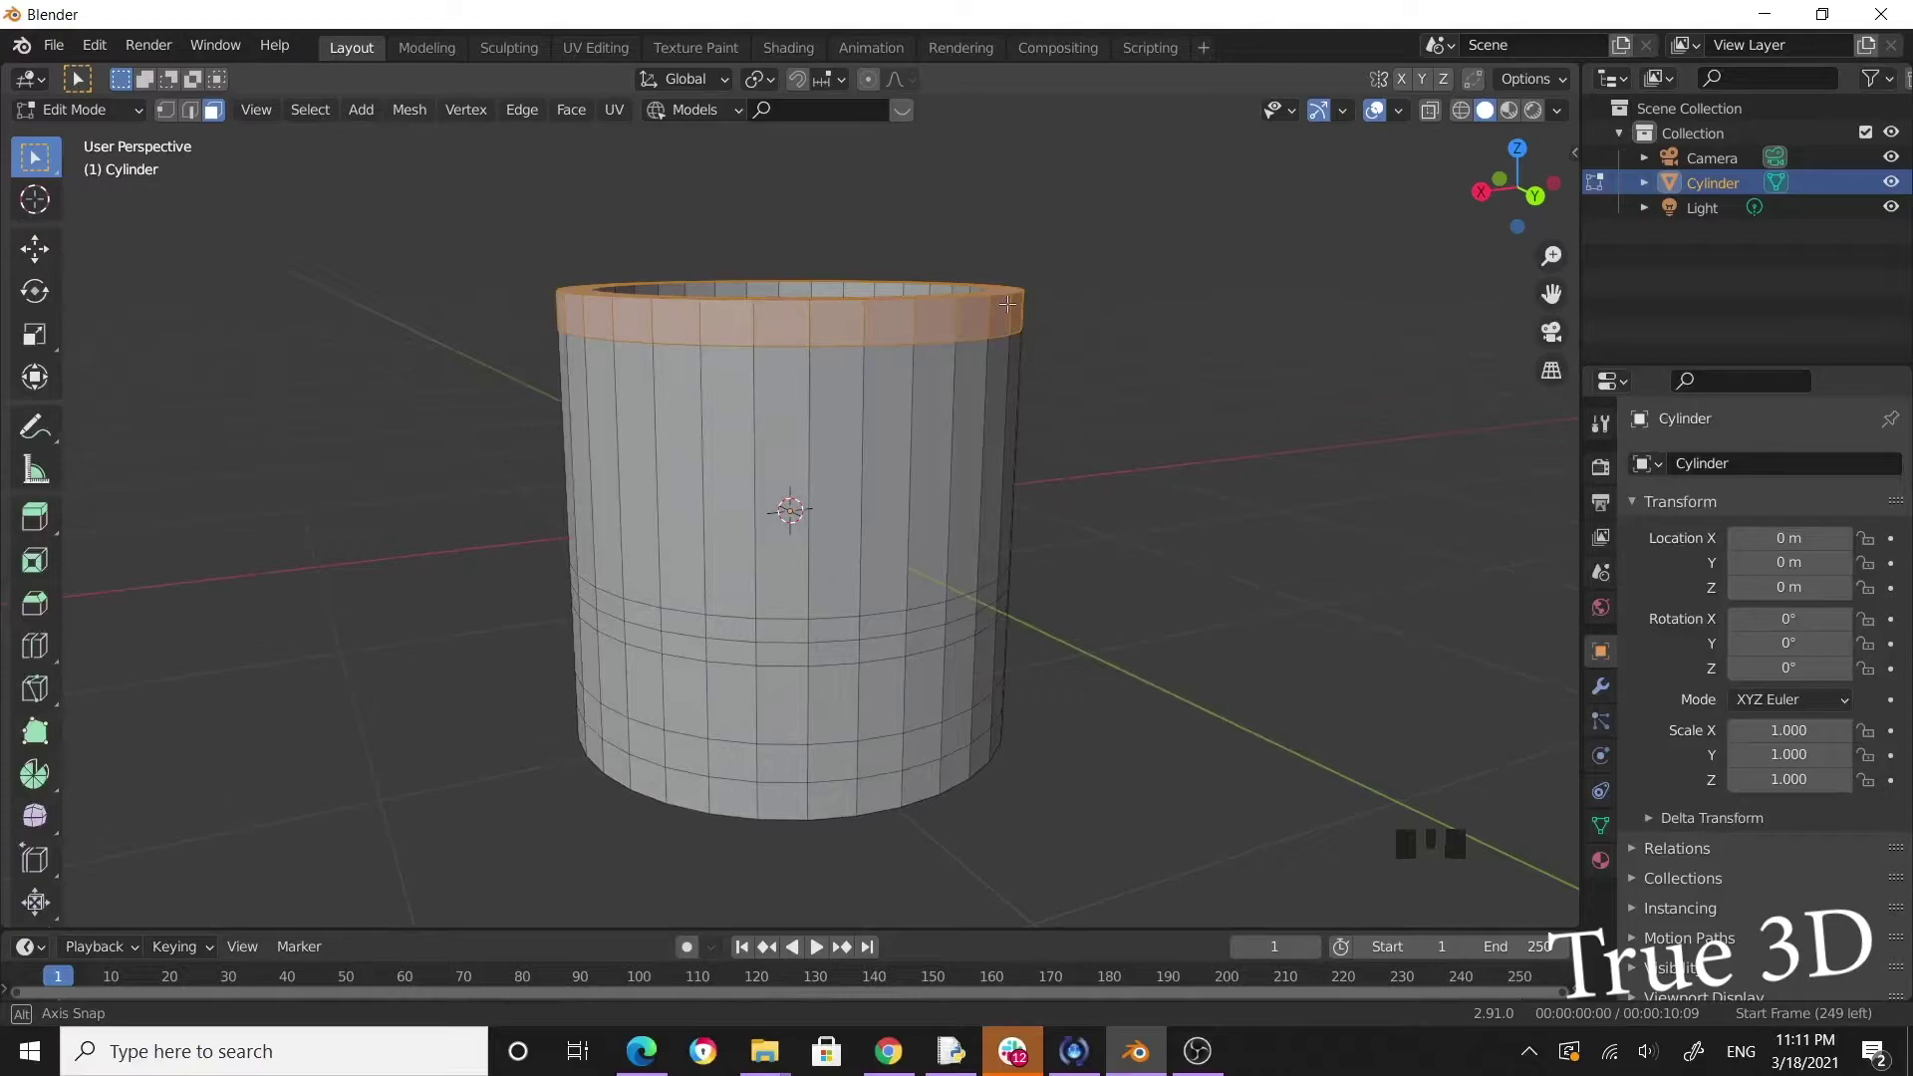
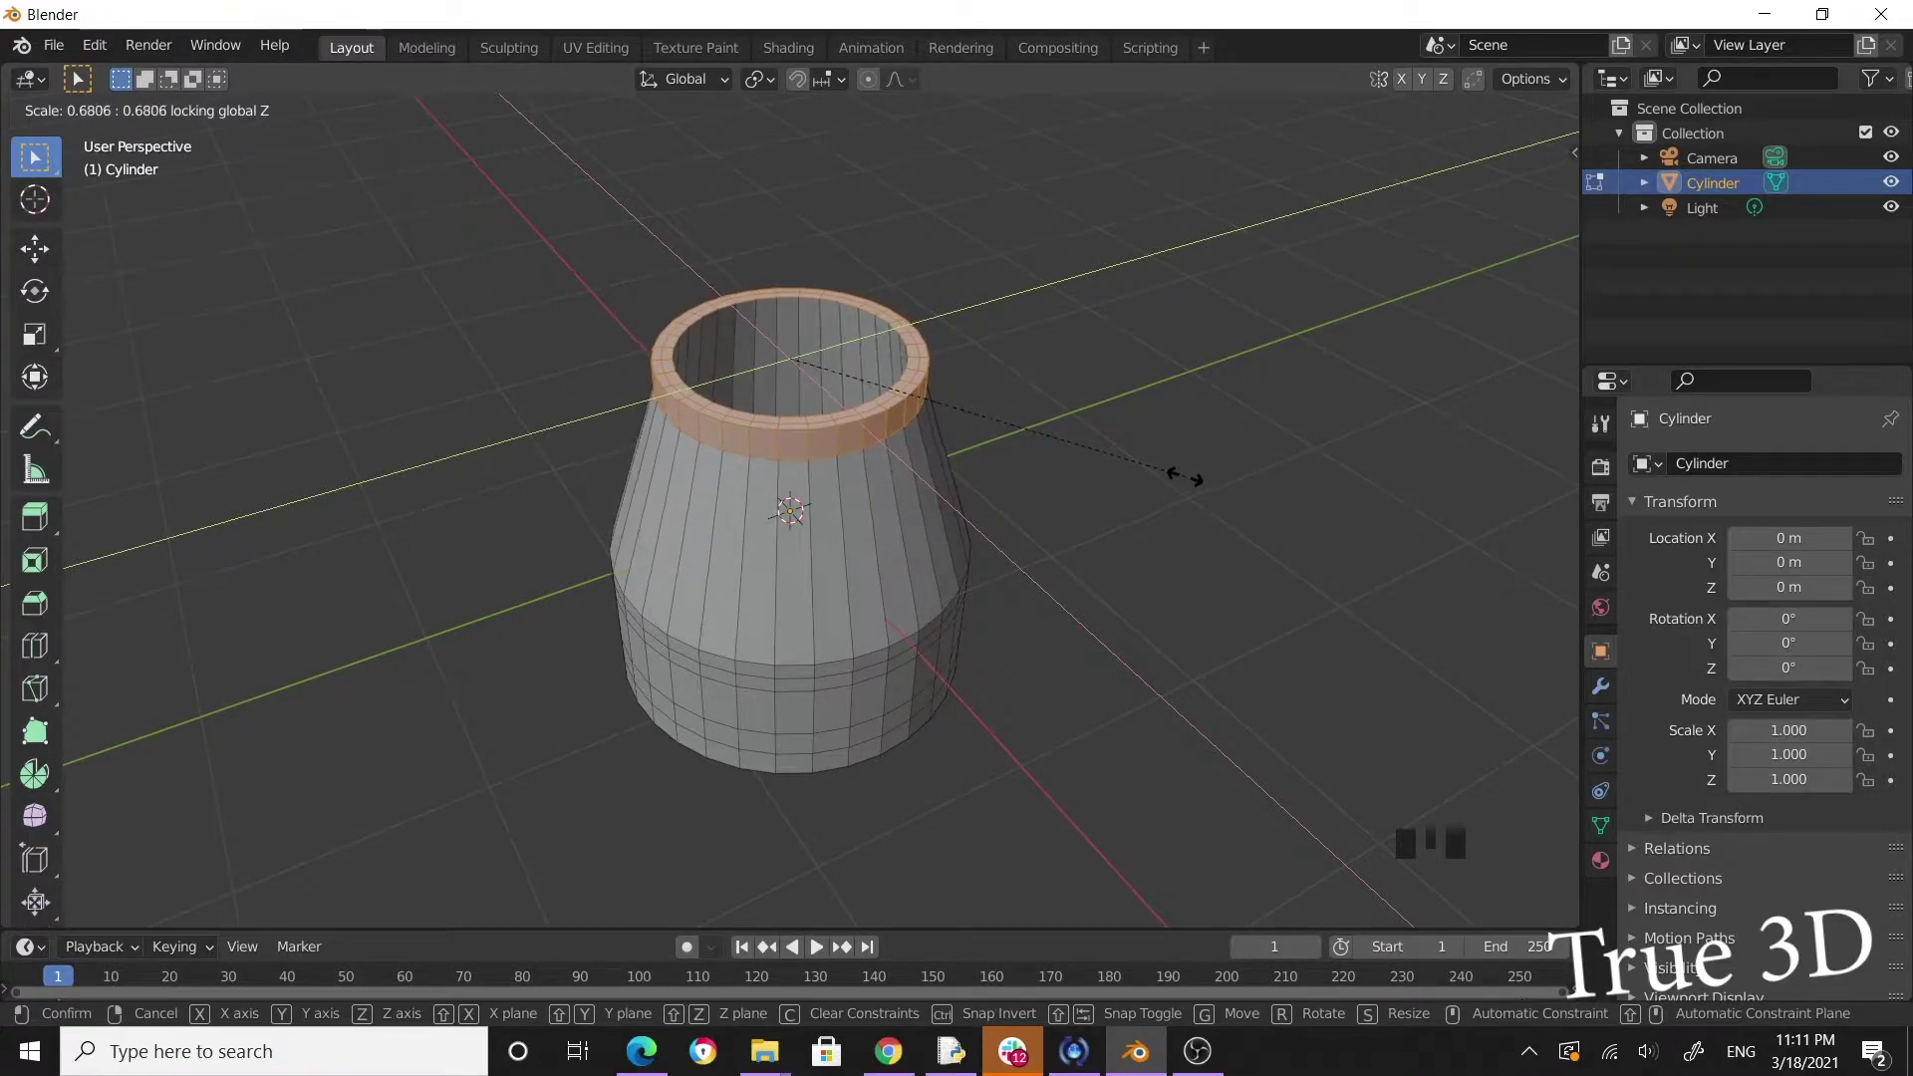
pyautogui.scroll(-3)
pyautogui.moveTo(1097, 542); pyautogui.dragTo(1107, 498)
pyautogui.press('g')
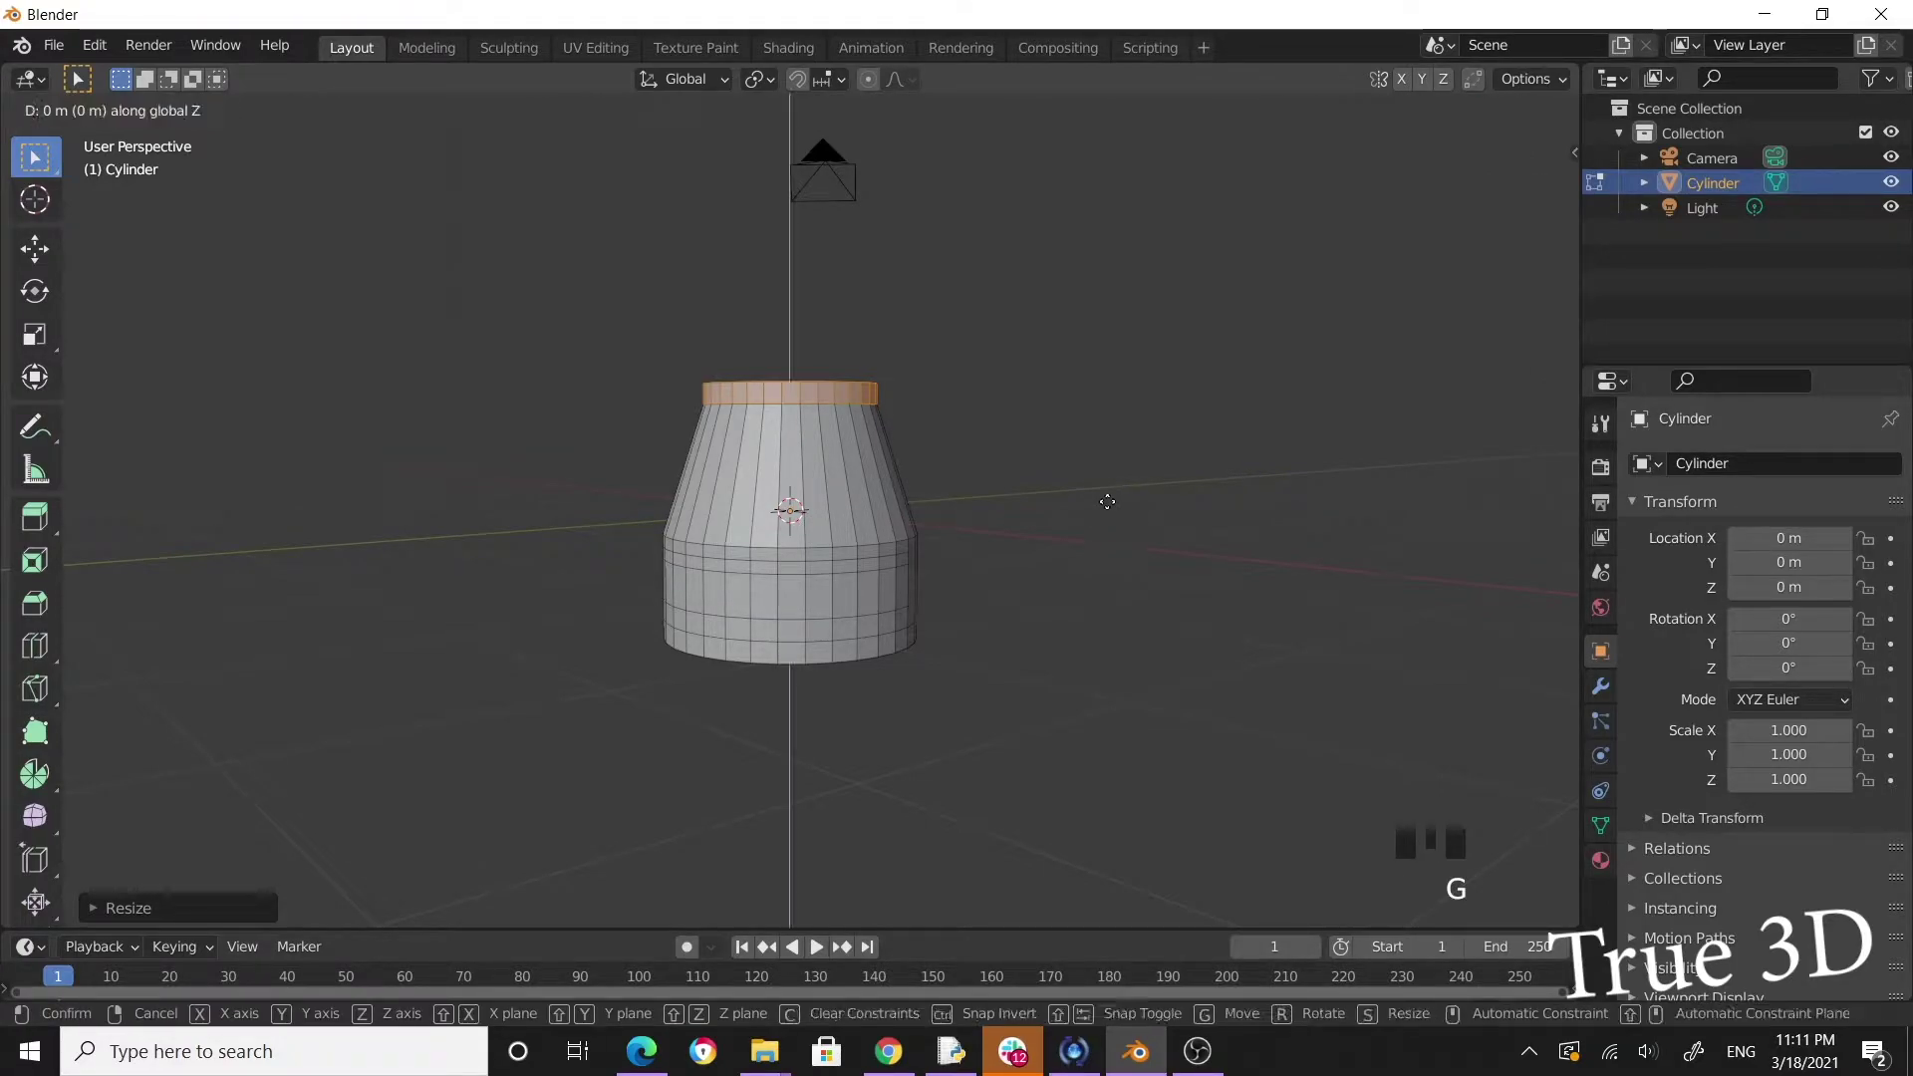
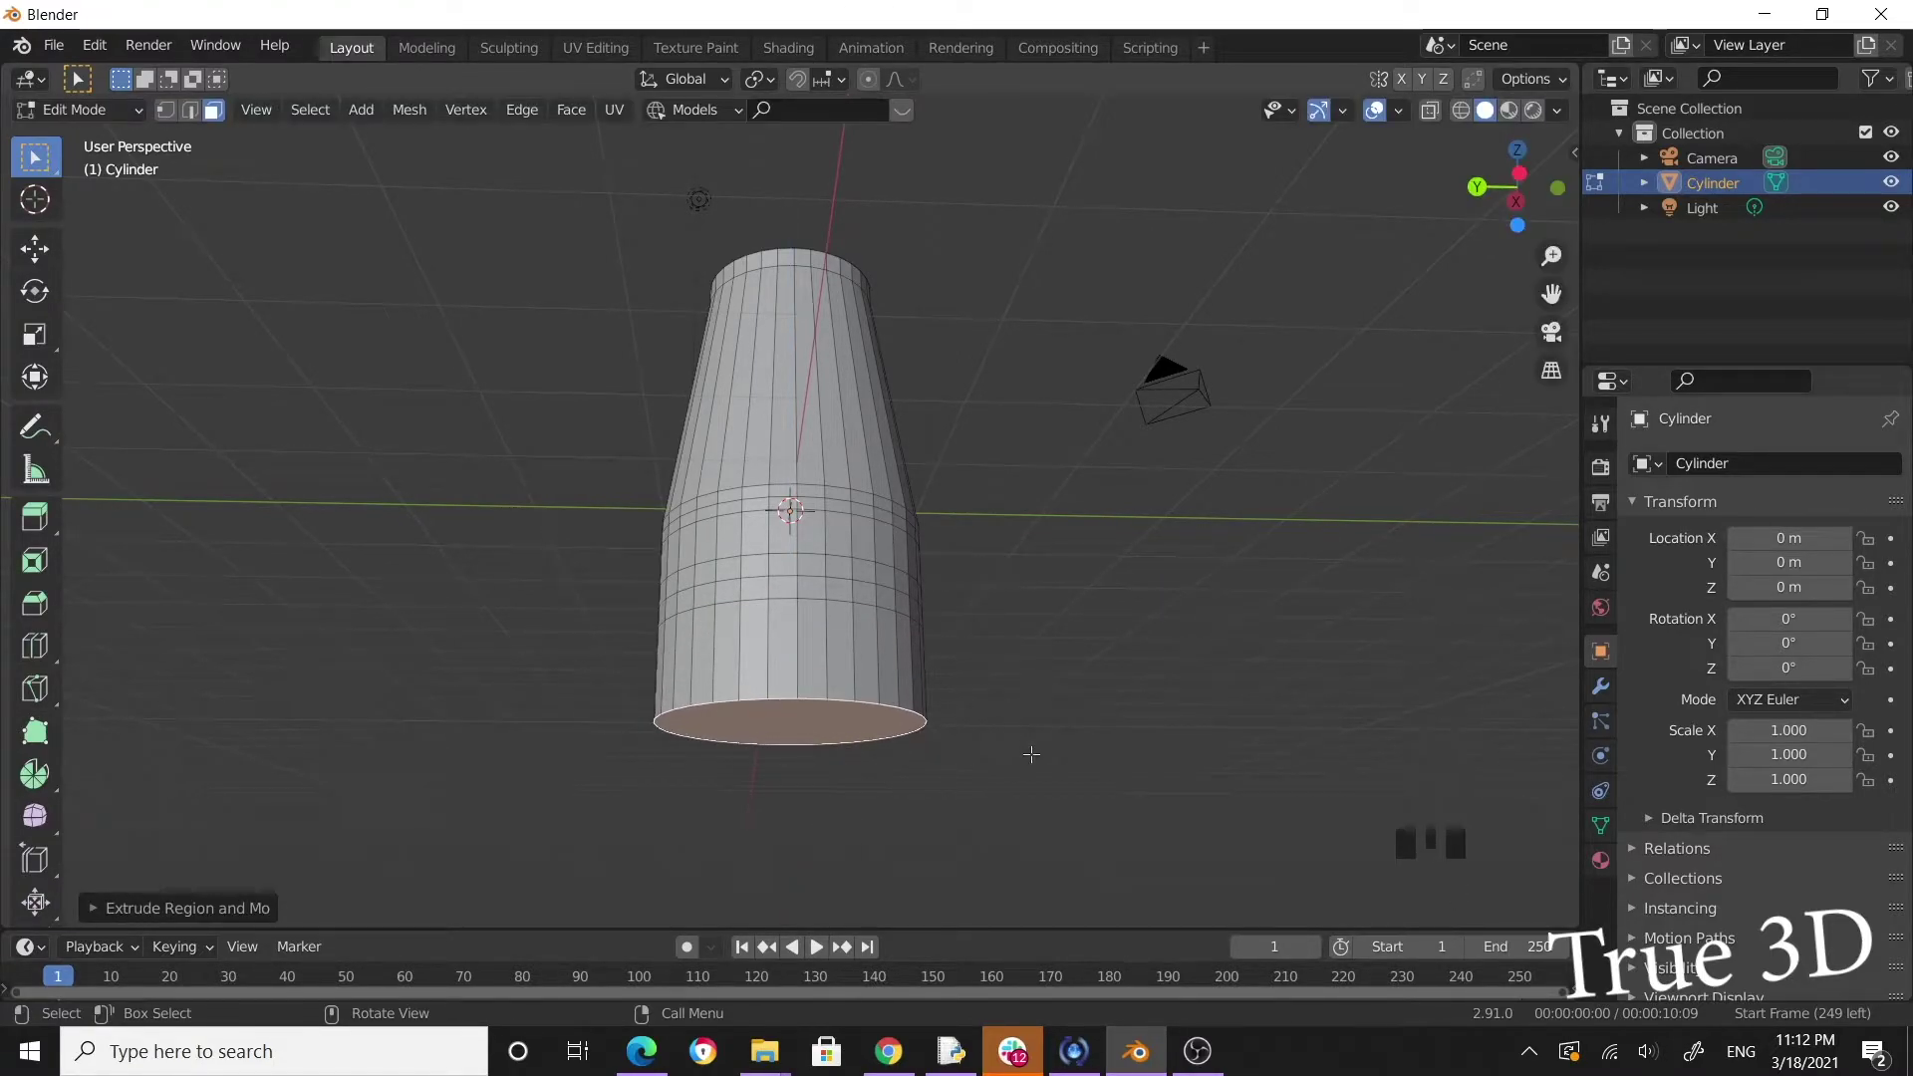
# Shrink the bottom face, extrude it downward and shrink again into a tapered base.
pyautogui.press('s')
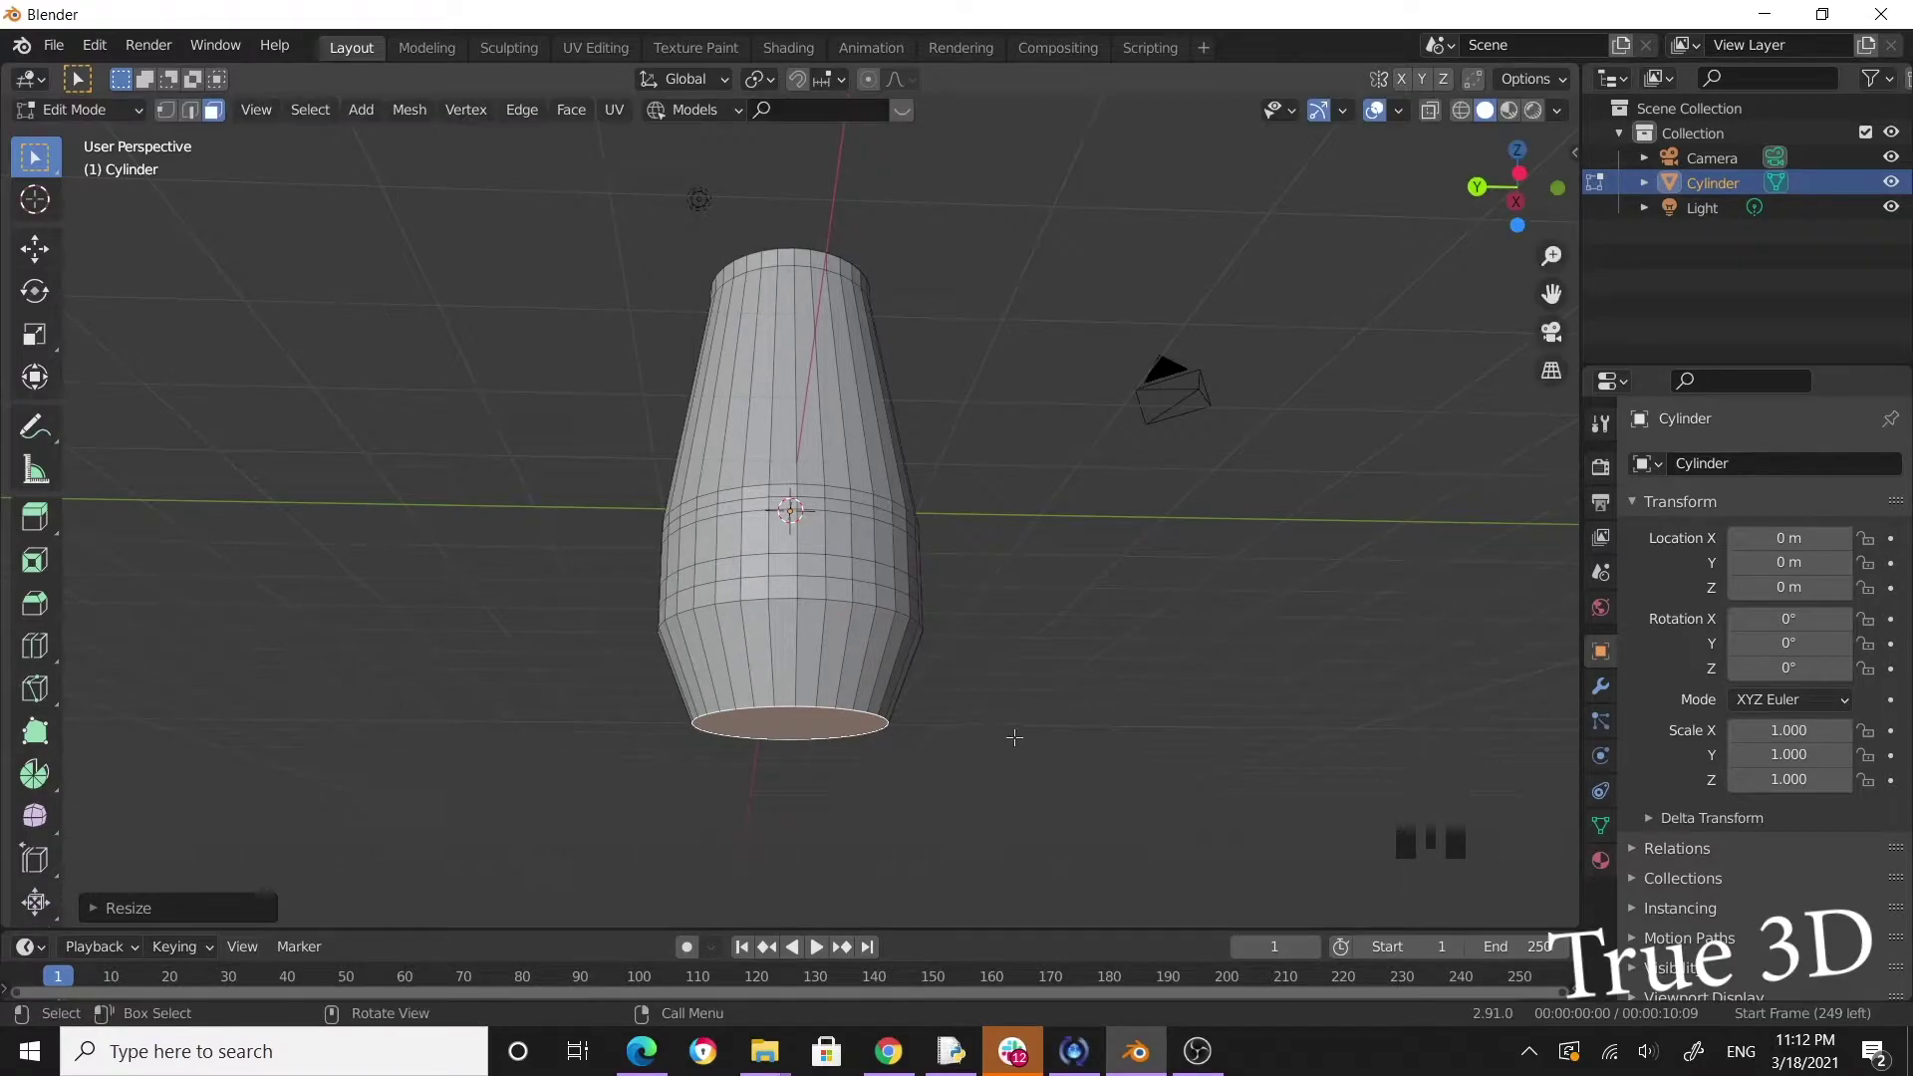
pyautogui.press('e')
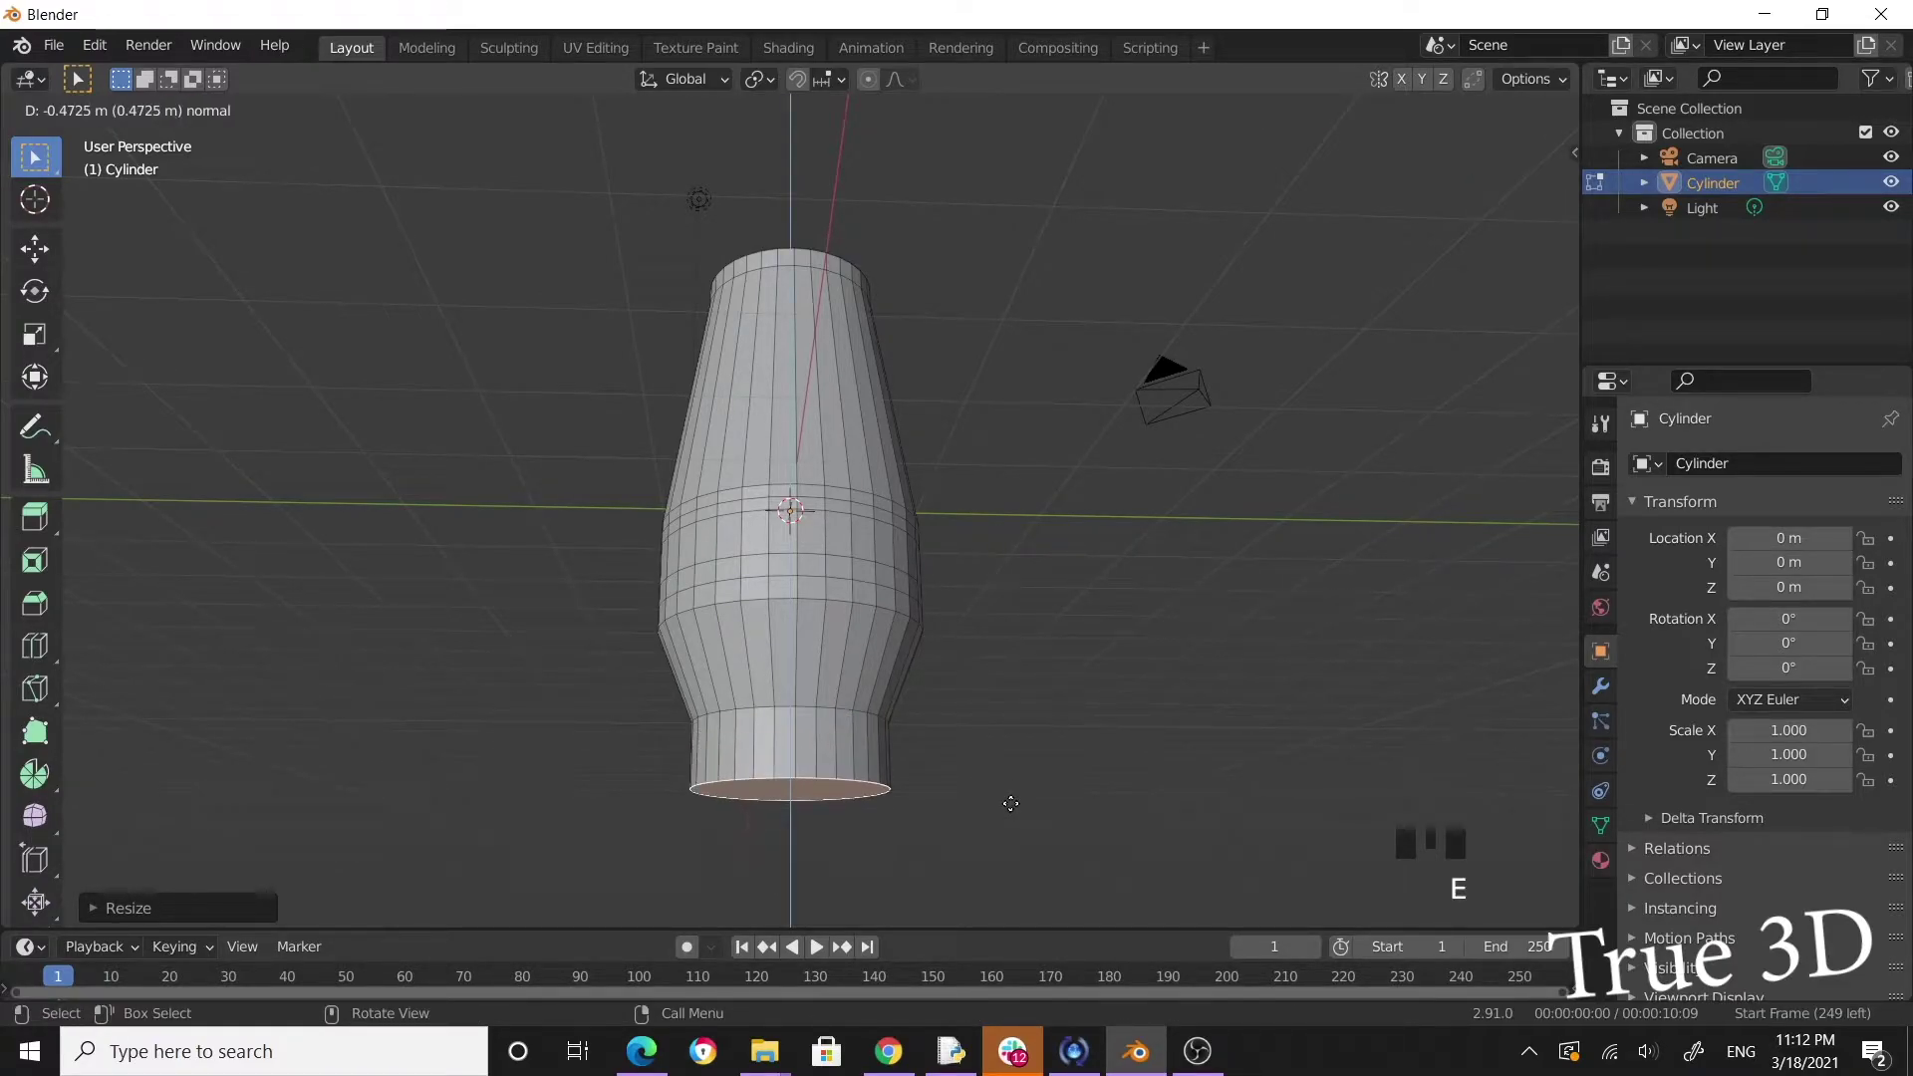
pyautogui.press('s')
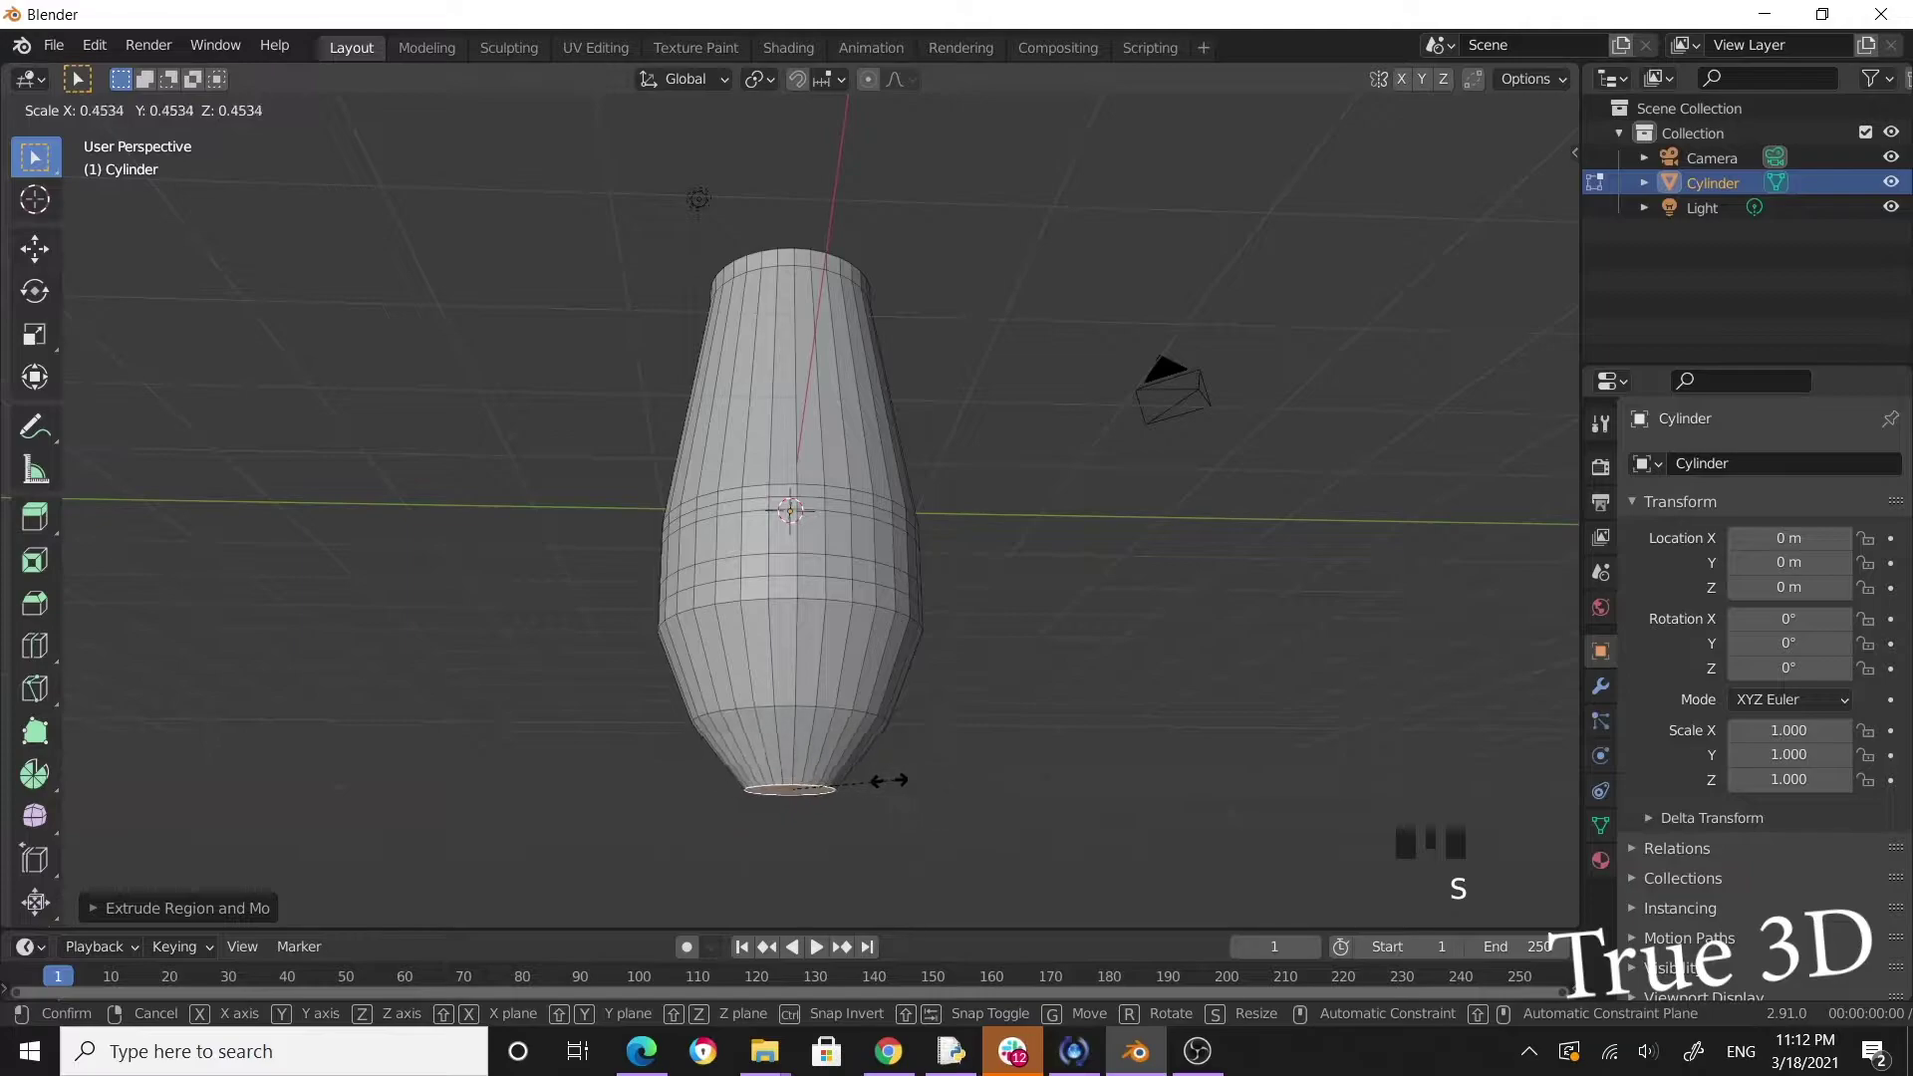
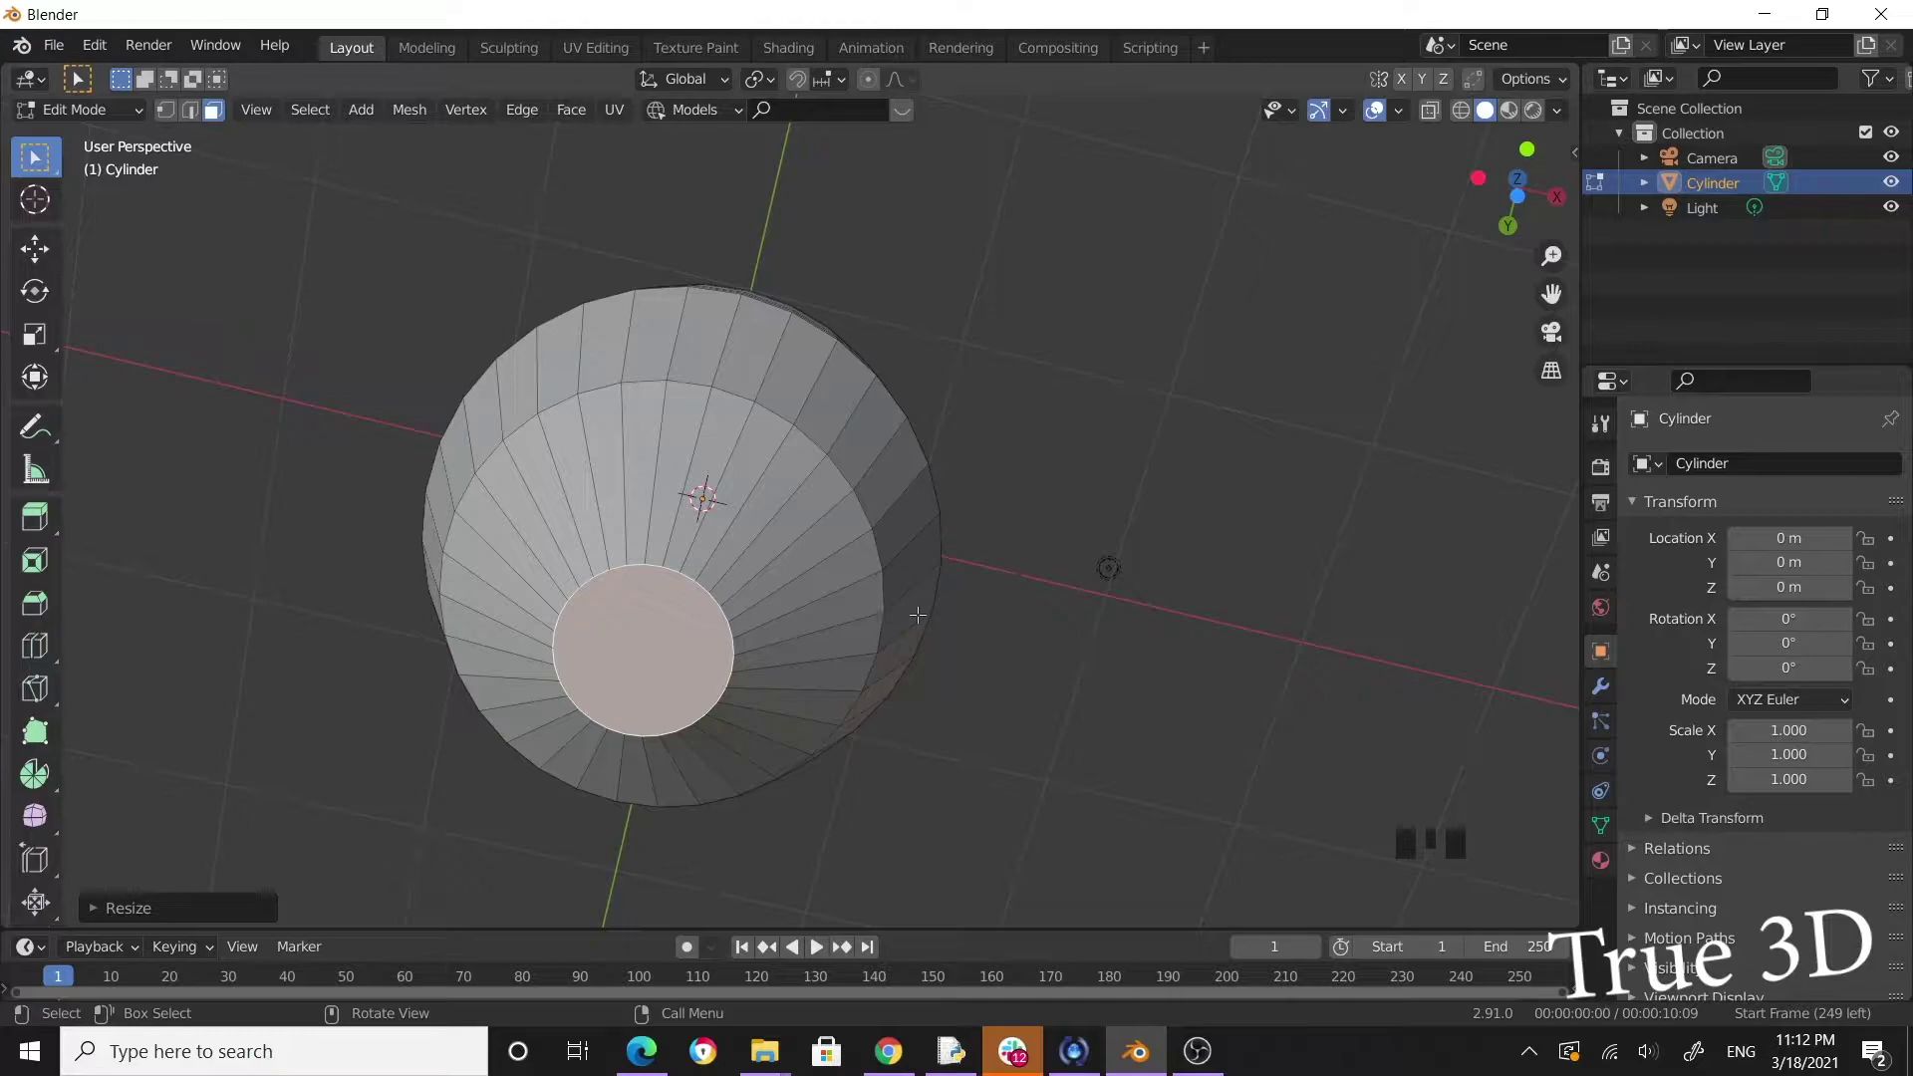
# Inset the small bottom face and extrude a short flared neck below the base.
pyautogui.press('i')
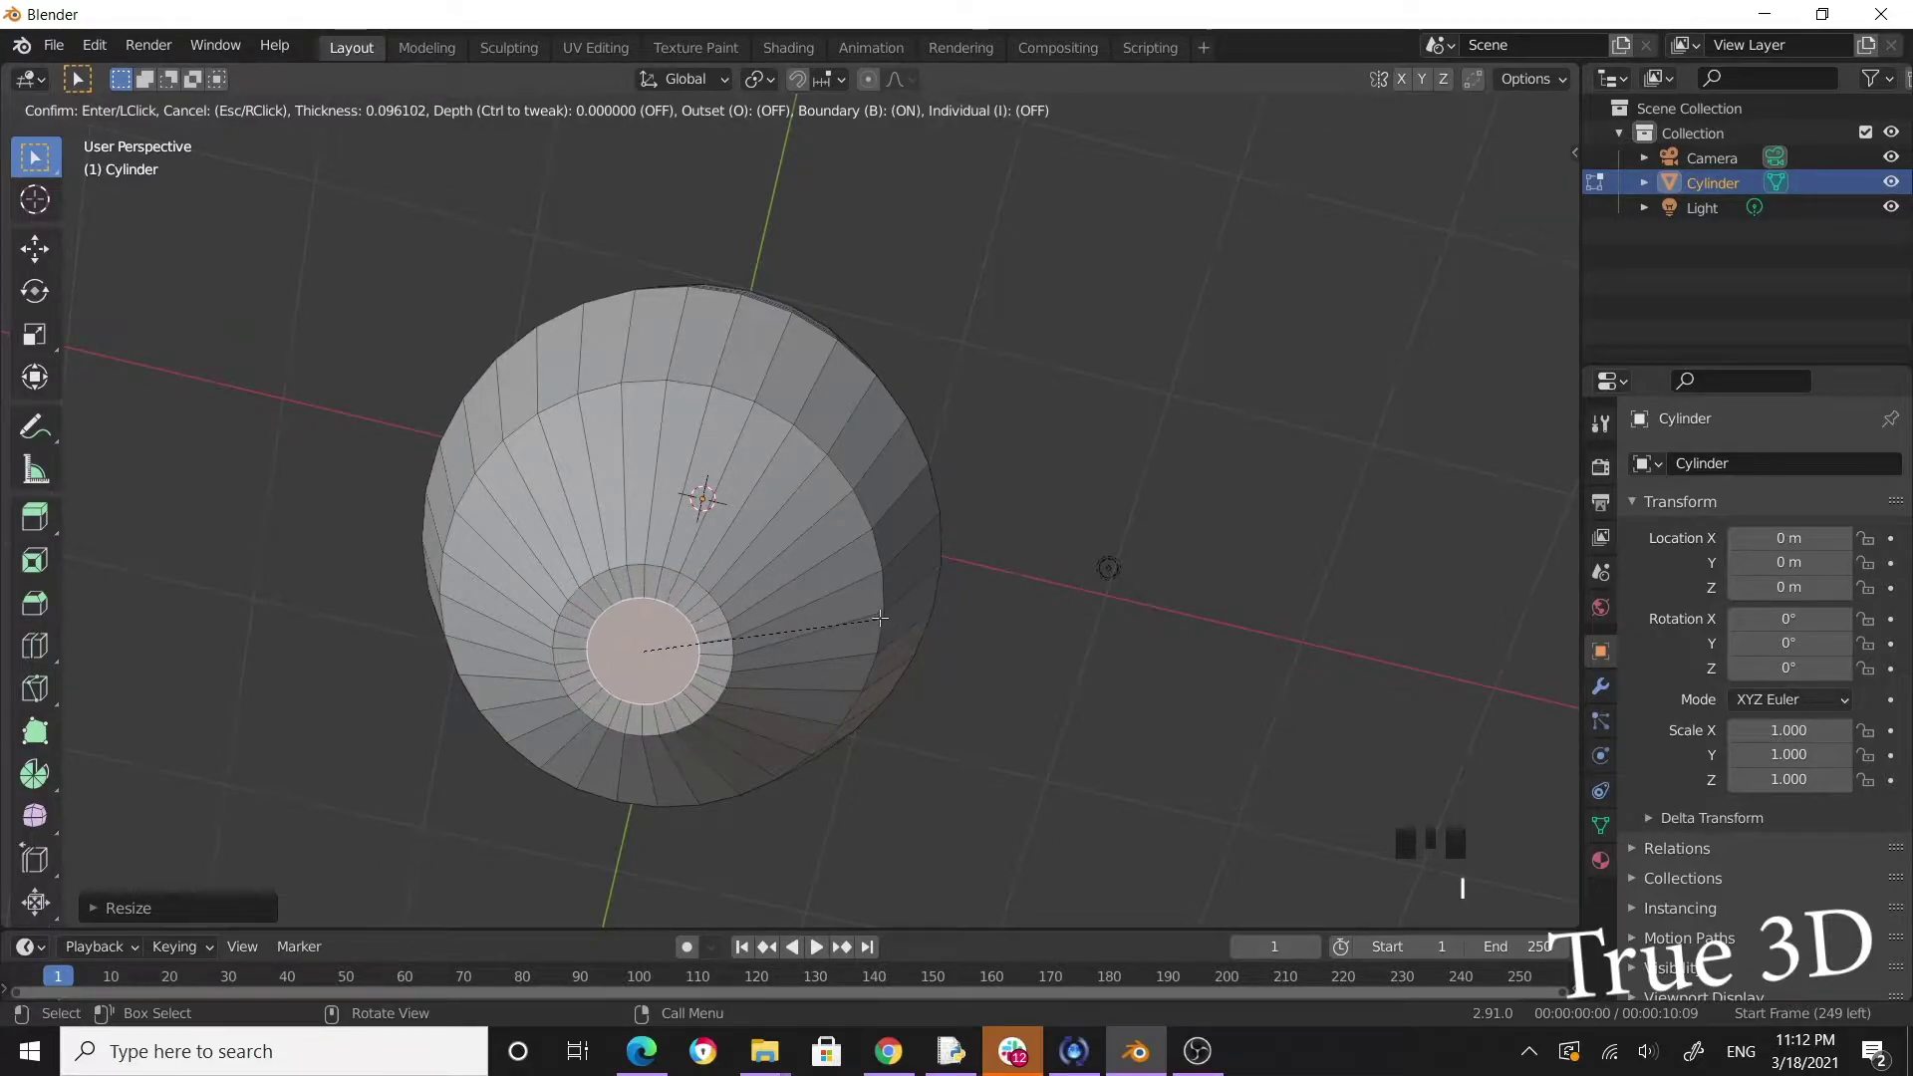
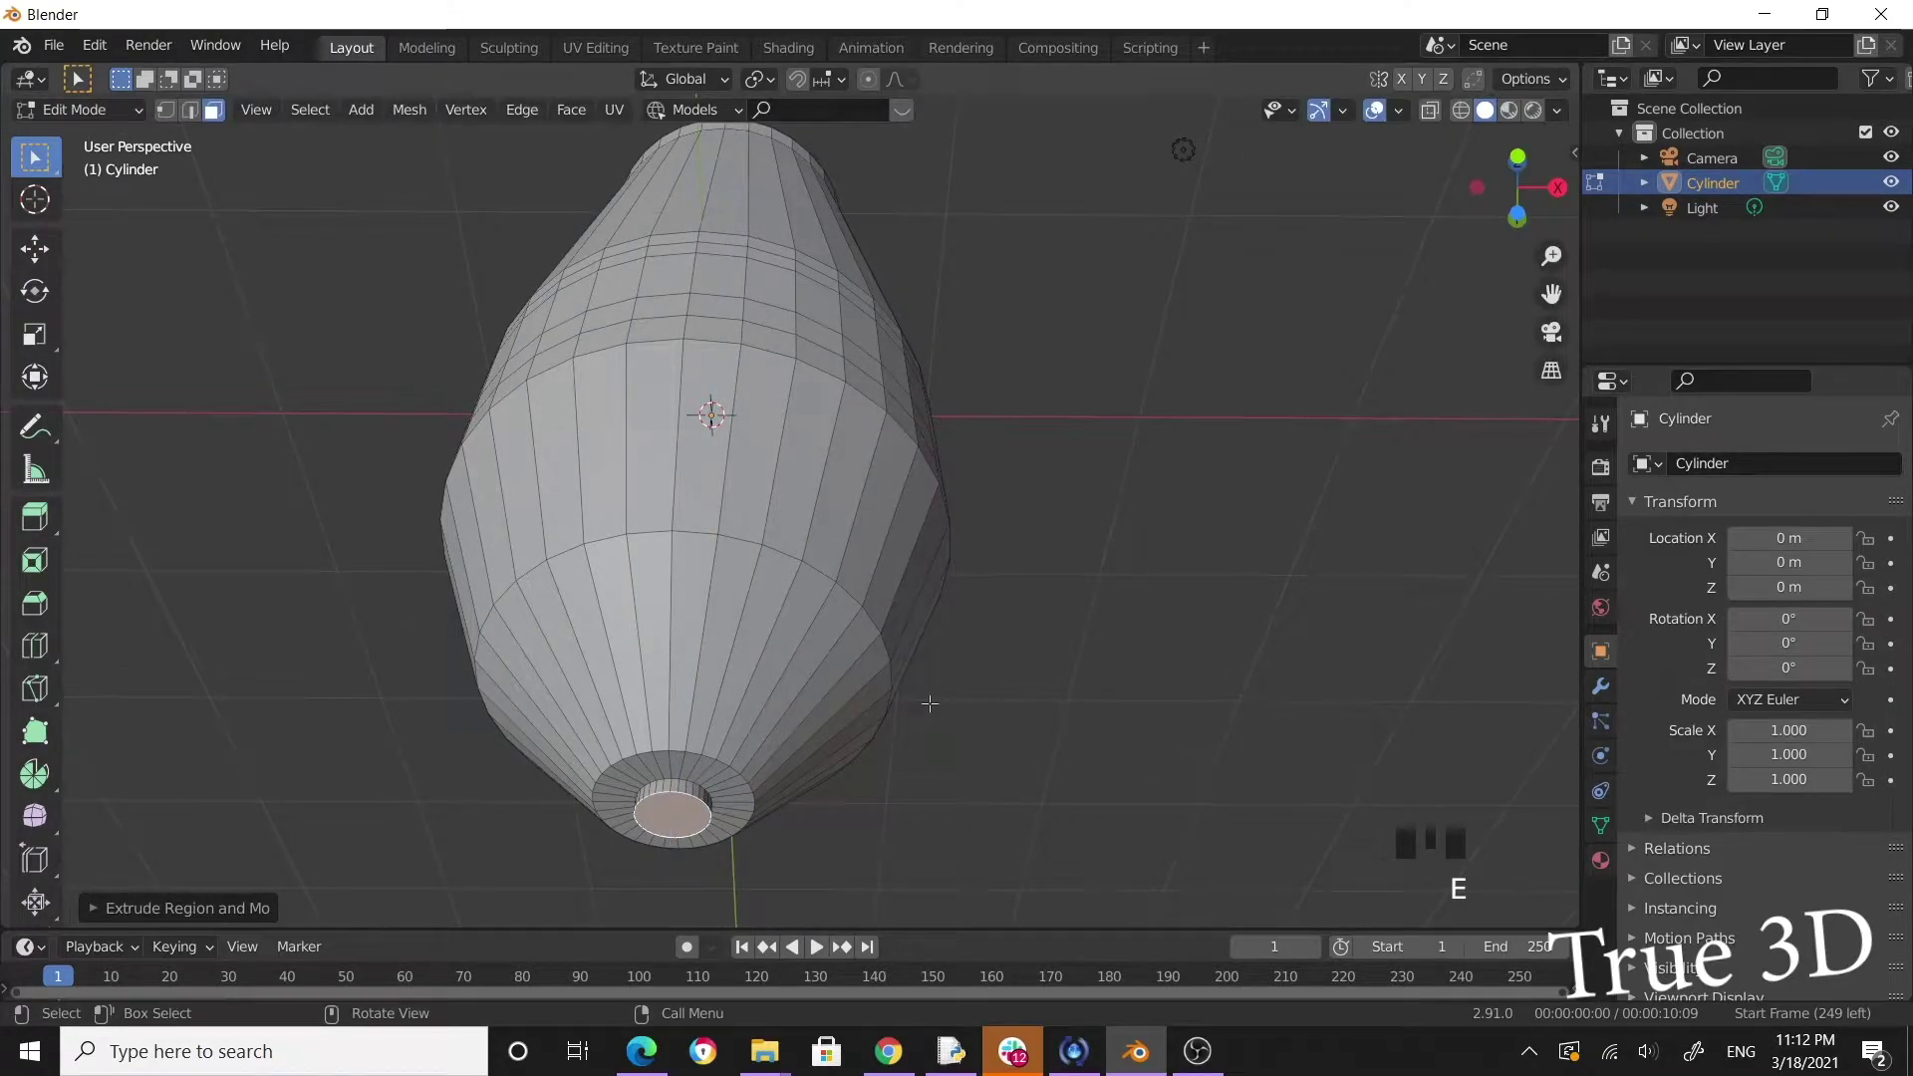
pyautogui.press('e')
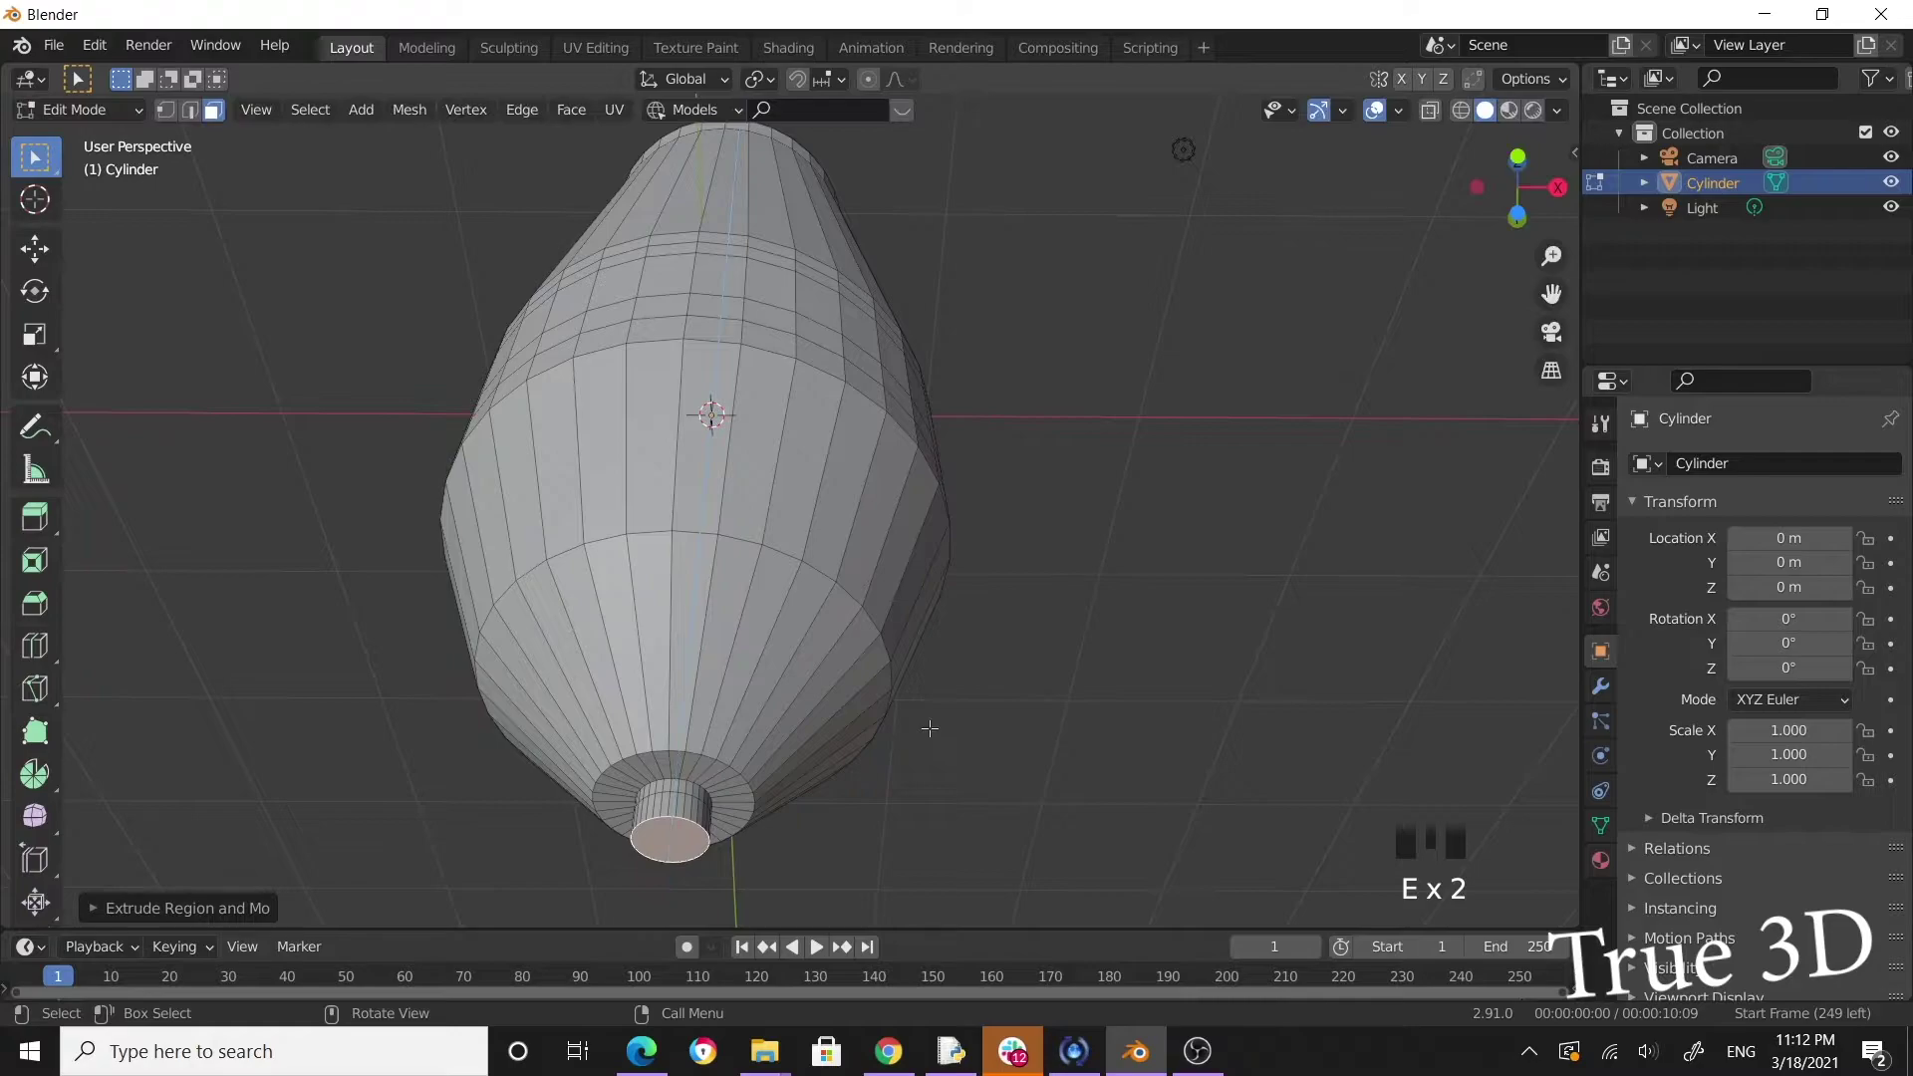
pyautogui.press('s')
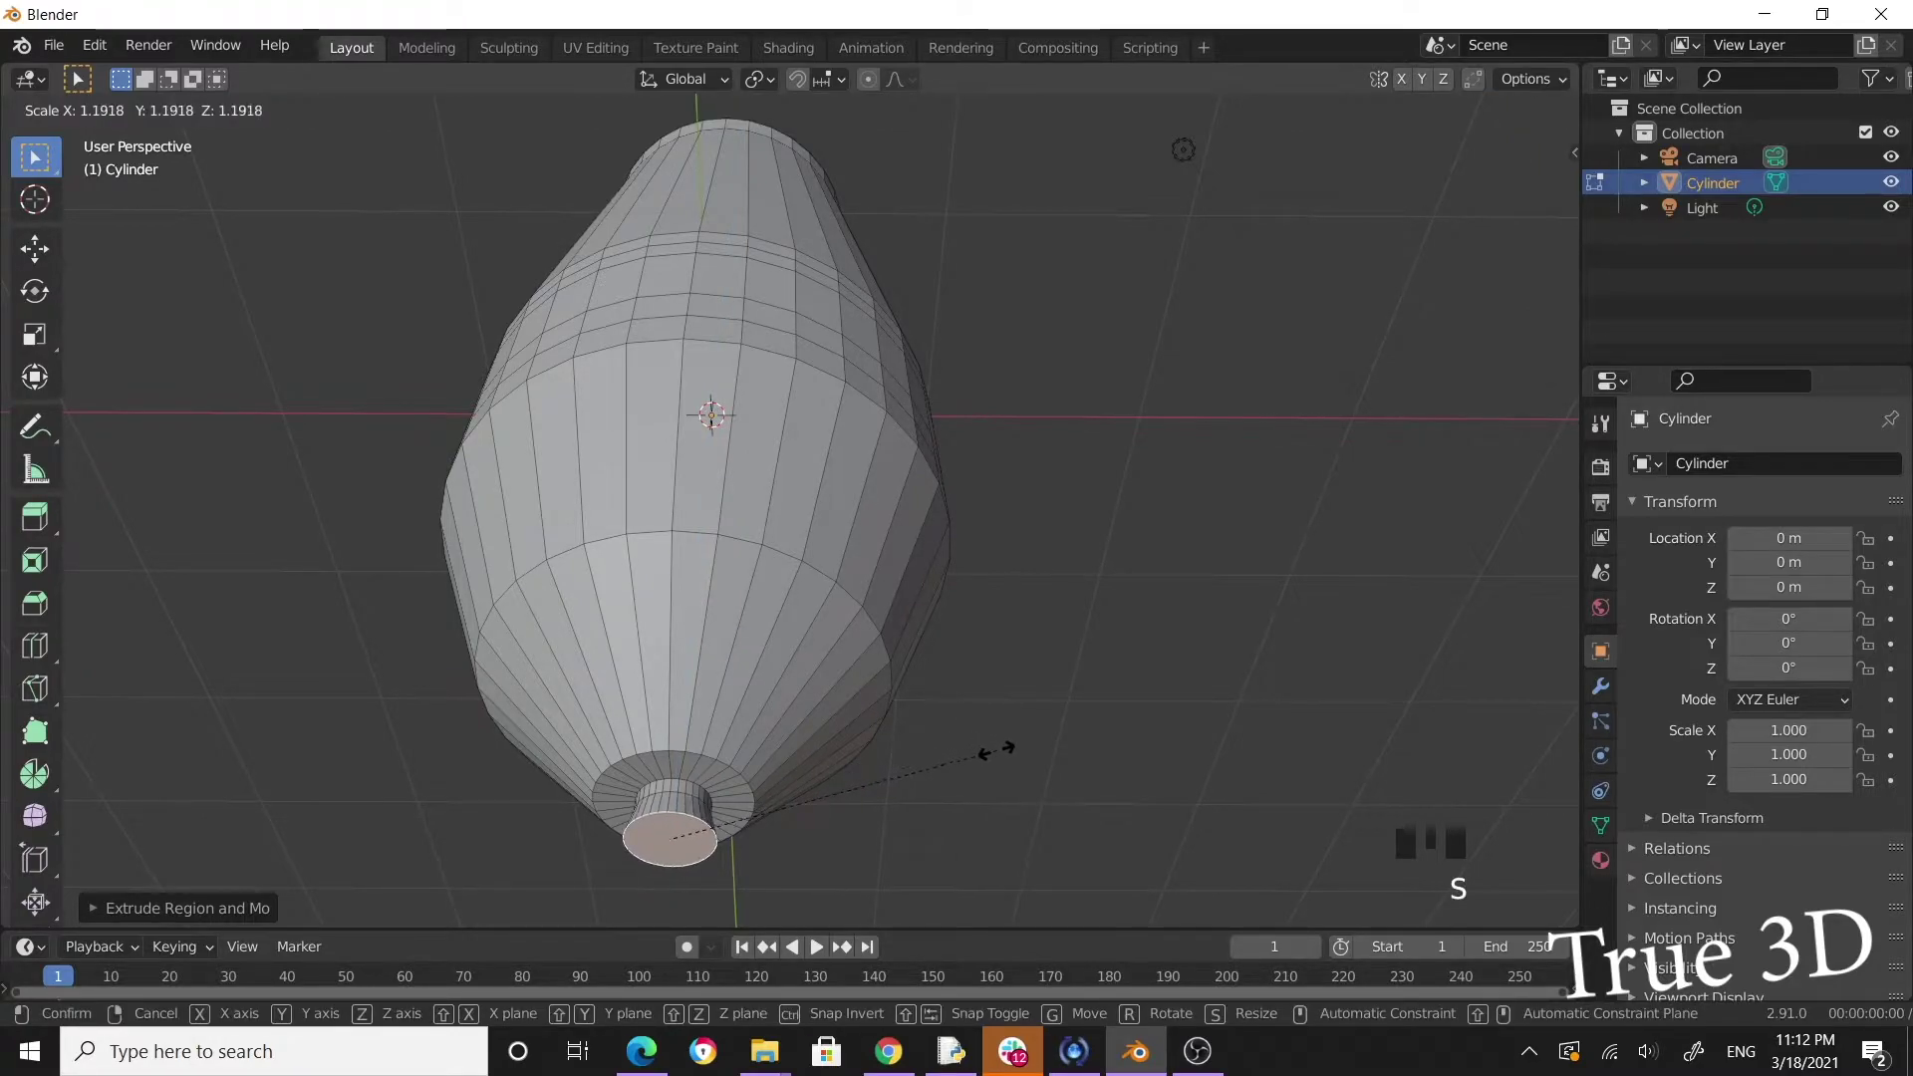
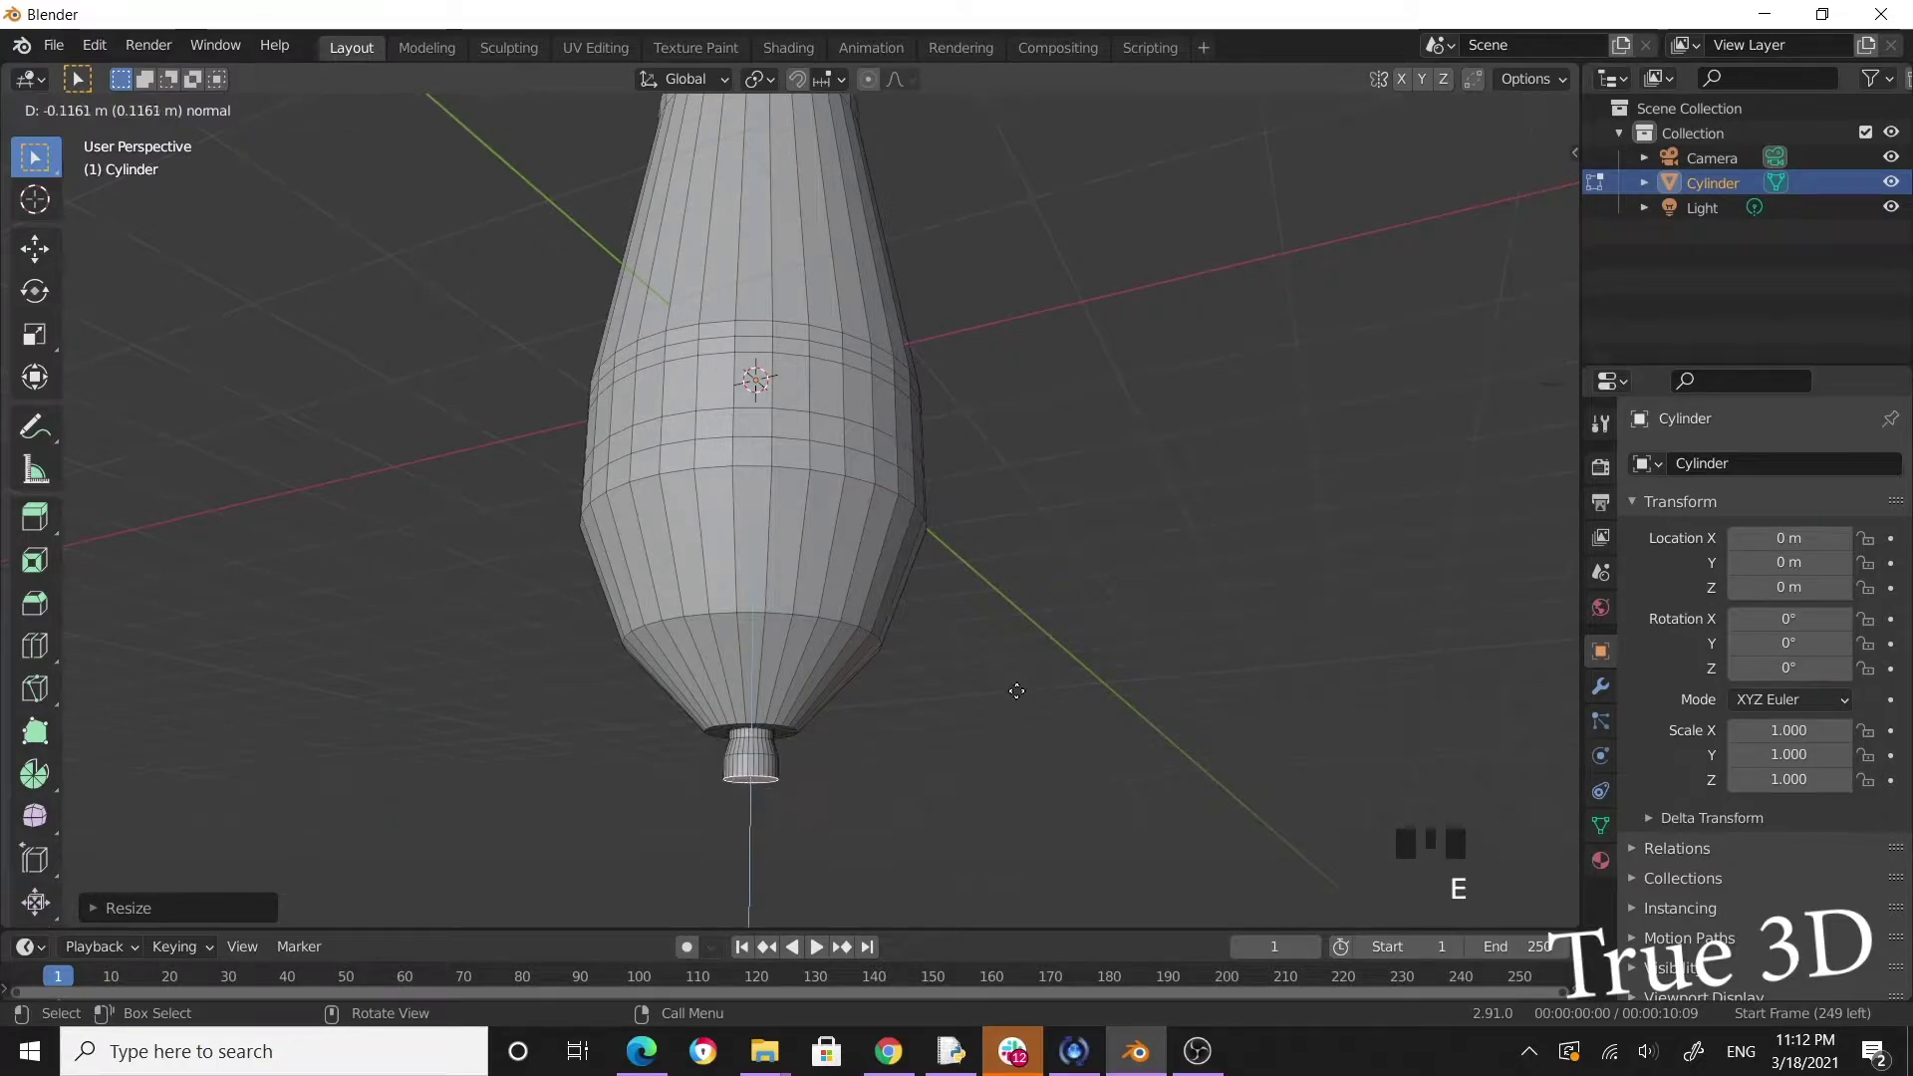
pyautogui.press('s')
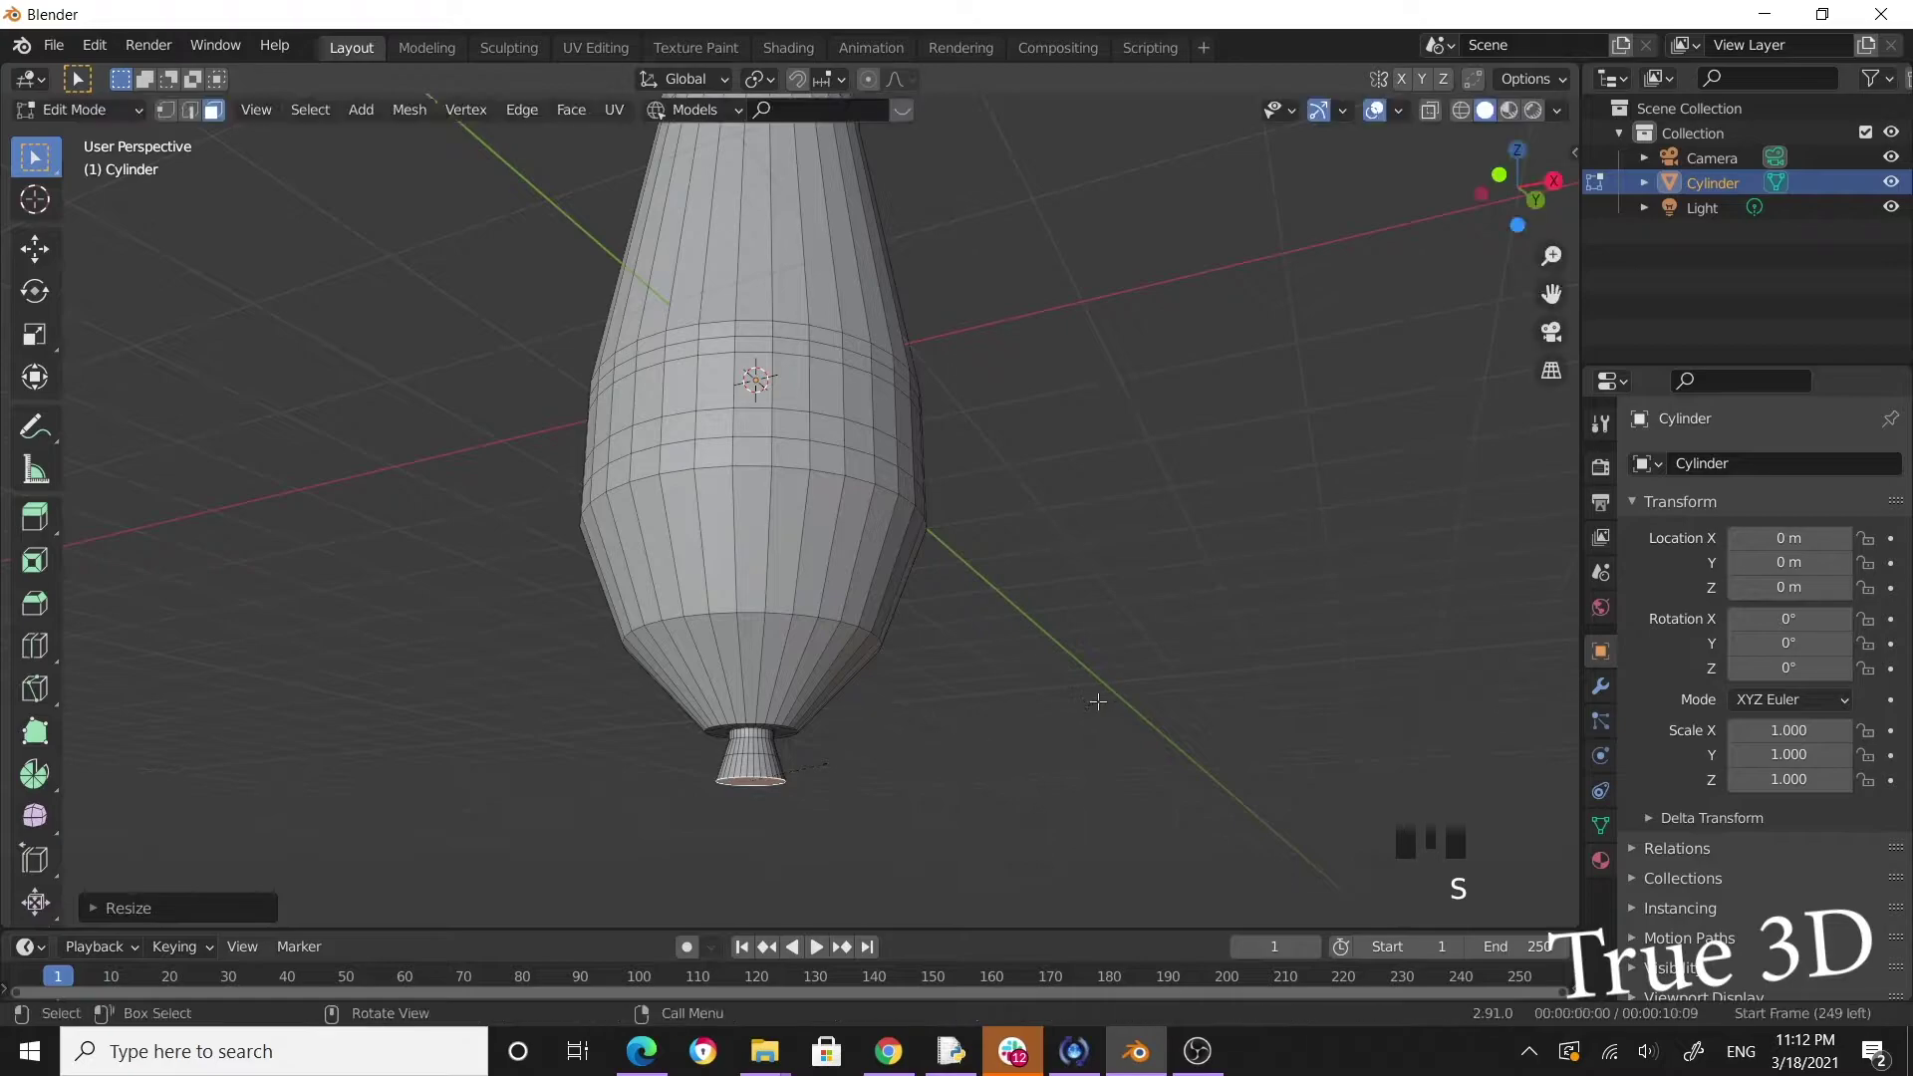
# Extrude further sections, scale them into a rounded knob and inset its end face.
pyautogui.press('e')
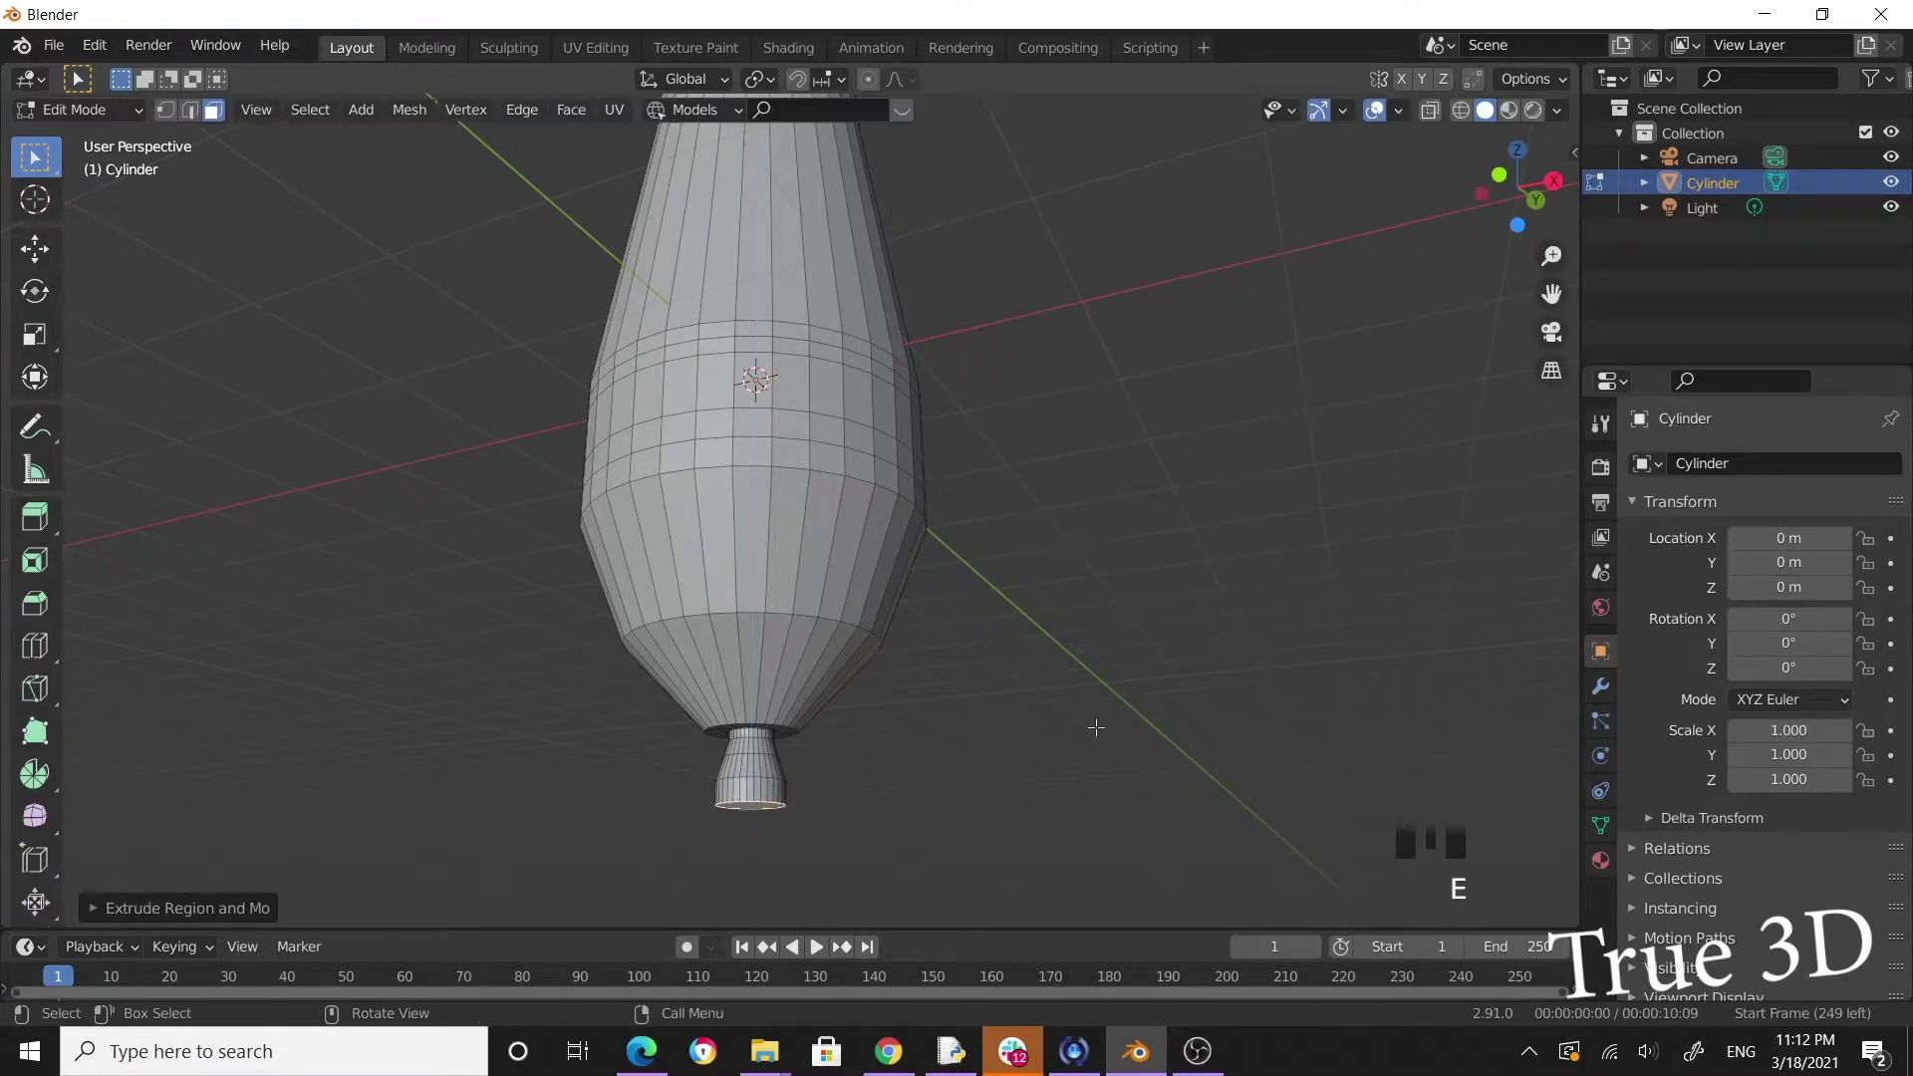
pyautogui.press('e')
pyautogui.press('s')
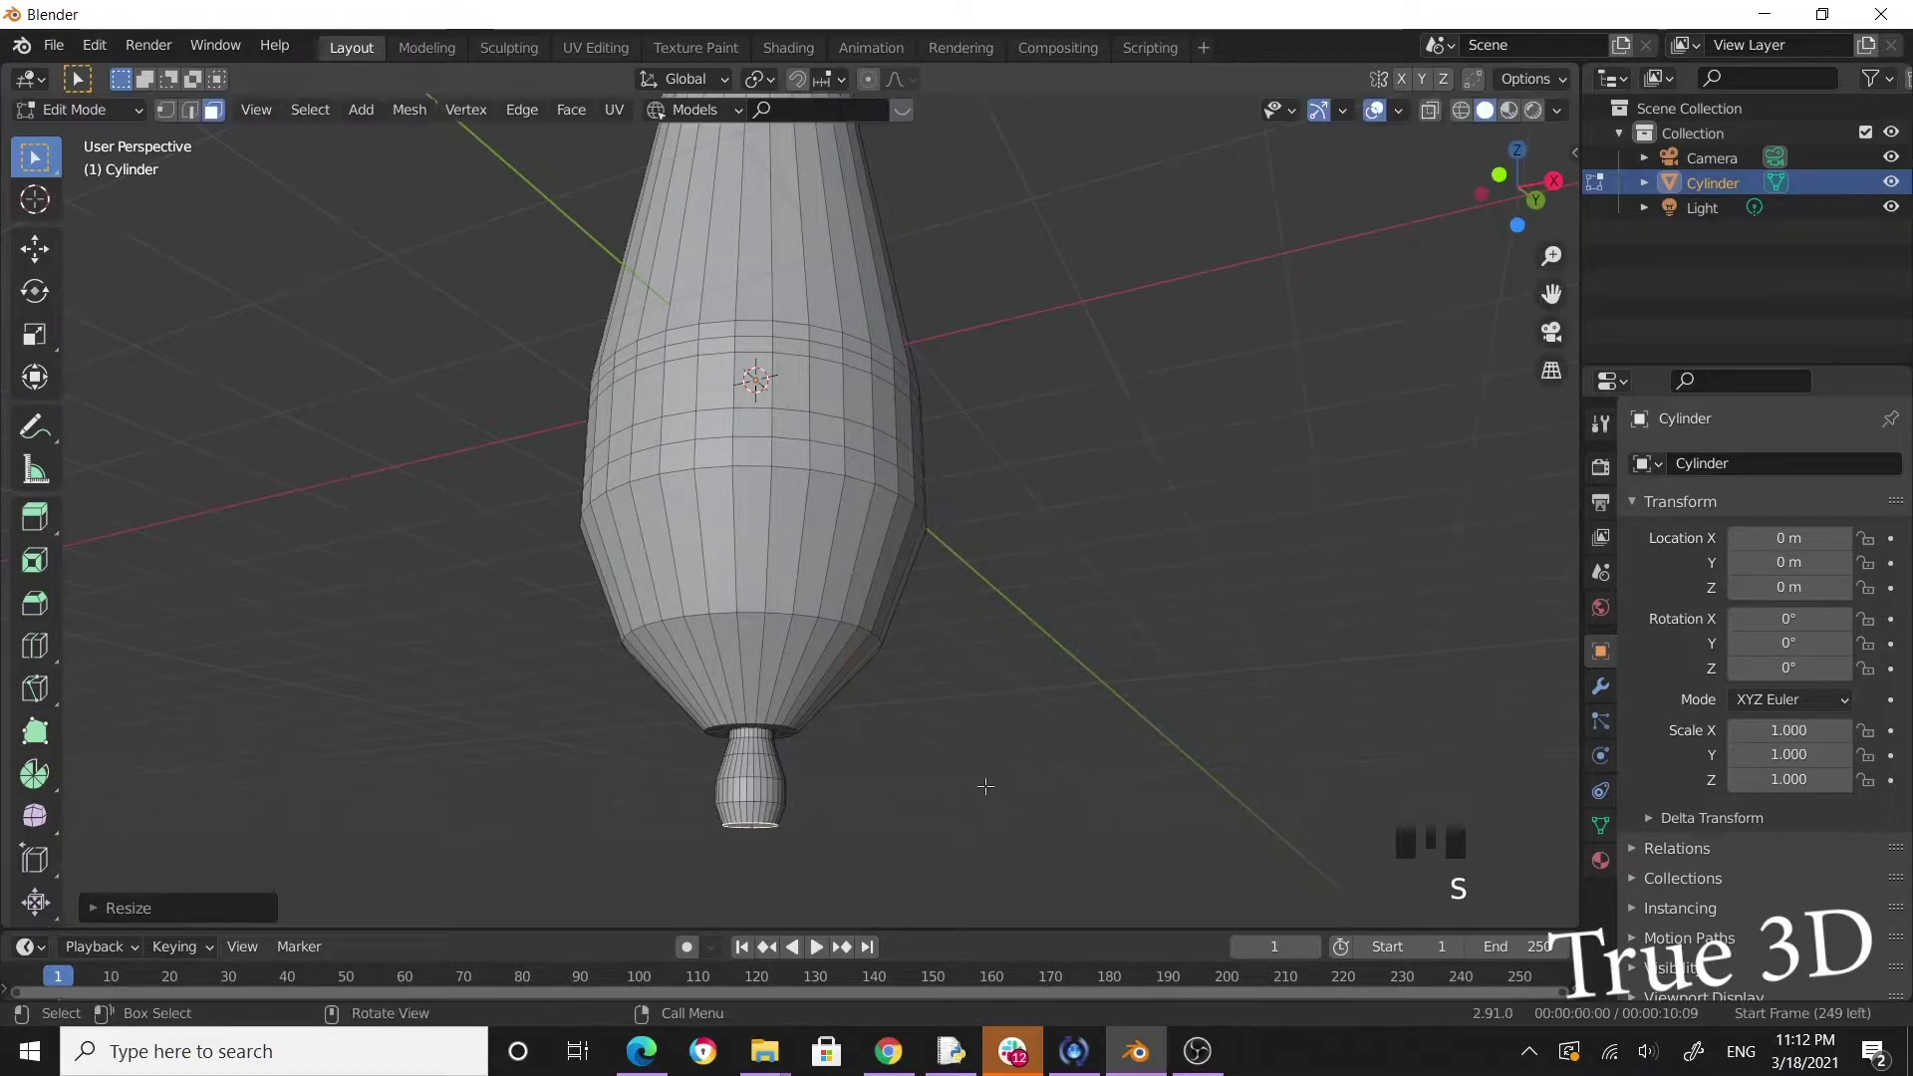
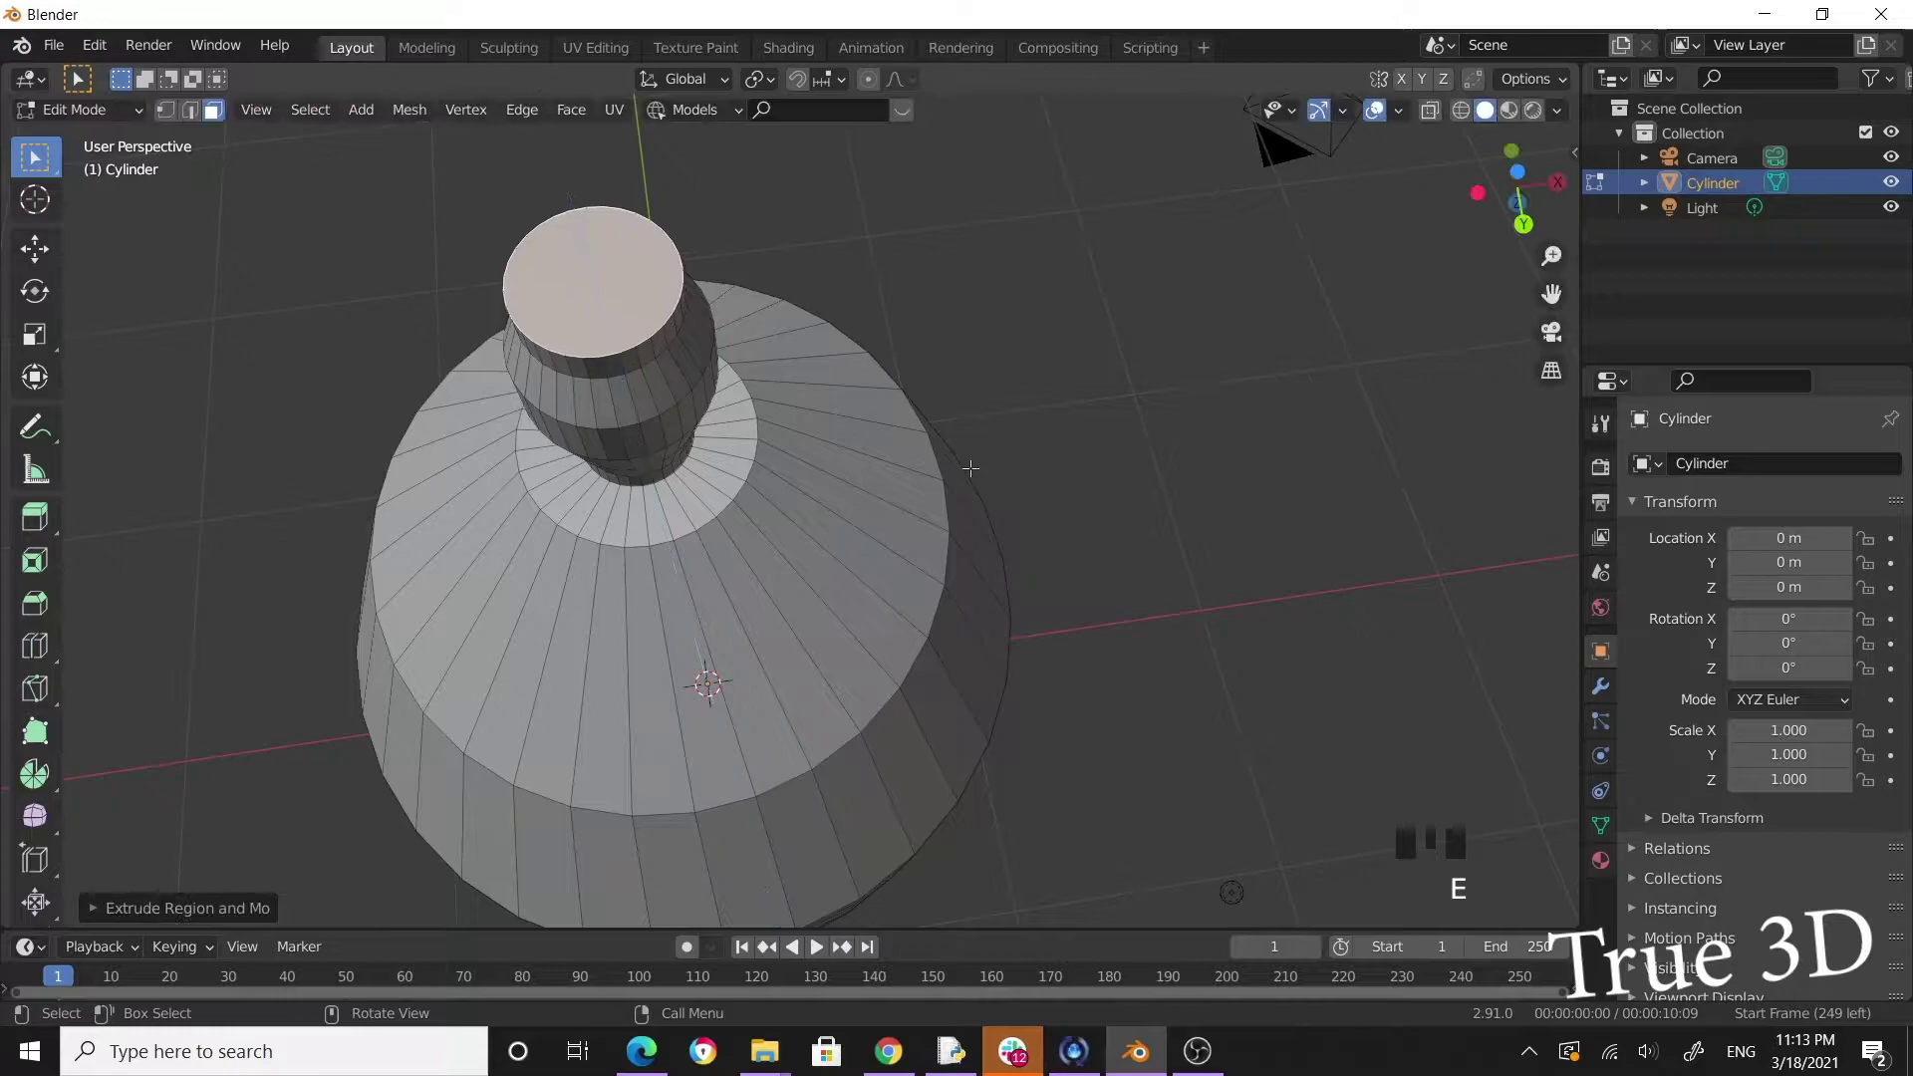
pyautogui.press('s')
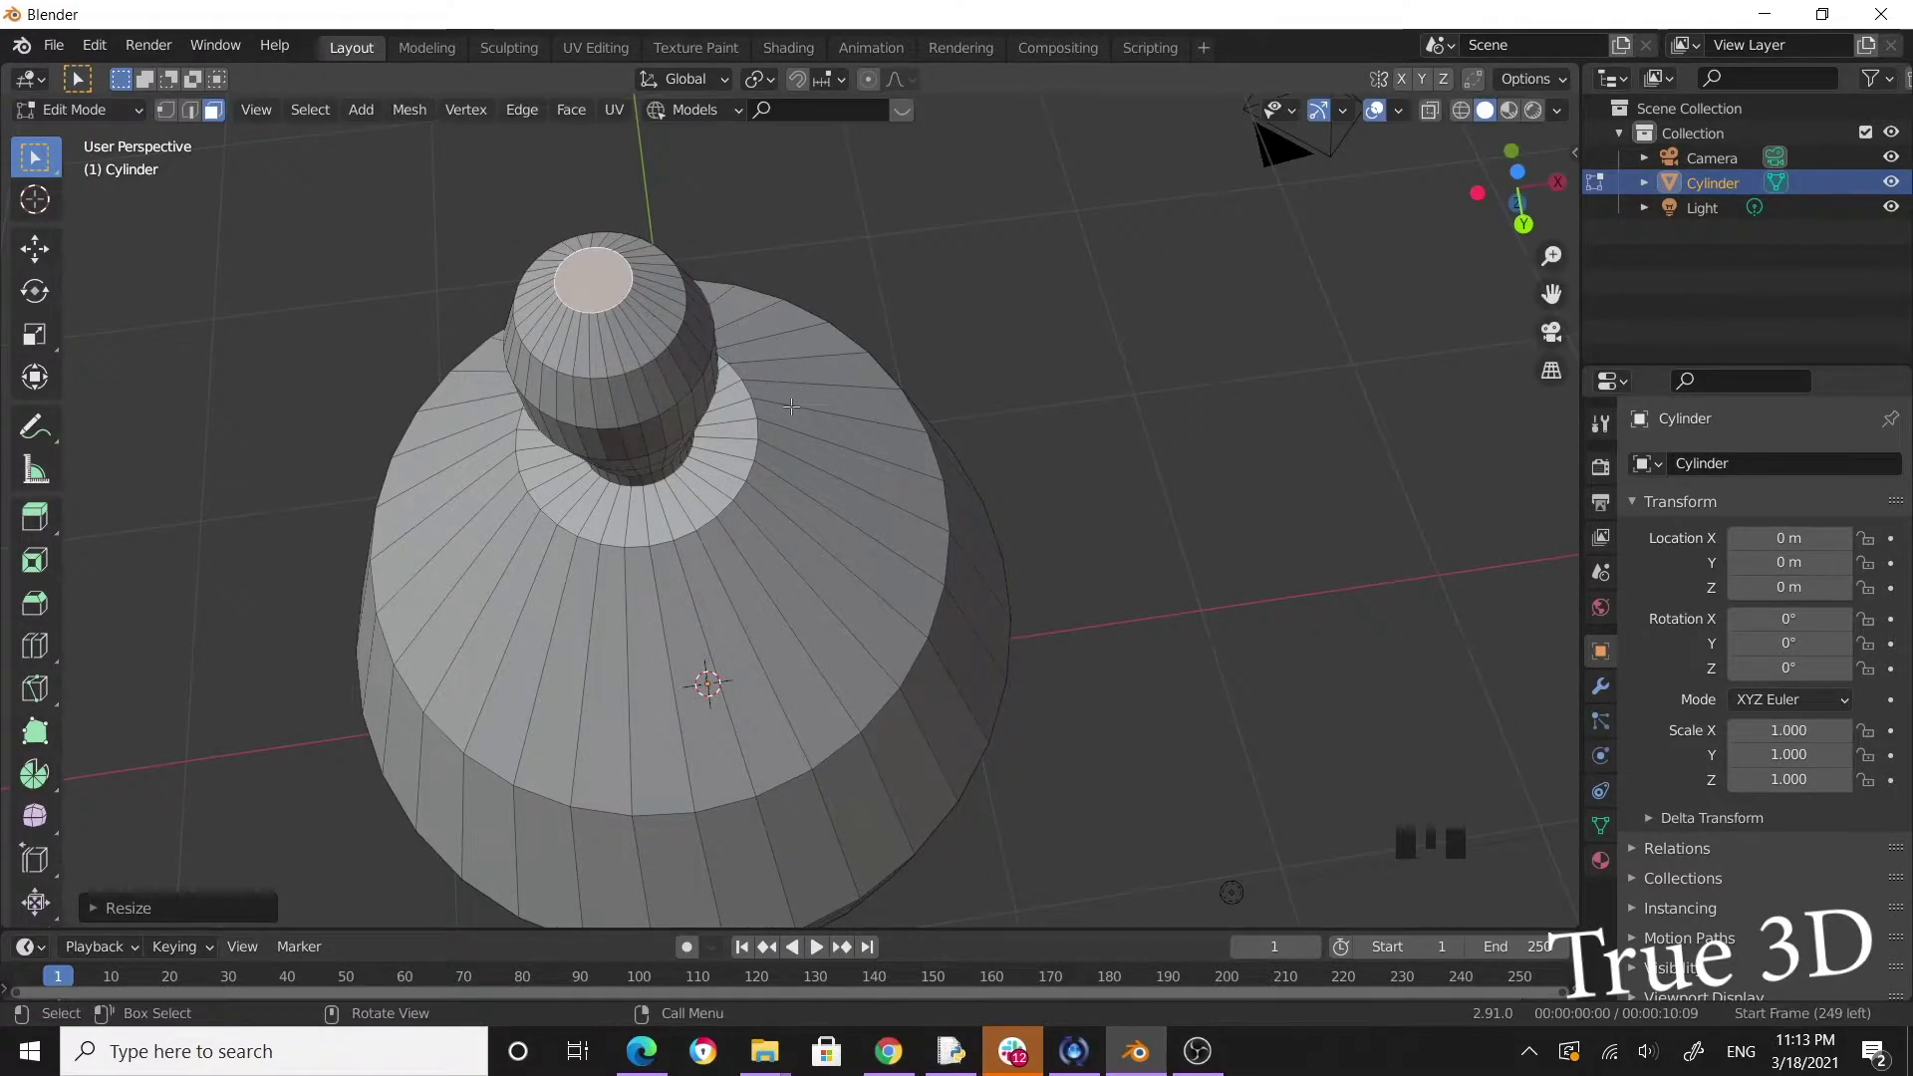
pyautogui.press('i')
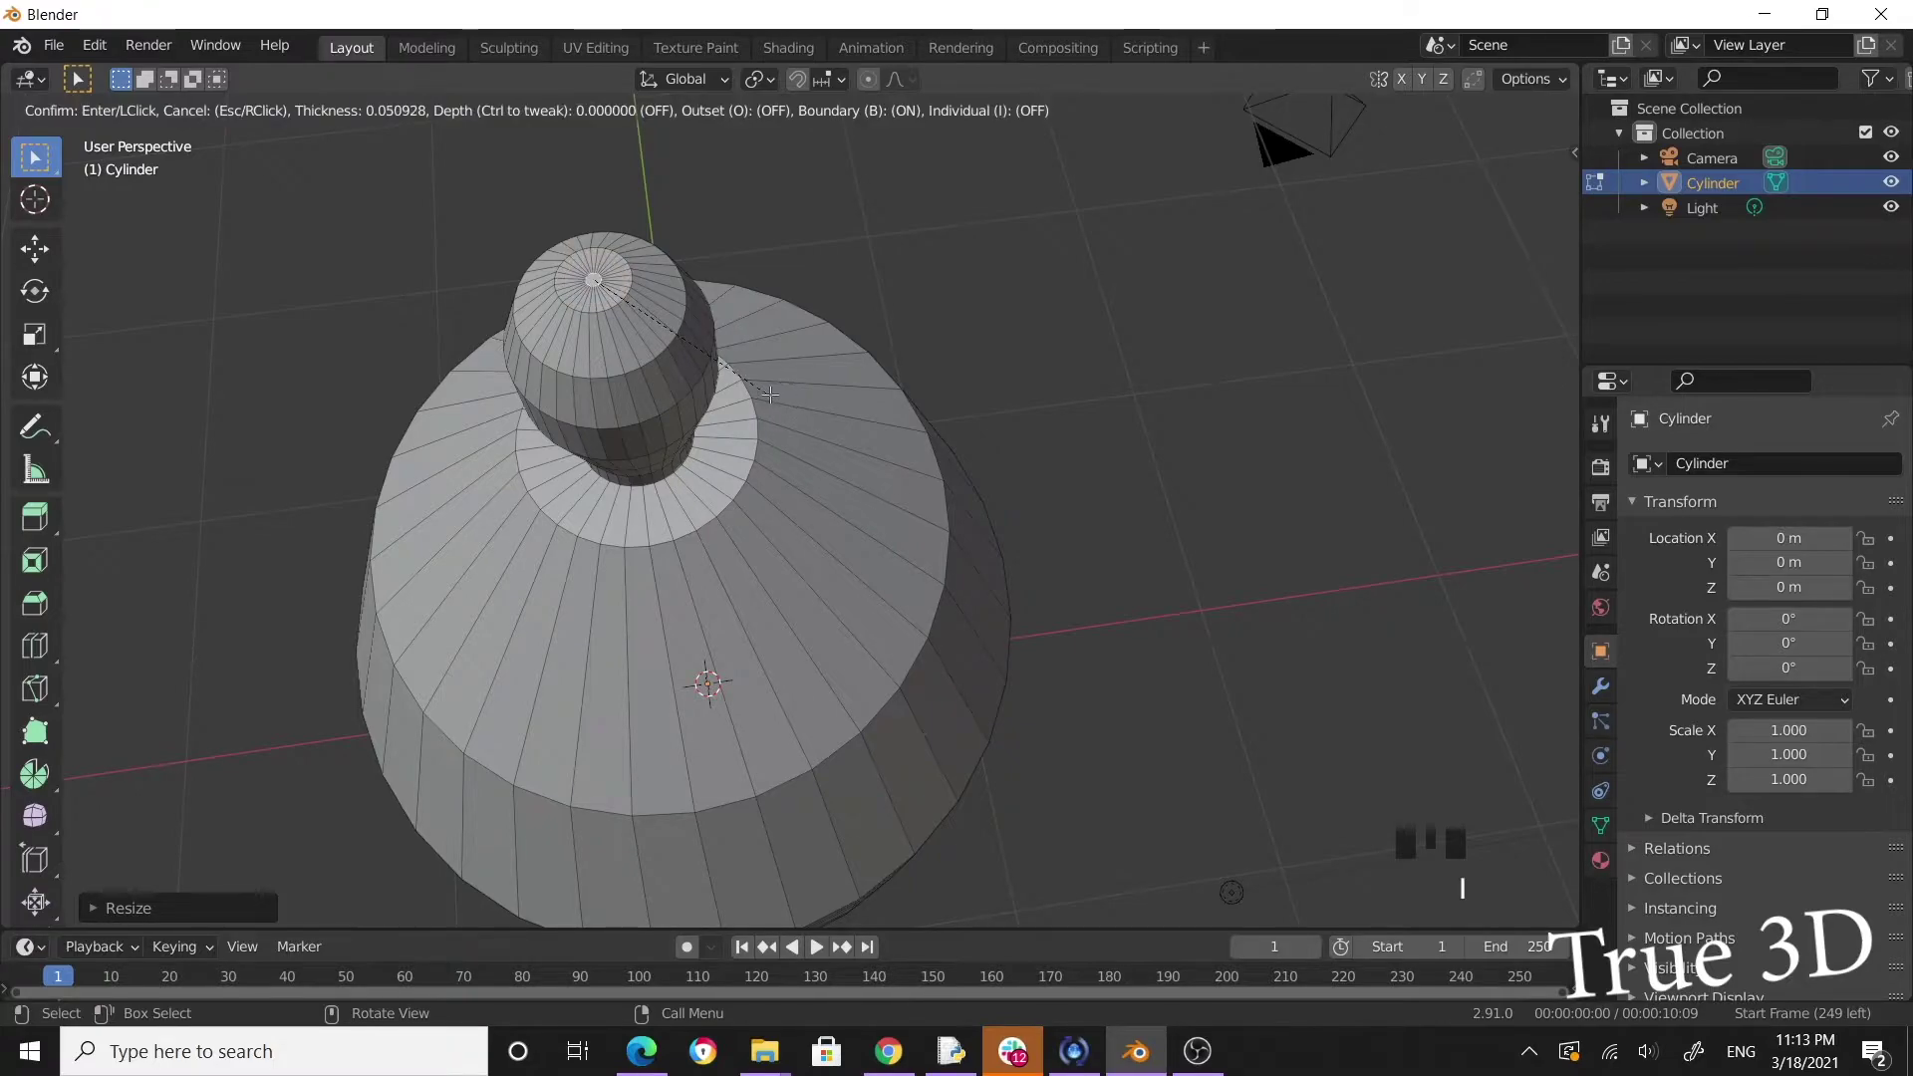
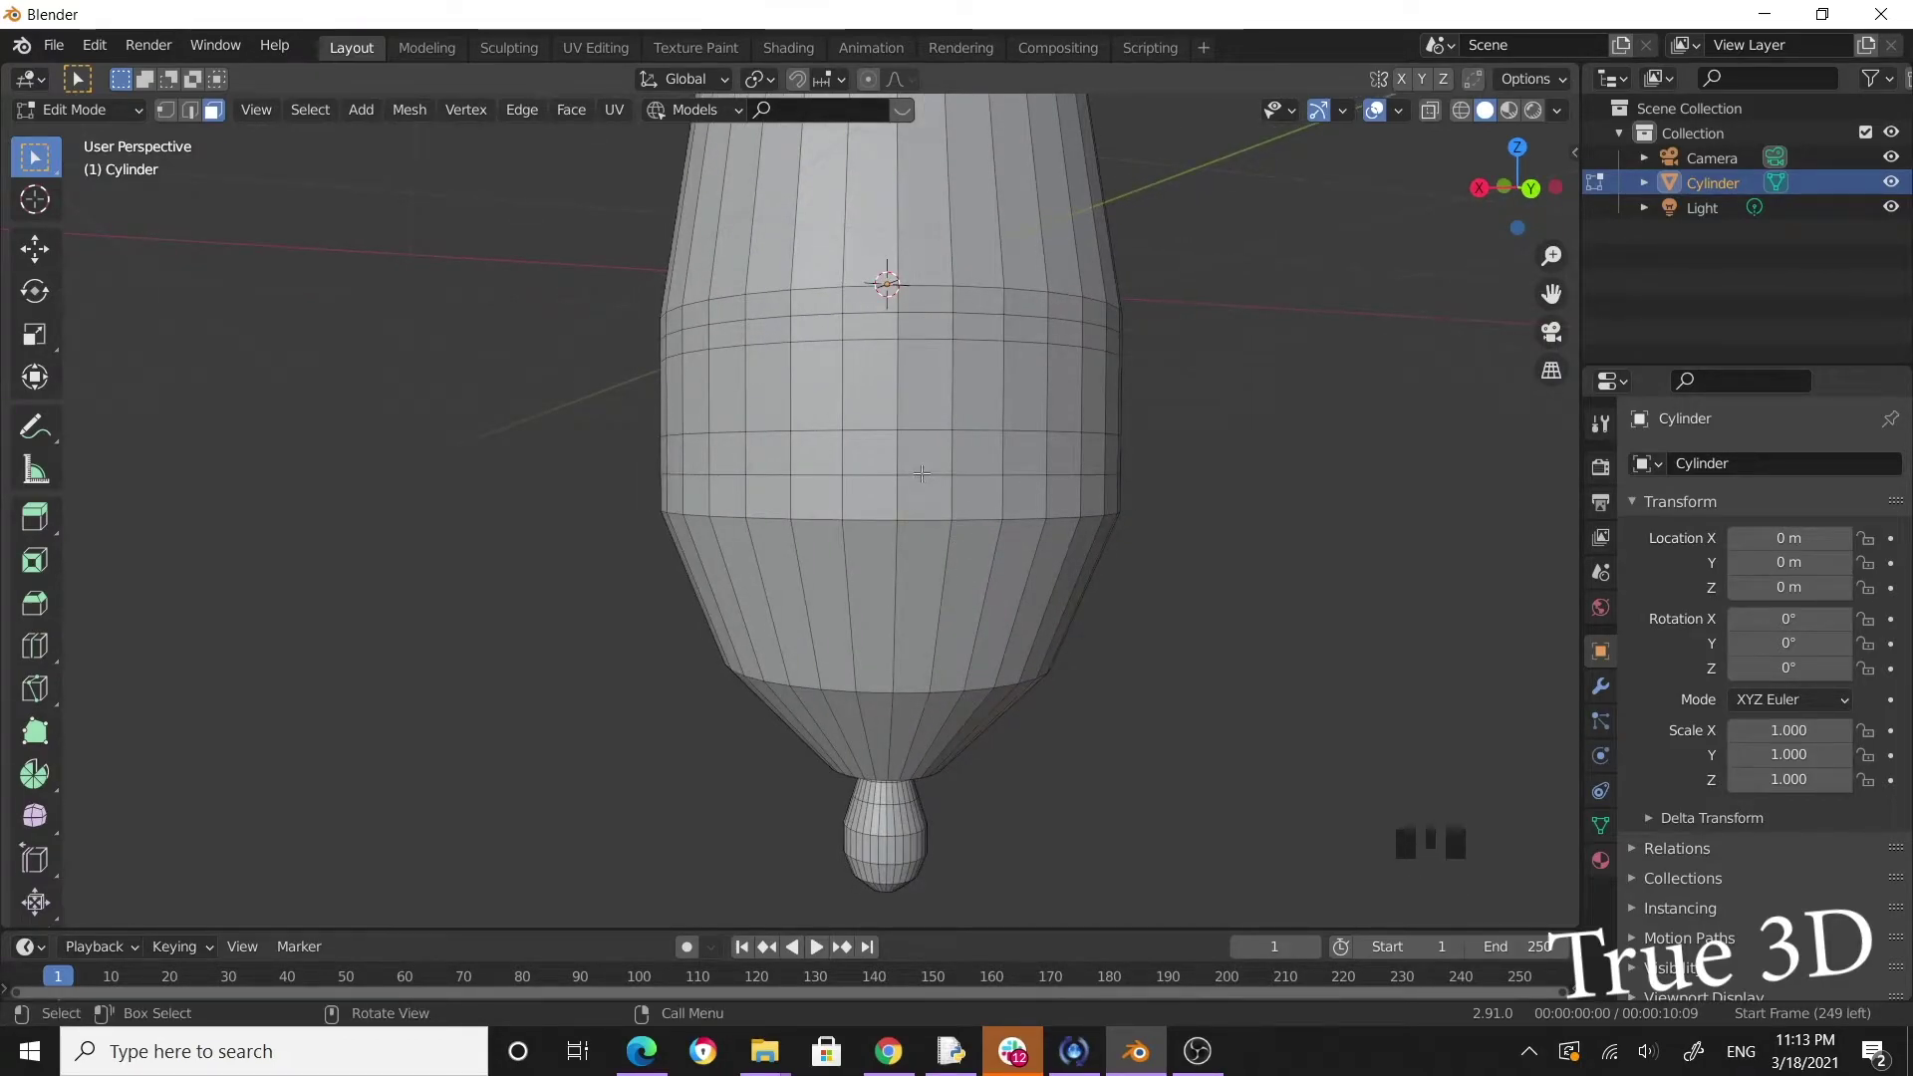
# Scale an edge ring around the body's middle outward and bevel it into a raised band.
pyautogui.click(922, 467)
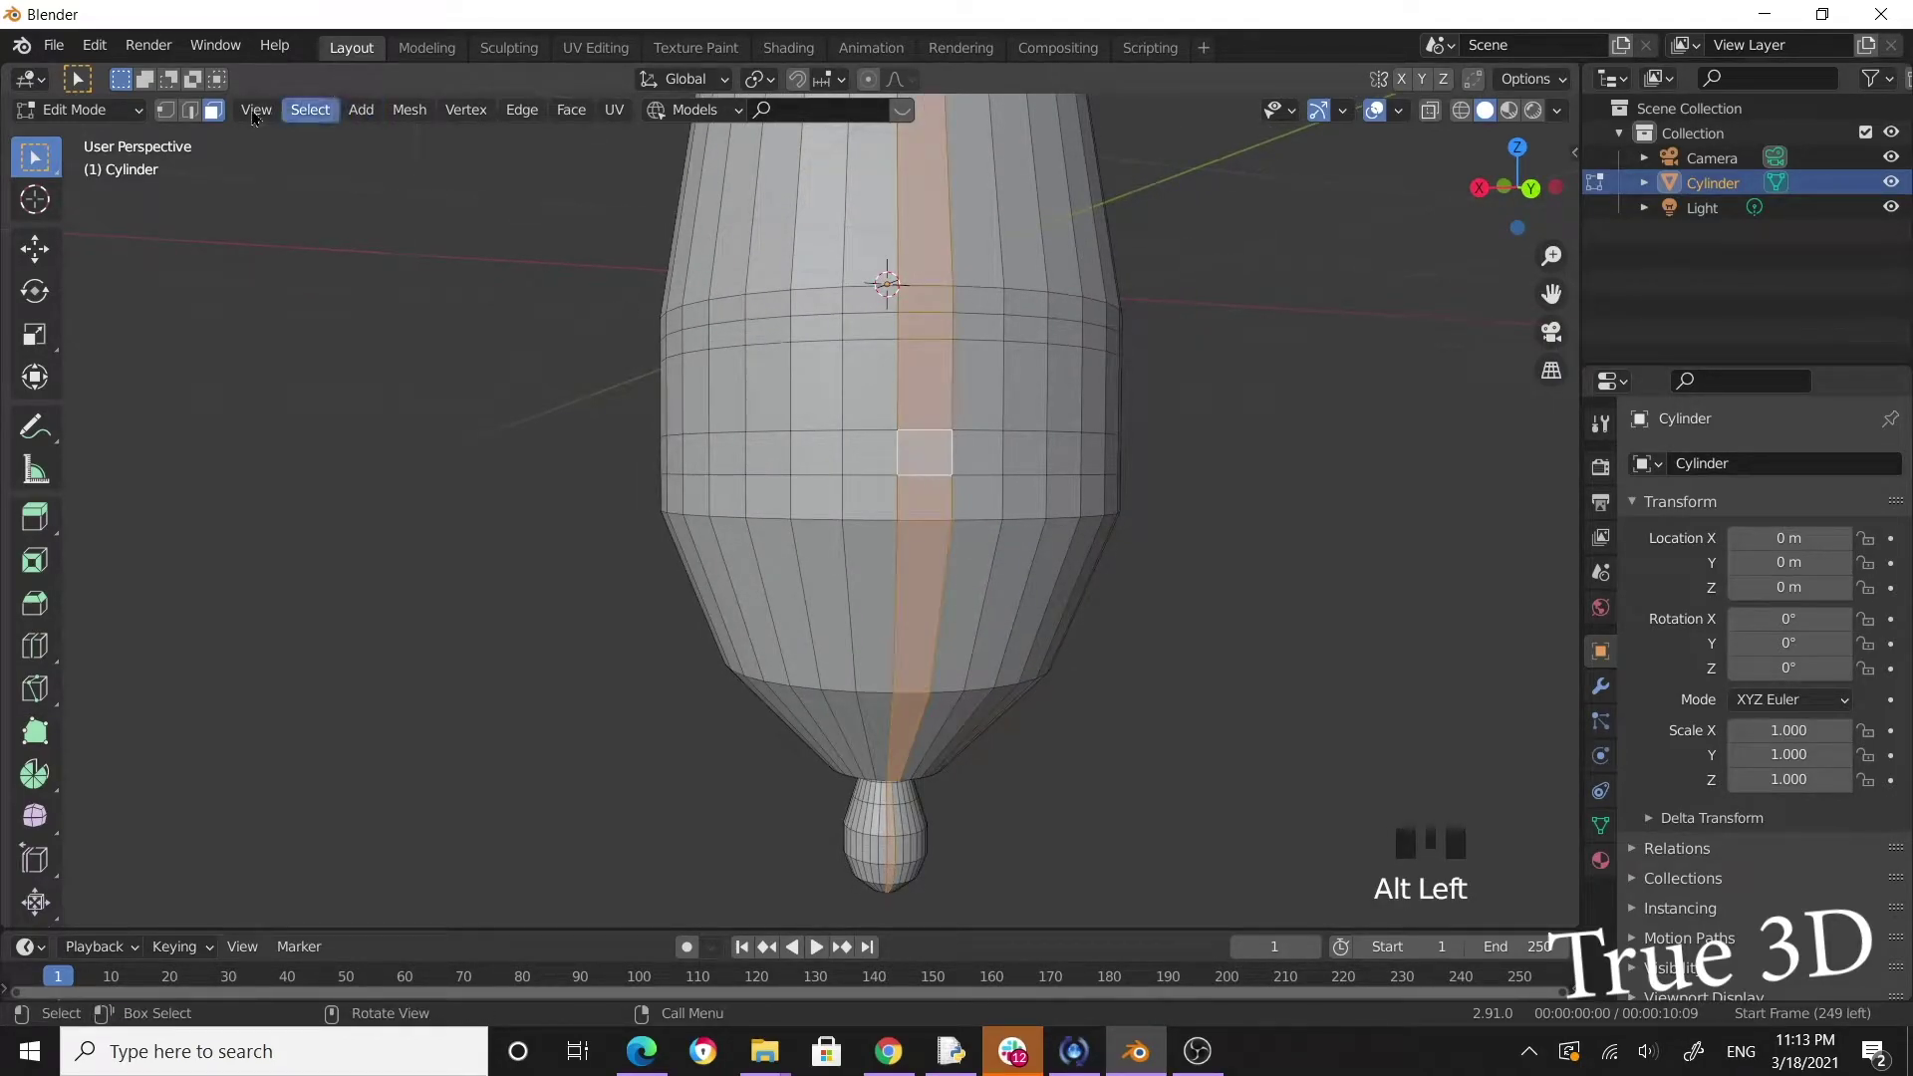
pyautogui.click(199, 122)
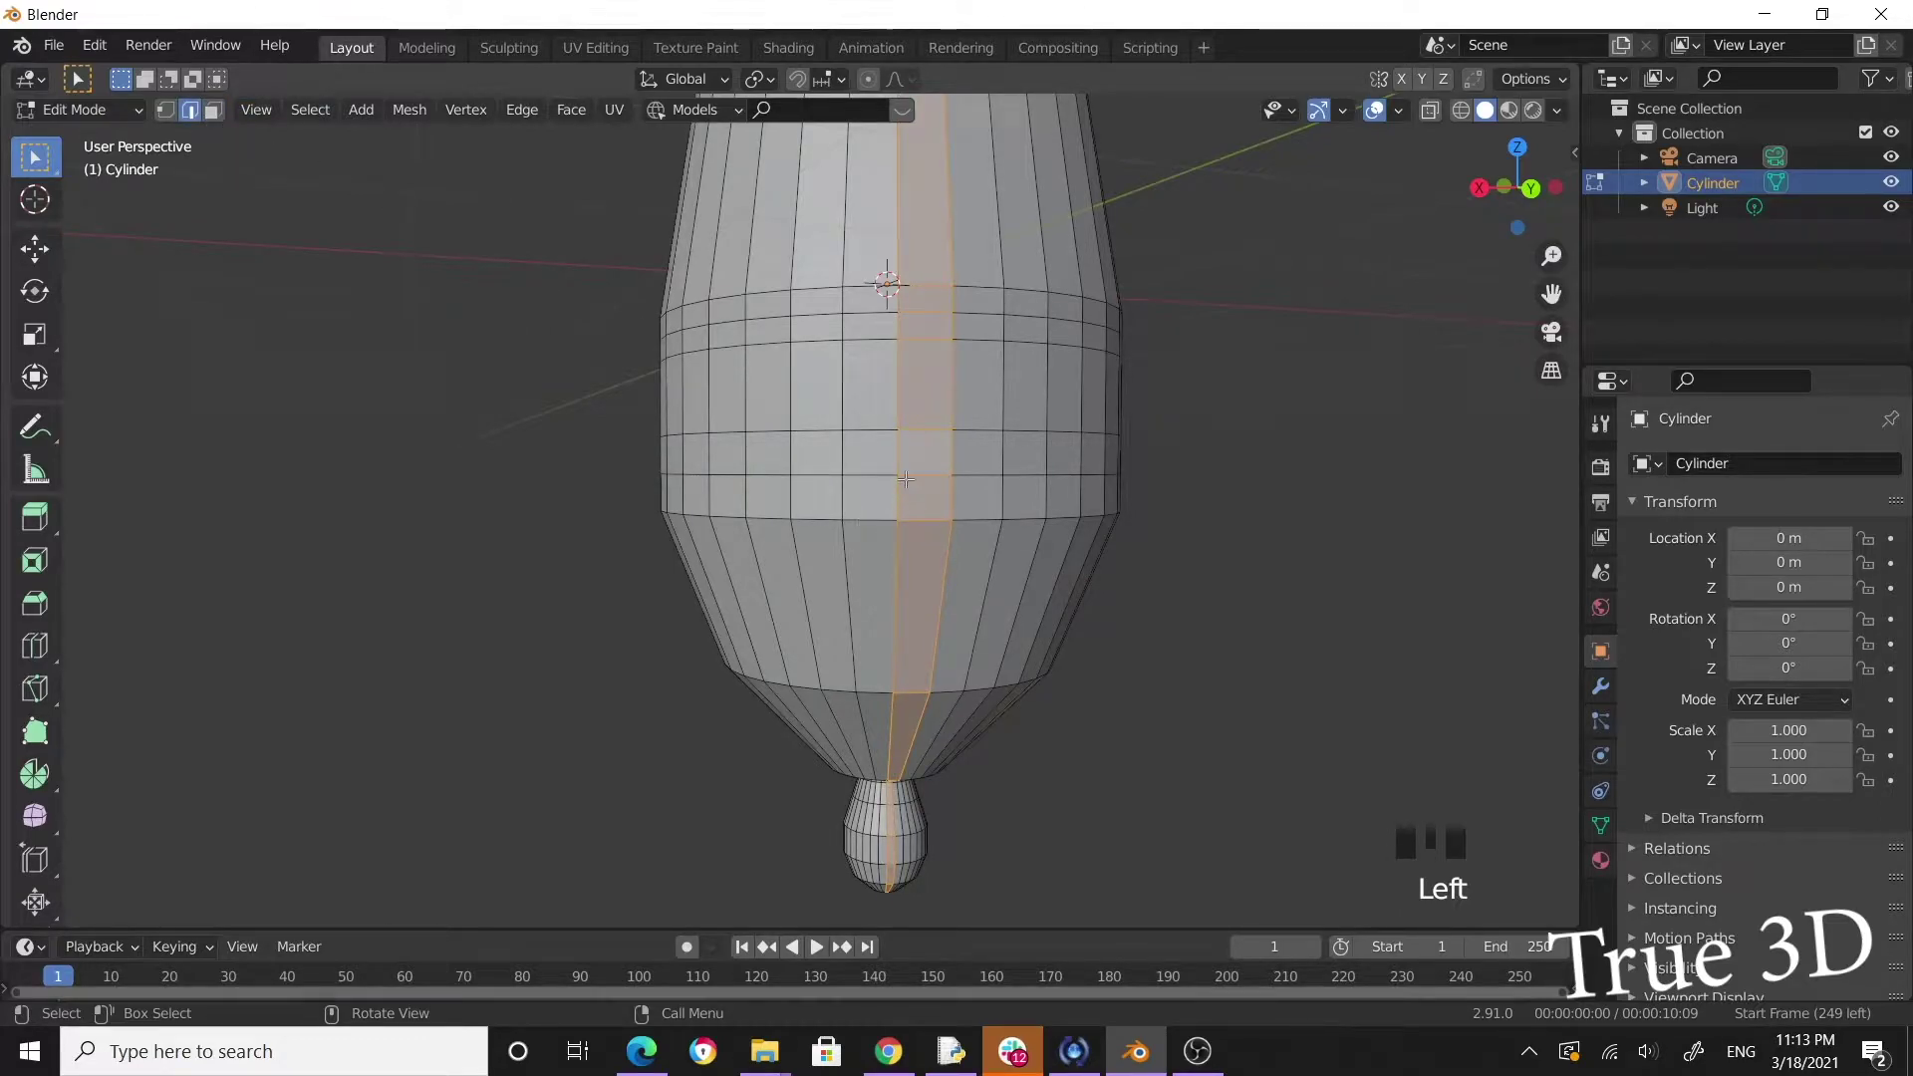
pyautogui.click(879, 464)
pyautogui.moveTo(1095, 493); pyautogui.dragTo(977, 548)
pyautogui.press('s')
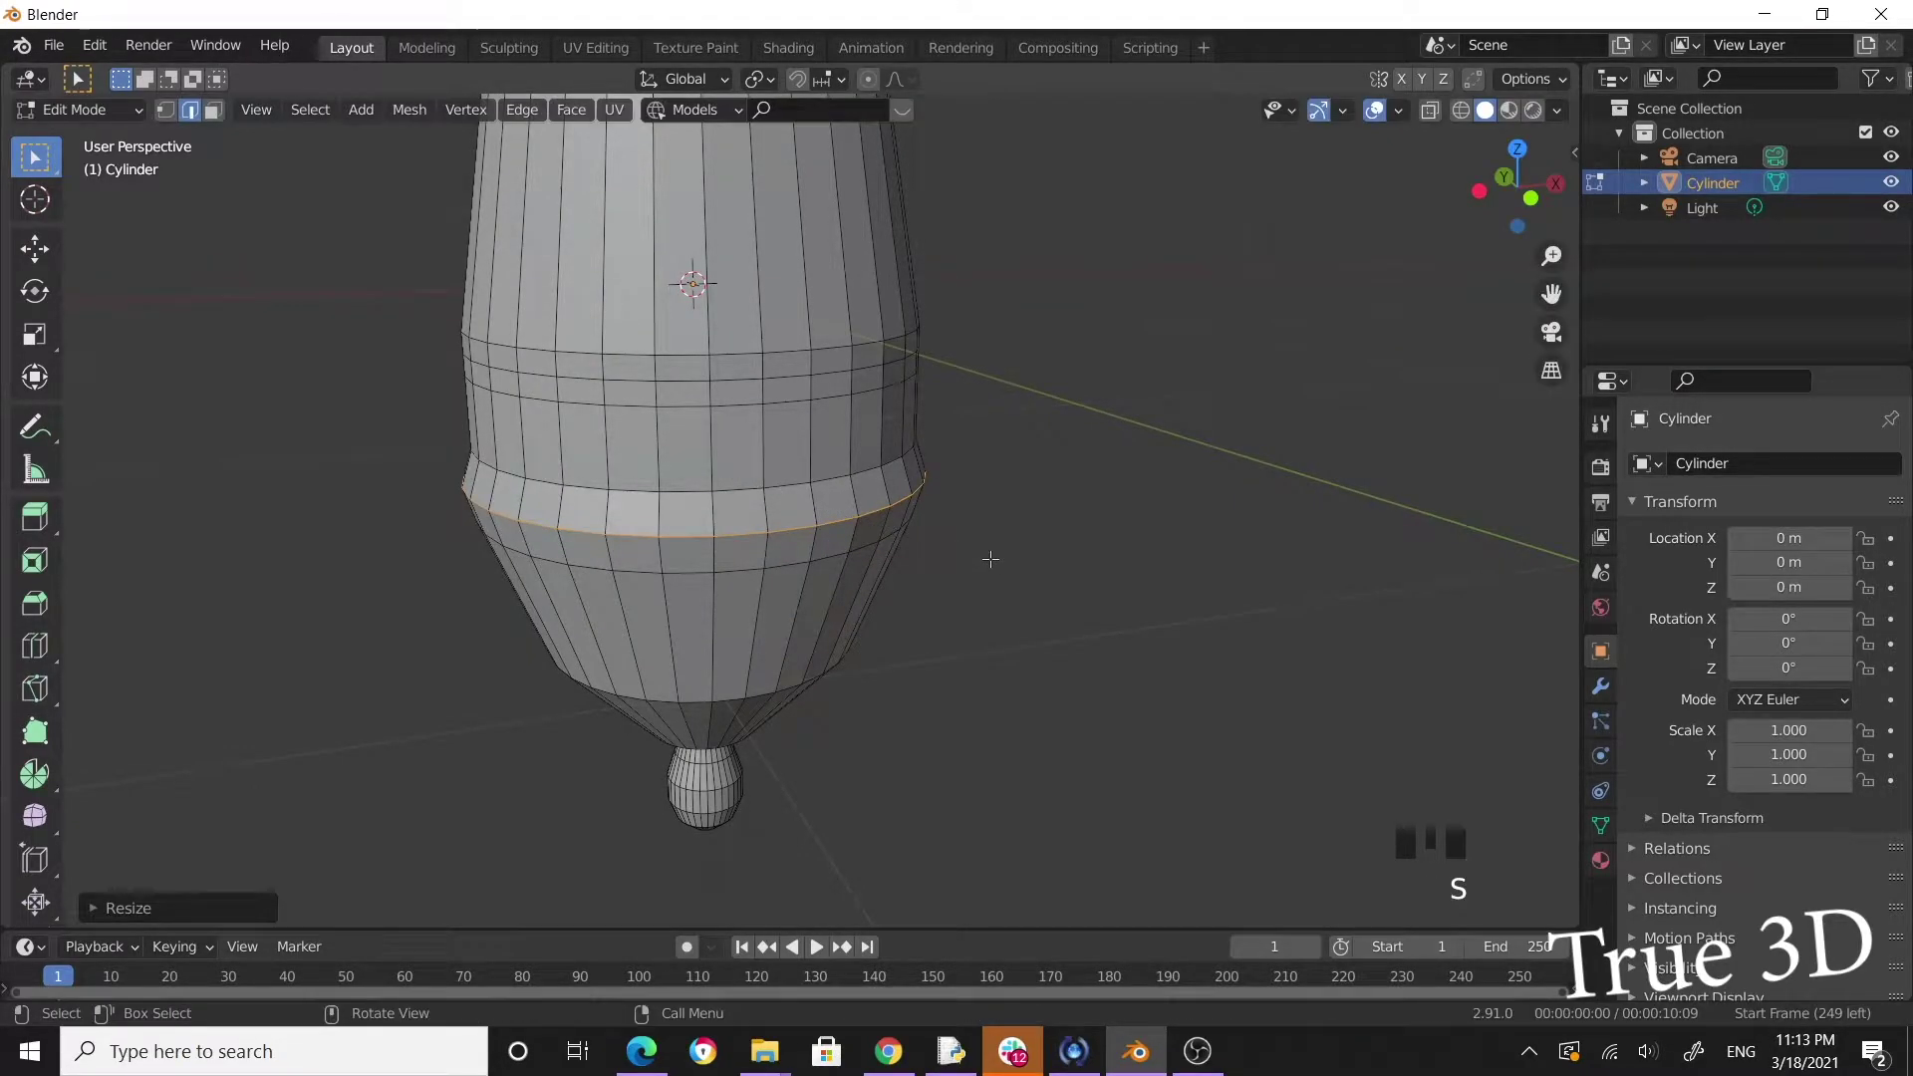
pyautogui.press('ctrl+b')
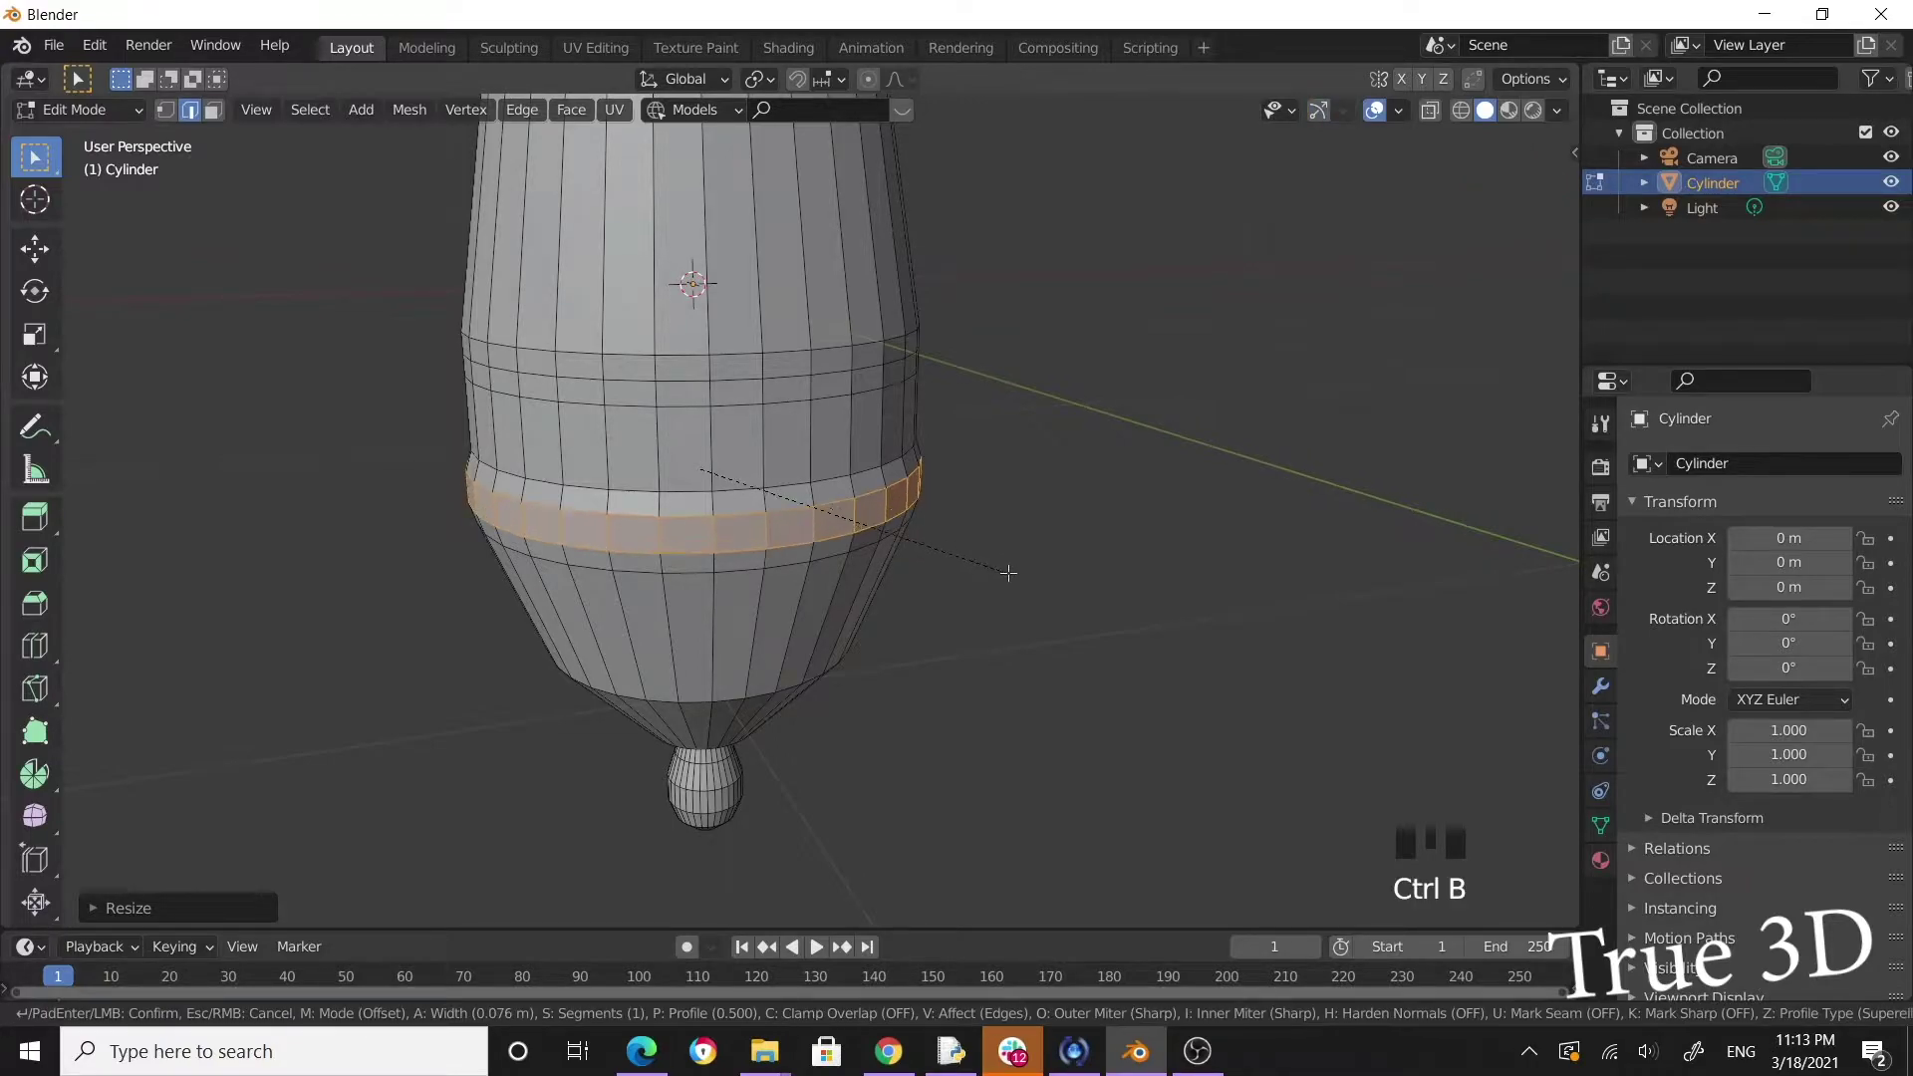
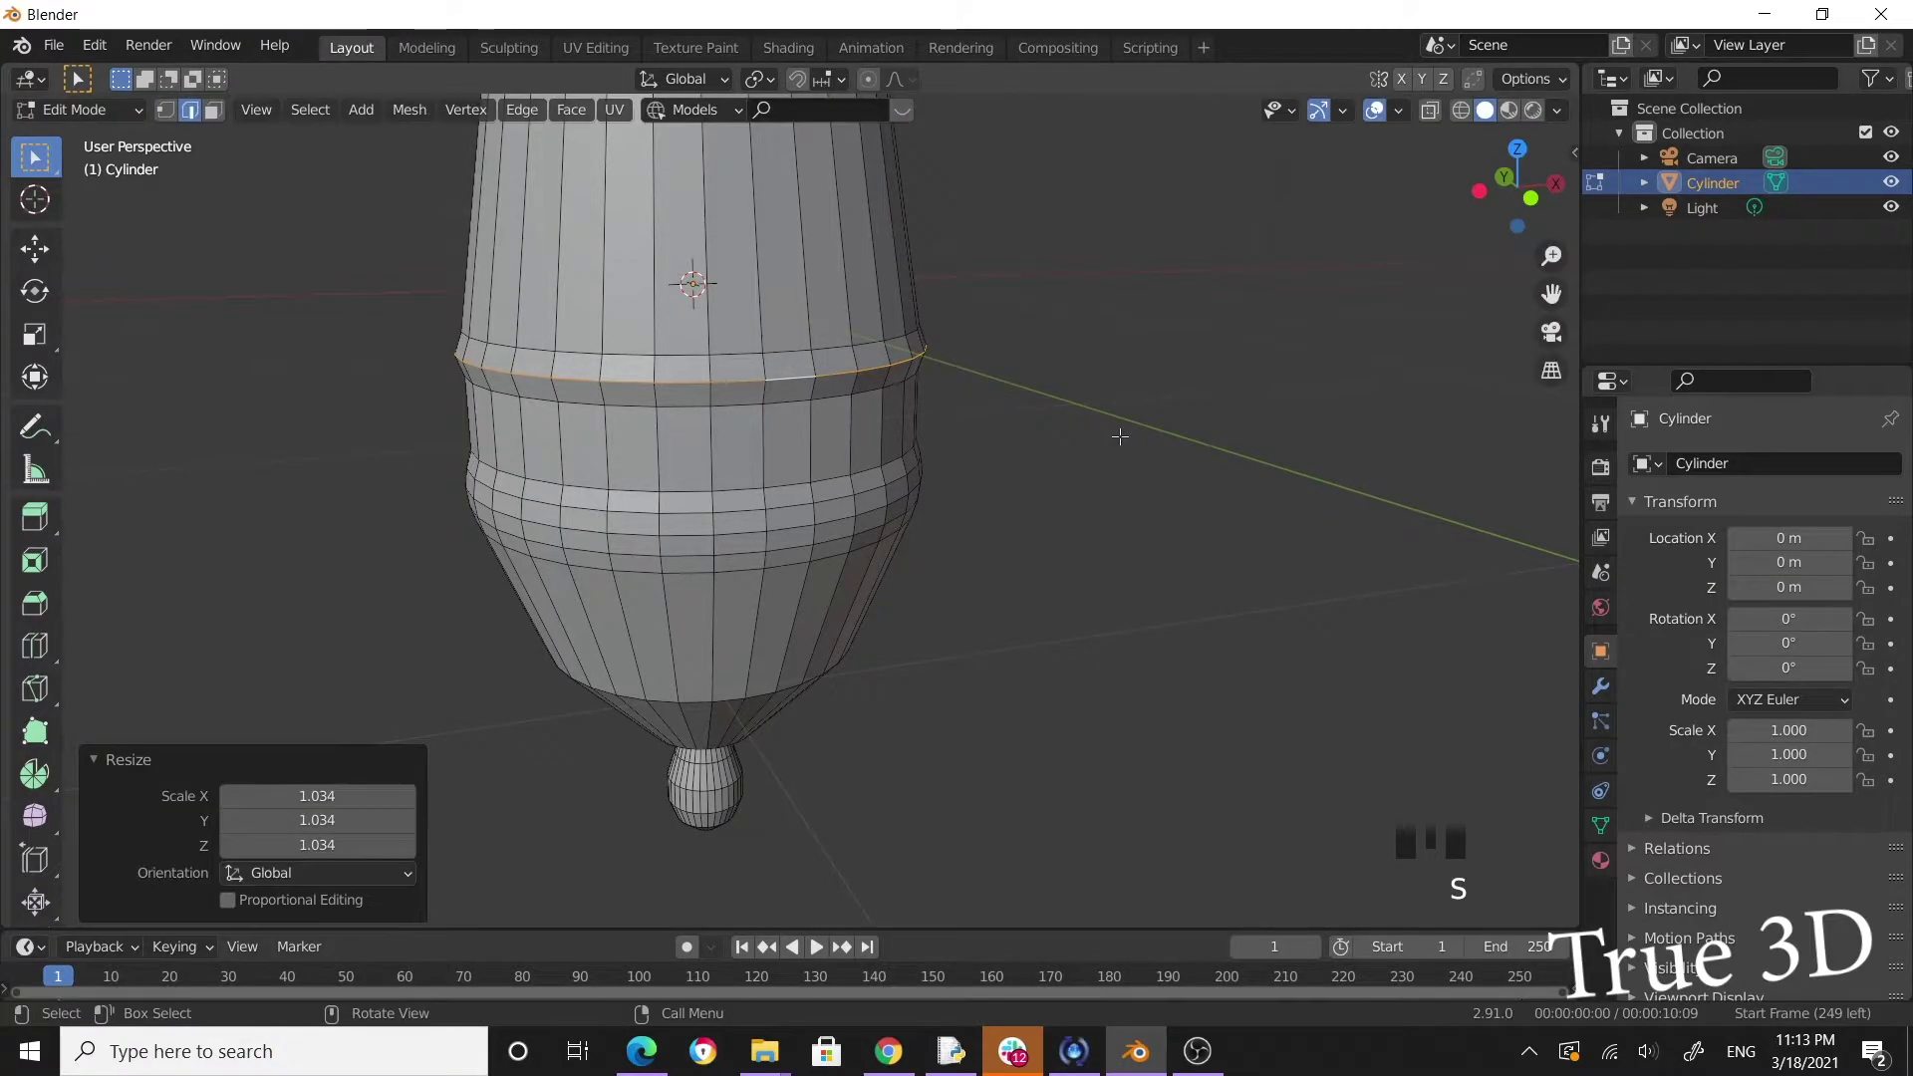
# Bevel the upper ring, bevel the lower ring into a wide band and add a loop cut across the bulge.
pyautogui.press('ctrl+b')
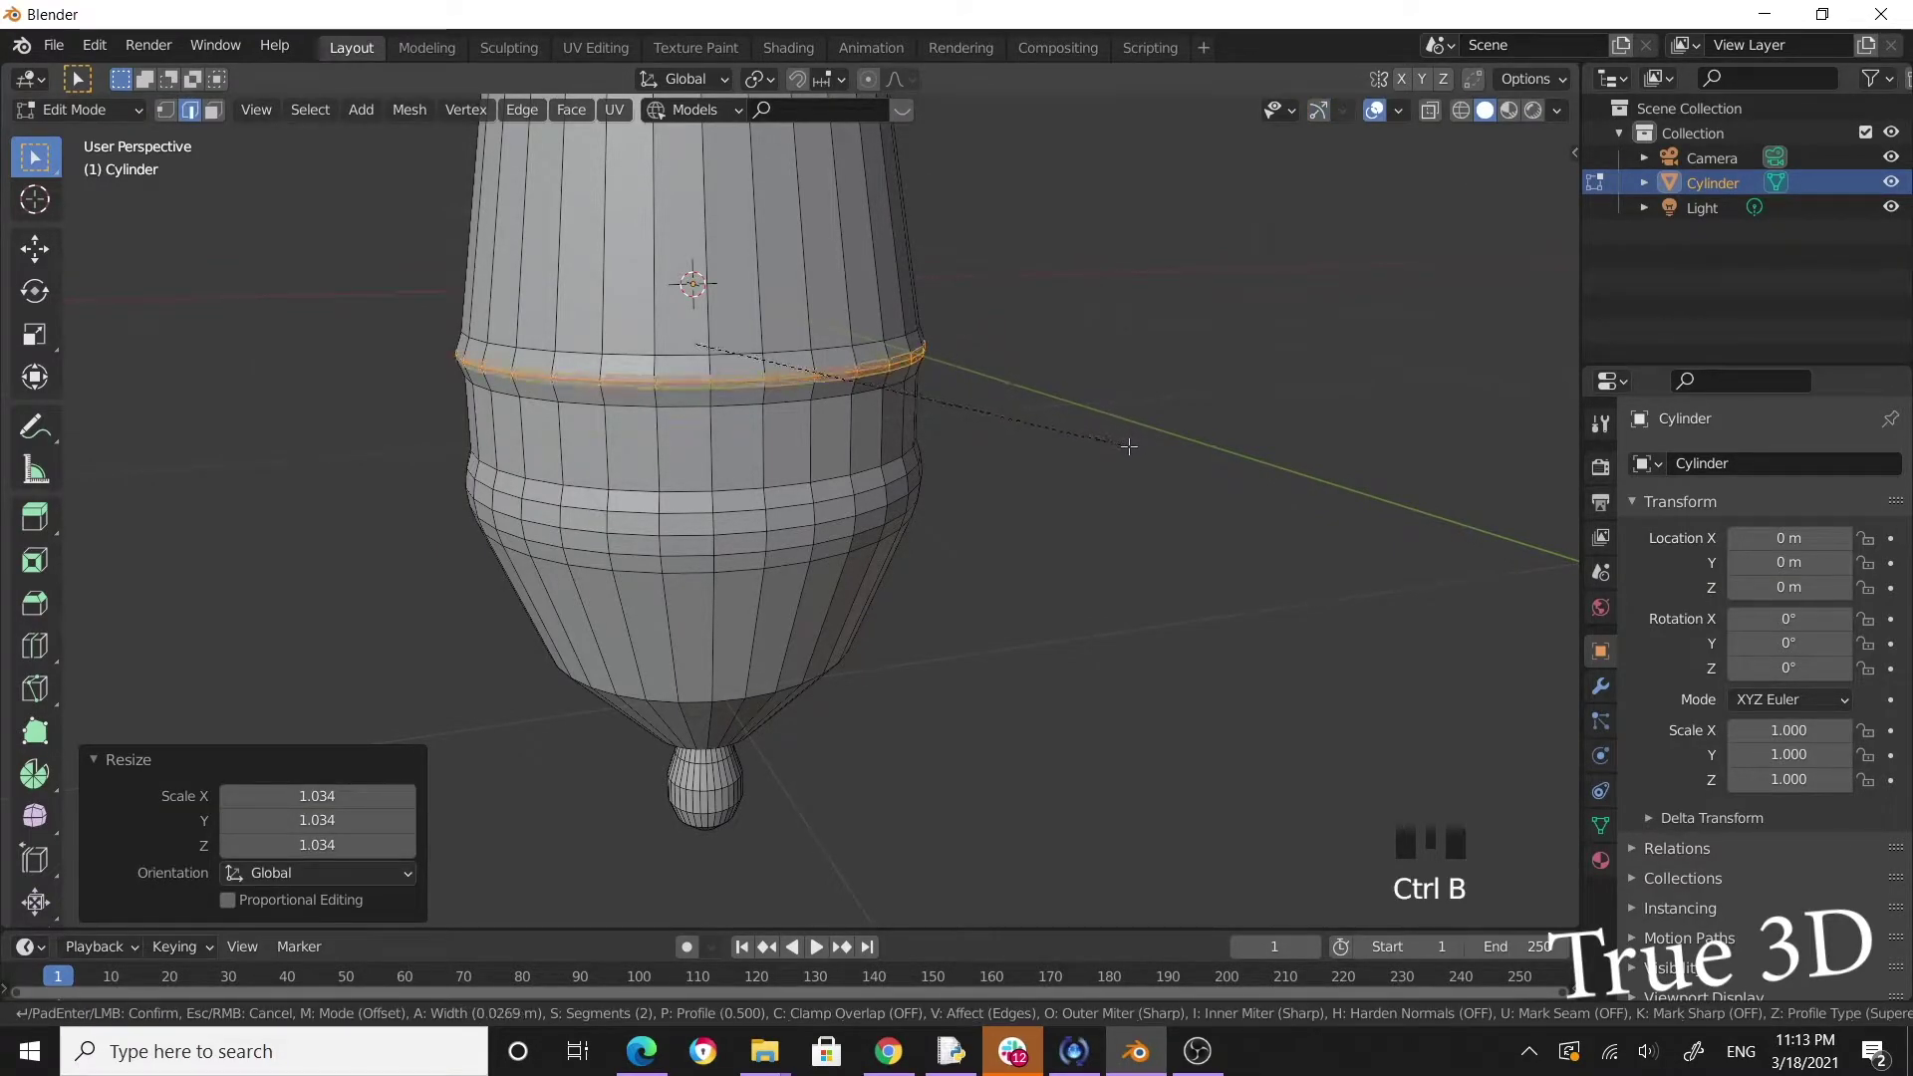
pyautogui.click(1152, 391)
pyautogui.moveTo(978, 535); pyautogui.dragTo(516, 506)
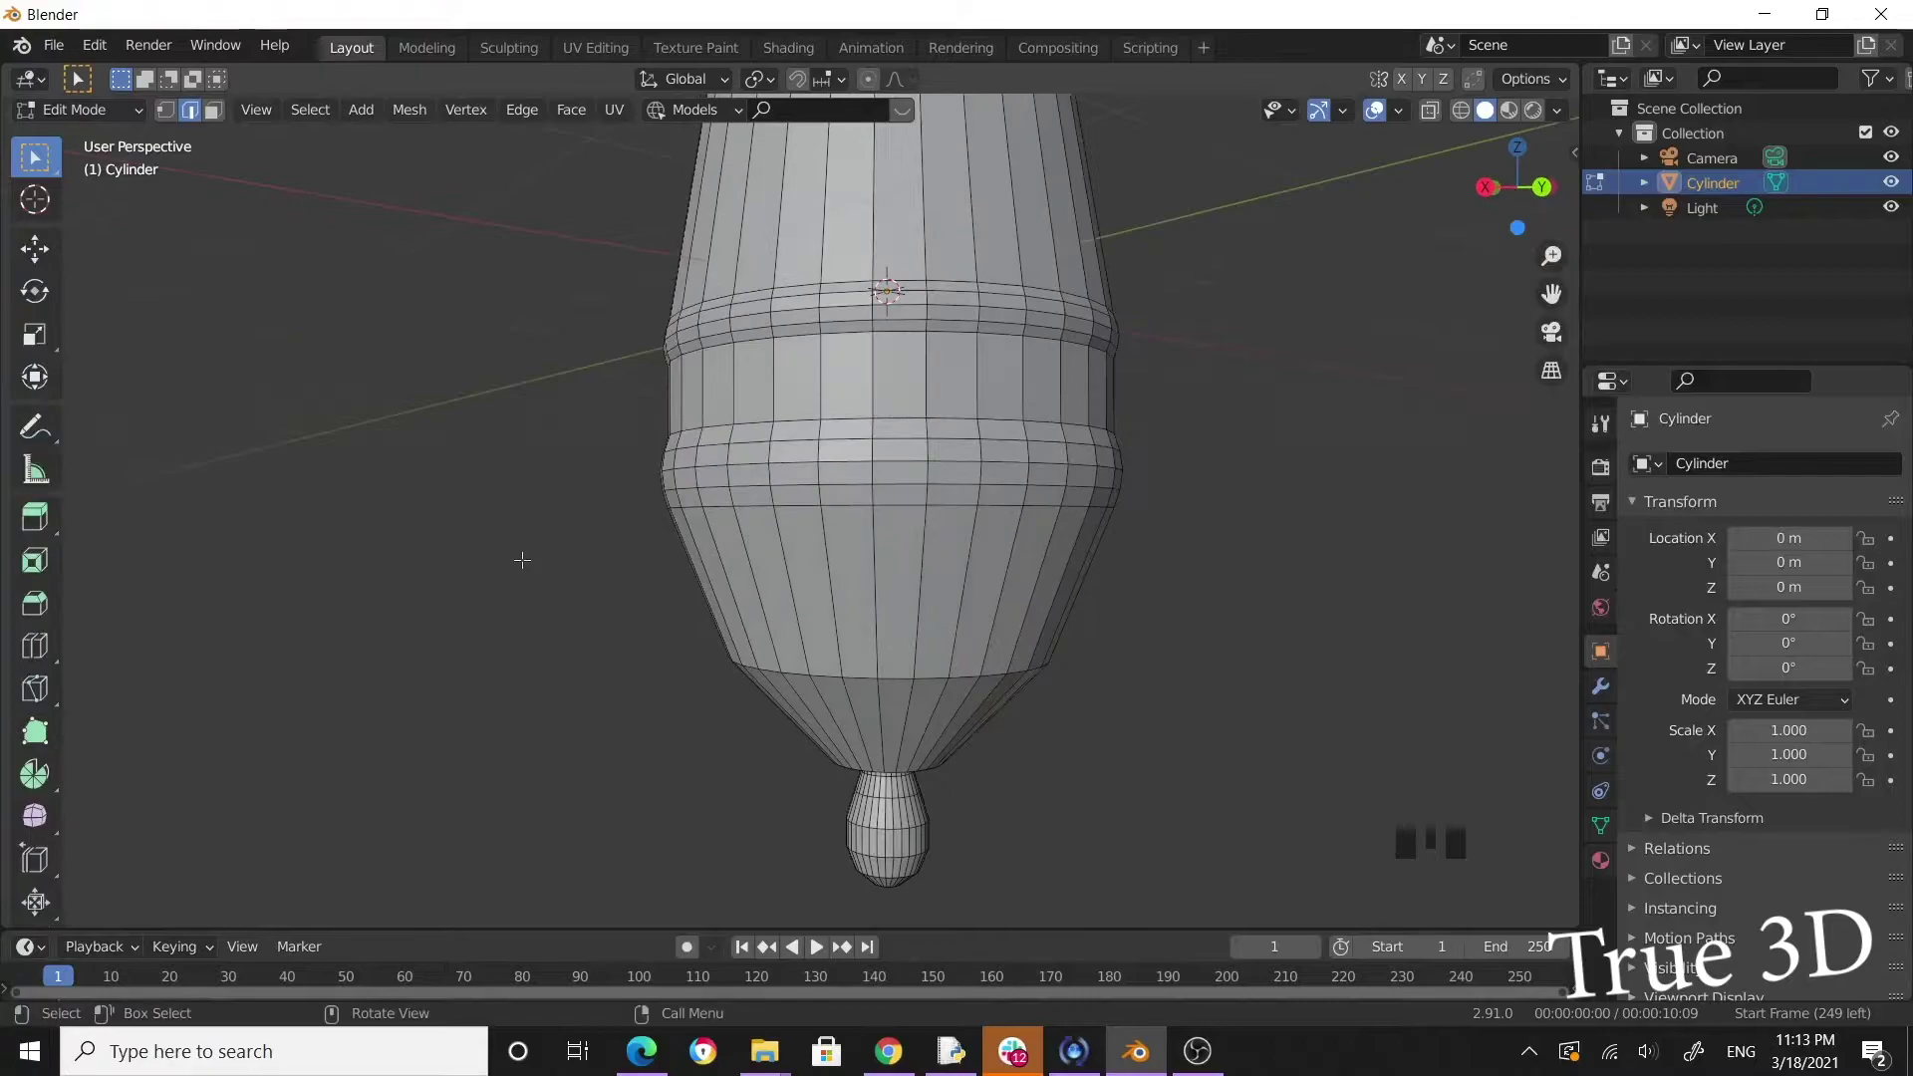
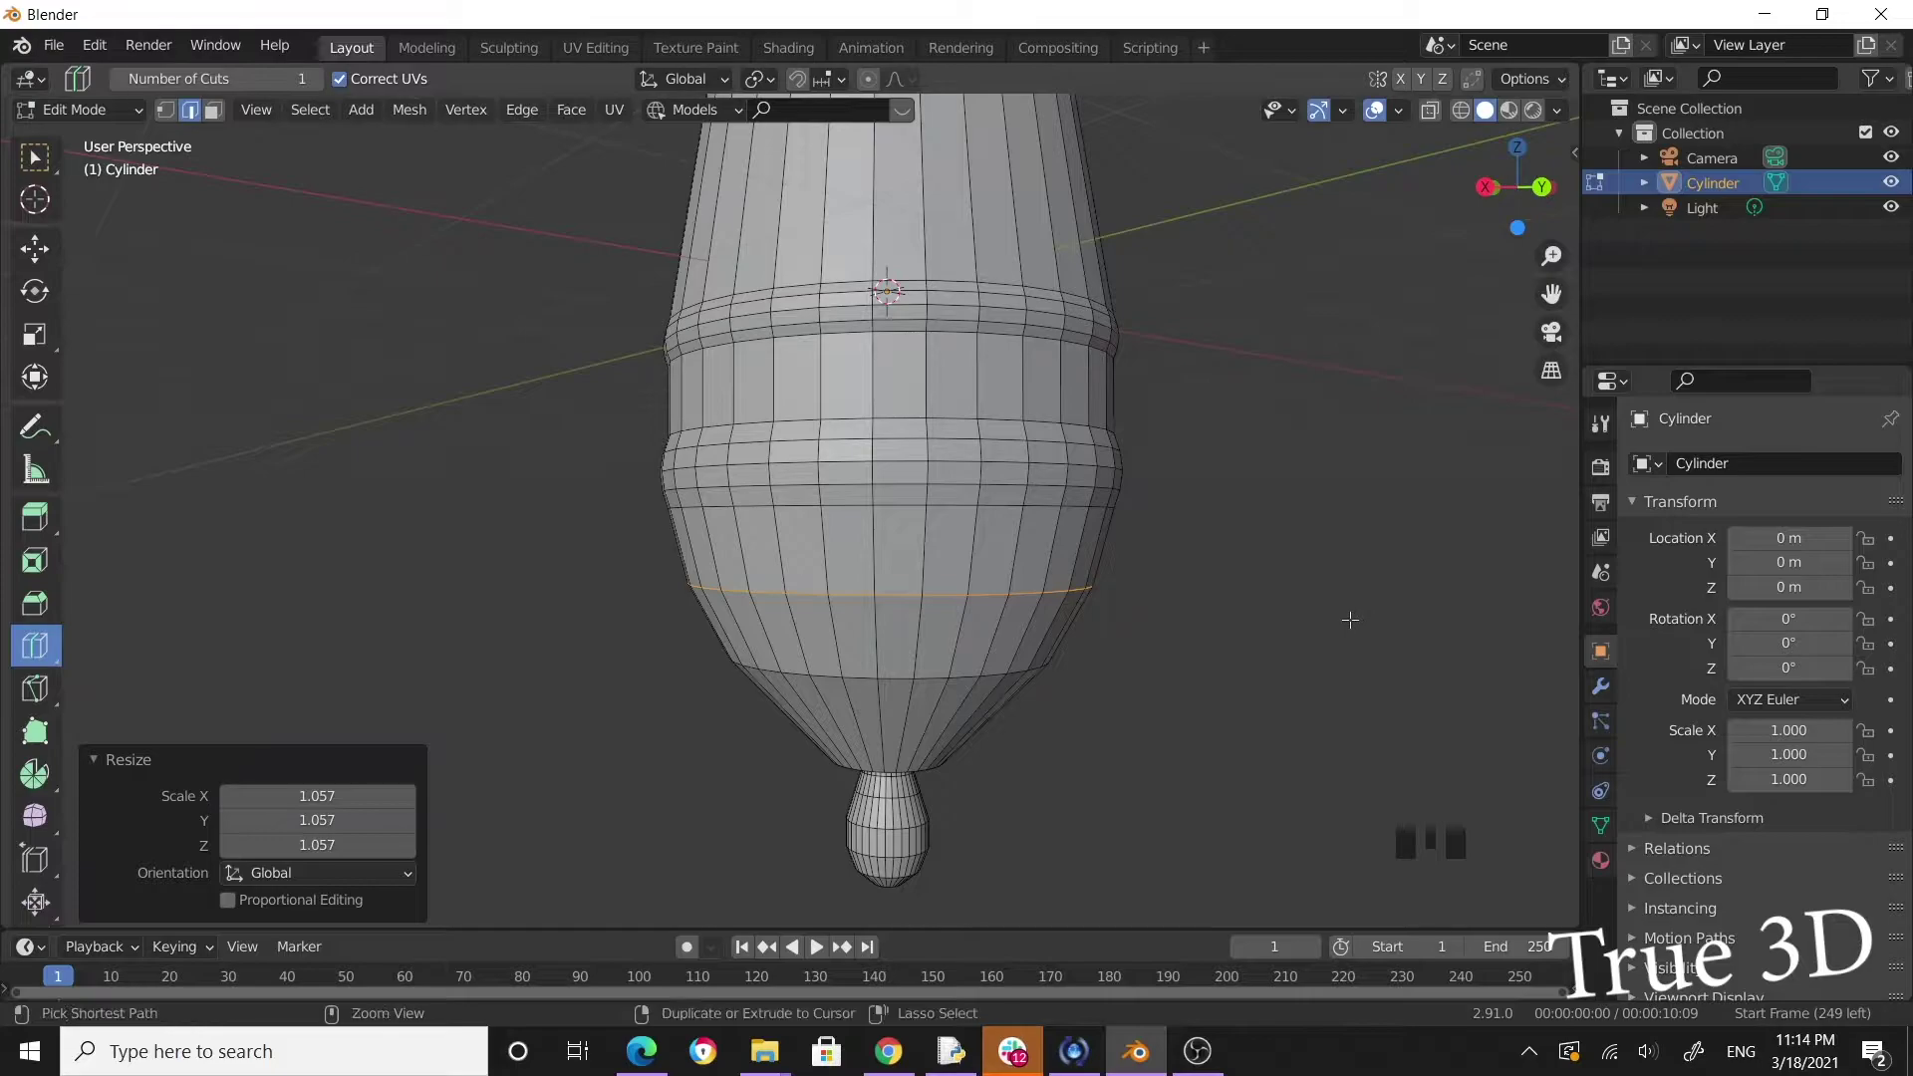
pyautogui.press('ctrl+b')
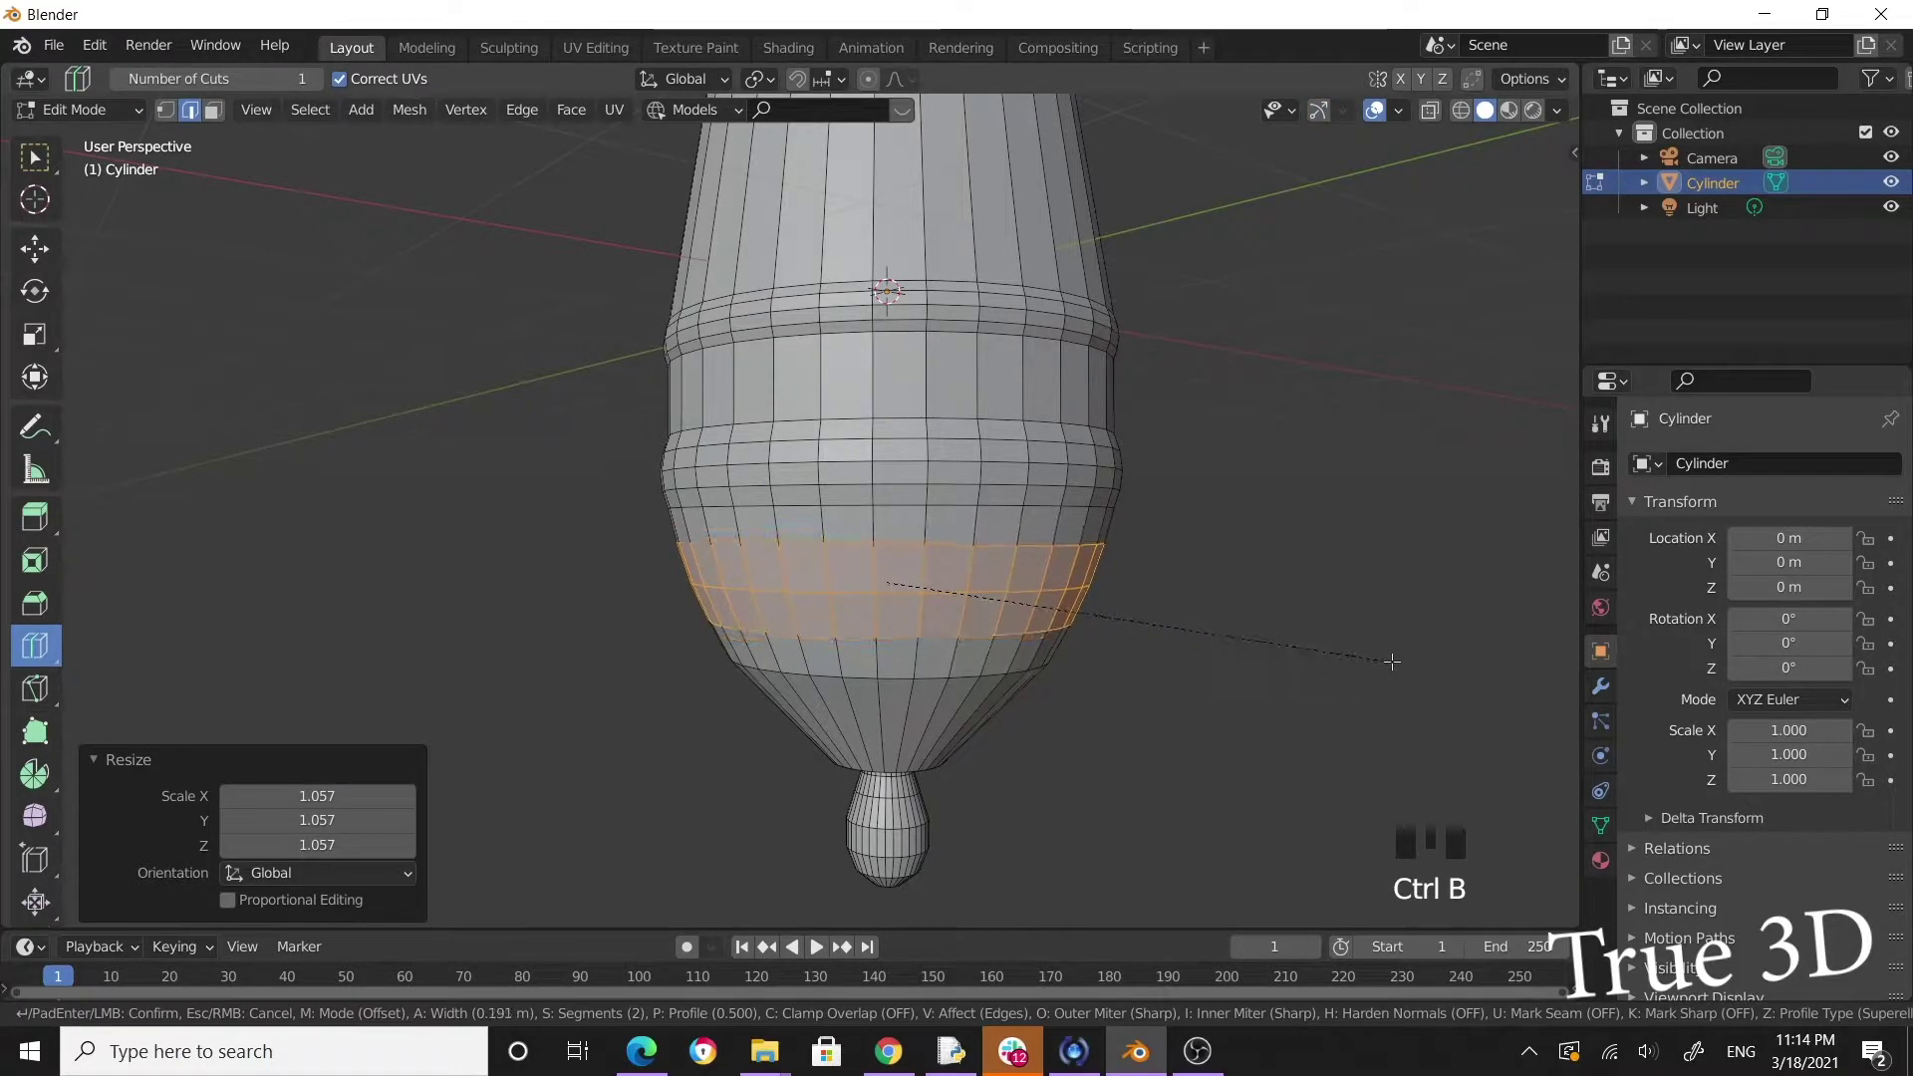
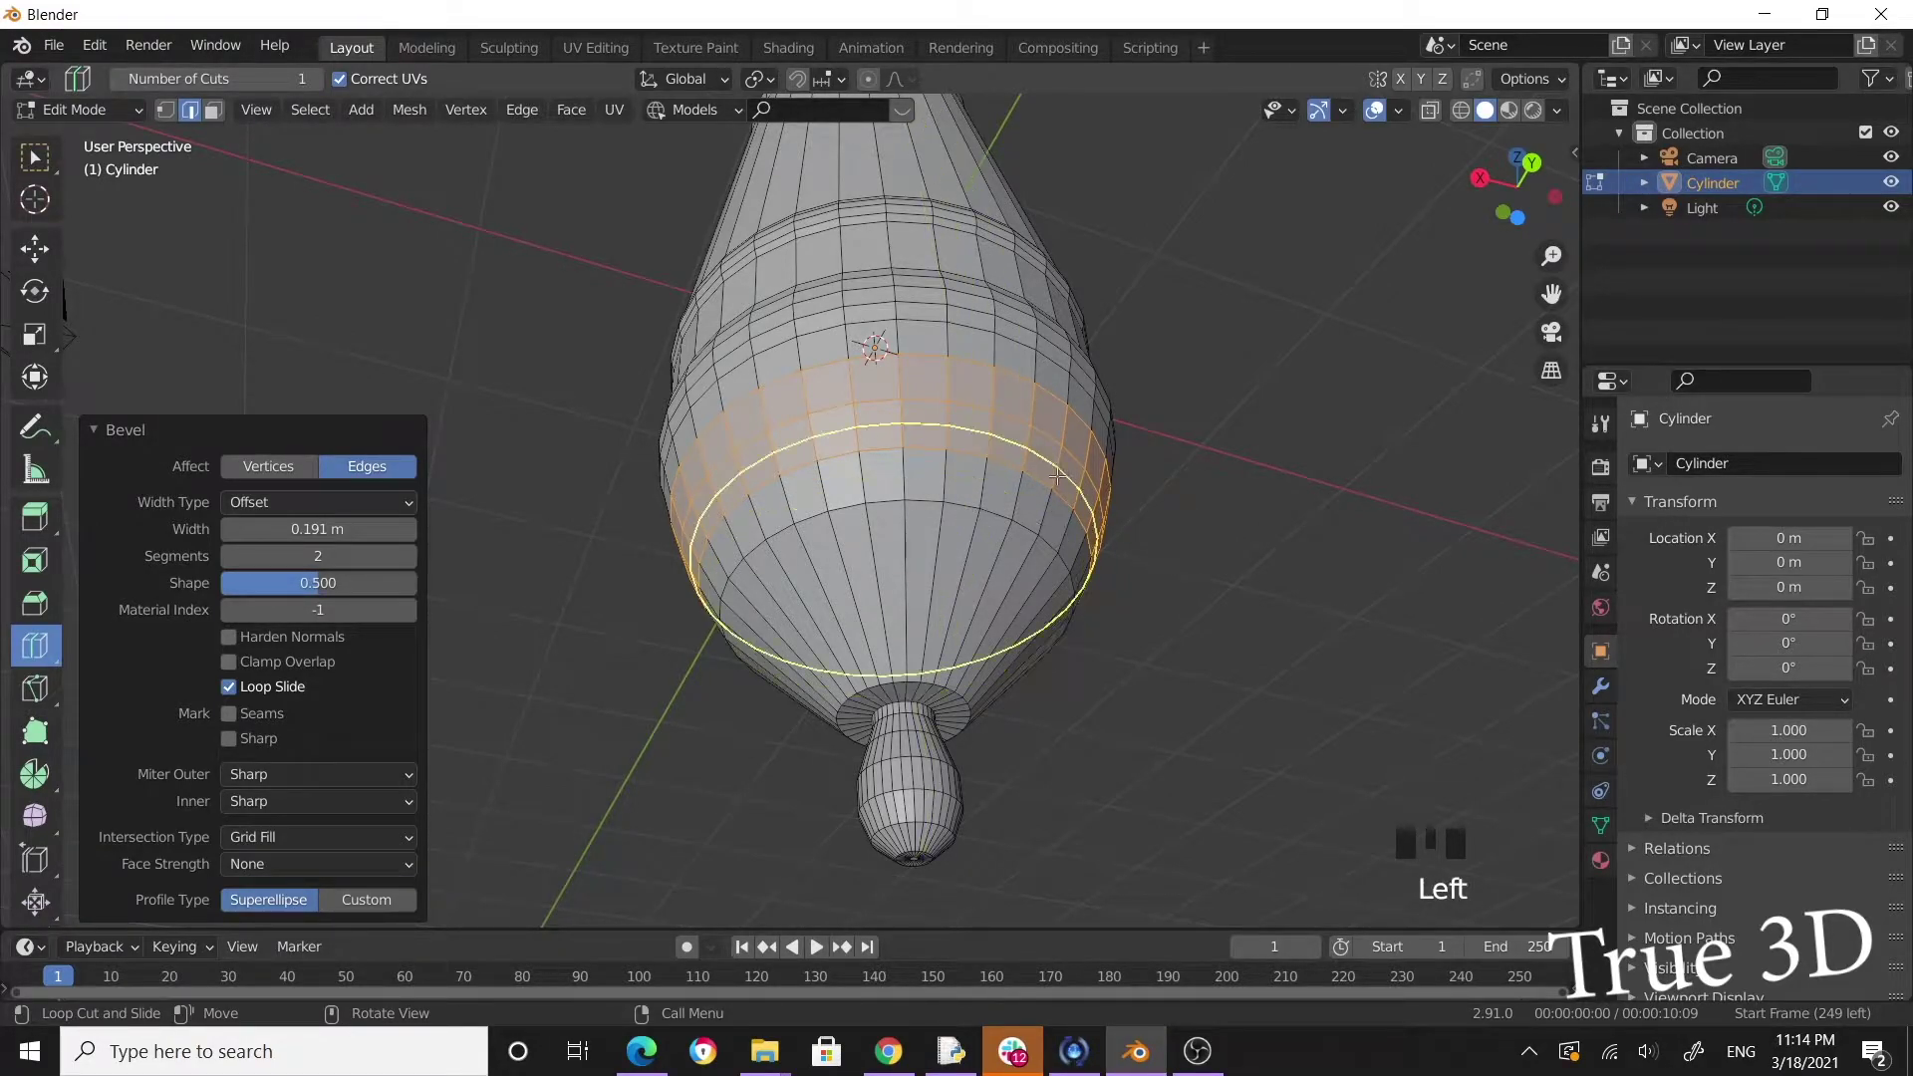
pyautogui.press('Escape')
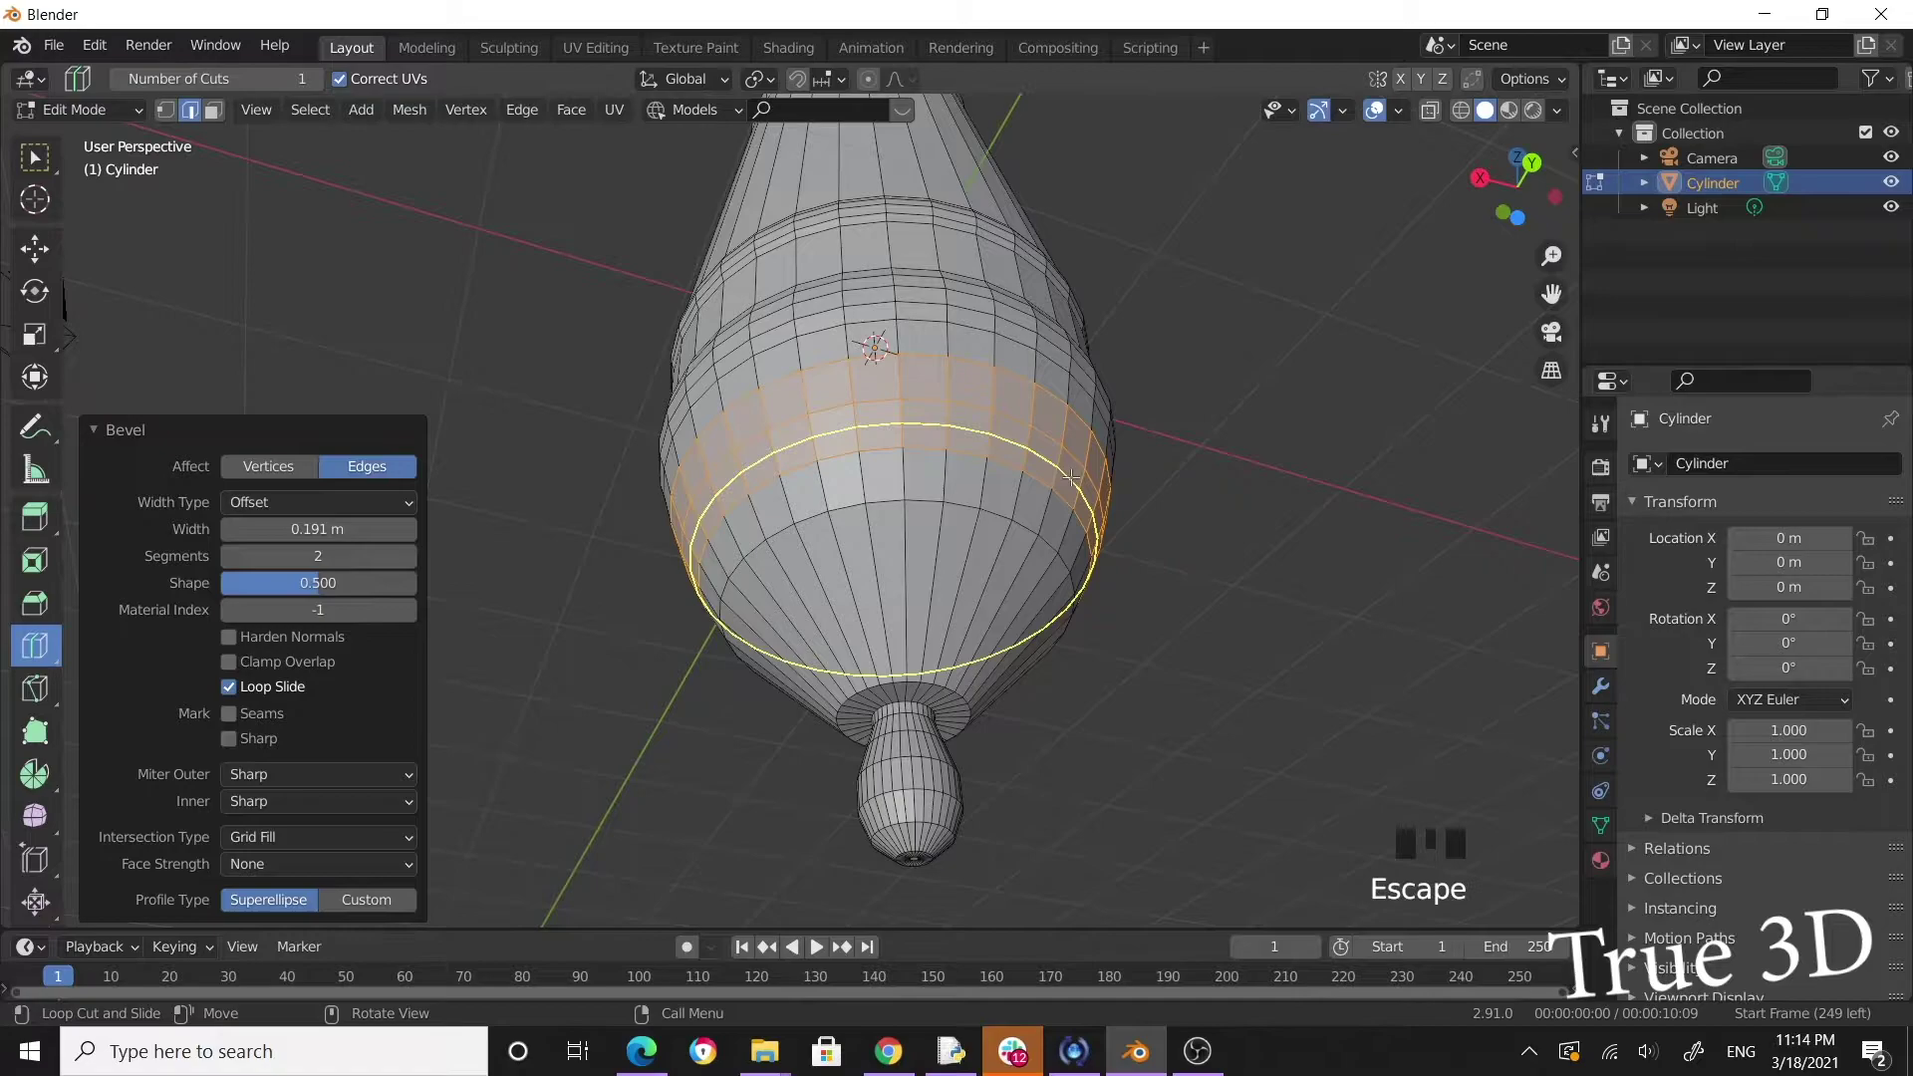
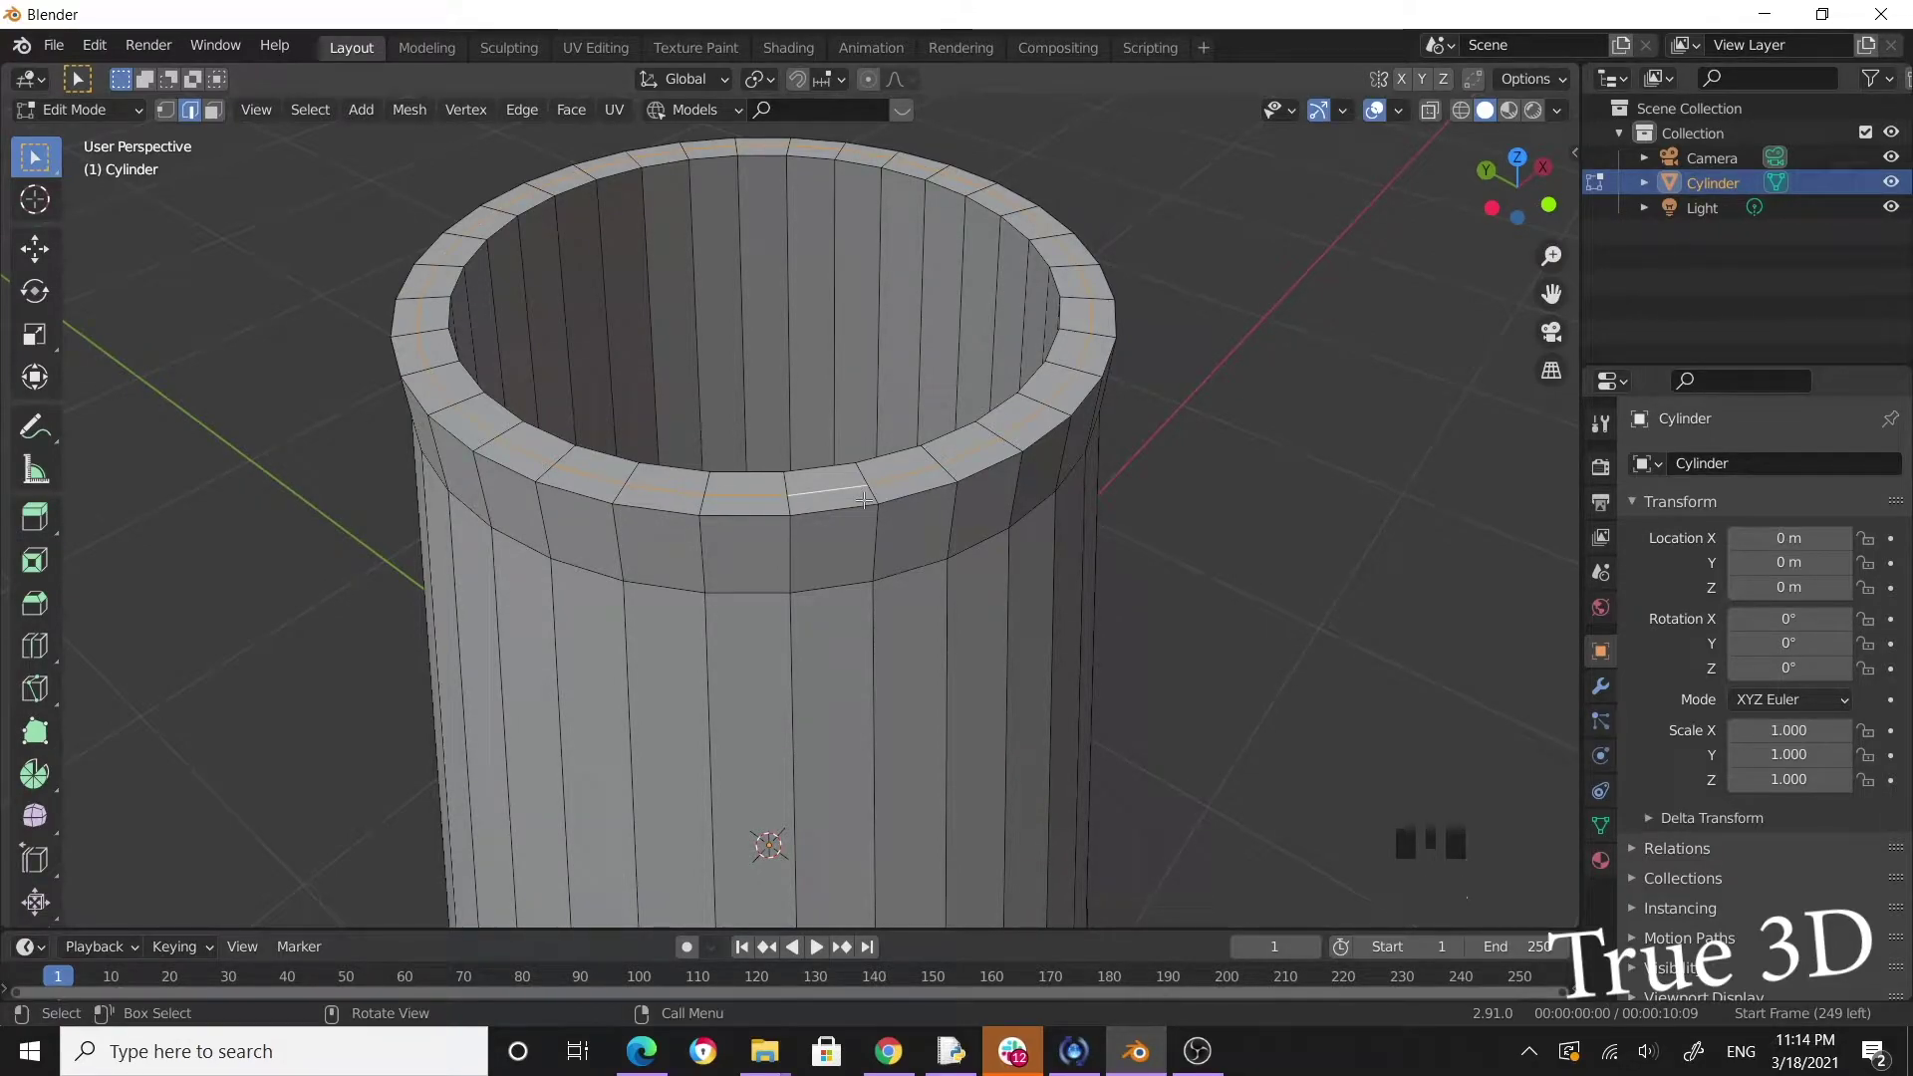
# Raise and scale the loop below the top rim, bevelling it into a flared two-segment band.
pyautogui.press('g')
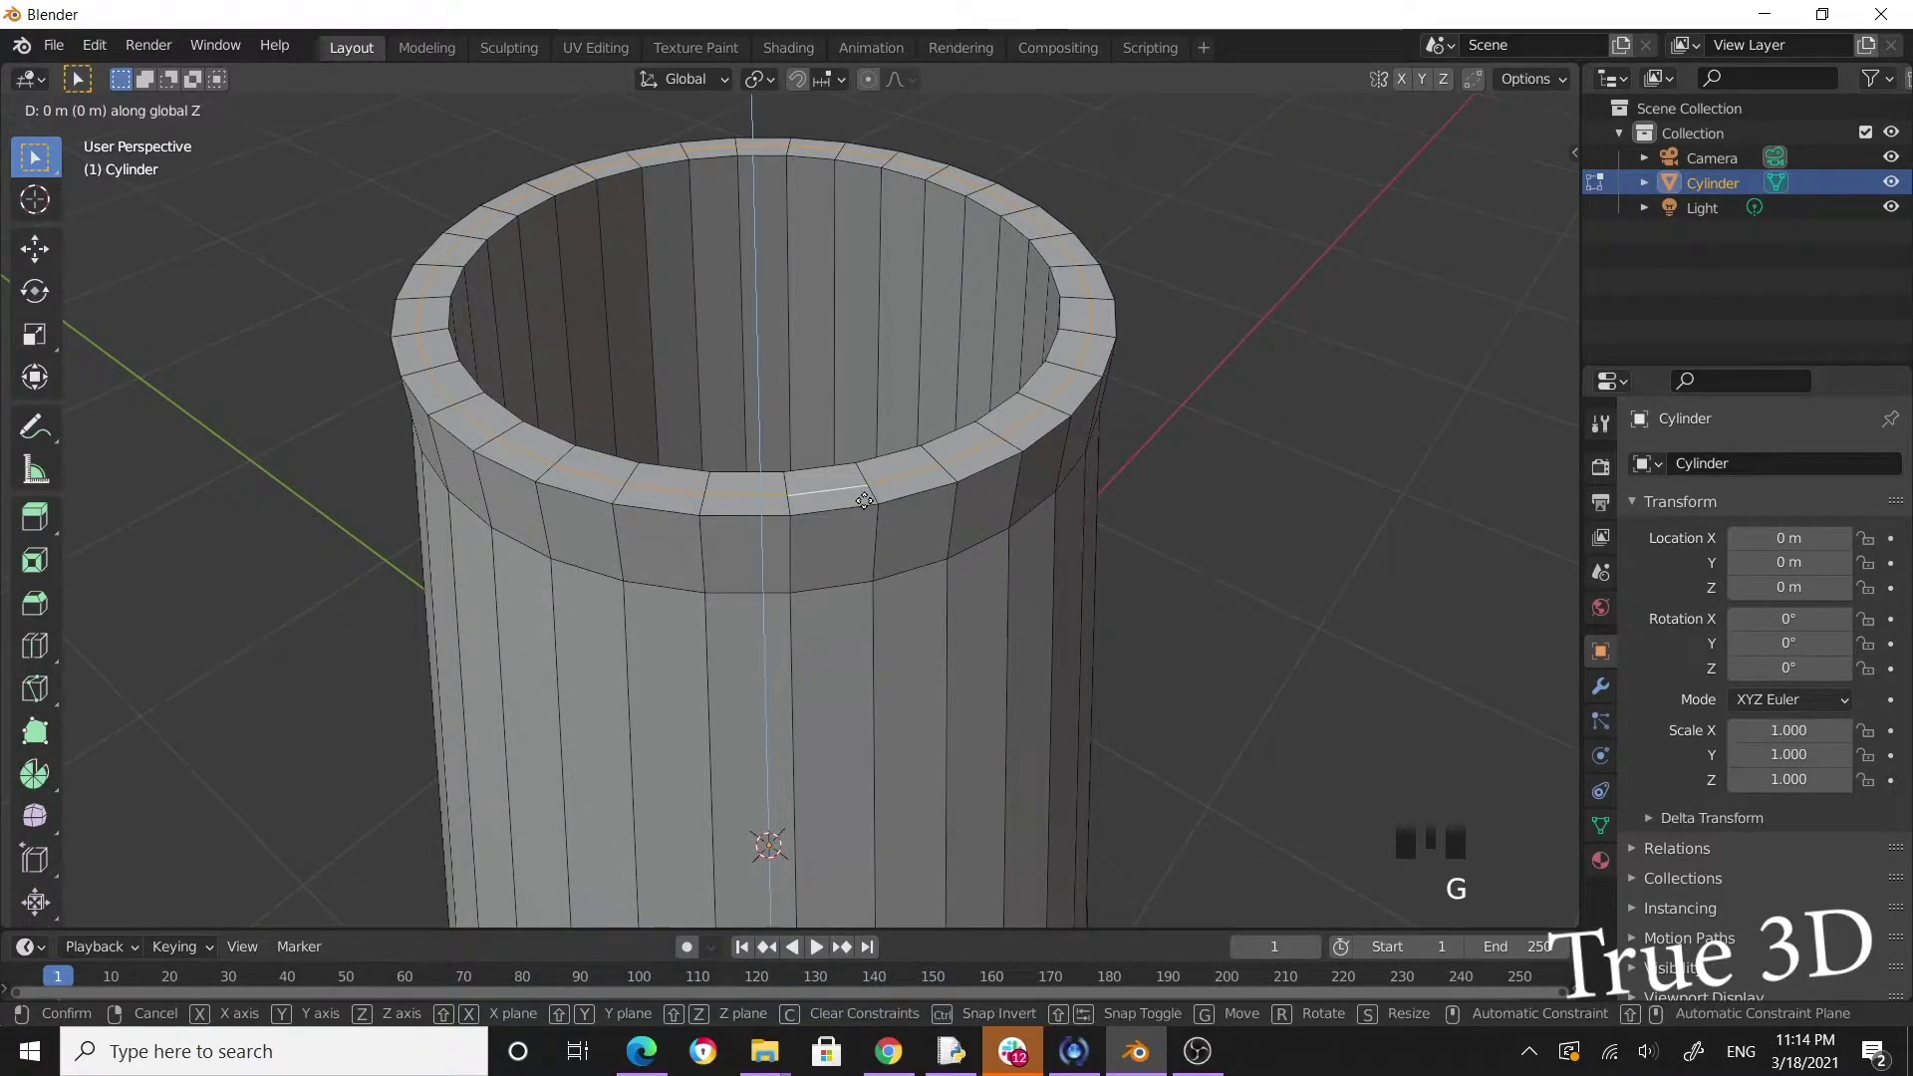
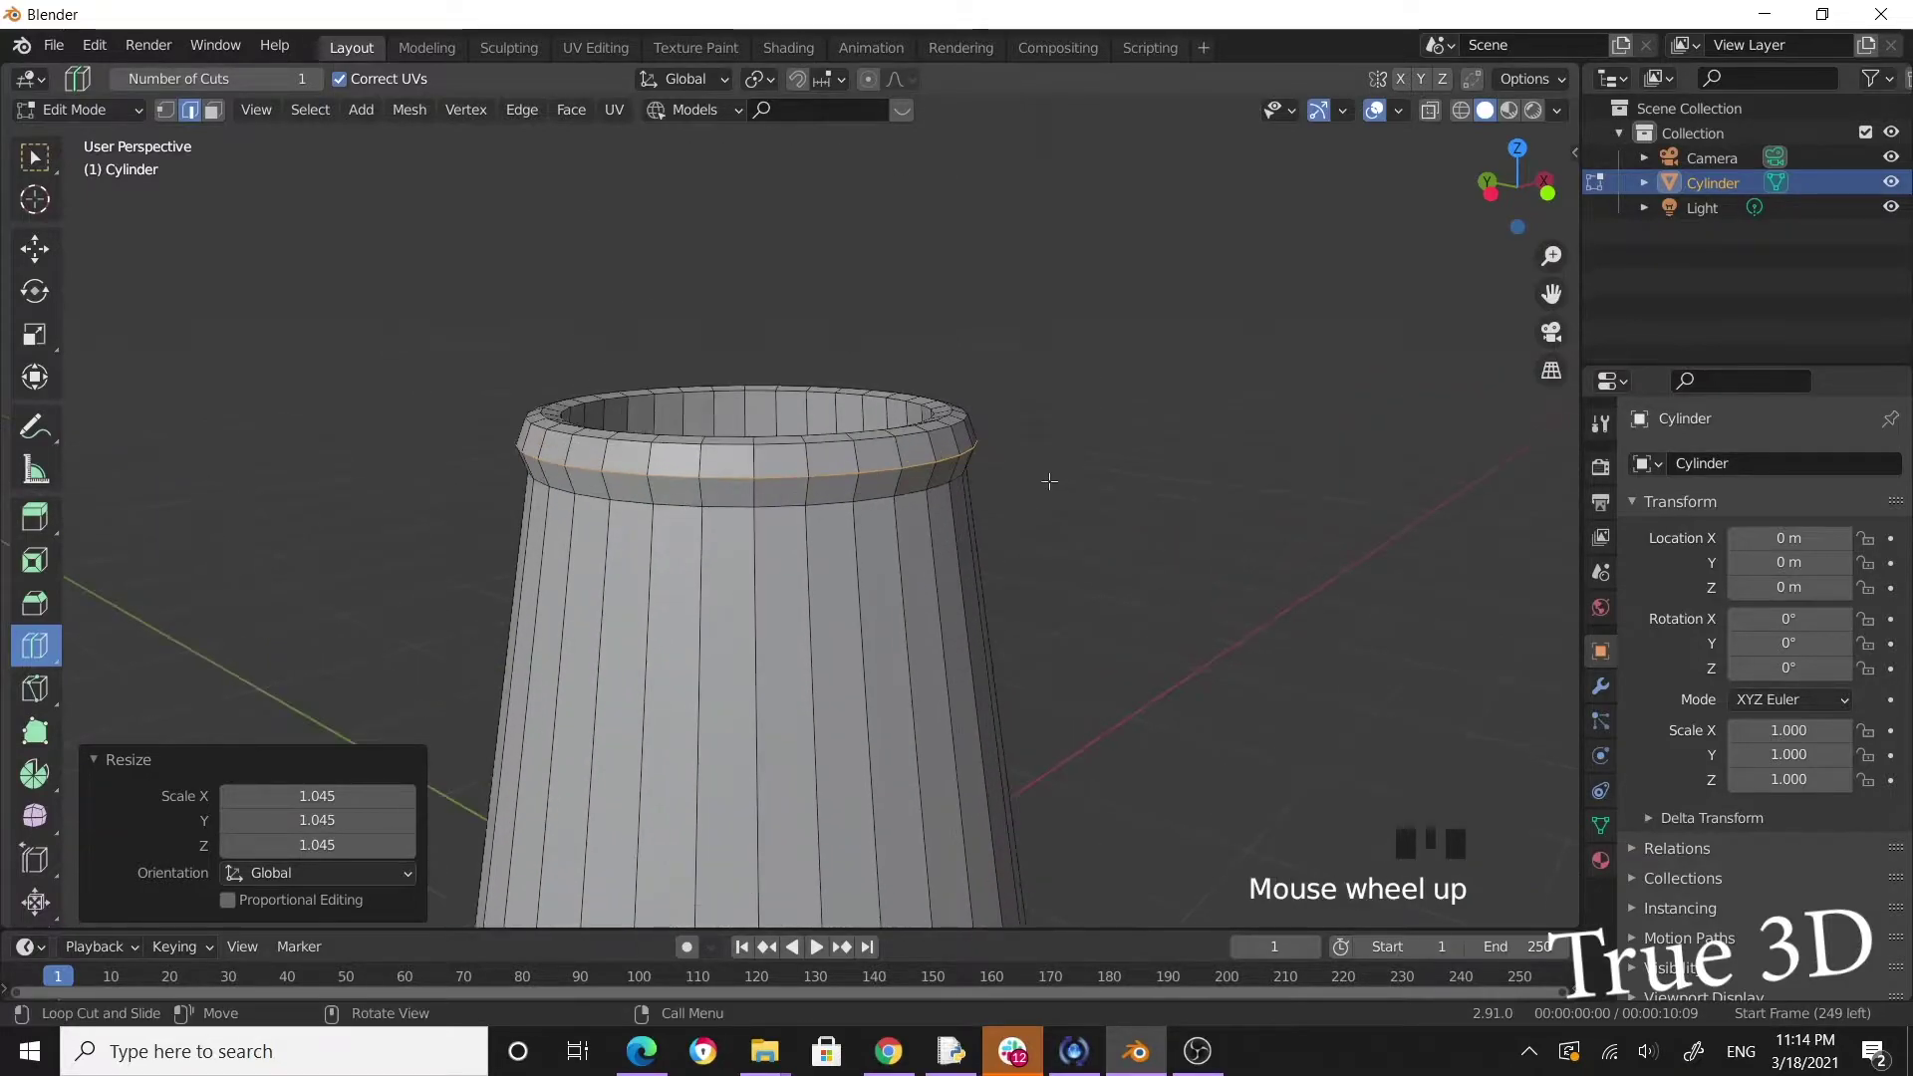
pyautogui.scroll(3)
pyautogui.press('ctrl+b')
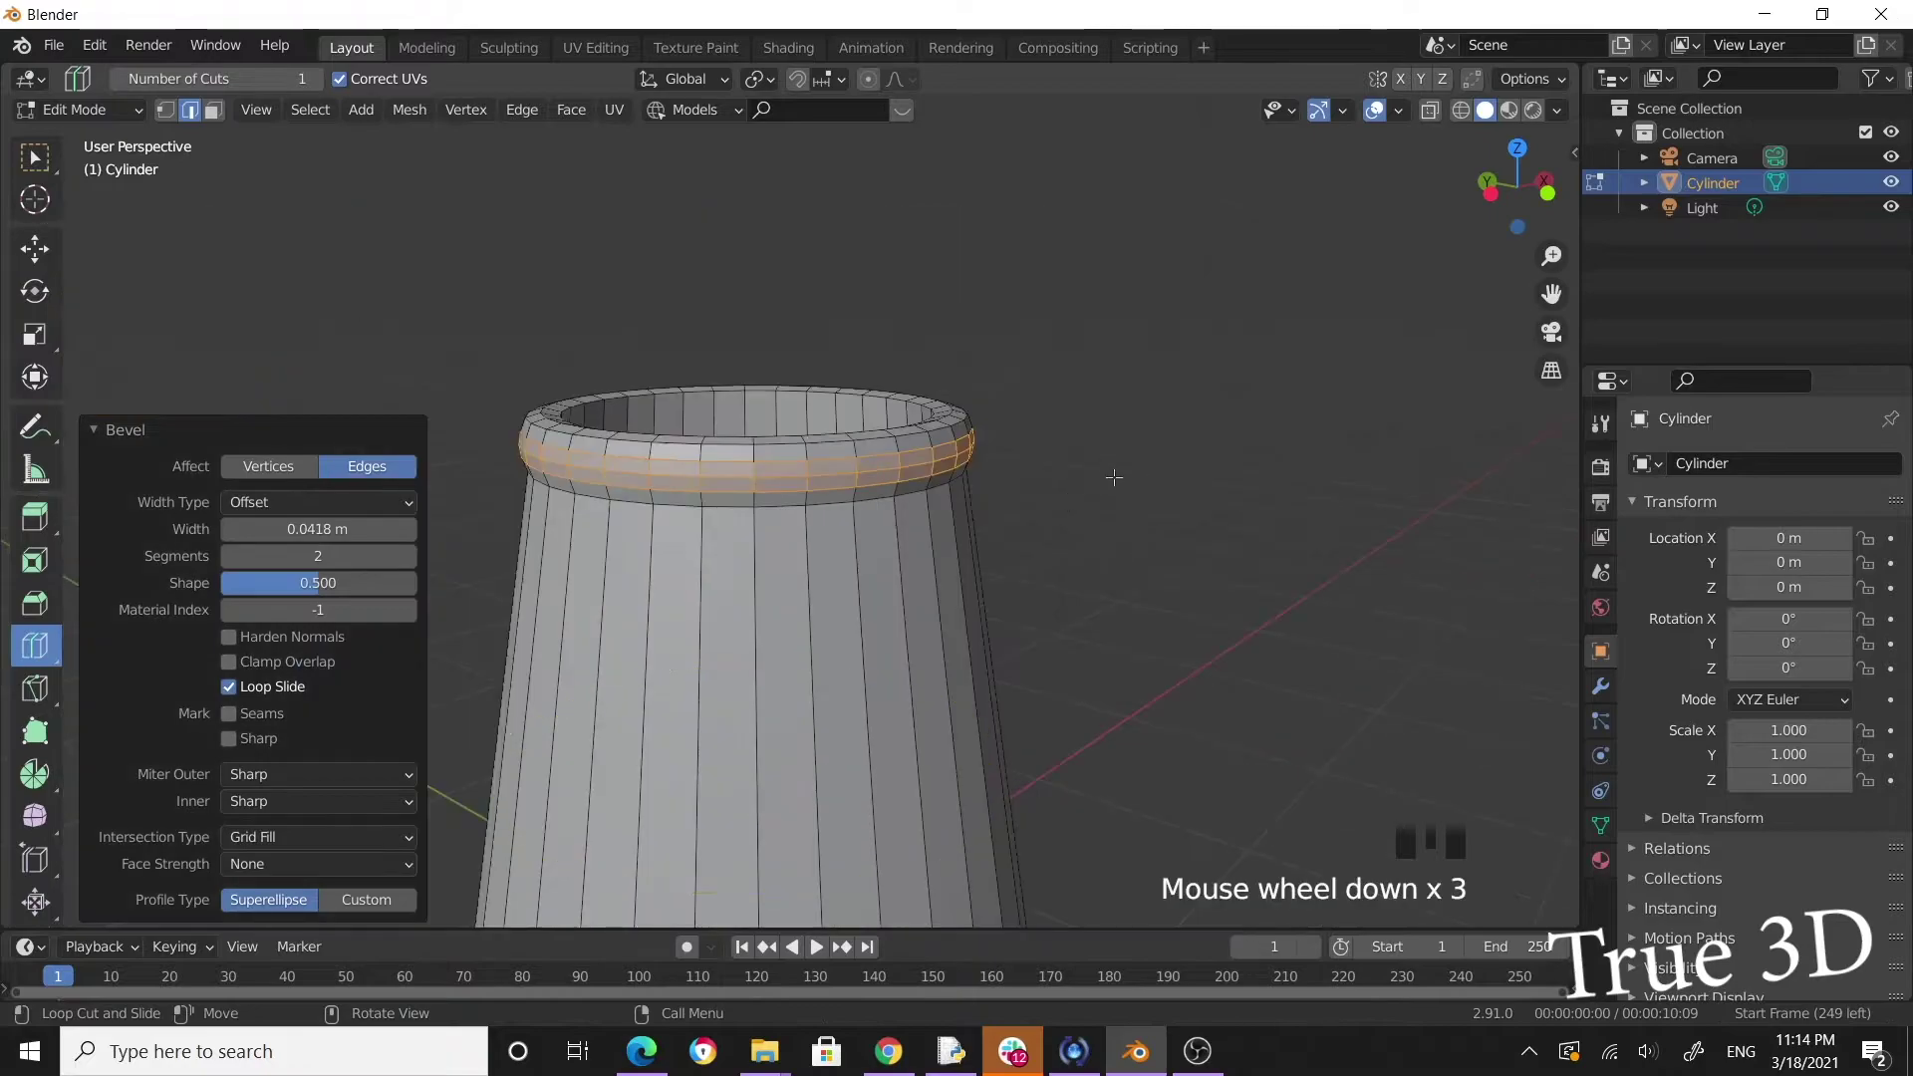
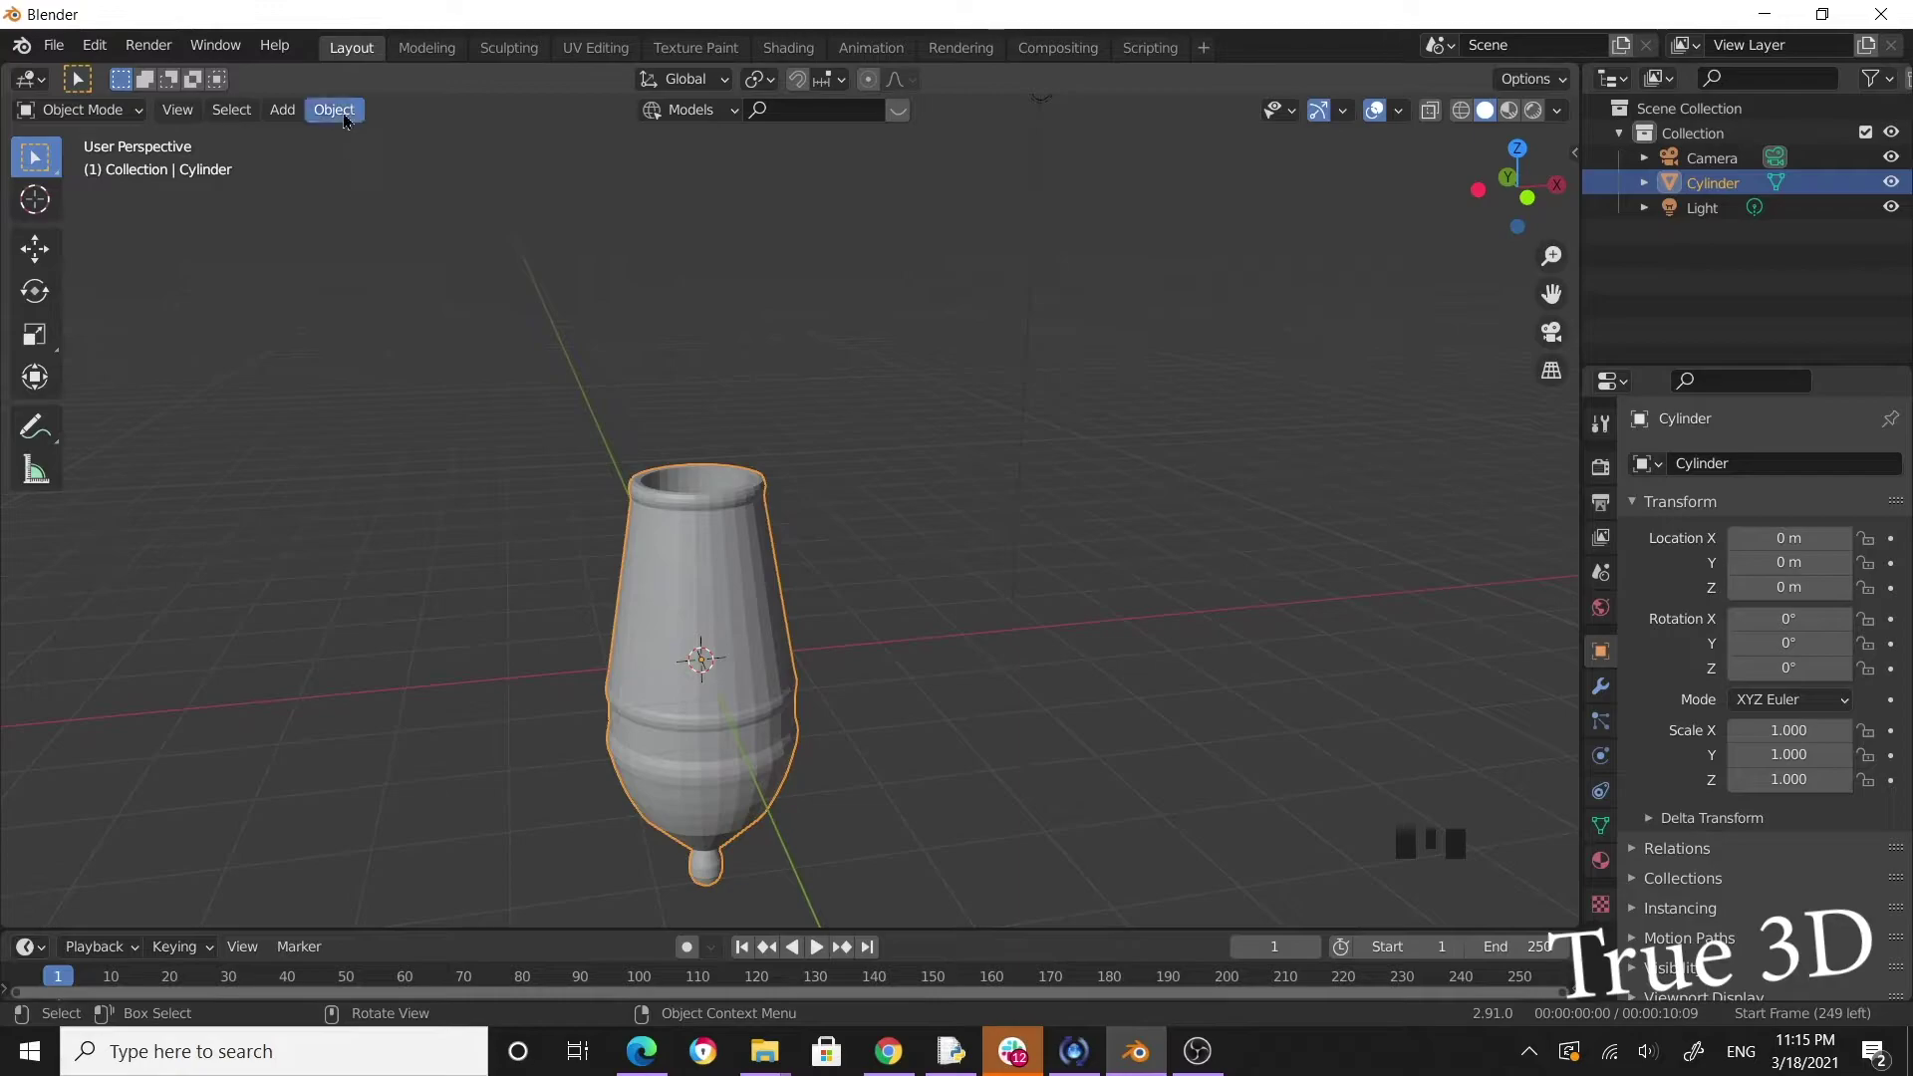
# Apply Shade Smooth to the lamp body in Object Mode and orbit to inspect it.
pyautogui.moveTo(348, 117); pyautogui.dragTo(824, 600)
pyautogui.moveTo(823, 599); pyautogui.dragTo(841, 534)
pyautogui.scroll(3)
pyautogui.scroll(3)
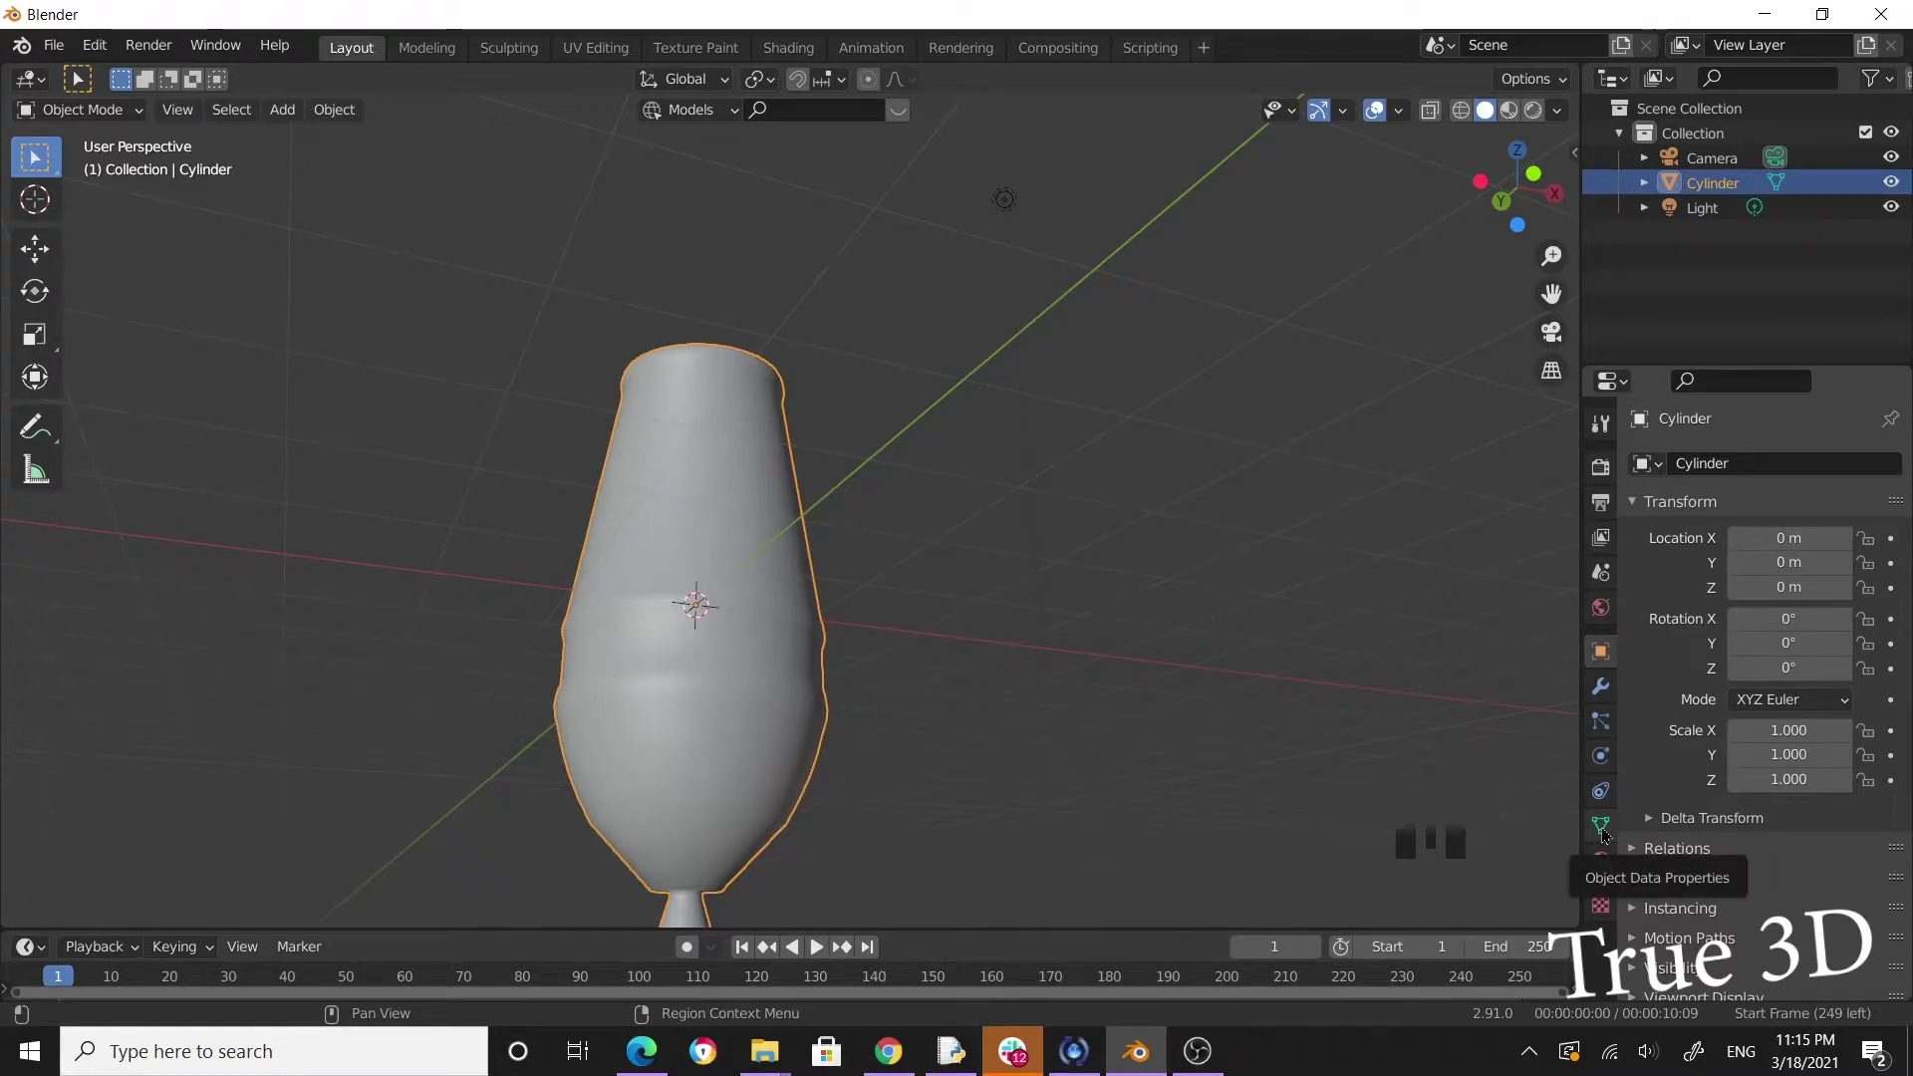
pyautogui.click(1606, 829)
pyautogui.scroll(-3)
pyautogui.moveTo(1656, 862); pyautogui.dragTo(1742, 910)
pyautogui.moveTo(1046, 664); pyautogui.dragTo(886, 606)
# Inspect the smoothed surface from several angles and show the lamp's mesh data properties.
pyautogui.scroll(-3)
pyautogui.moveTo(713, 602); pyautogui.dragTo(722, 628)
pyautogui.scroll(3)
pyautogui.moveTo(747, 590); pyautogui.dragTo(806, 458)
pyautogui.scroll(3)
pyautogui.click(785, 534)
pyautogui.scroll(-3)
pyautogui.moveTo(771, 532); pyautogui.dragTo(643, 242)
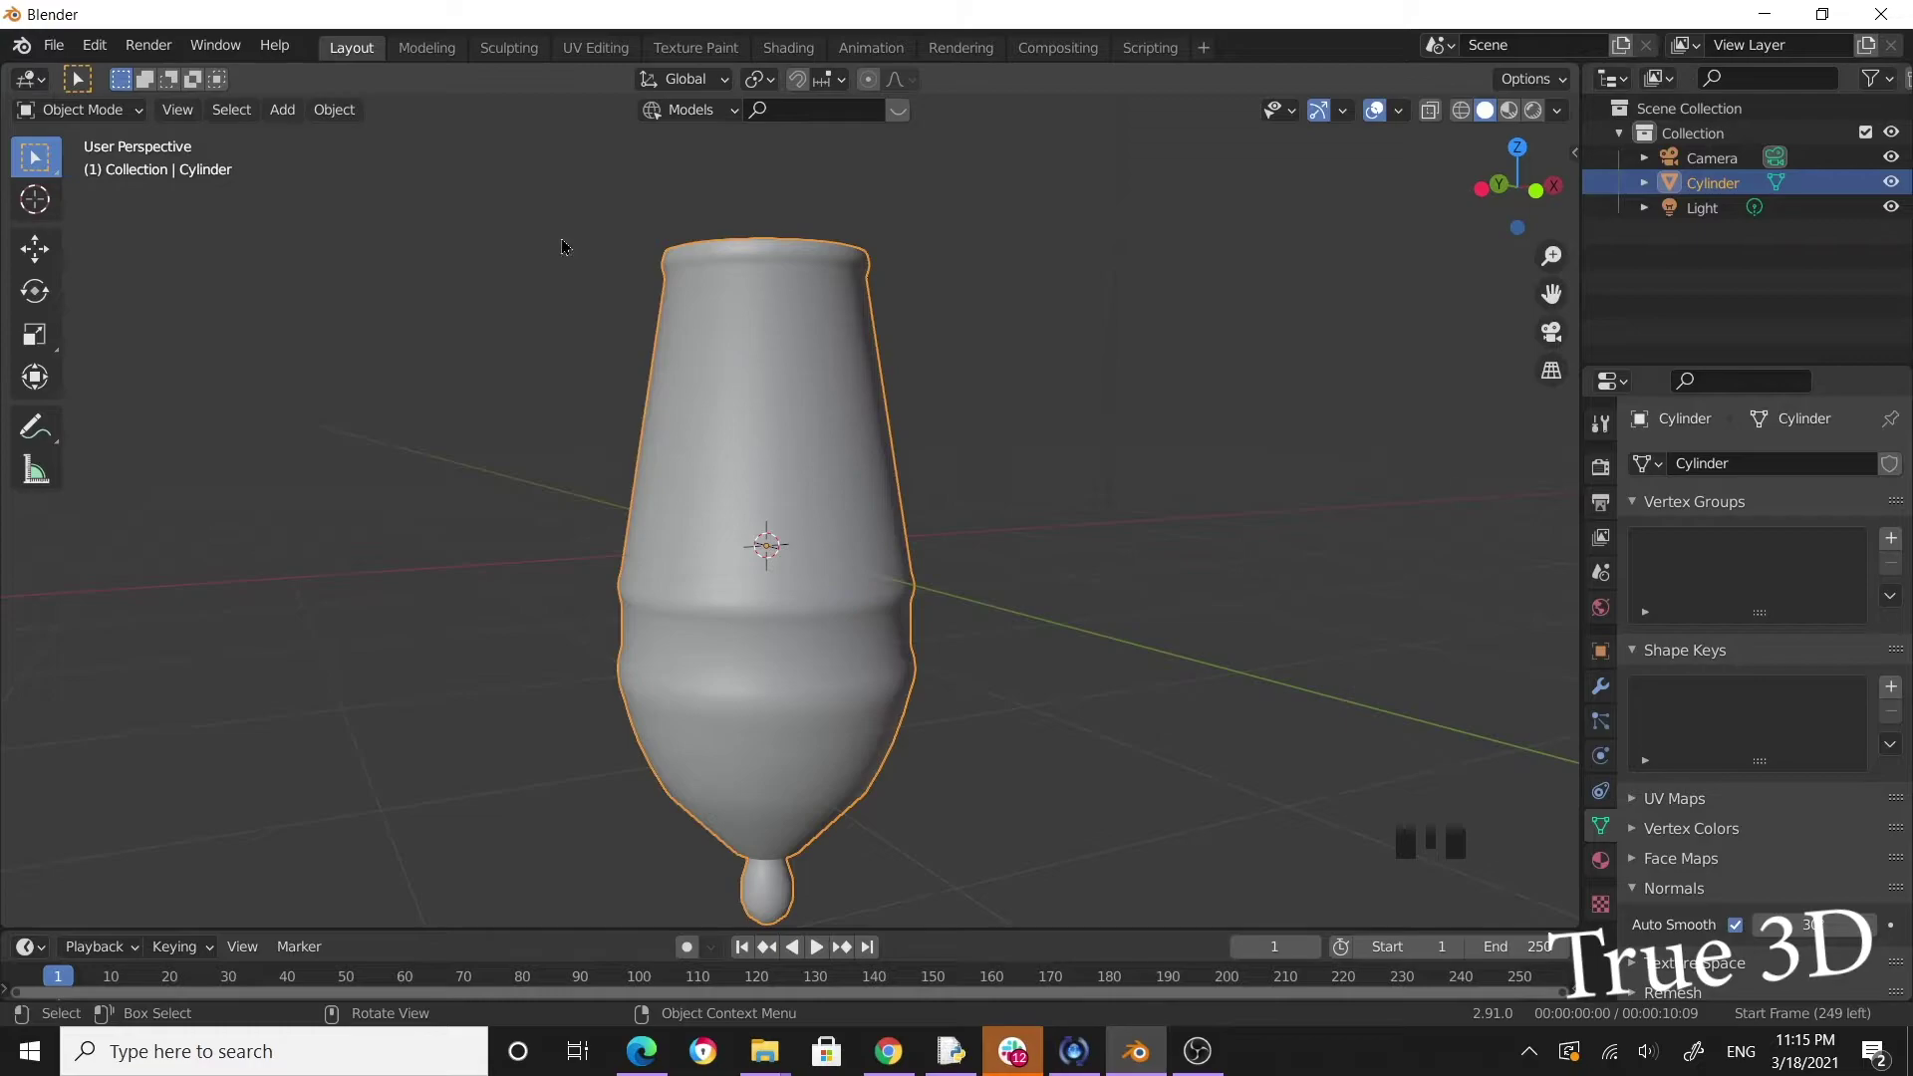
# Reselect the lamp body and add a level-2 Subdivision Surface modifier with Ctrl+2.
pyautogui.click(1610, 688)
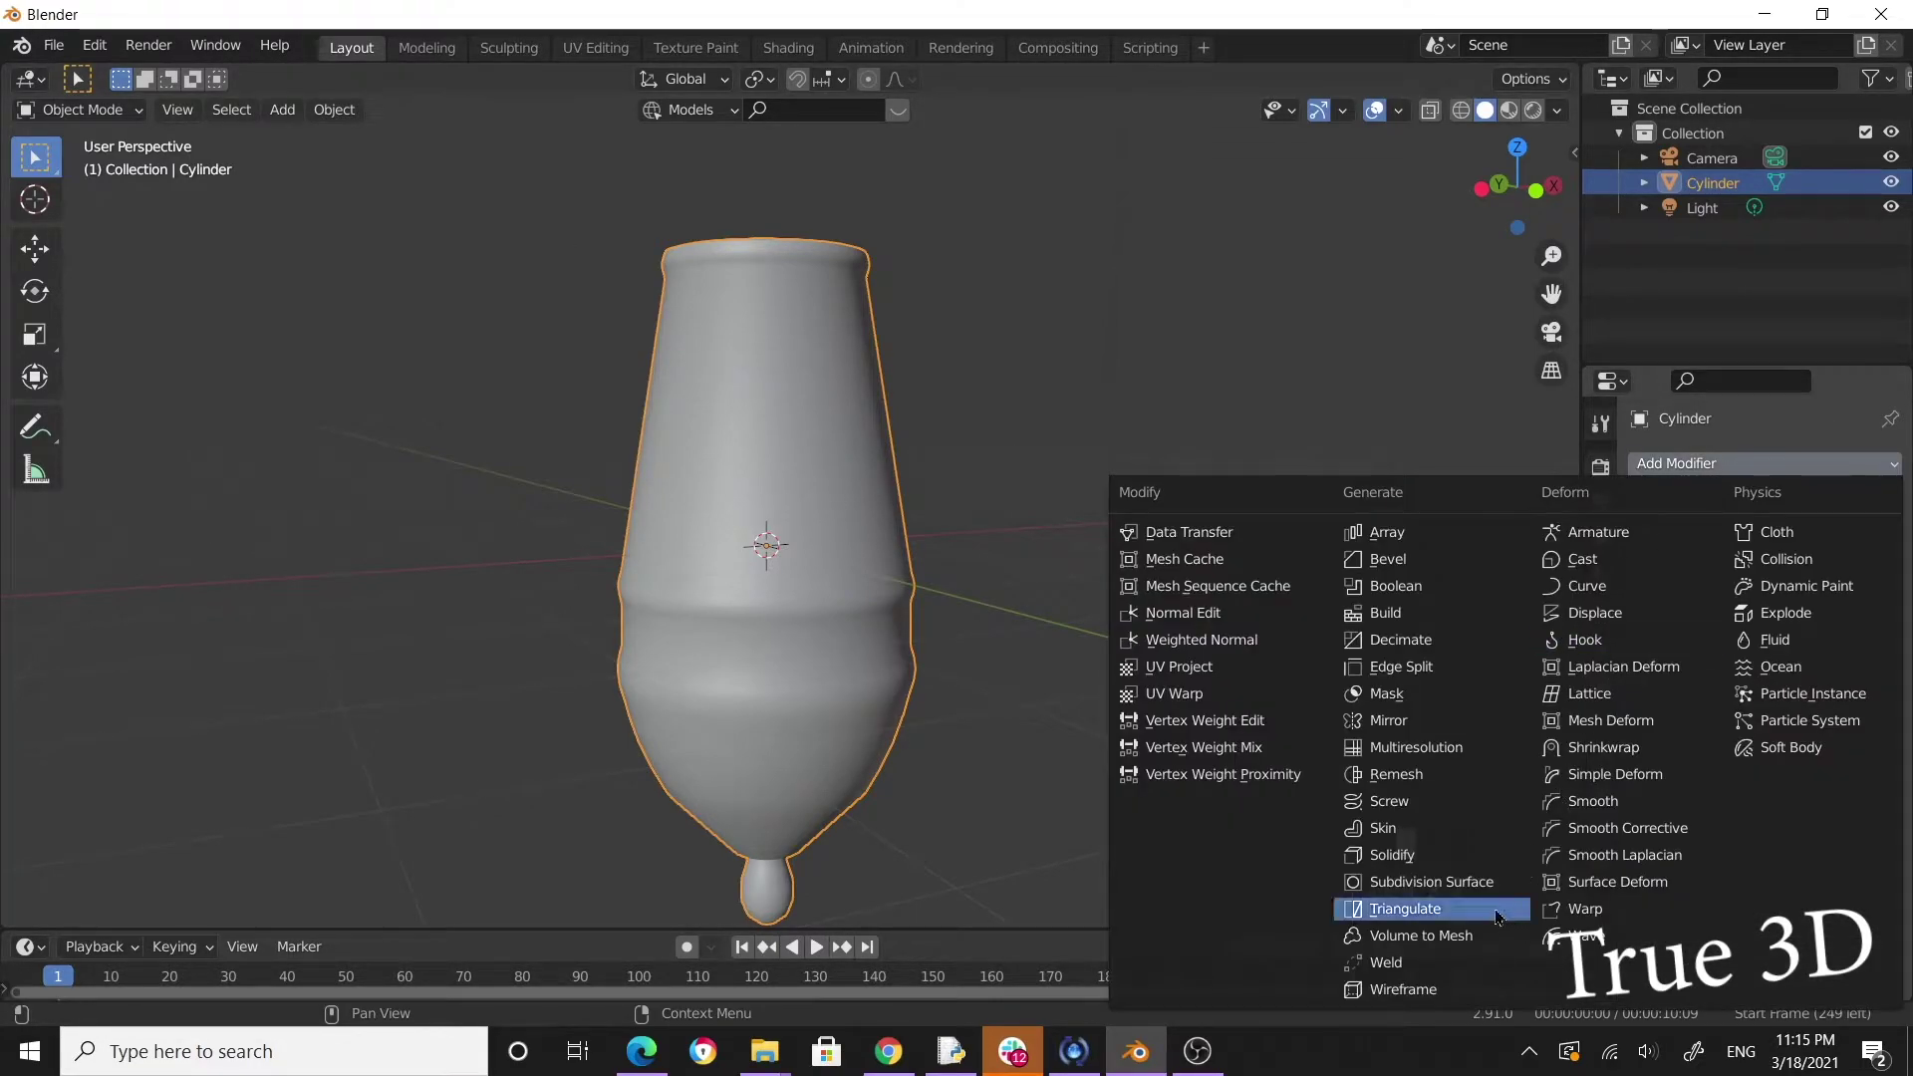
pyautogui.moveTo(1188, 377); pyautogui.dragTo(1164, 310)
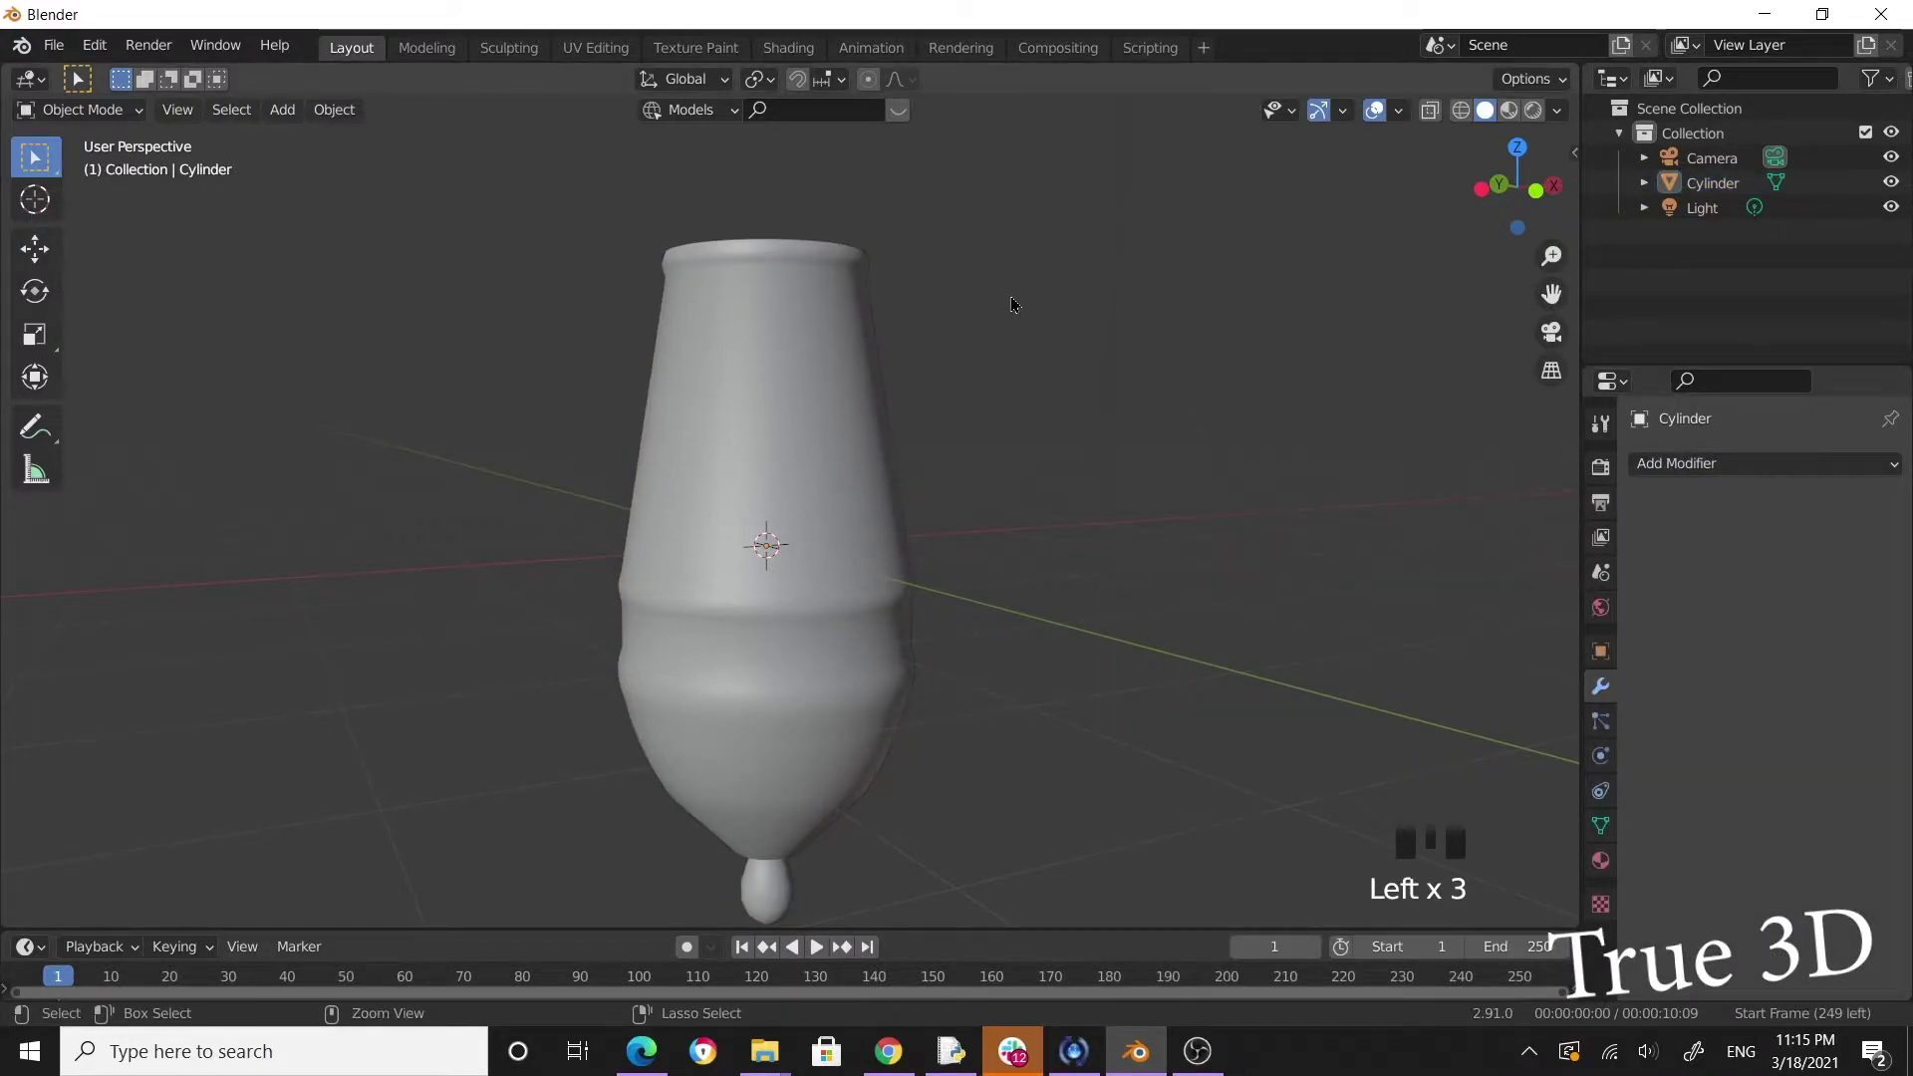
pyautogui.press('ctrl+2')
pyautogui.moveTo(882, 411); pyautogui.dragTo(842, 421)
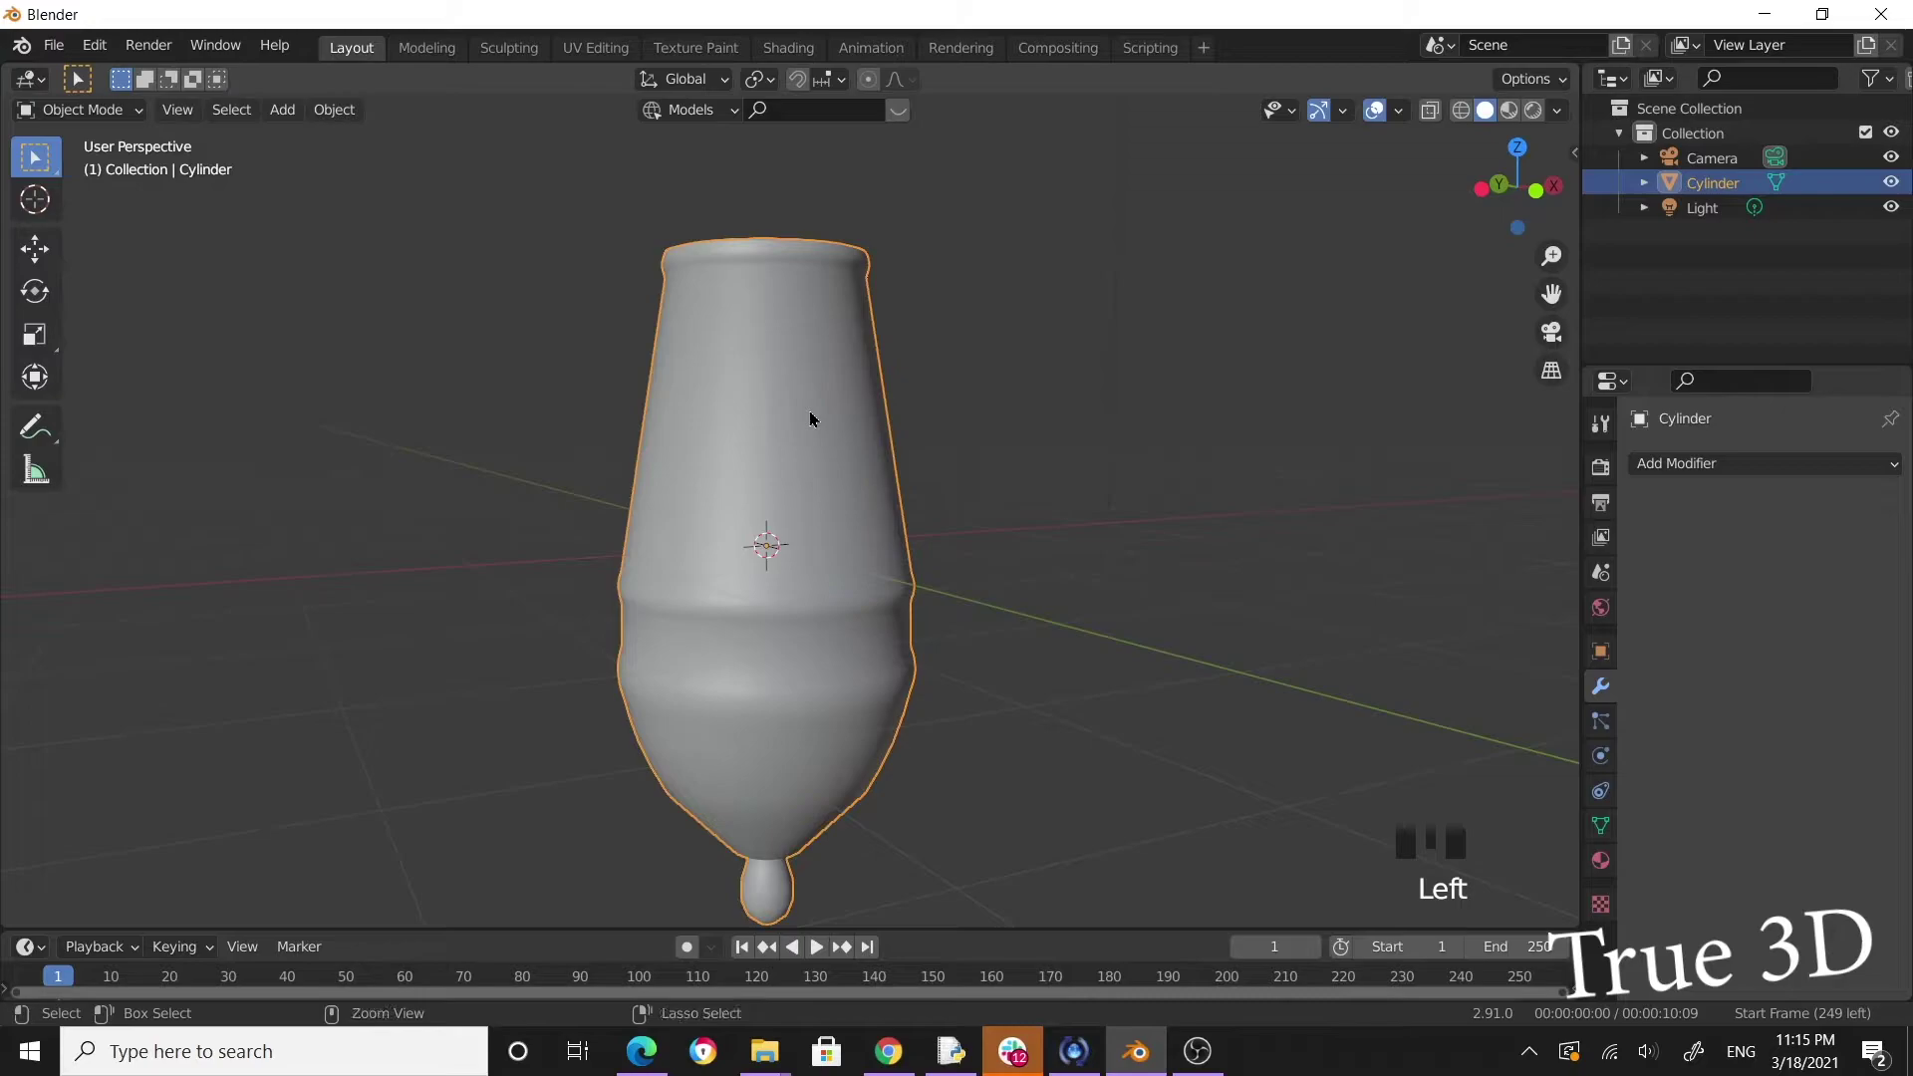
pyautogui.press('ctrl+2')
pyautogui.moveTo(997, 387); pyautogui.dragTo(976, 427)
pyautogui.scroll(3)
# Enter Edit Mode on the rounded body and orbit to check the subdivided shape.
pyautogui.click(781, 501)
pyautogui.press('Tab')
pyautogui.scroll(-3)
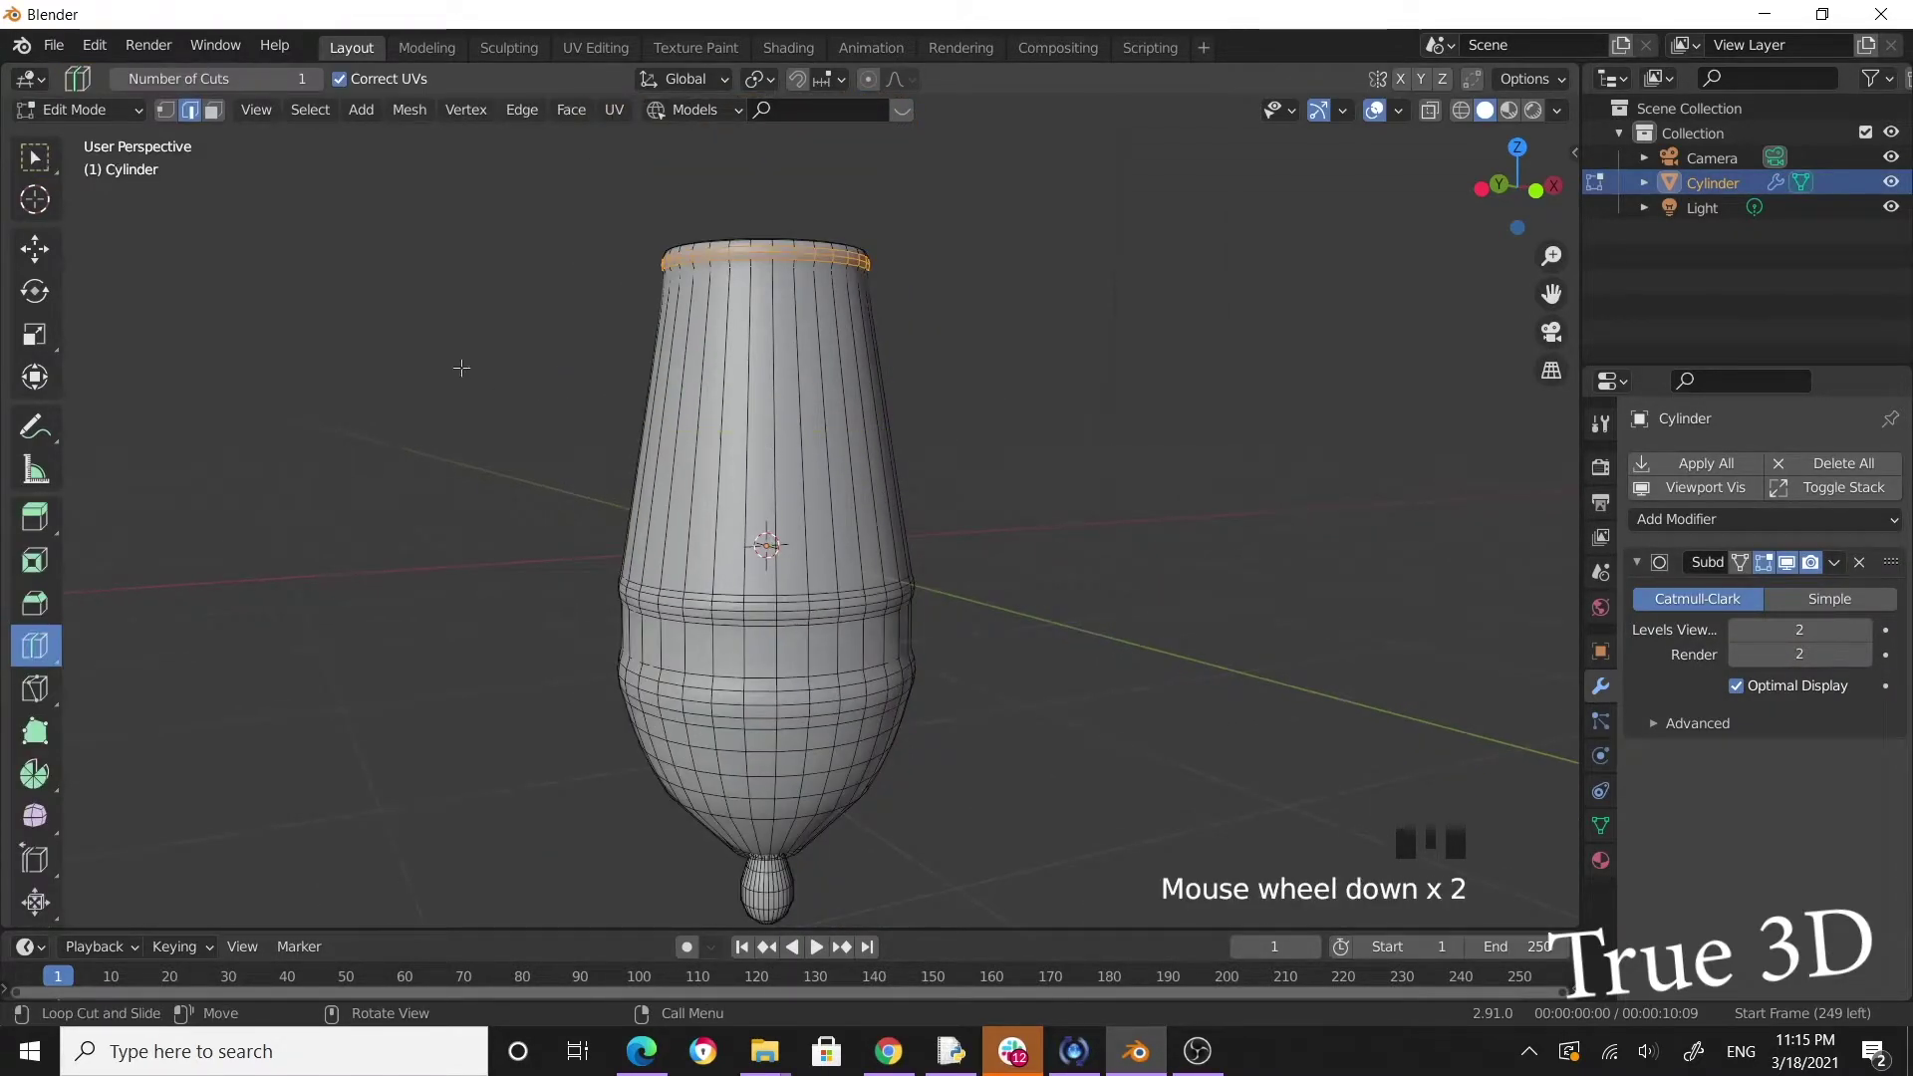
pyautogui.scroll(3)
pyautogui.moveTo(919, 516); pyautogui.dragTo(750, 526)
pyautogui.moveTo(750, 526); pyautogui.dragTo(742, 445)
pyautogui.press('Tab')
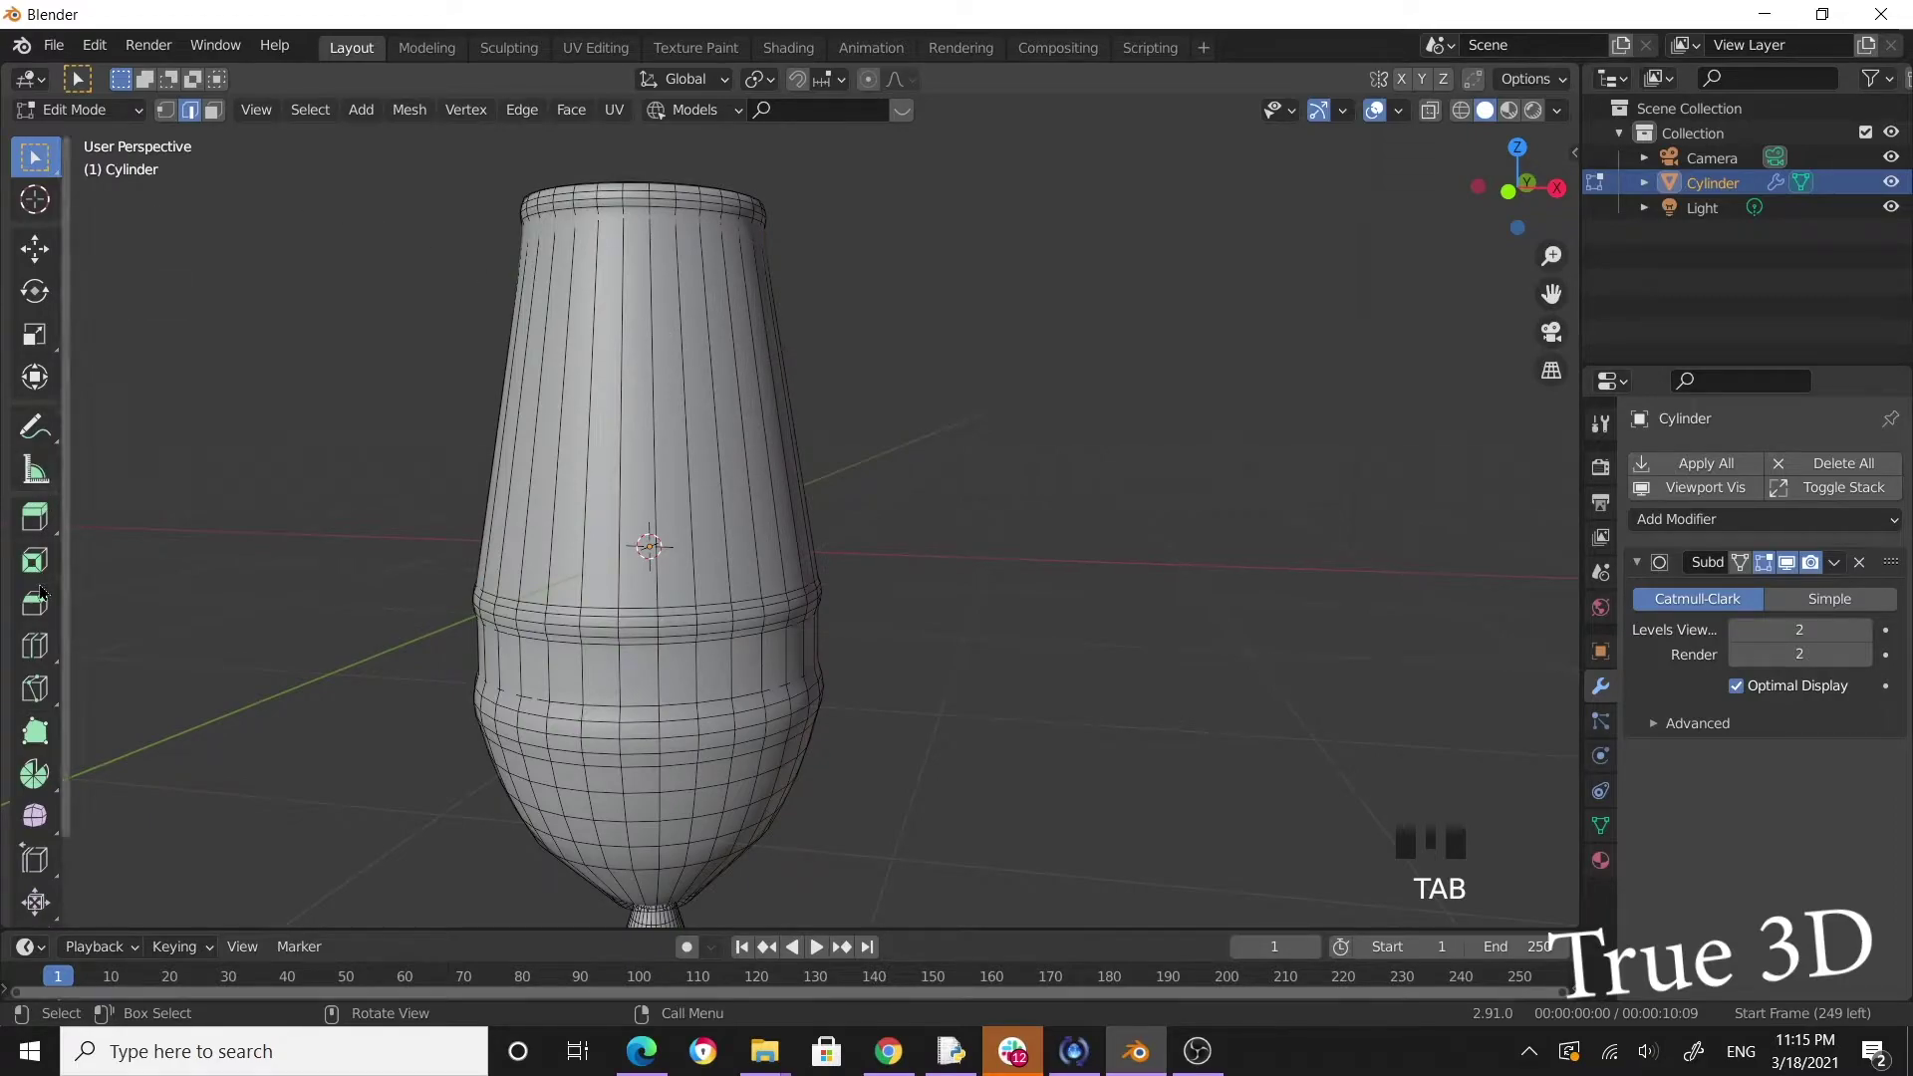
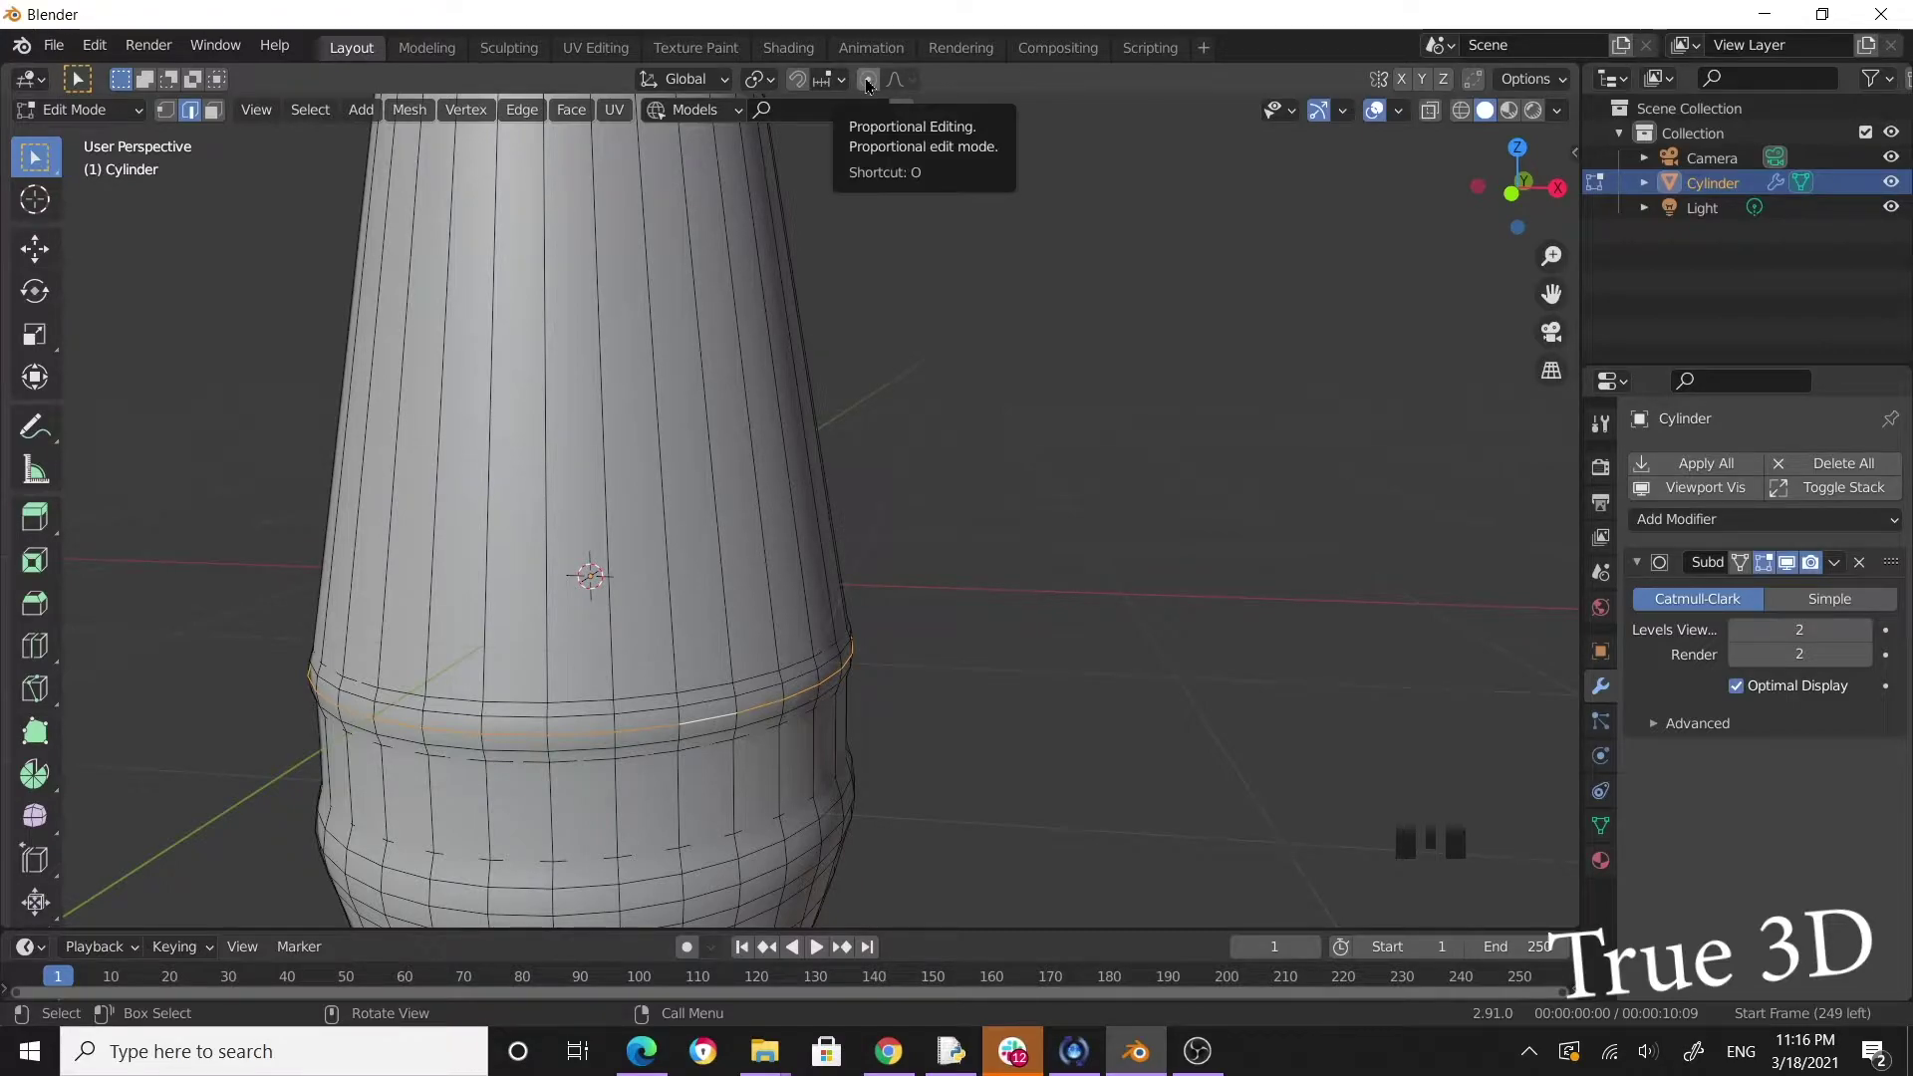
# Enable proportional editing and scale a ring near the band outward into a flared ridge.
pyautogui.click(871, 87)
pyautogui.press('s')
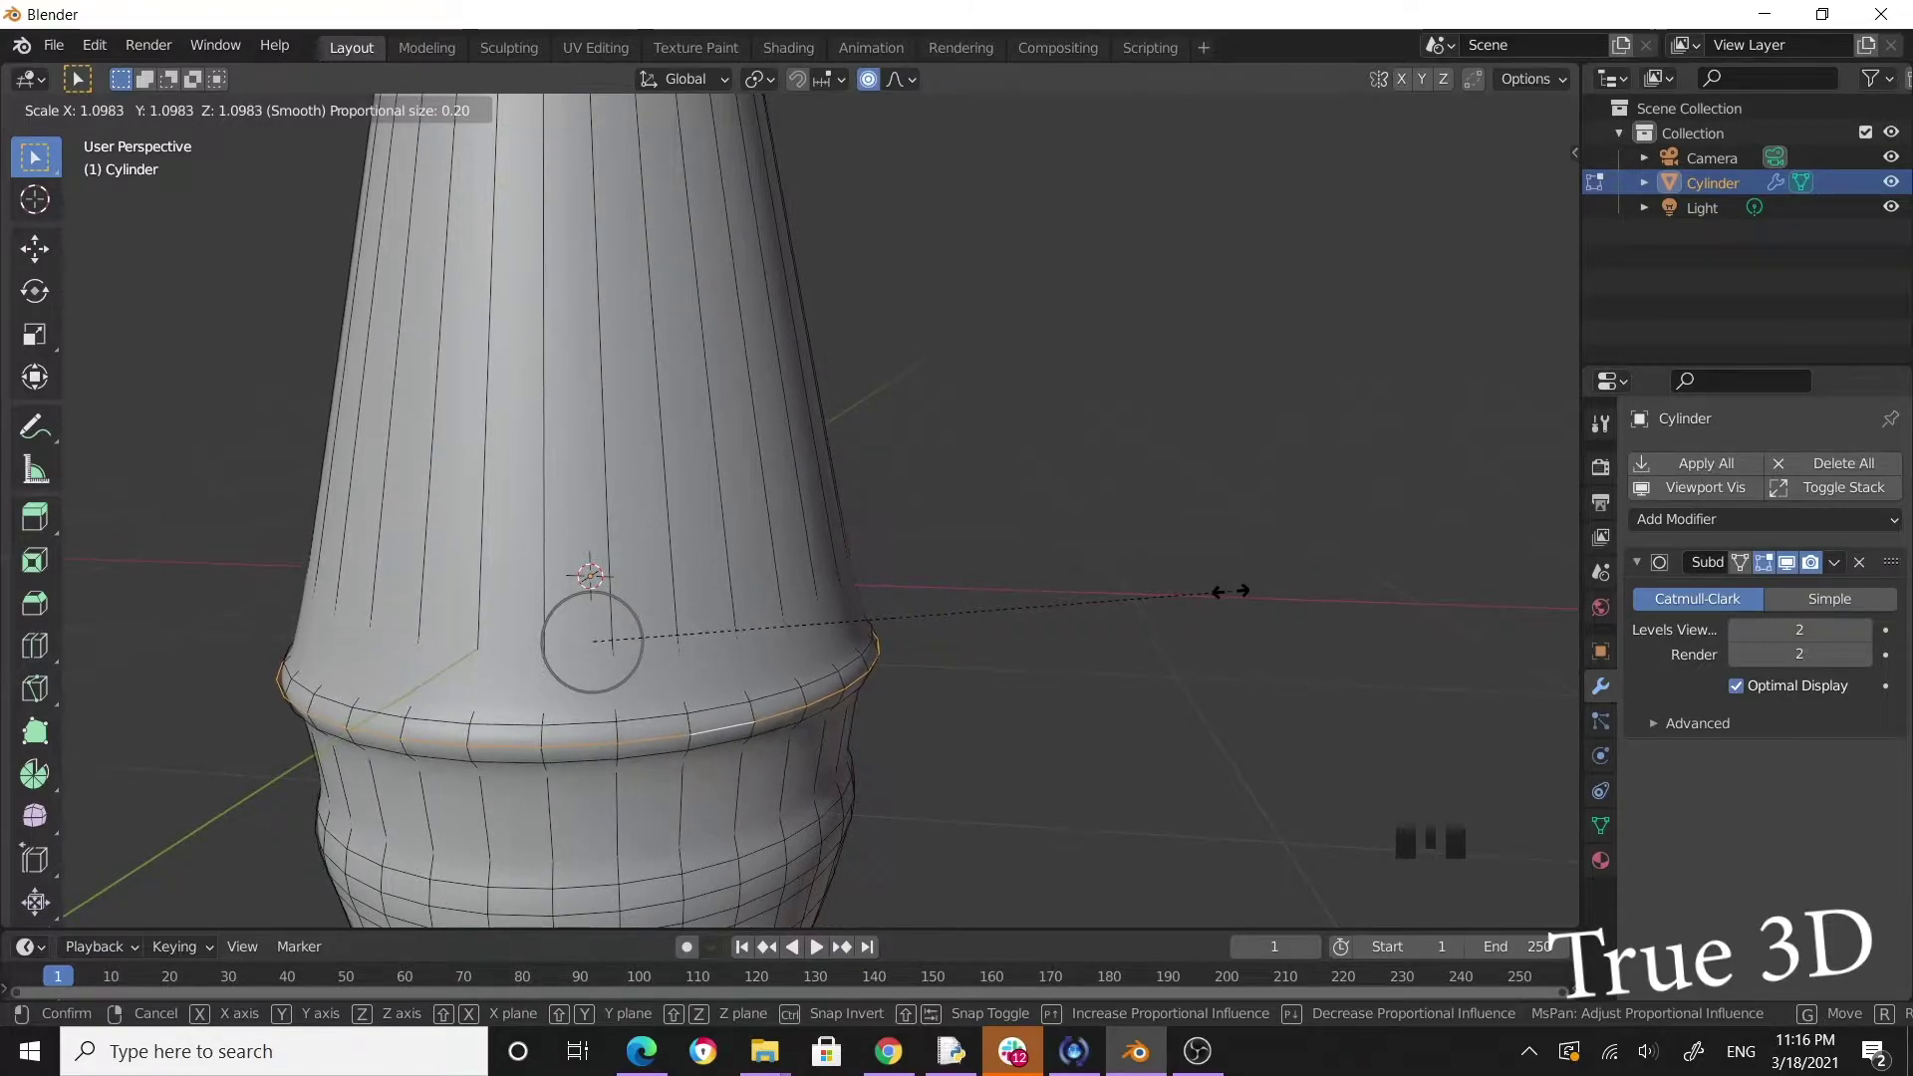
pyautogui.scroll(-3)
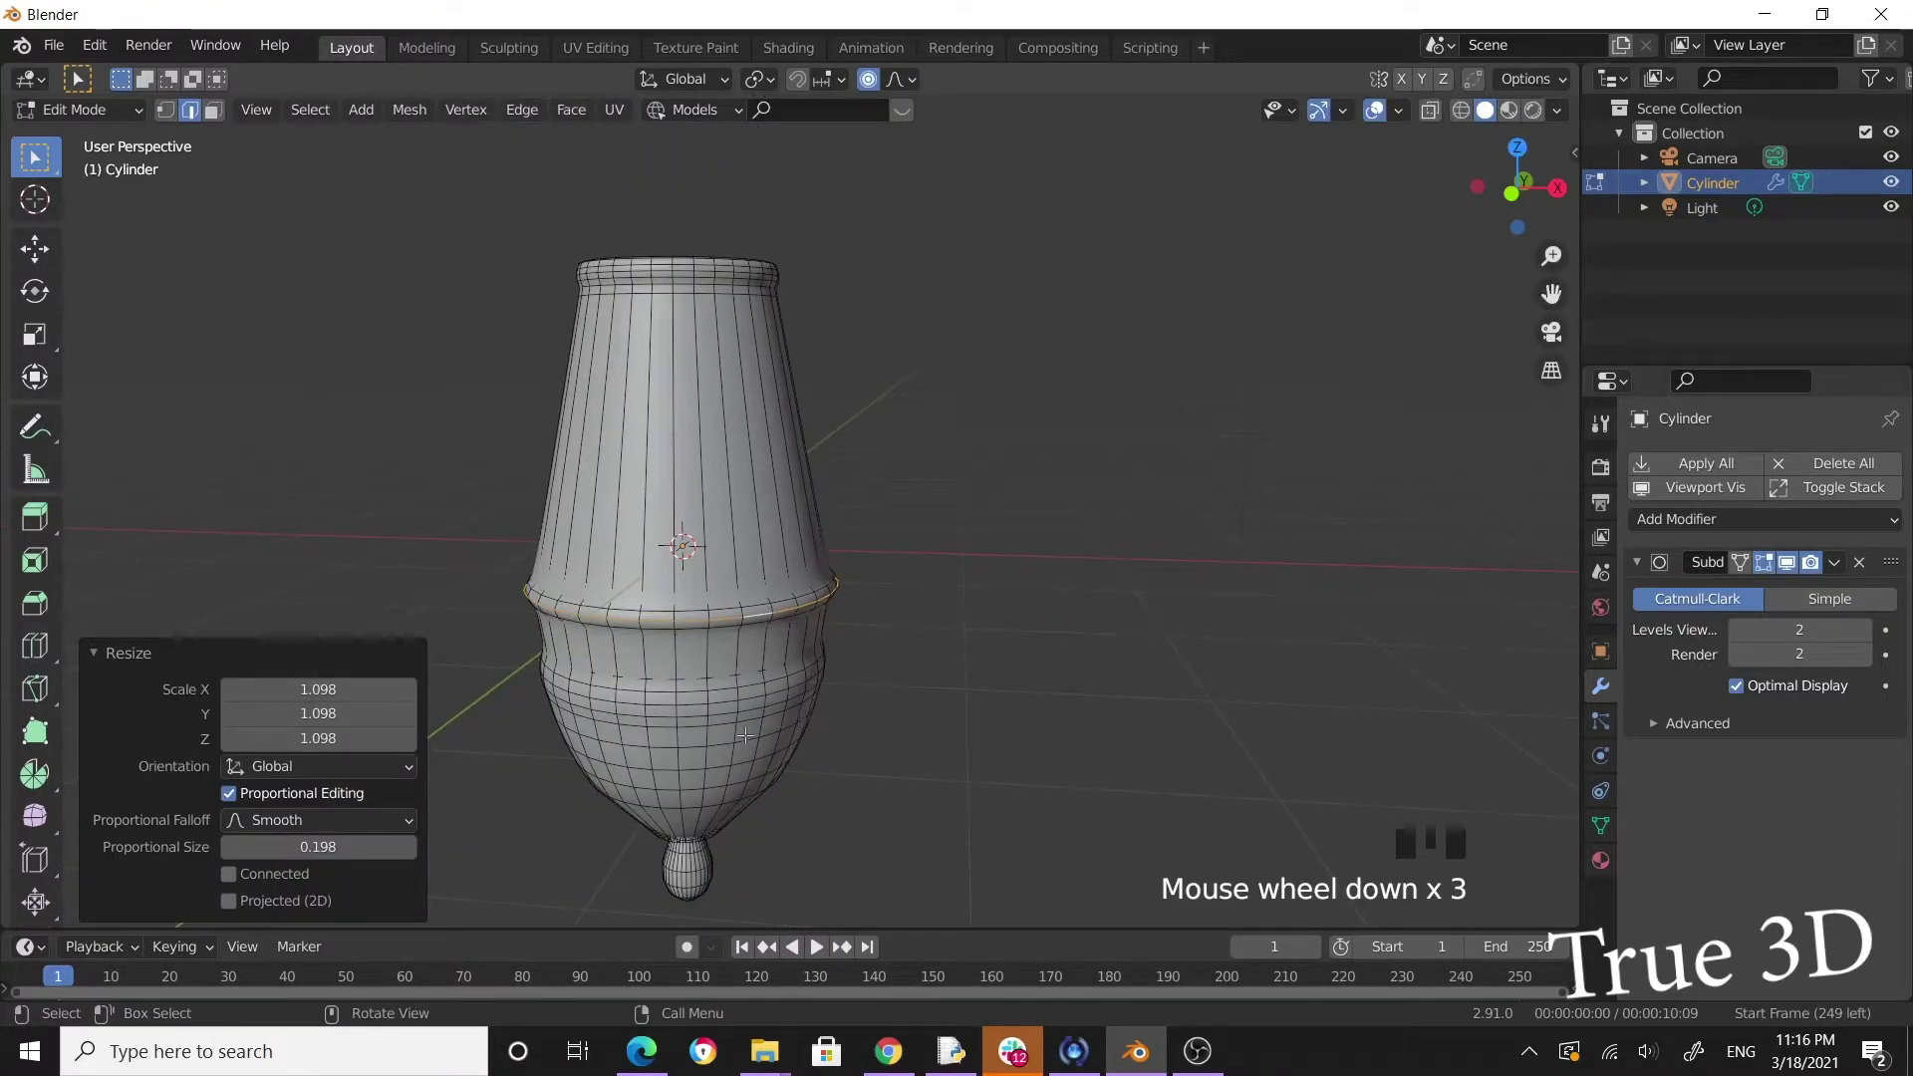
pyautogui.moveTo(875, 720); pyautogui.dragTo(845, 507)
pyautogui.scroll(3)
pyautogui.moveTo(893, 570); pyautogui.dragTo(975, 517)
pyautogui.scroll(3)
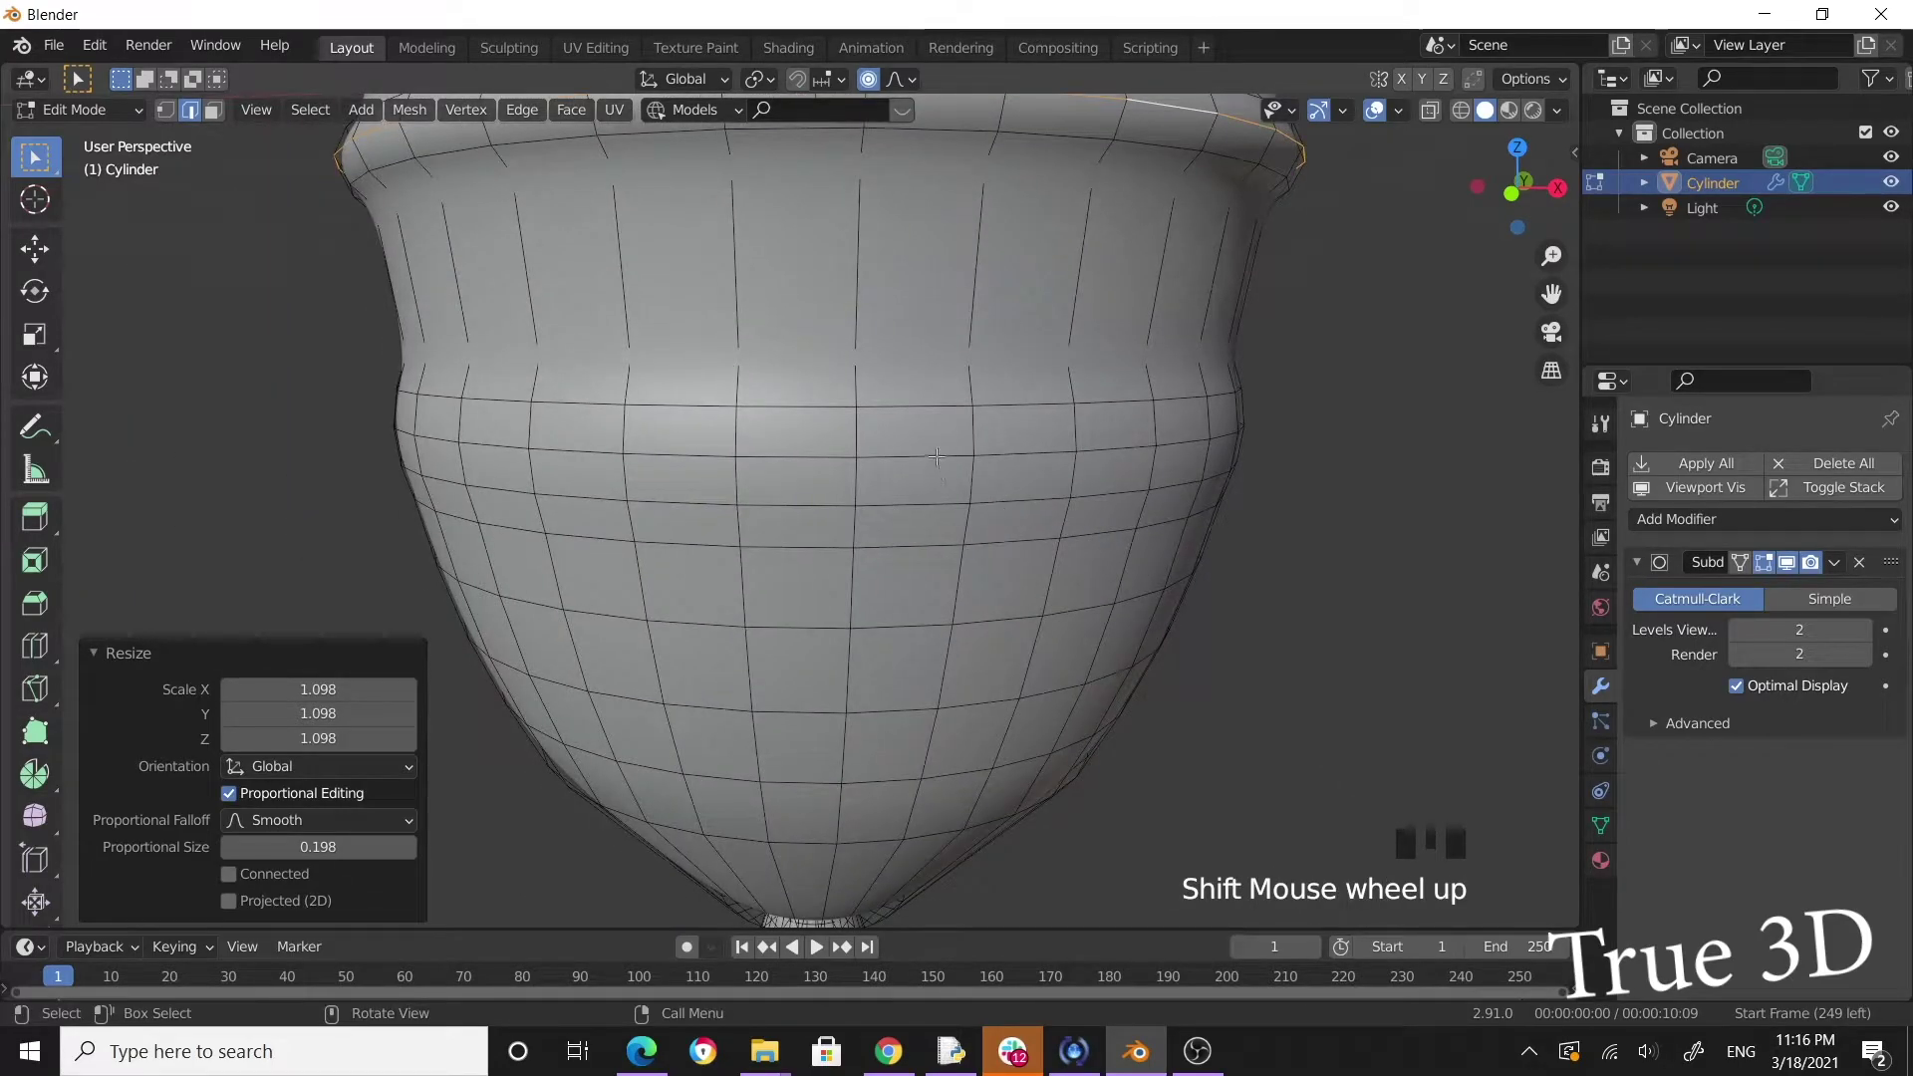
# Select the edge loop around the lower bulge and start widening it.
pyautogui.click(937, 451)
pyautogui.scroll(-3)
pyautogui.press('s')
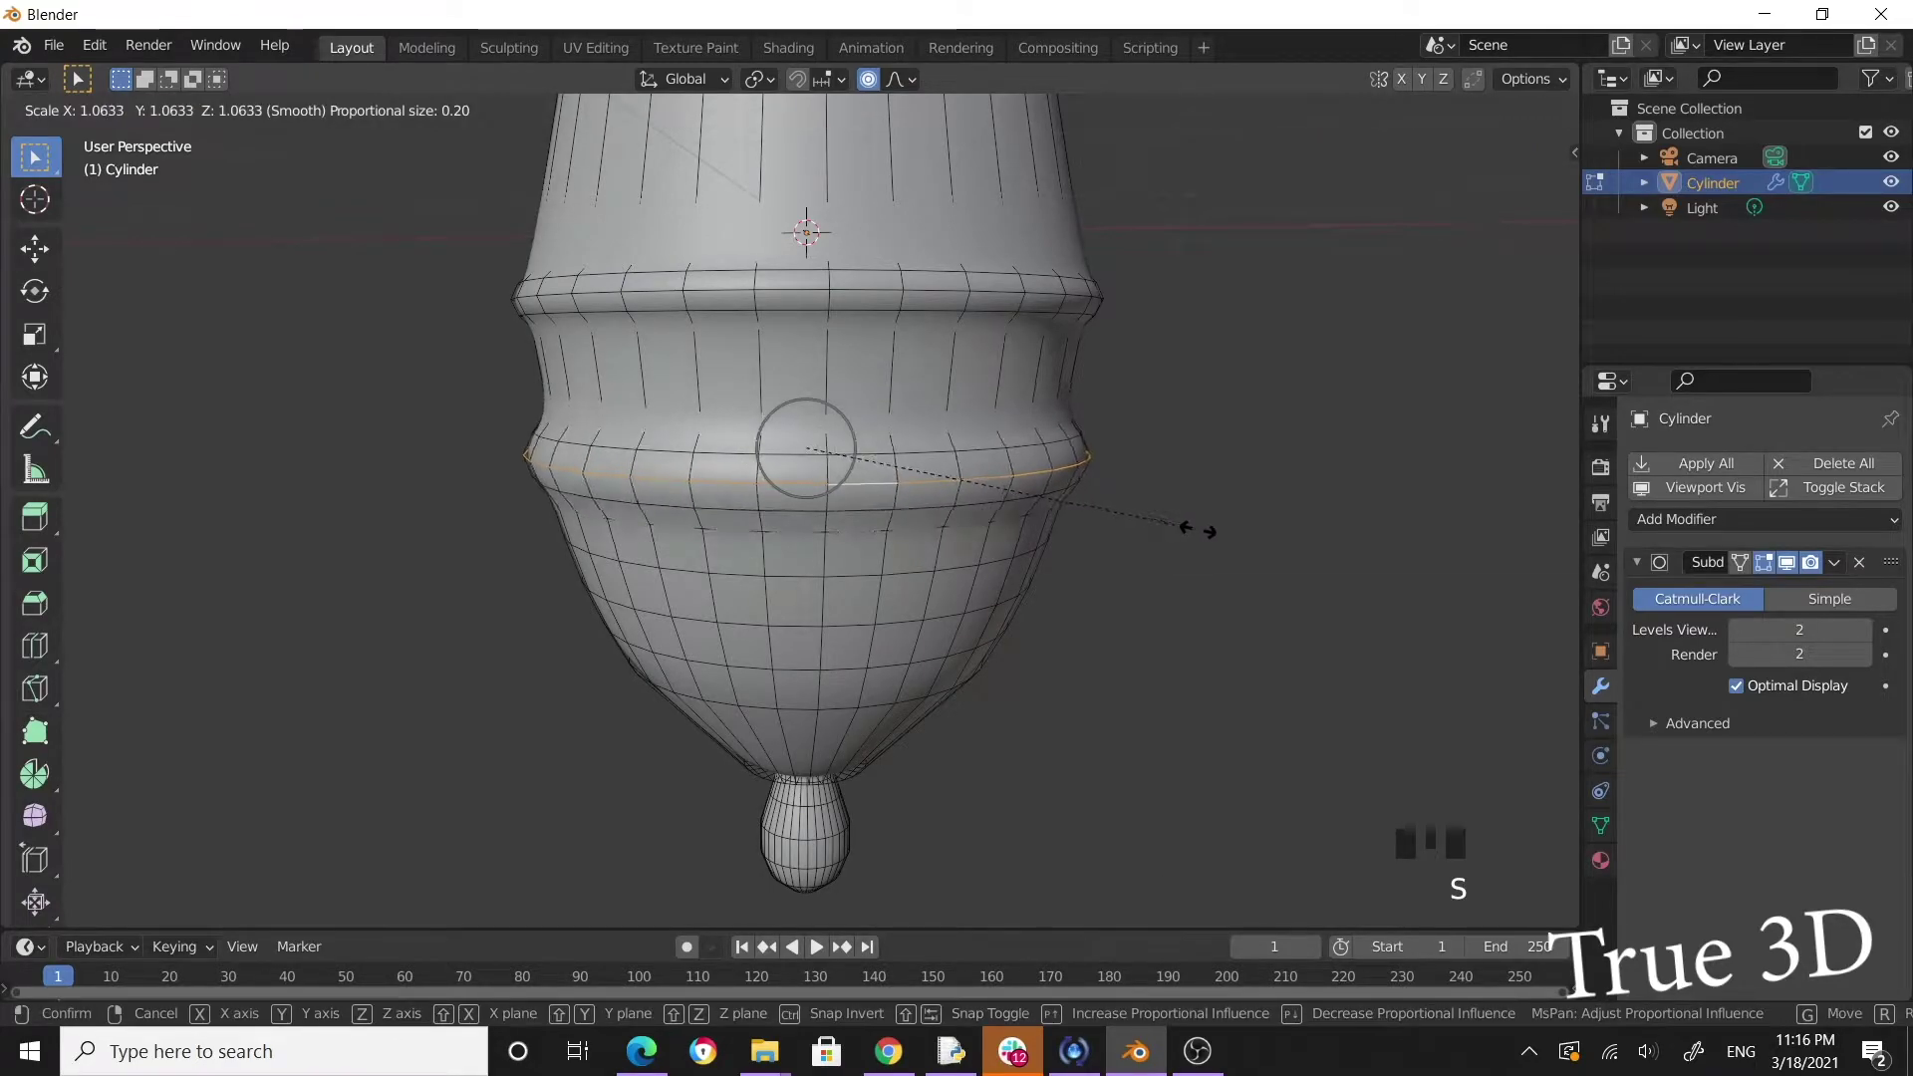
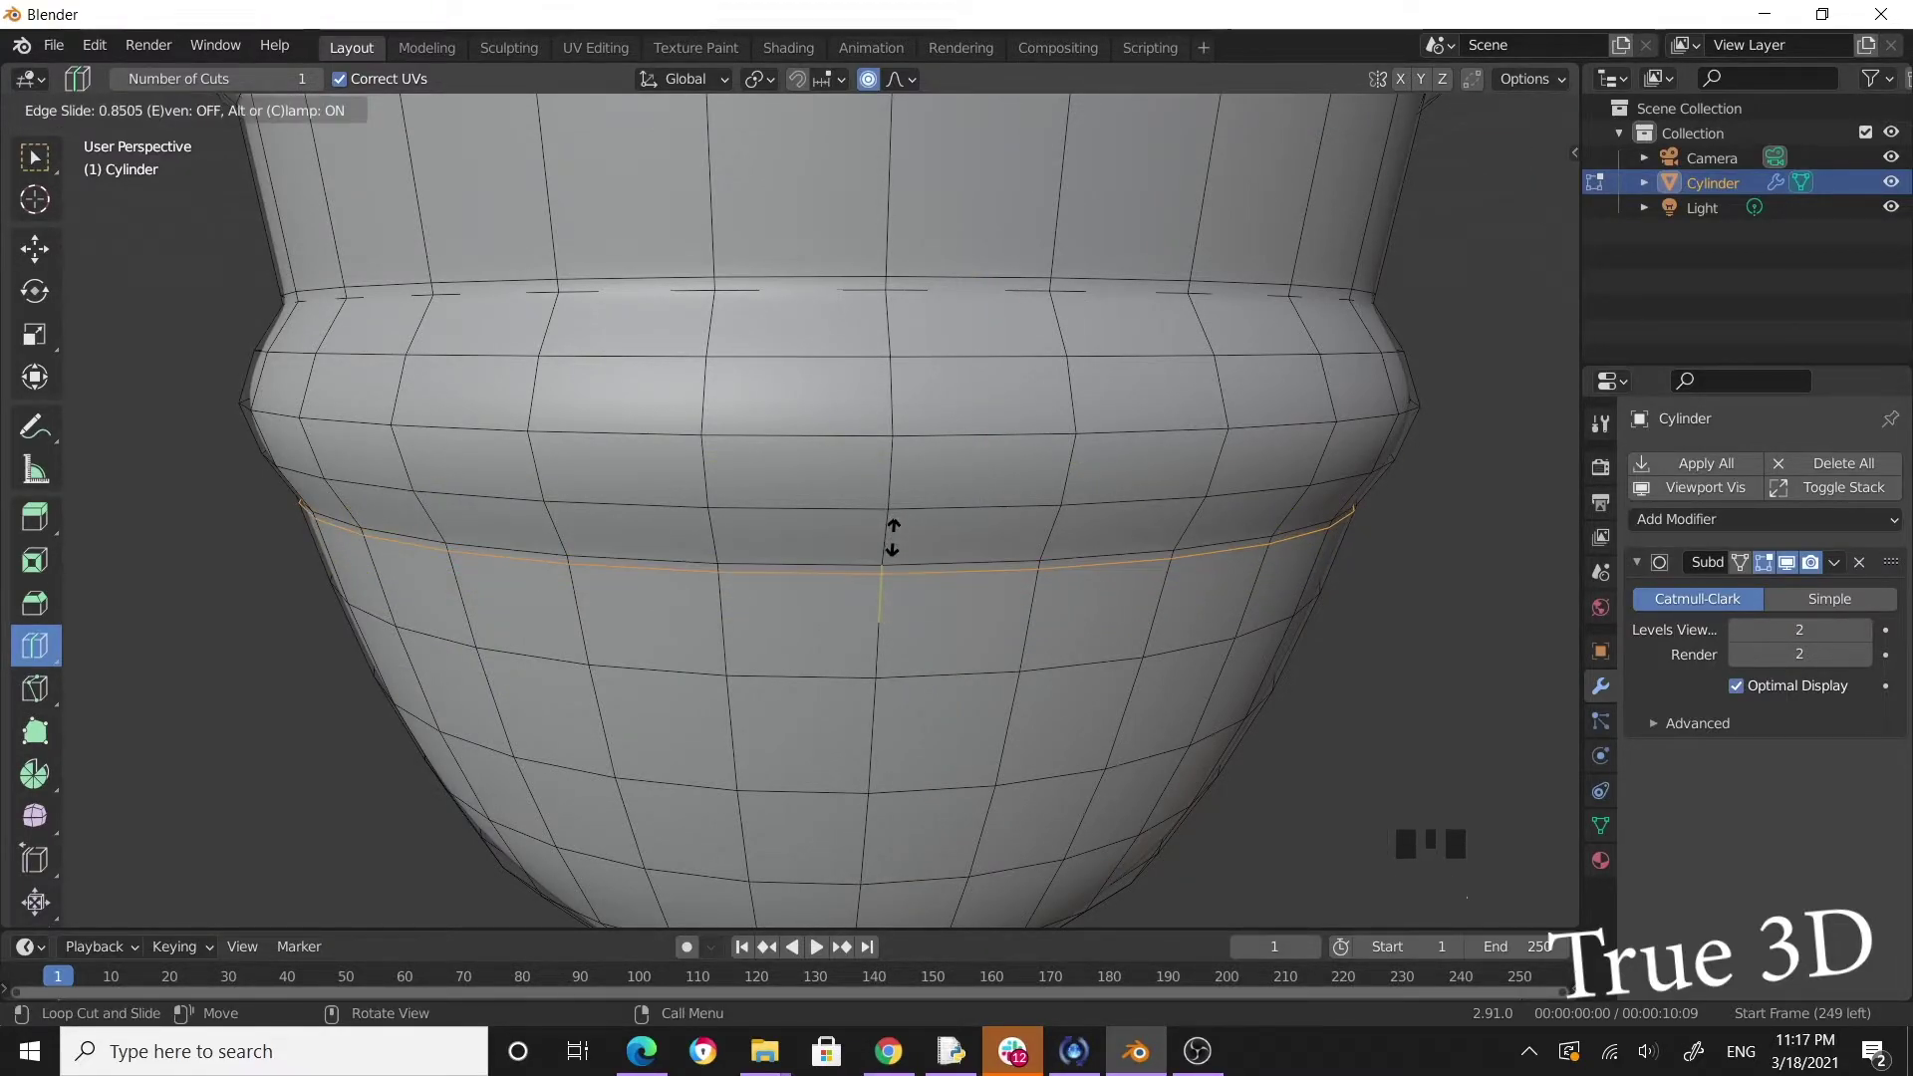
# Add a loop cut just below the lower bulge's ridge and slide it close to sharpen the band.
pyautogui.scroll(-3)
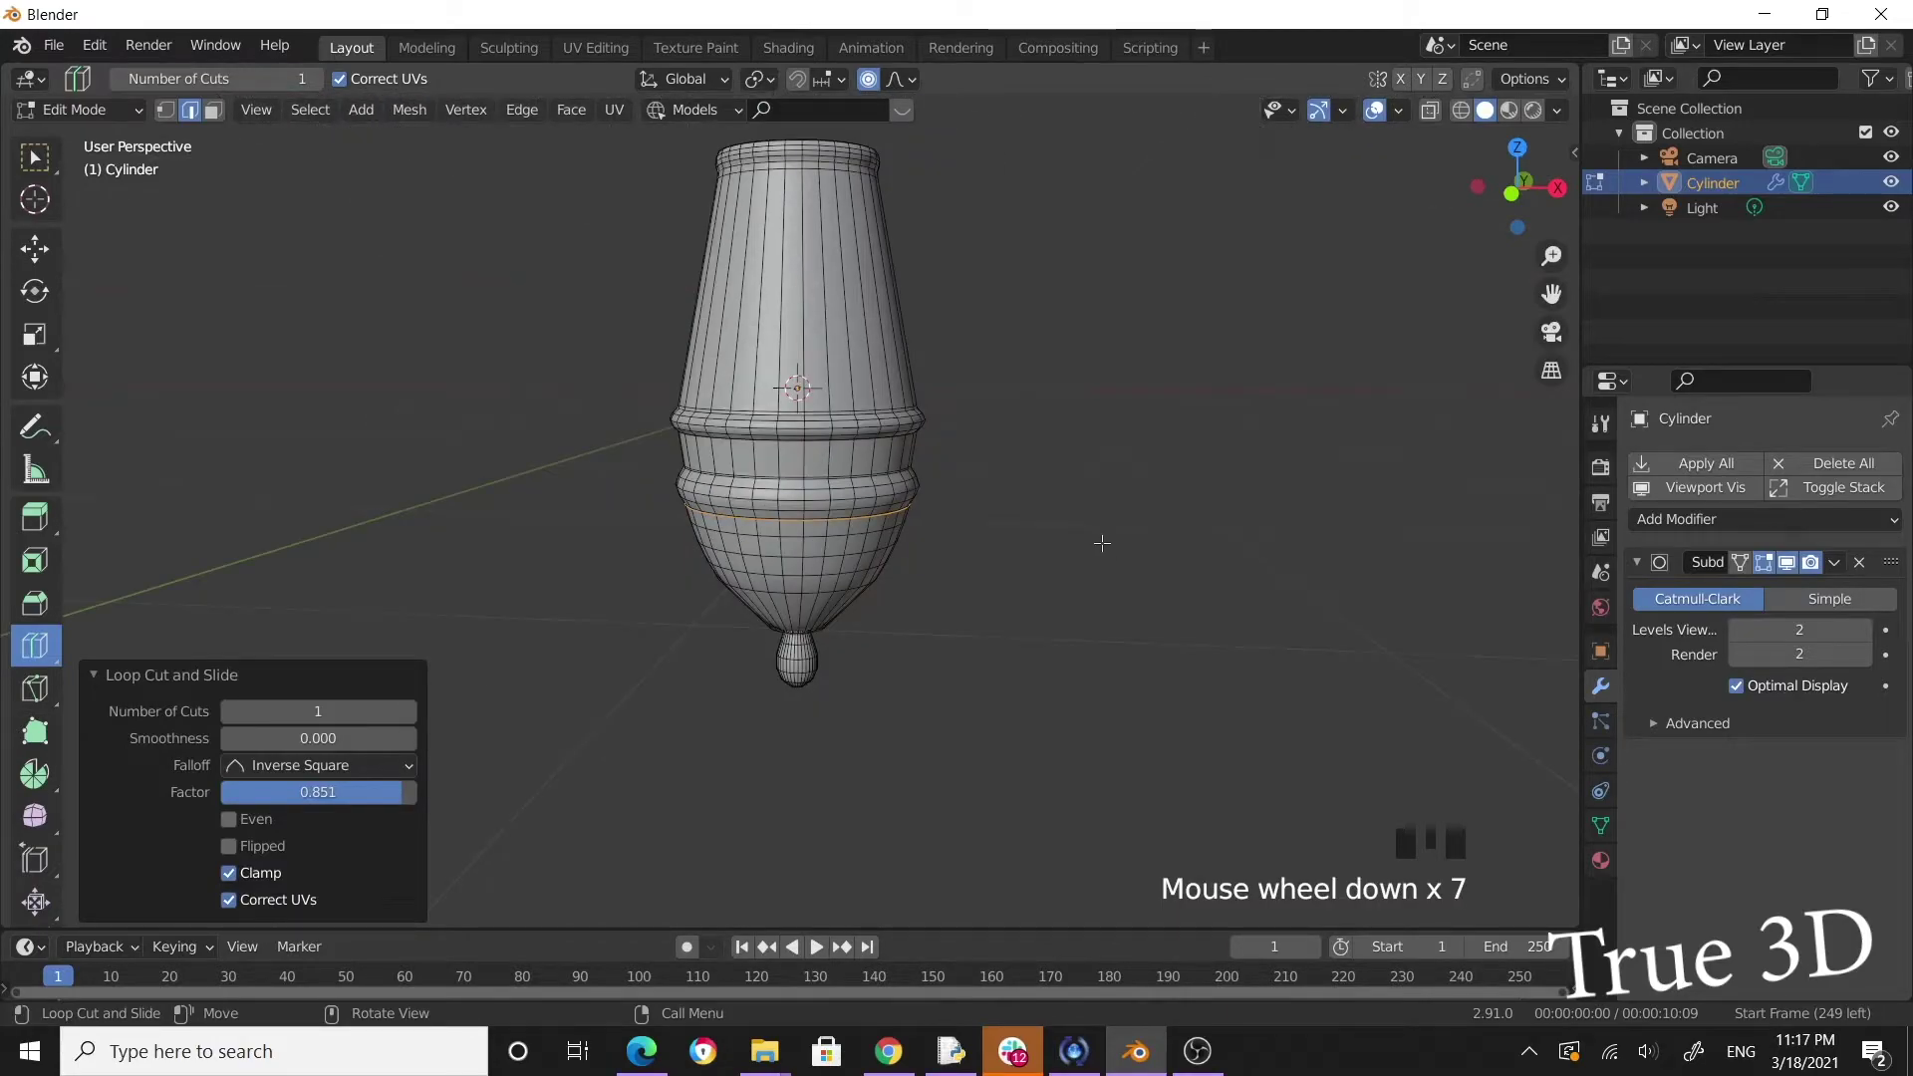
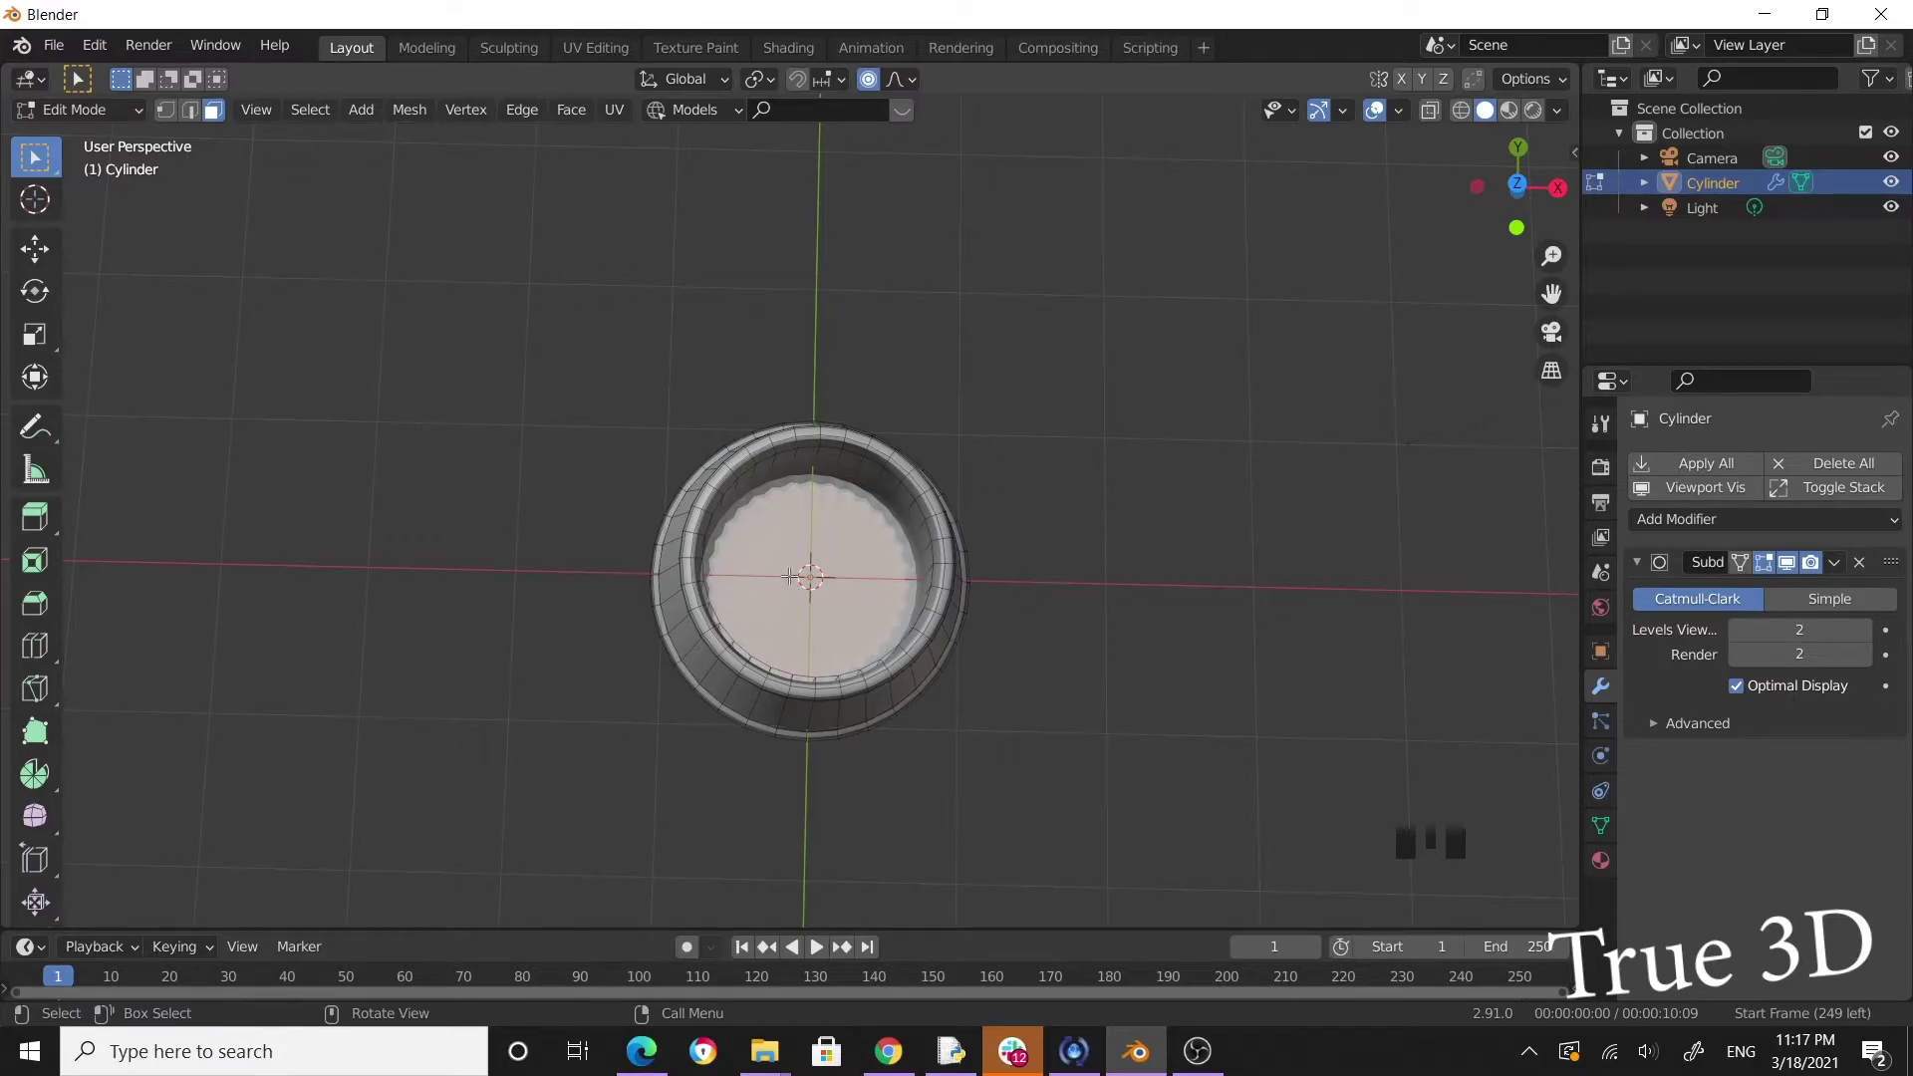
# Inset the inner face of the top opening to create a smaller centre face.
pyautogui.press('i')
pyautogui.press('i')
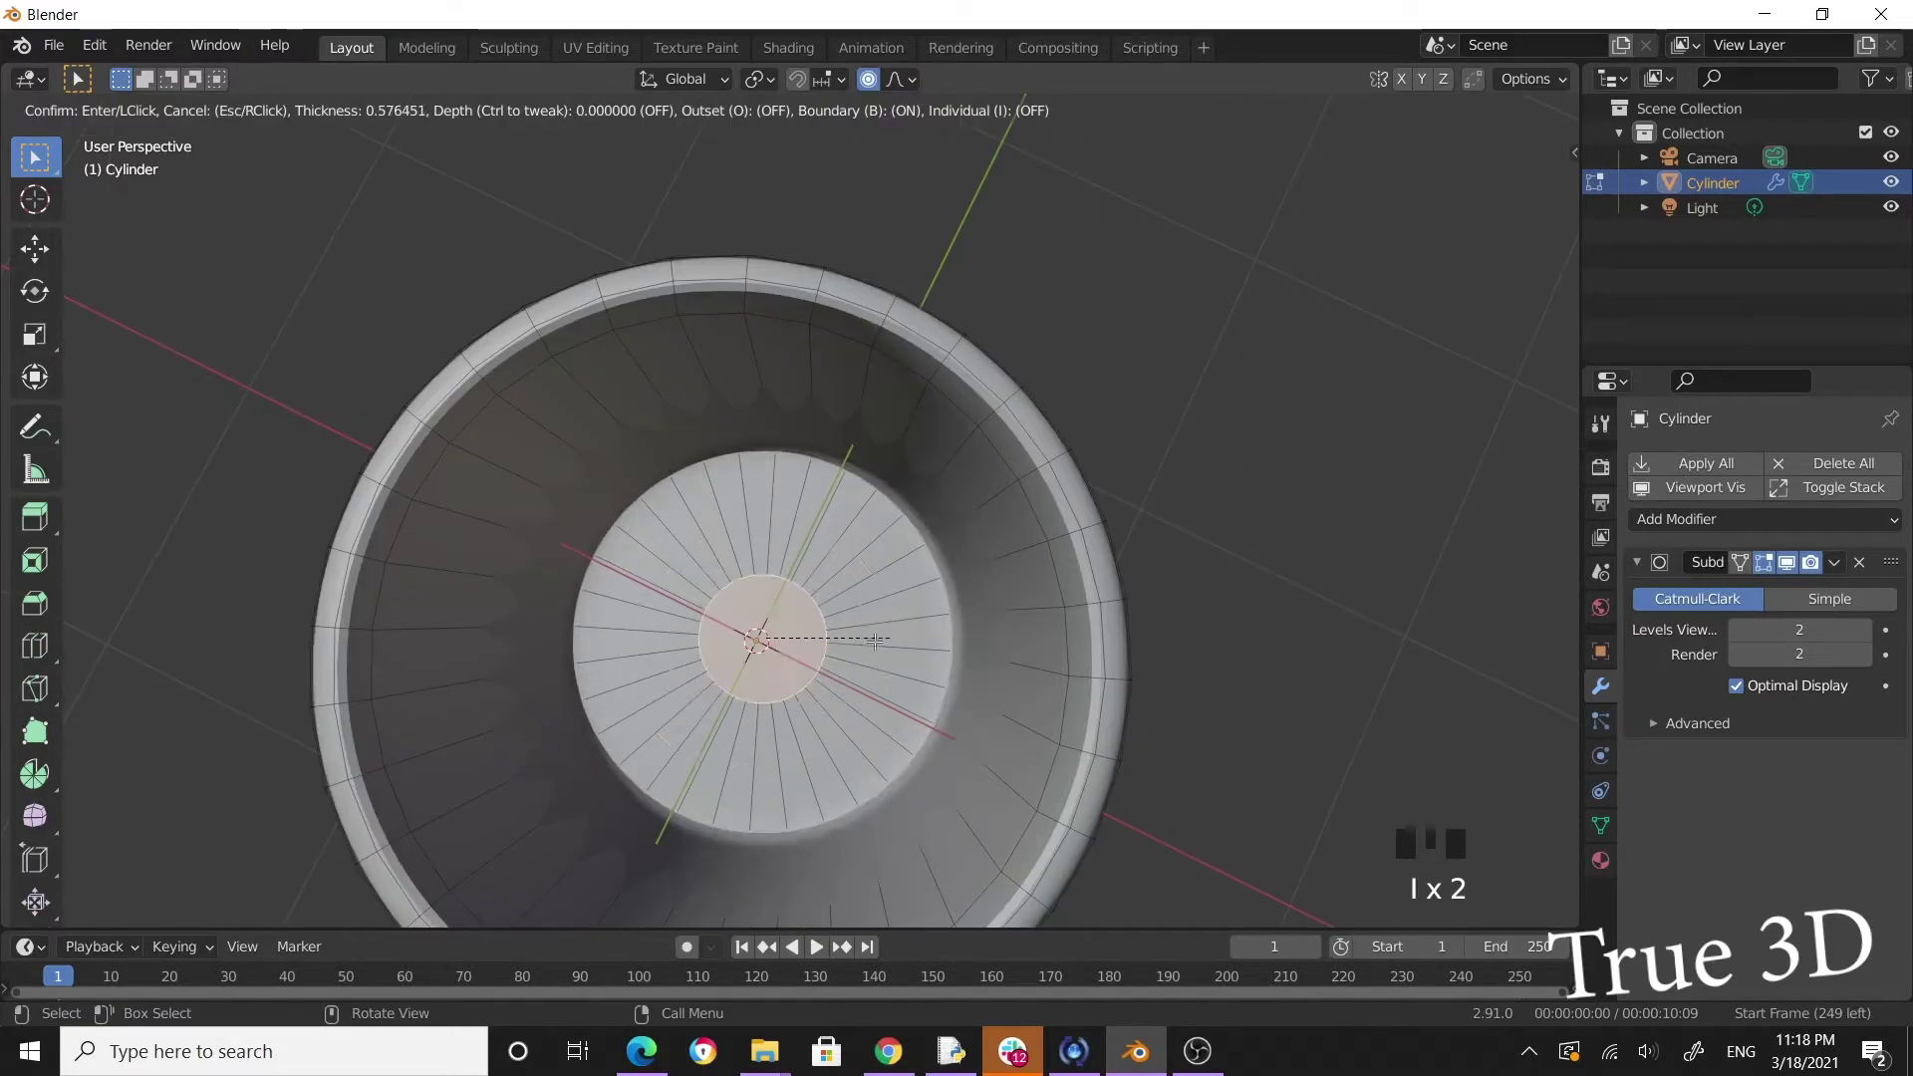
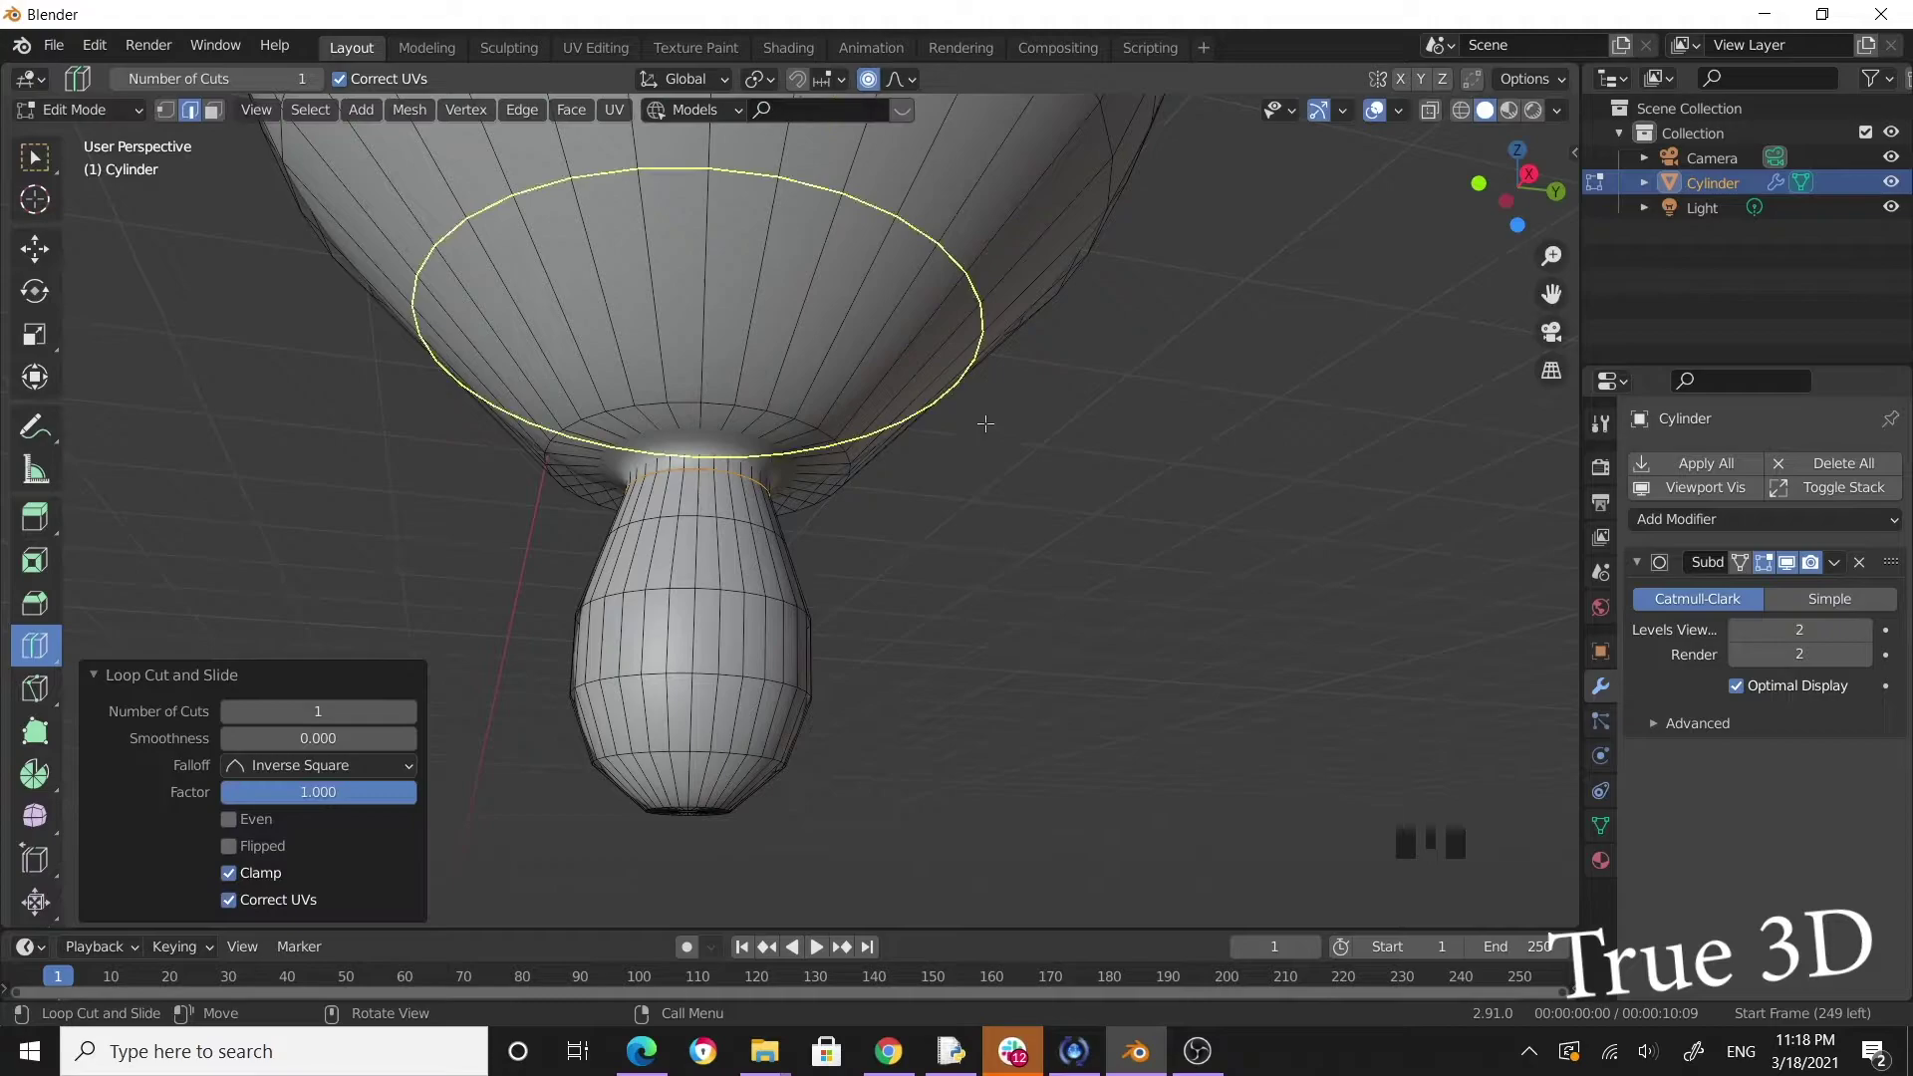
# Place a loop cut at the neck above the bottom knob, slid tight against the body's base.
pyautogui.press('ctrl+z')
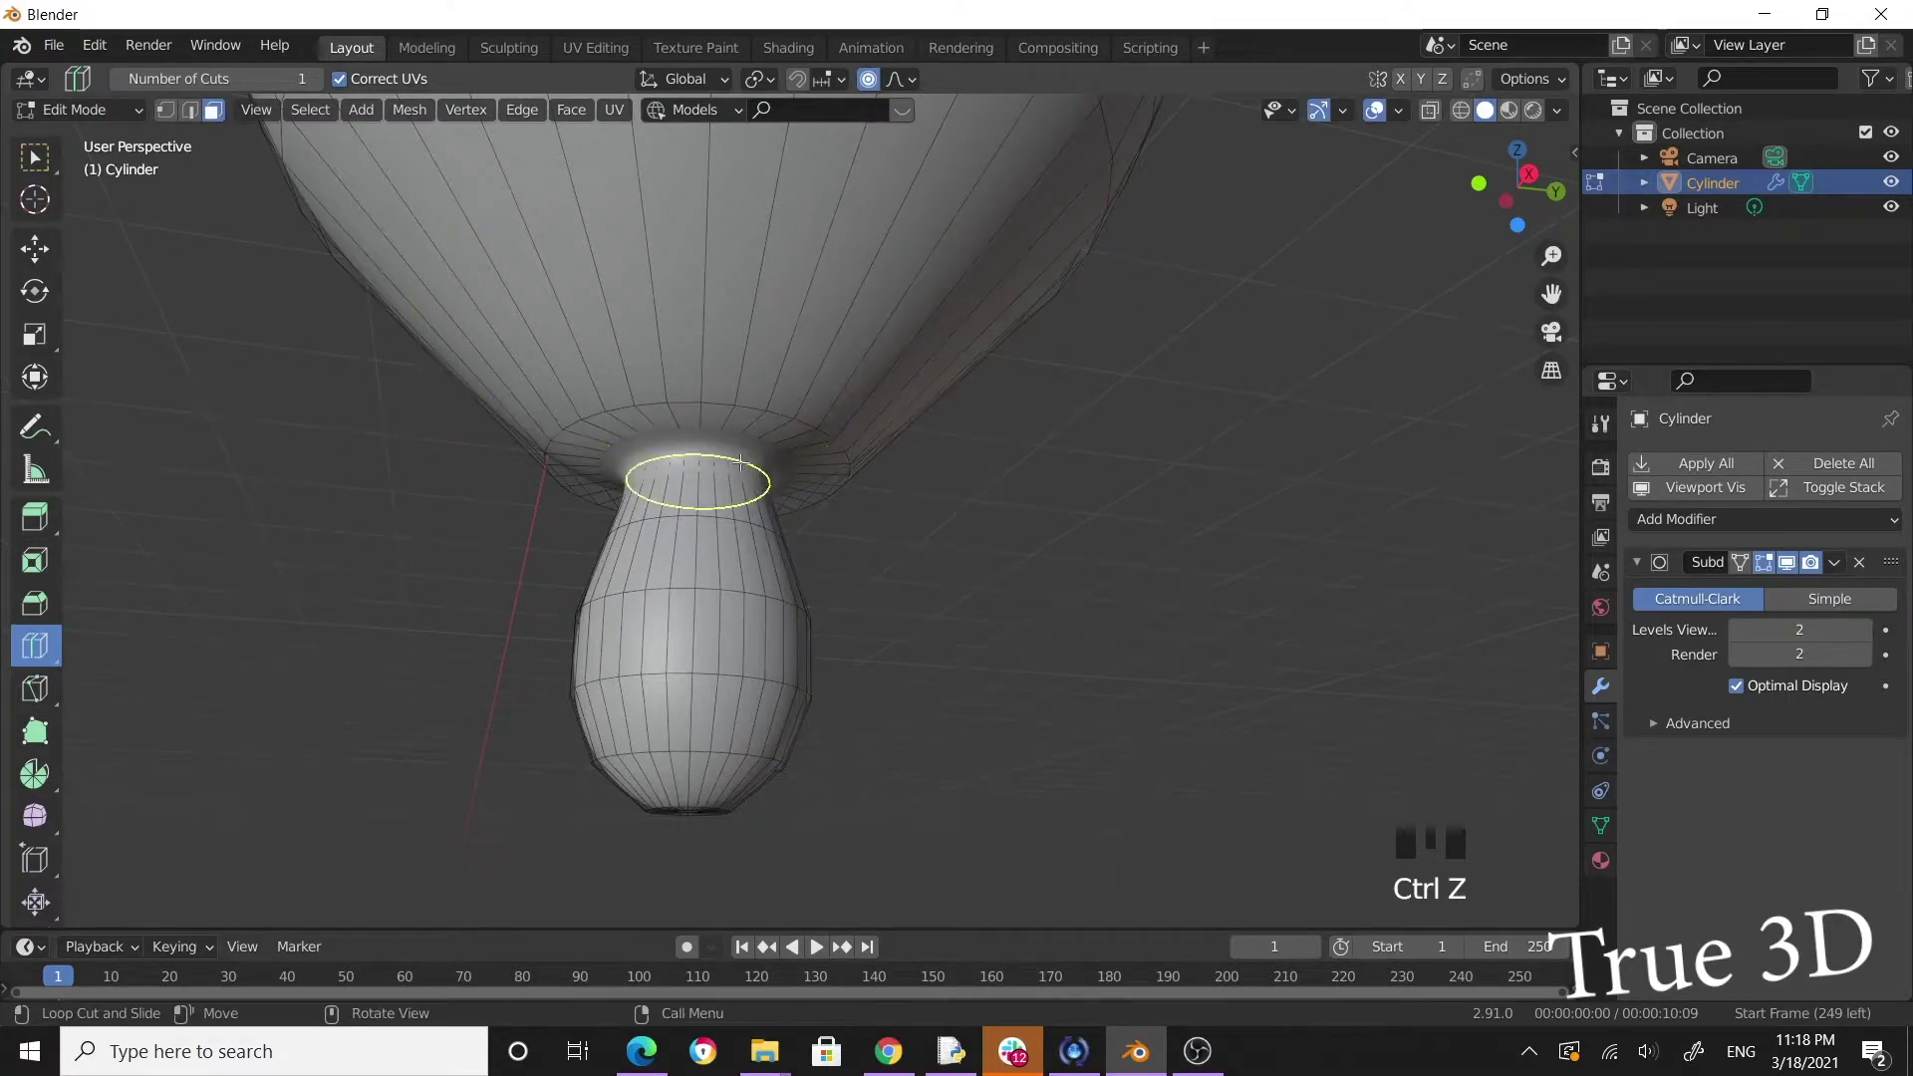
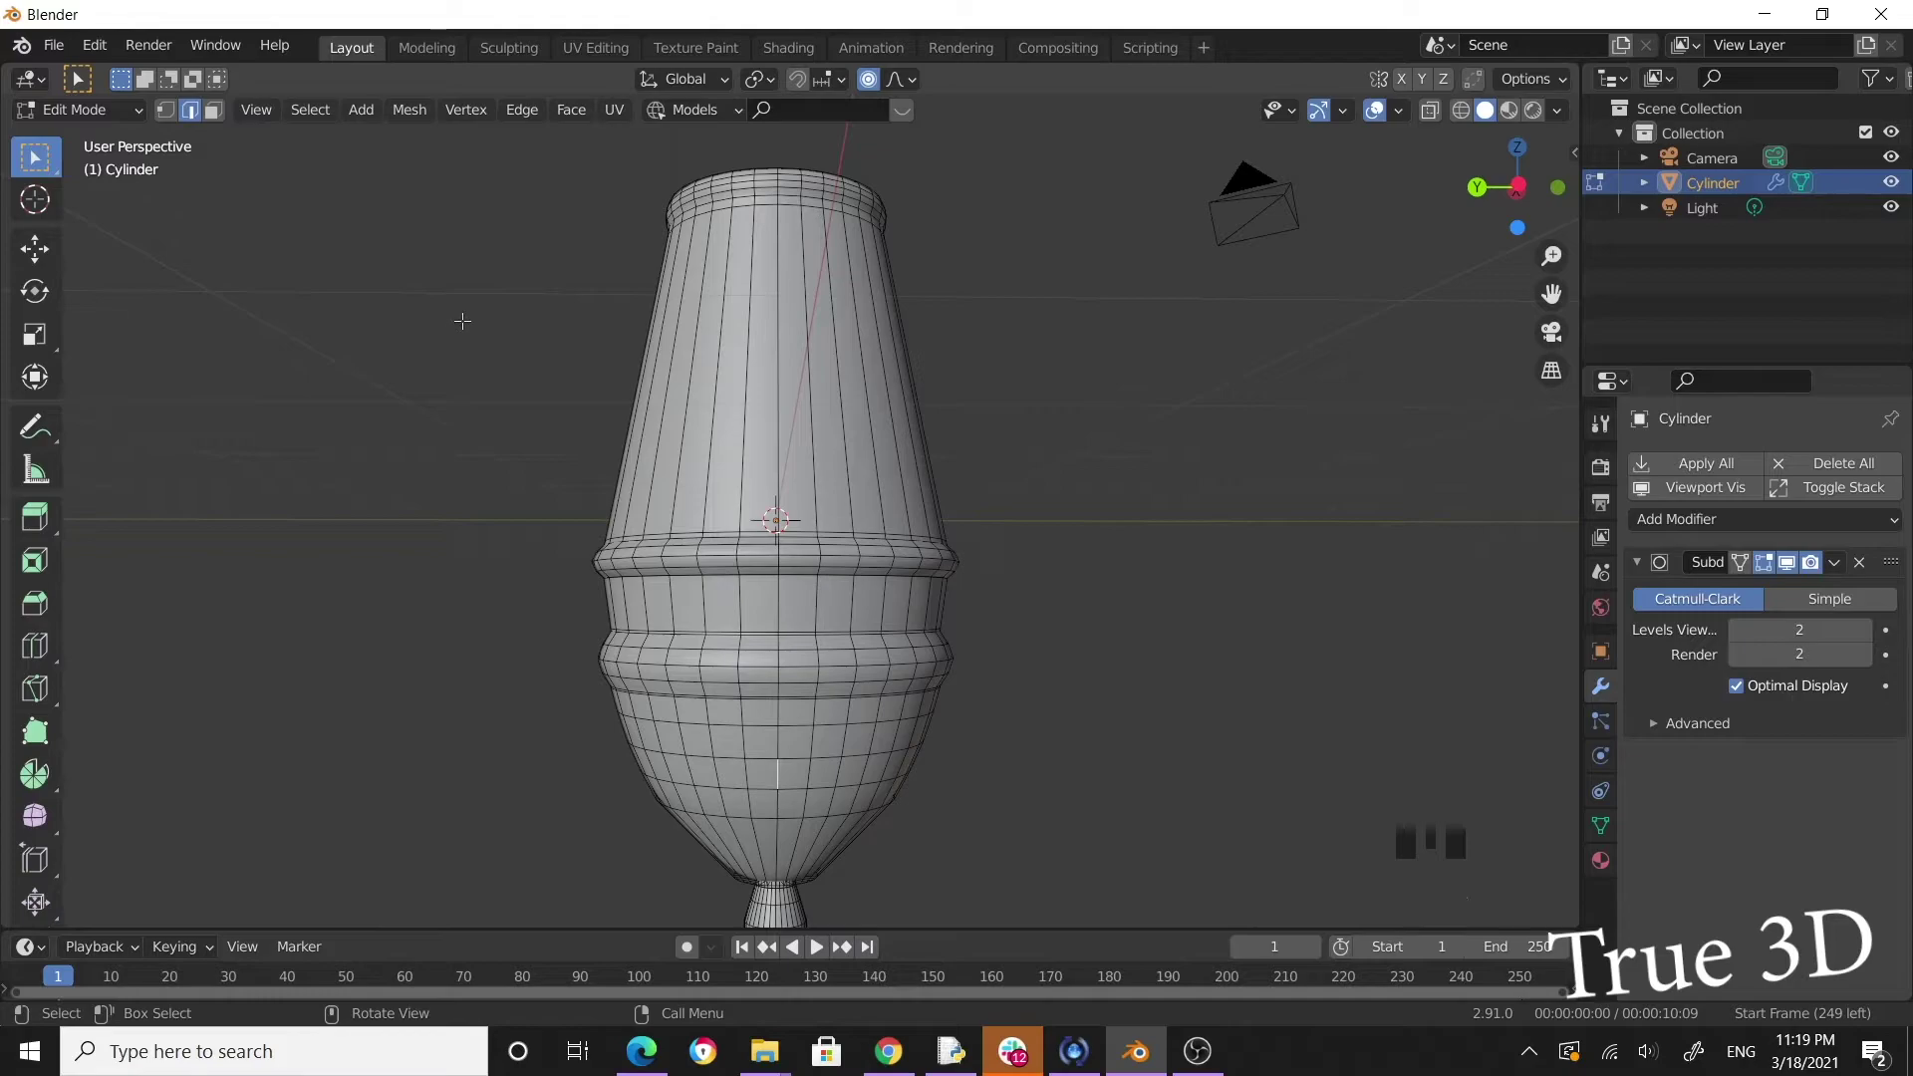
# Snap the 3D cursor to the selection, add a torus there and scale it down to a small ring.
pyautogui.press('shift+s')
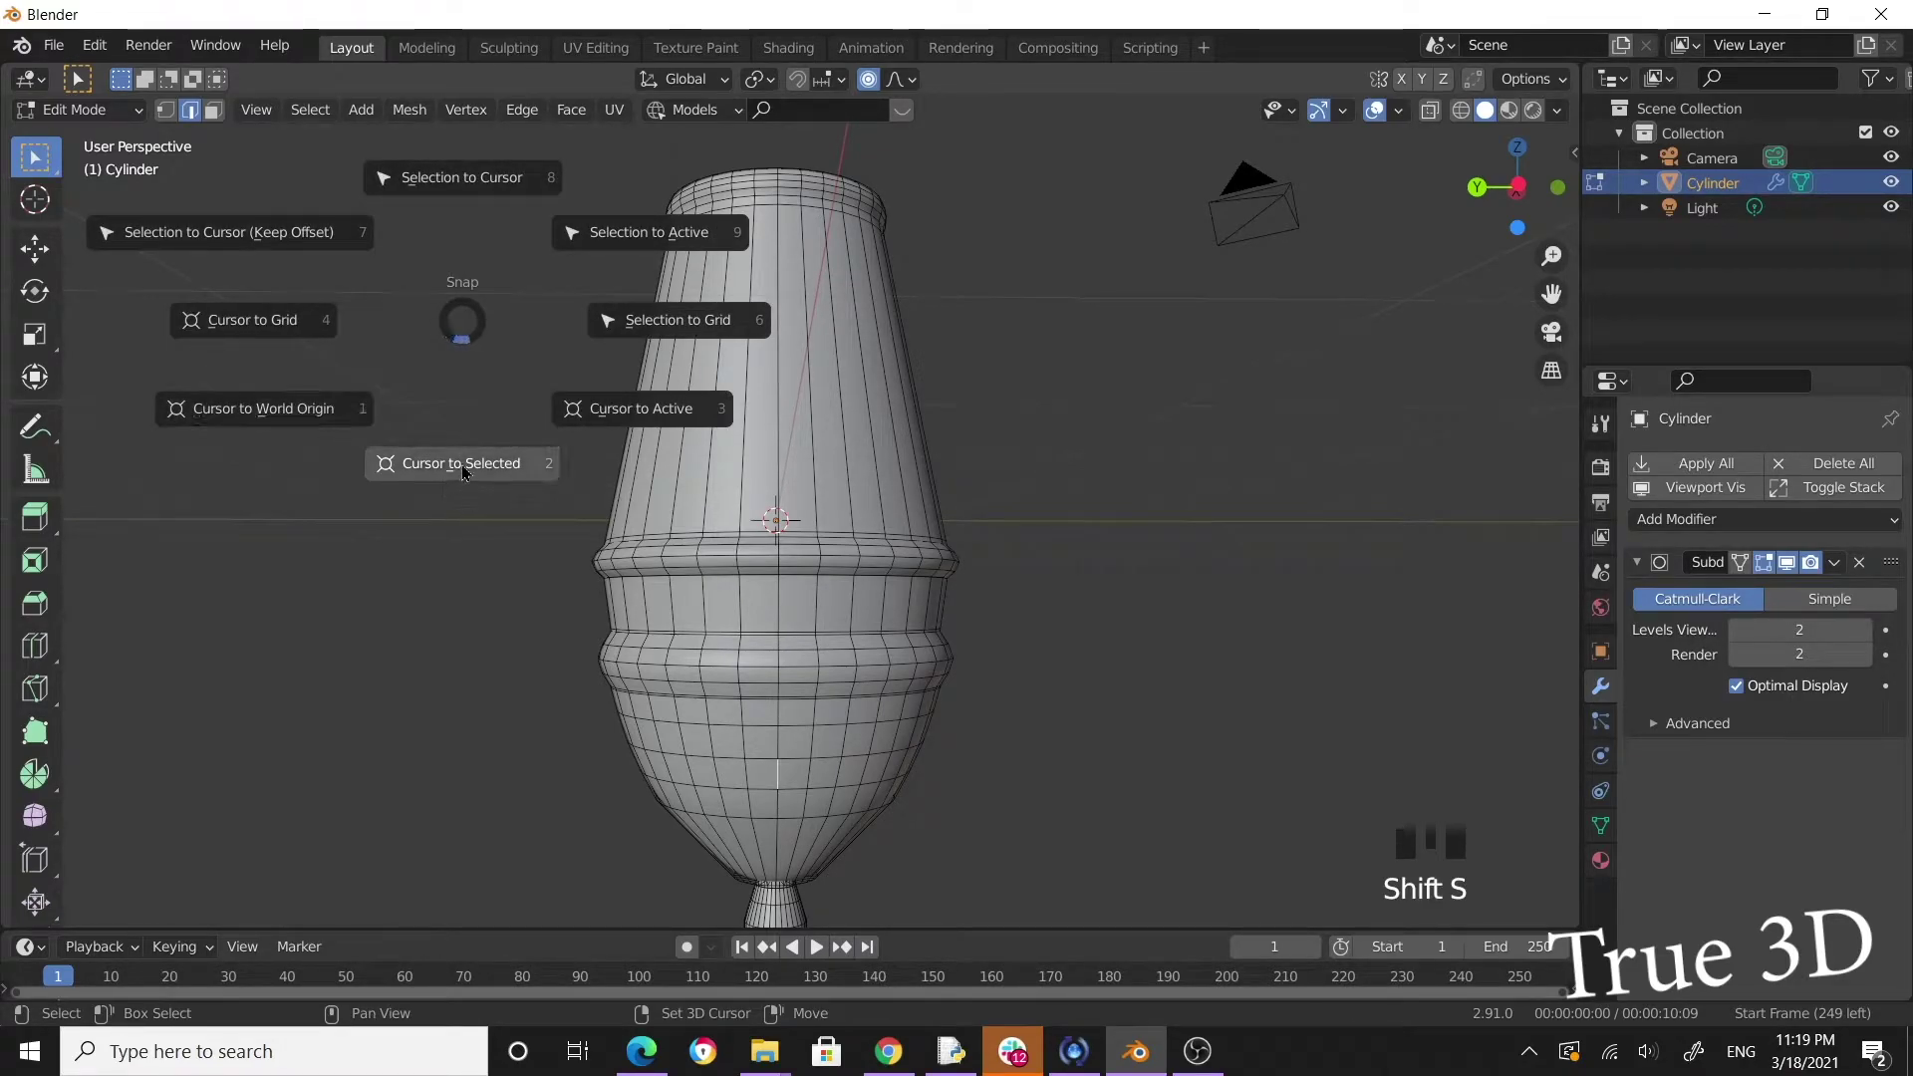
pyautogui.press('Tab')
pyautogui.moveTo(732, 628); pyautogui.dragTo(290, 116)
pyautogui.moveTo(290, 116); pyautogui.dragTo(559, 316)
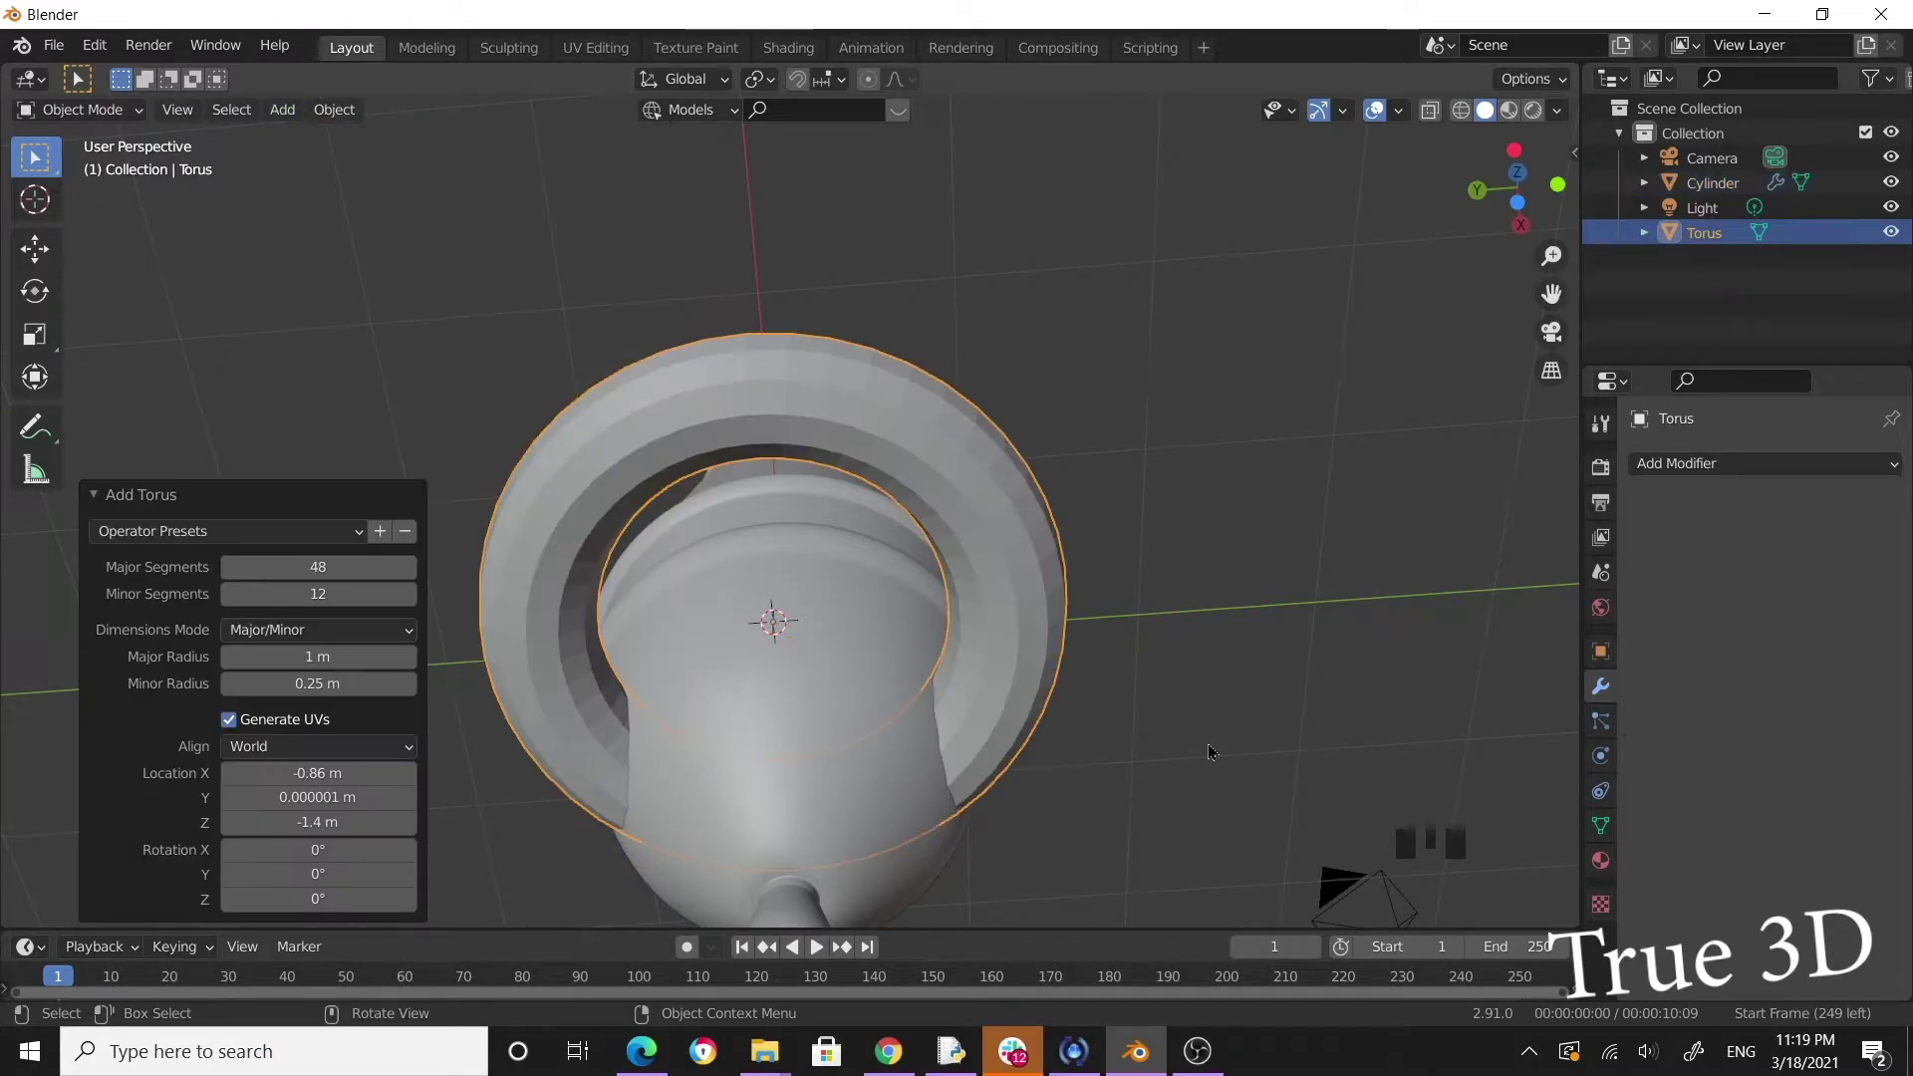
pyautogui.press('s')
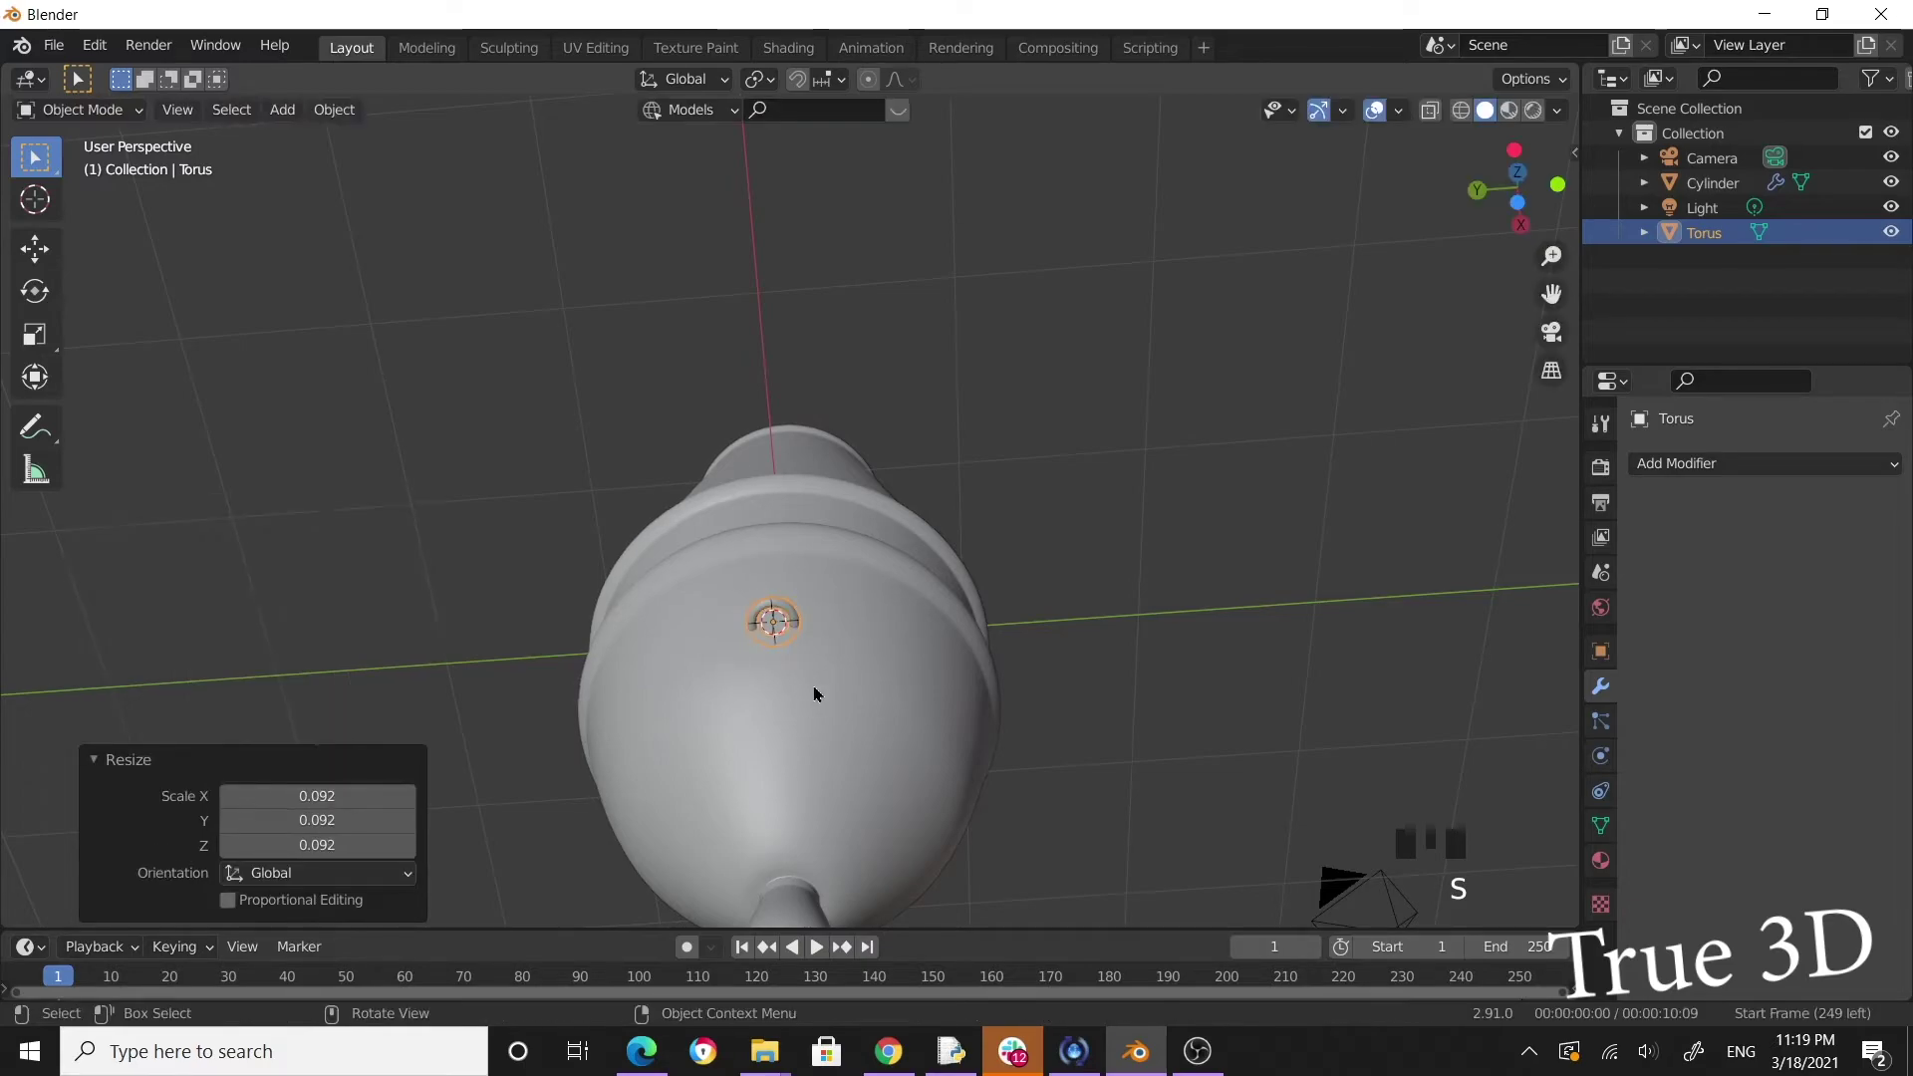
# Inspect the torus from around the lamp, select it and rotate it about the Y axis.
pyautogui.press('KP_Decimal')
pyautogui.scroll(3)
pyautogui.moveTo(1093, 583); pyautogui.dragTo(961, 610)
pyautogui.scroll(-3)
pyautogui.moveTo(998, 614); pyautogui.dragTo(1153, 596)
pyautogui.scroll(-3)
pyautogui.moveTo(1075, 597); pyautogui.dragTo(1026, 478)
pyautogui.scroll(-3)
pyautogui.moveTo(918, 587); pyautogui.dragTo(855, 545)
pyautogui.moveTo(855, 545); pyautogui.dragTo(963, 592)
pyautogui.moveTo(996, 624); pyautogui.dragTo(895, 563)
pyautogui.scroll(3)
pyautogui.moveTo(879, 545); pyautogui.dragTo(944, 575)
pyautogui.click(37, 251)
pyautogui.scroll(-3)
pyautogui.moveTo(1051, 556); pyautogui.dragTo(998, 538)
pyautogui.scroll(3)
pyautogui.moveTo(988, 587); pyautogui.dragTo(972, 606)
pyautogui.press('r')
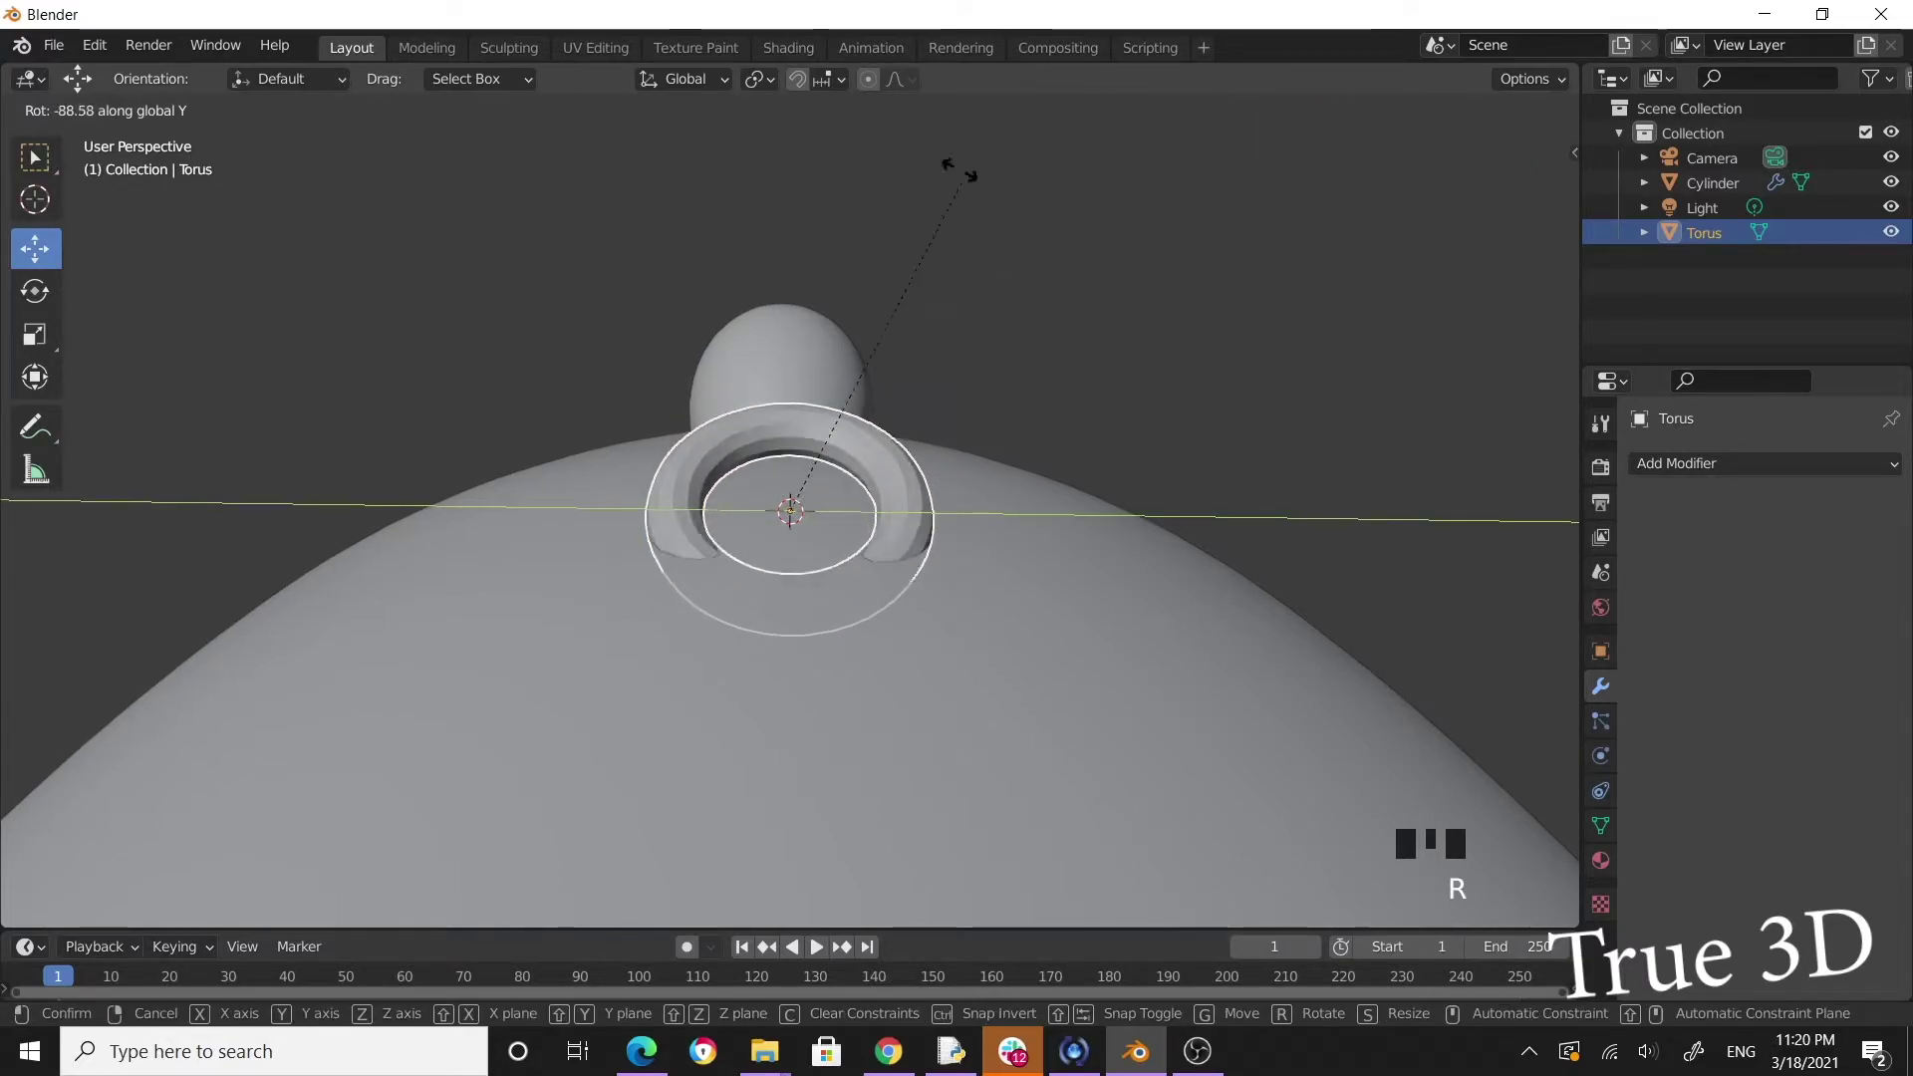
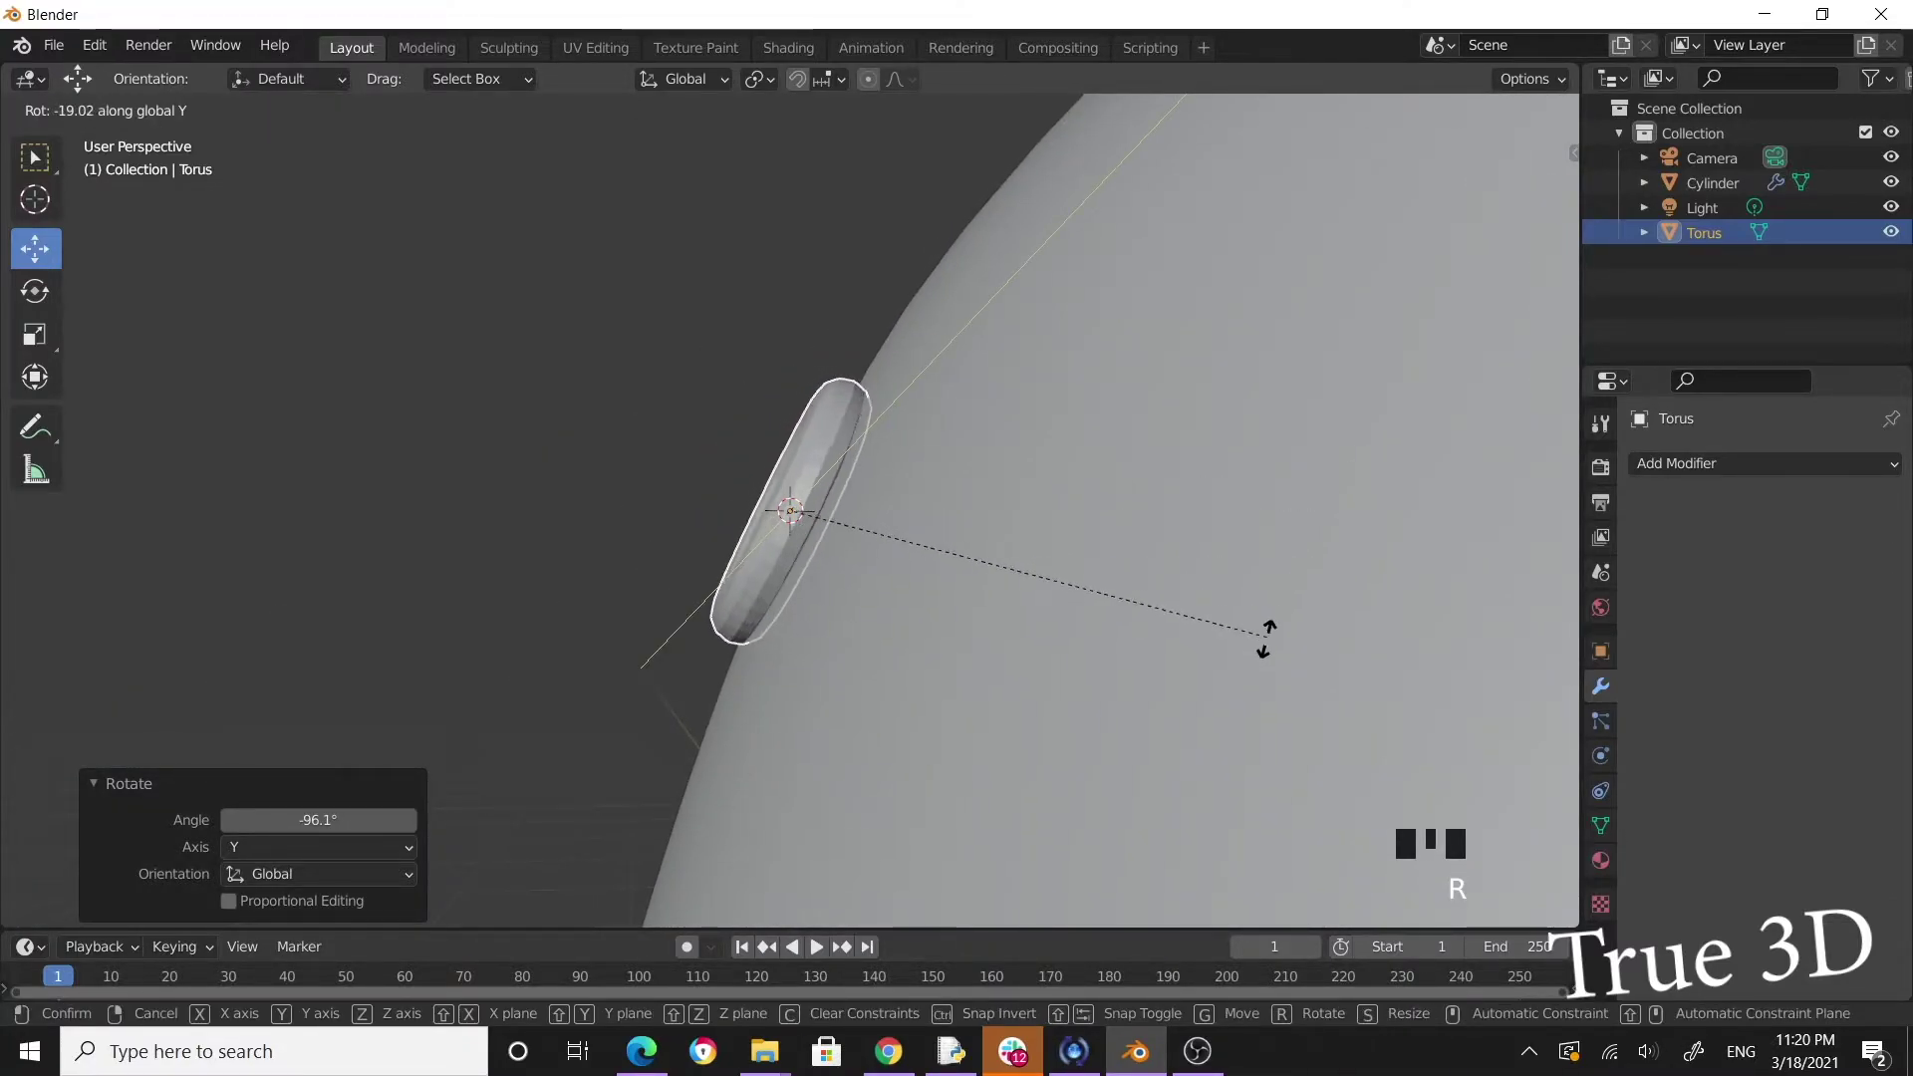
# Scale the torus slightly smaller so it sits flush on the body's side, then select the lamp body.
pyautogui.scroll(-3)
pyautogui.moveTo(941, 637); pyautogui.dragTo(1025, 603)
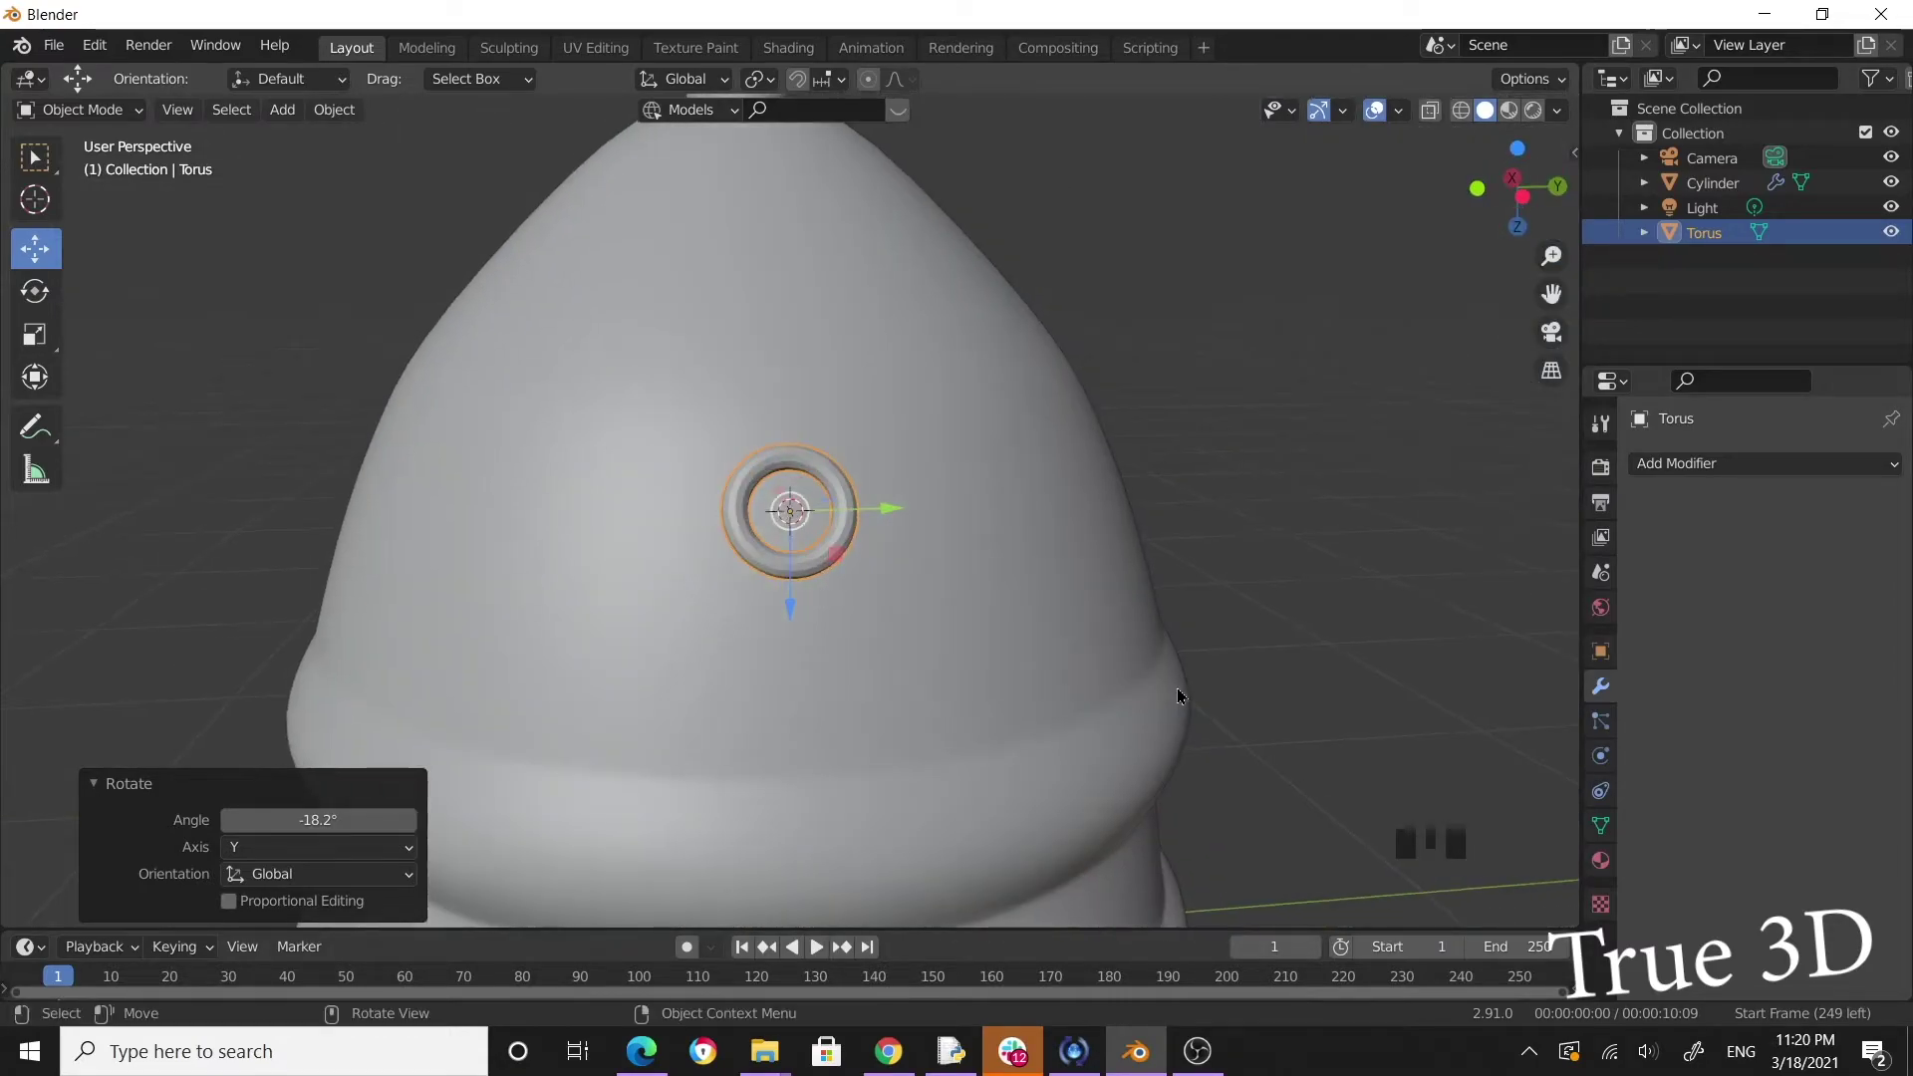
pyautogui.press('s')
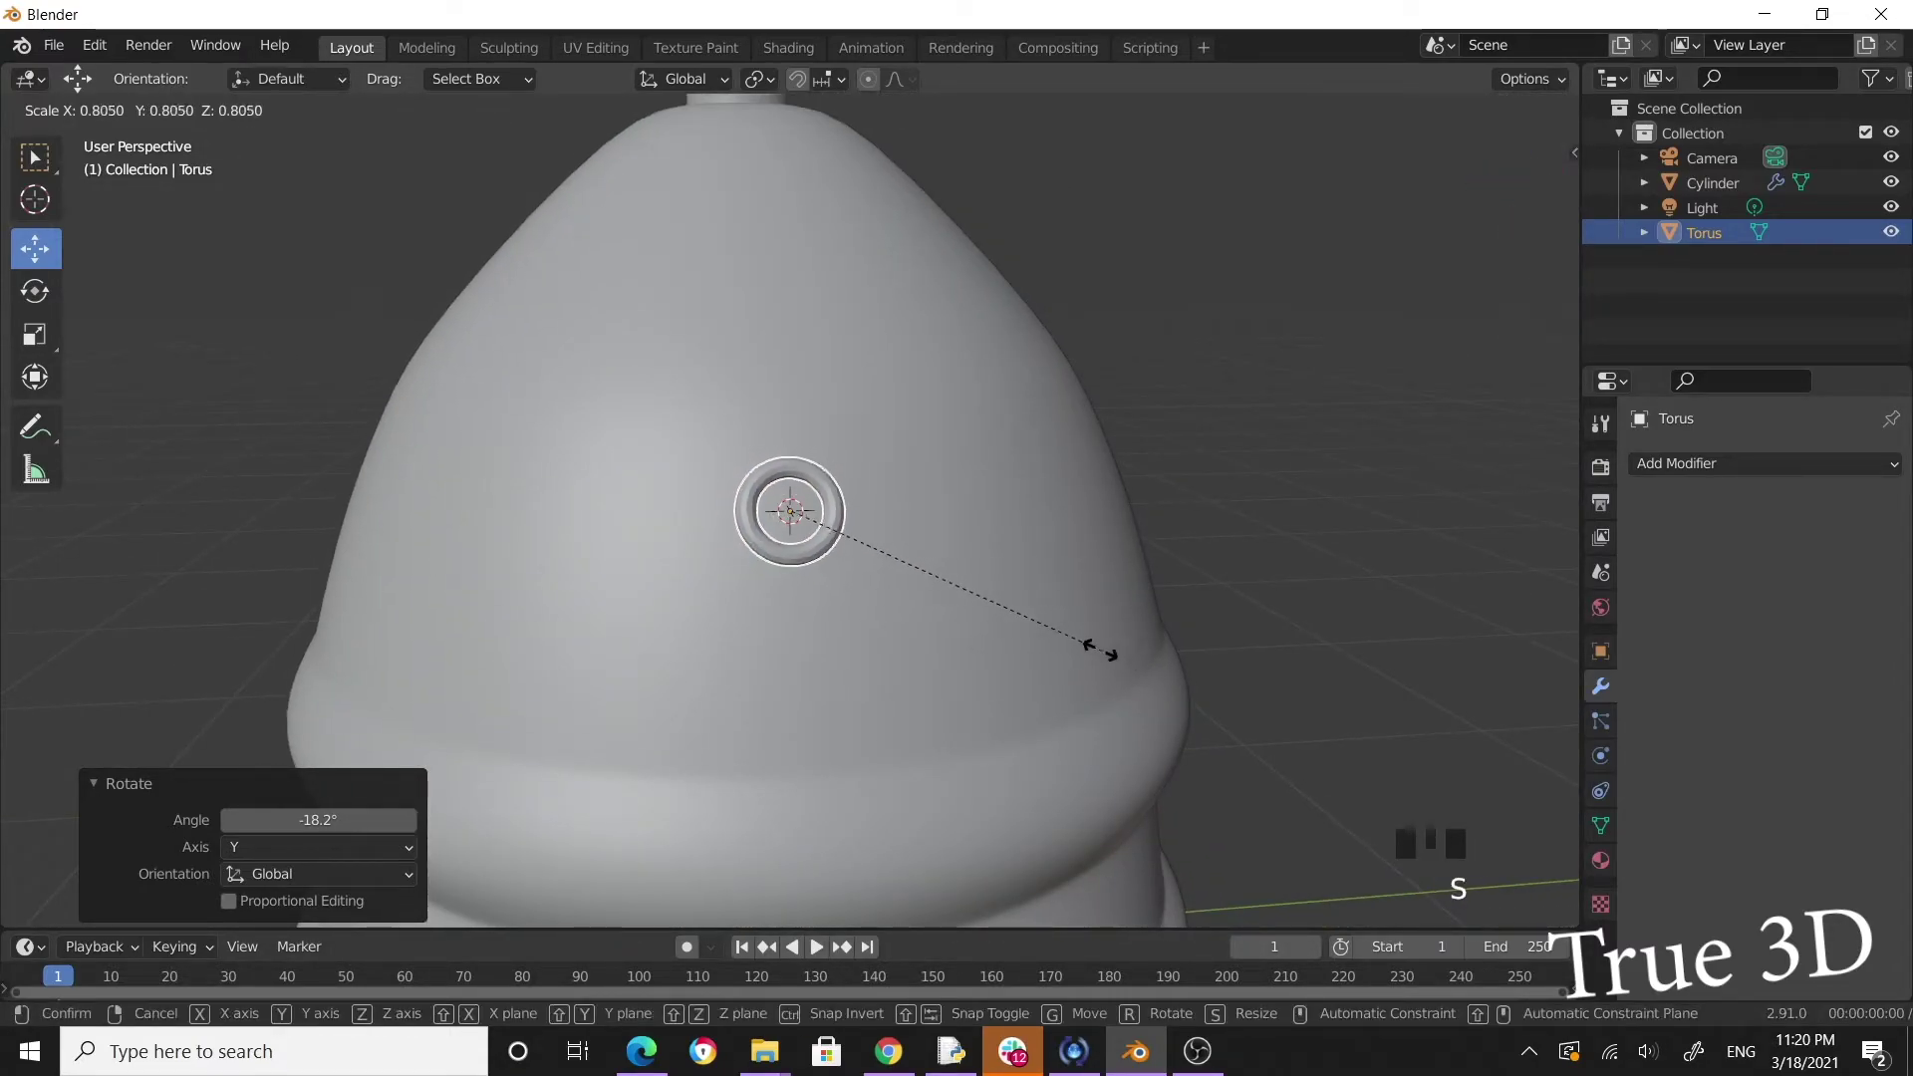
pyautogui.moveTo(1064, 593); pyautogui.dragTo(1039, 636)
pyautogui.moveTo(1019, 572); pyautogui.dragTo(1086, 531)
# Add a cylinder and scale it down into a thin pipe without shortening it.
pyautogui.scroll(-3)
pyautogui.moveTo(923, 662); pyautogui.dragTo(330, 114)
pyautogui.moveTo(330, 114); pyautogui.dragTo(579, 196)
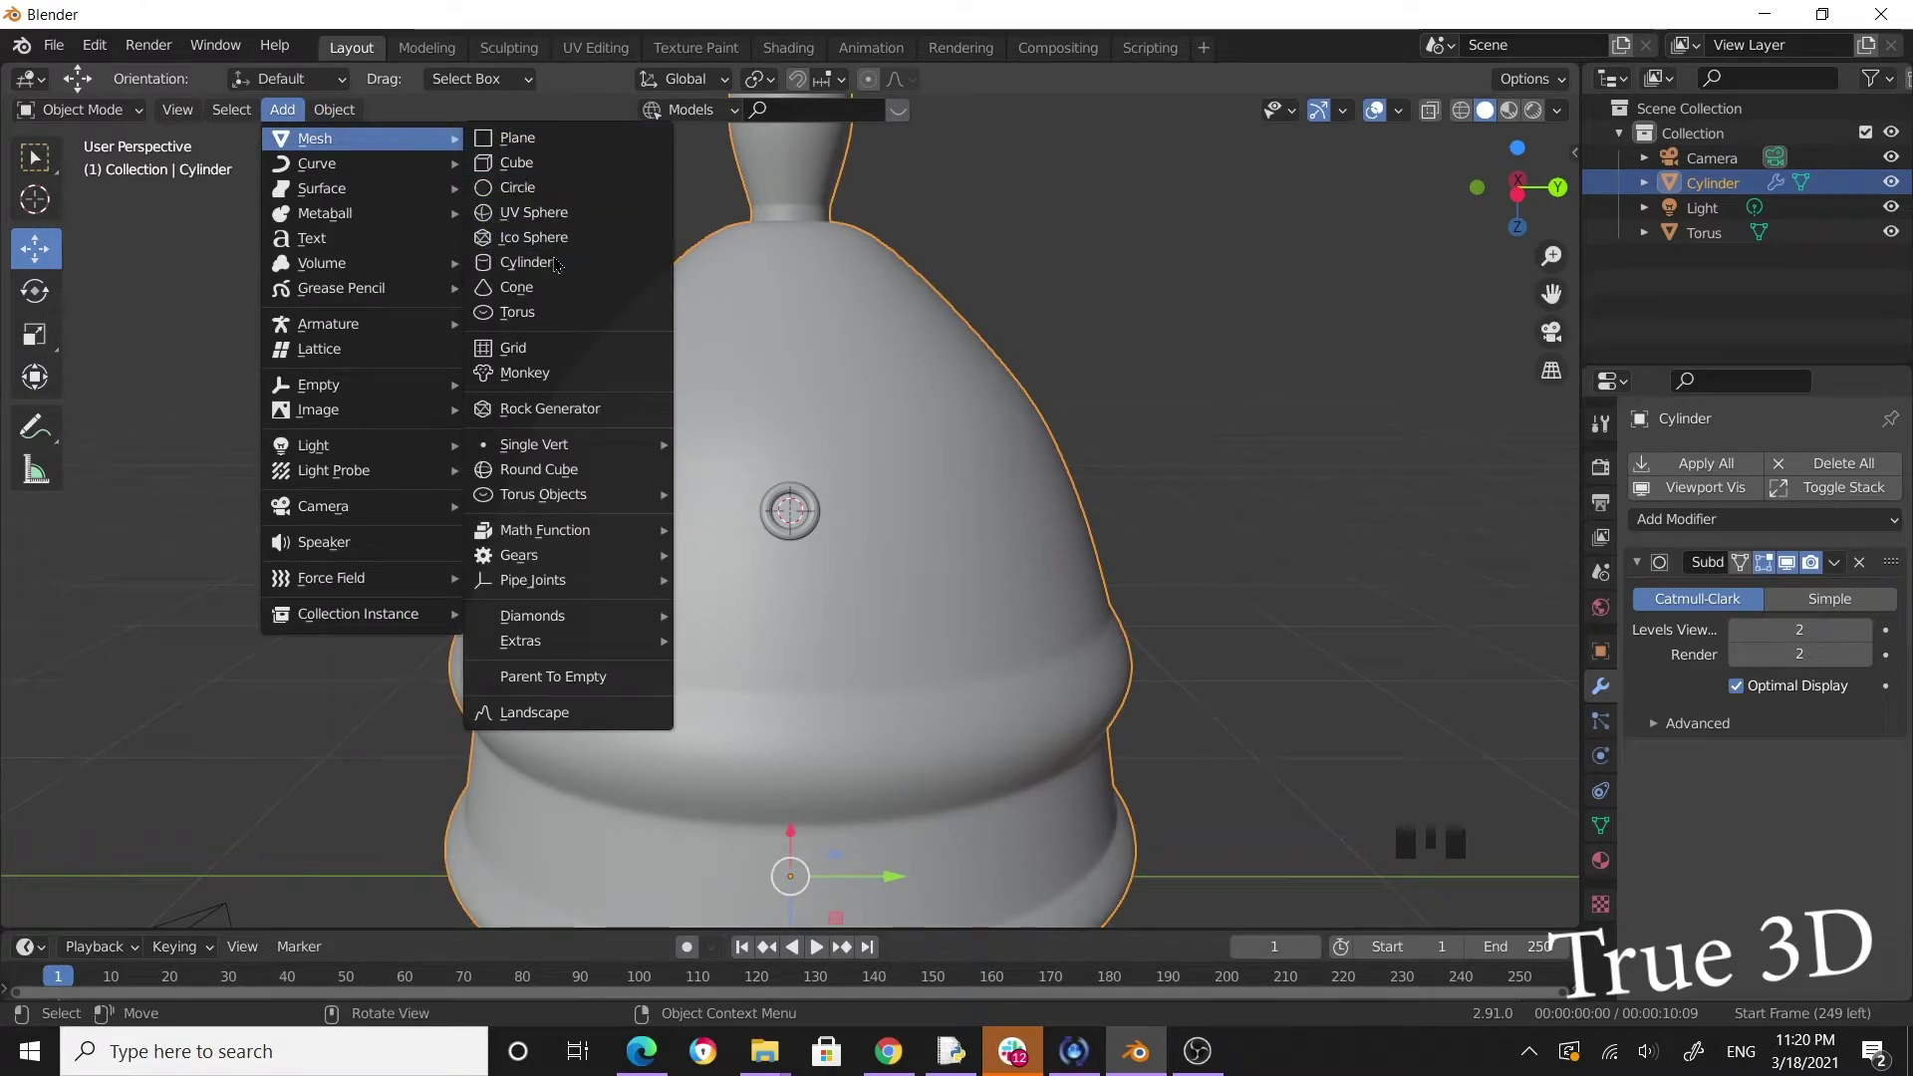
pyautogui.scroll(-3)
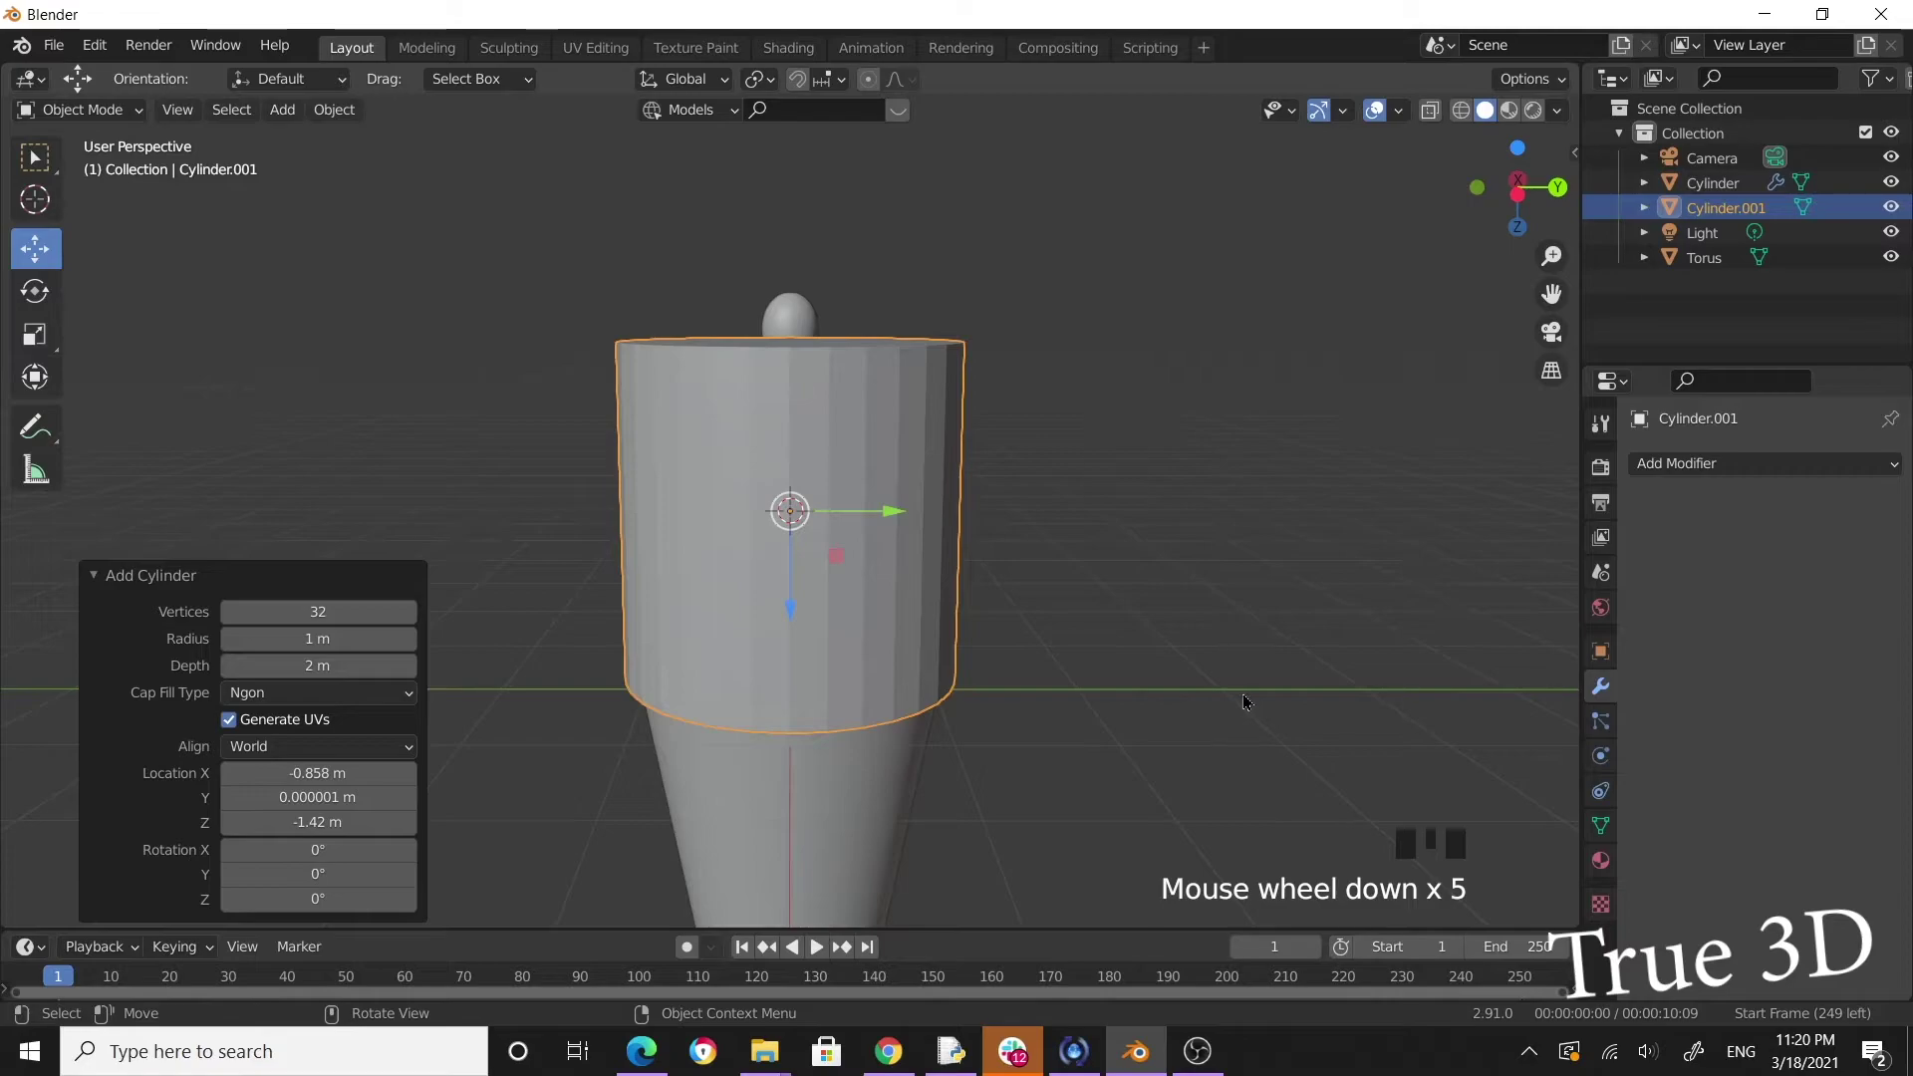
pyautogui.press('s')
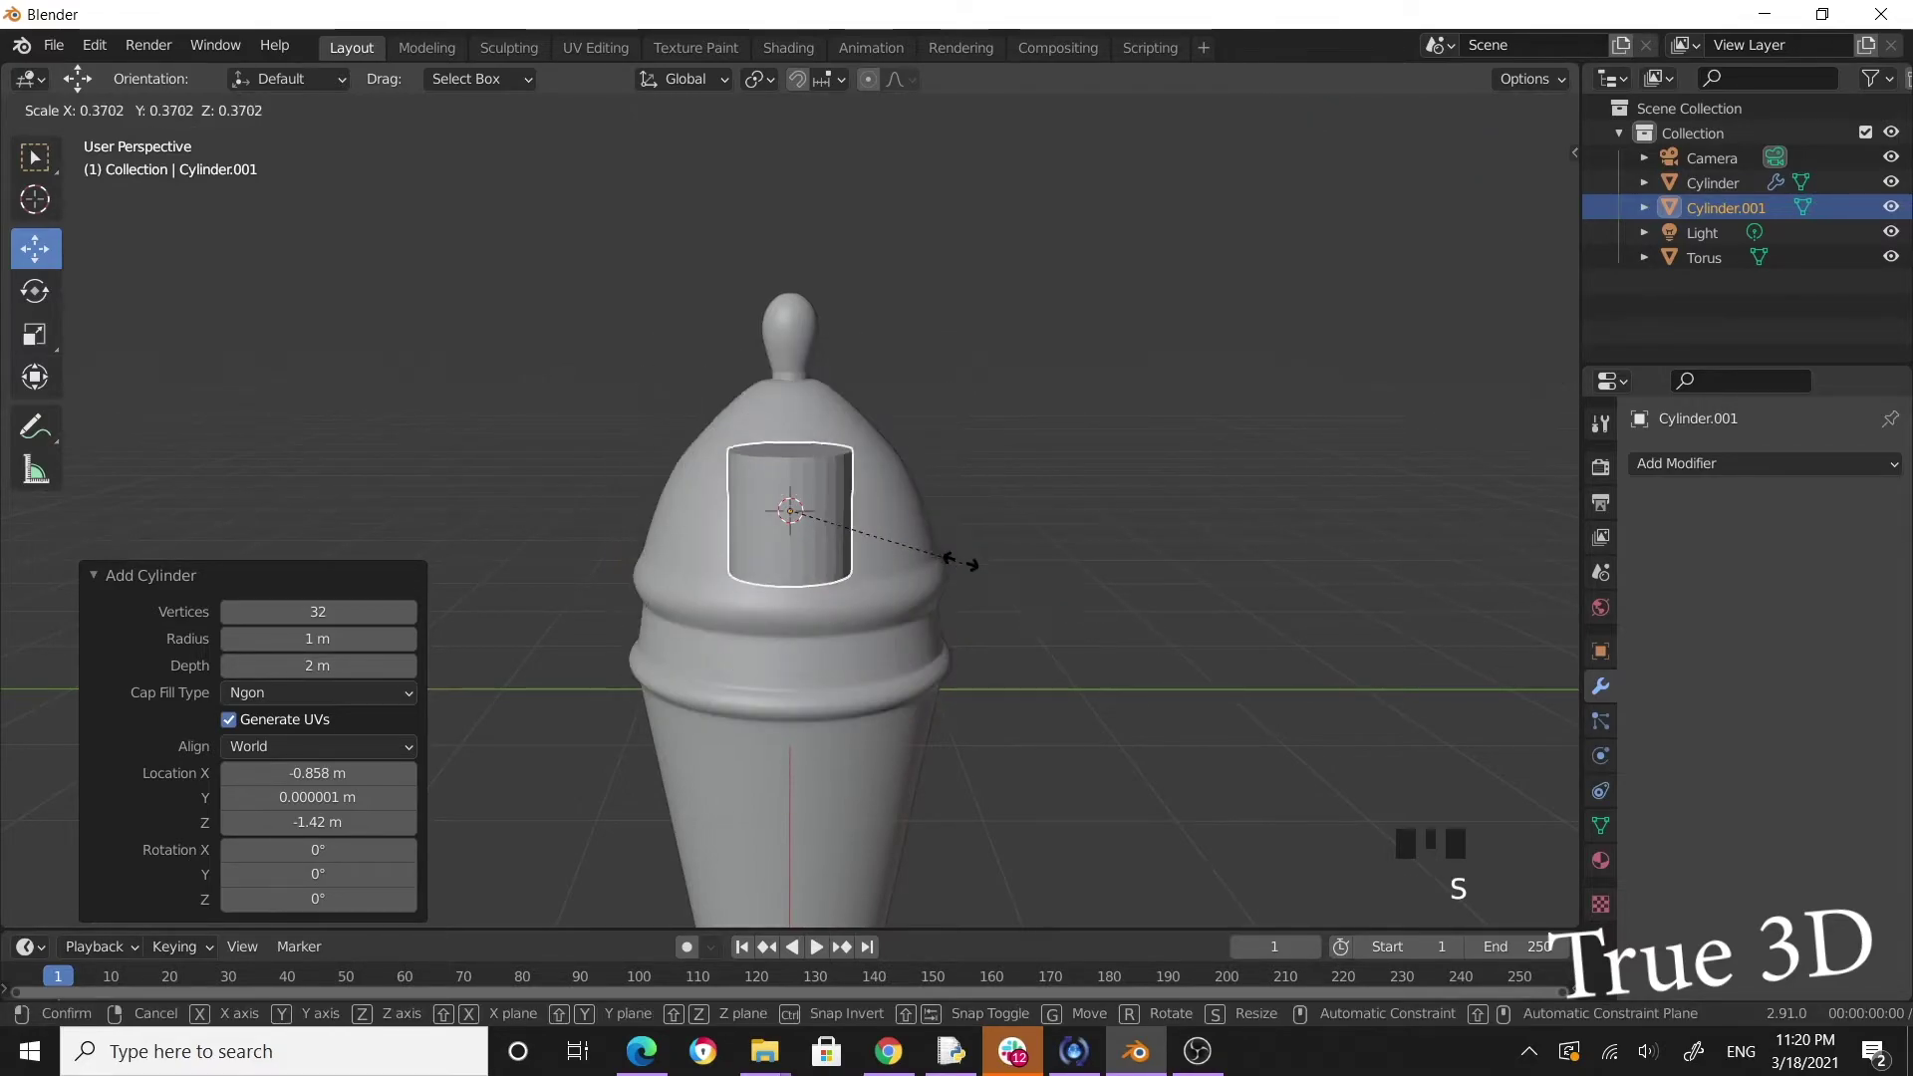
pyautogui.press('s')
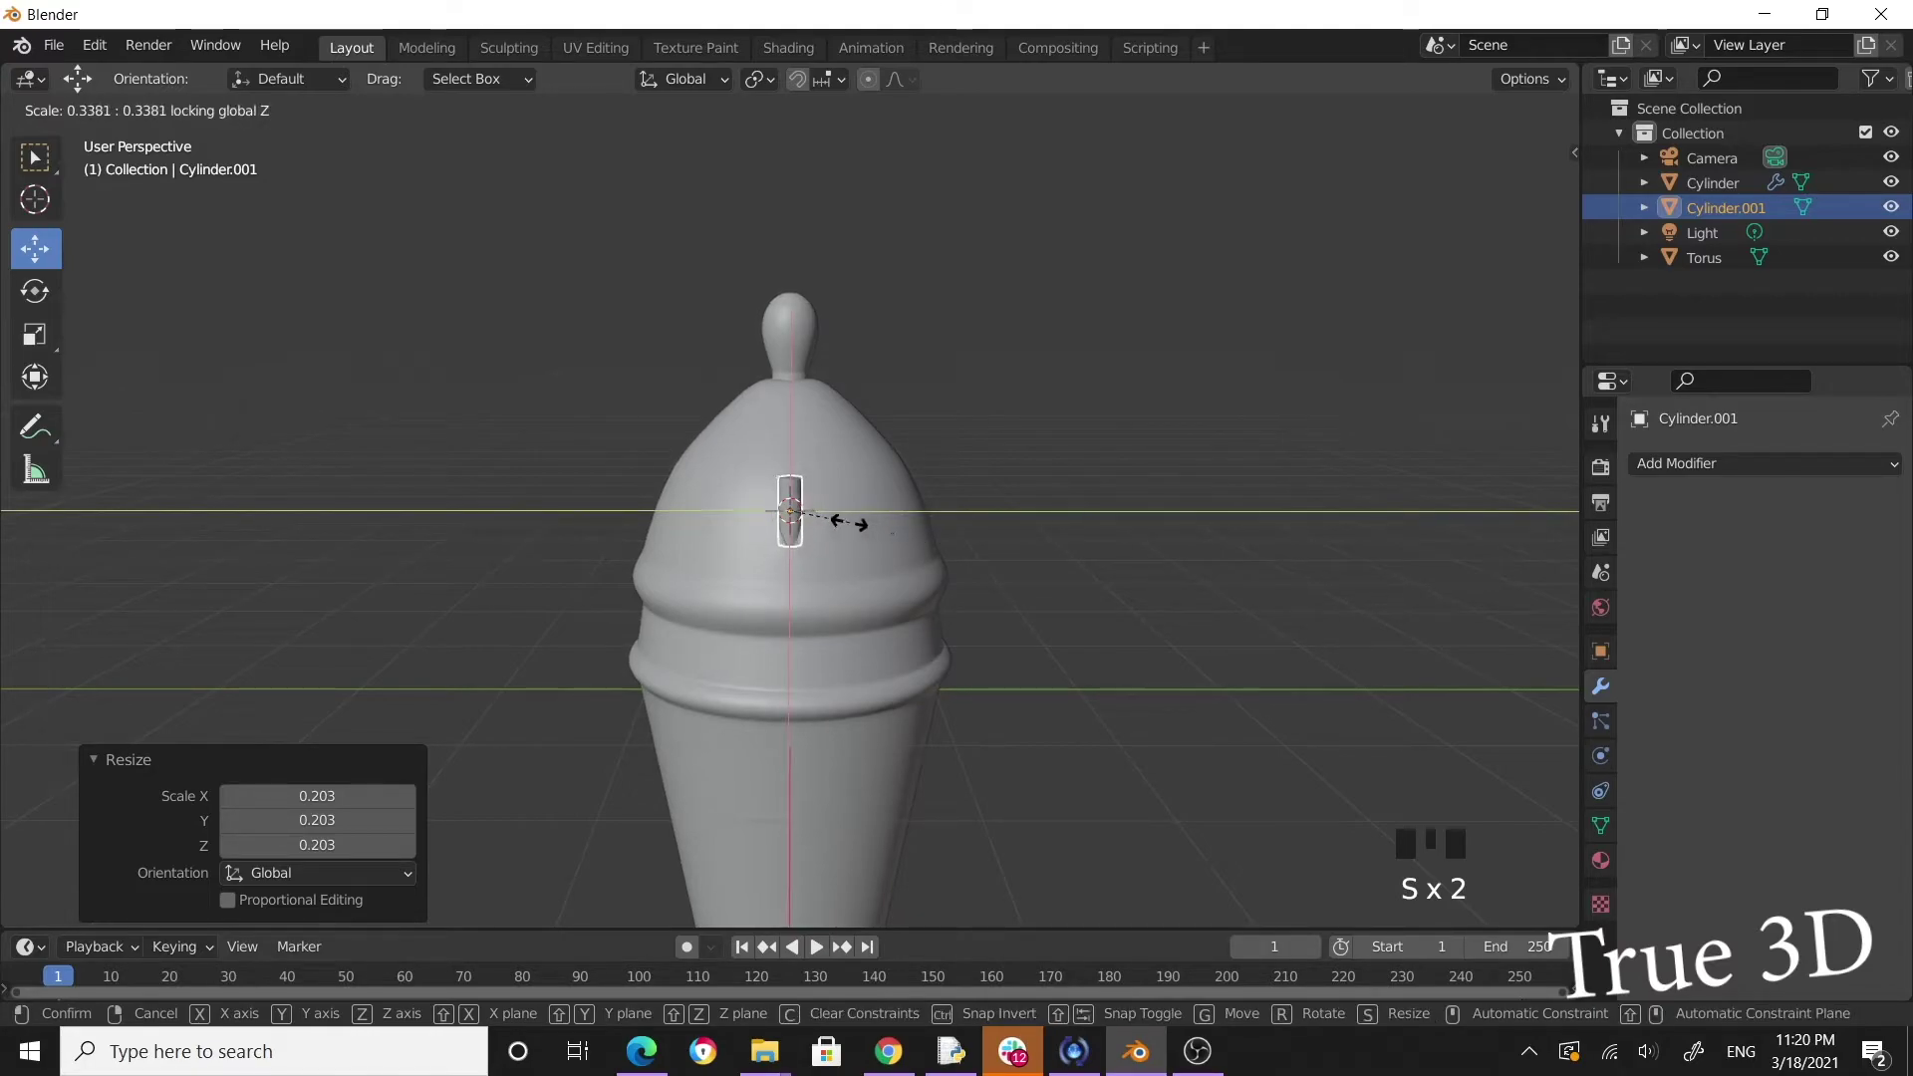
# Tilt the pipe about the Y axis so it pokes out through the ring, then enter Edit Mode on it.
pyautogui.scroll(3)
pyautogui.moveTo(905, 559); pyautogui.dragTo(1219, 527)
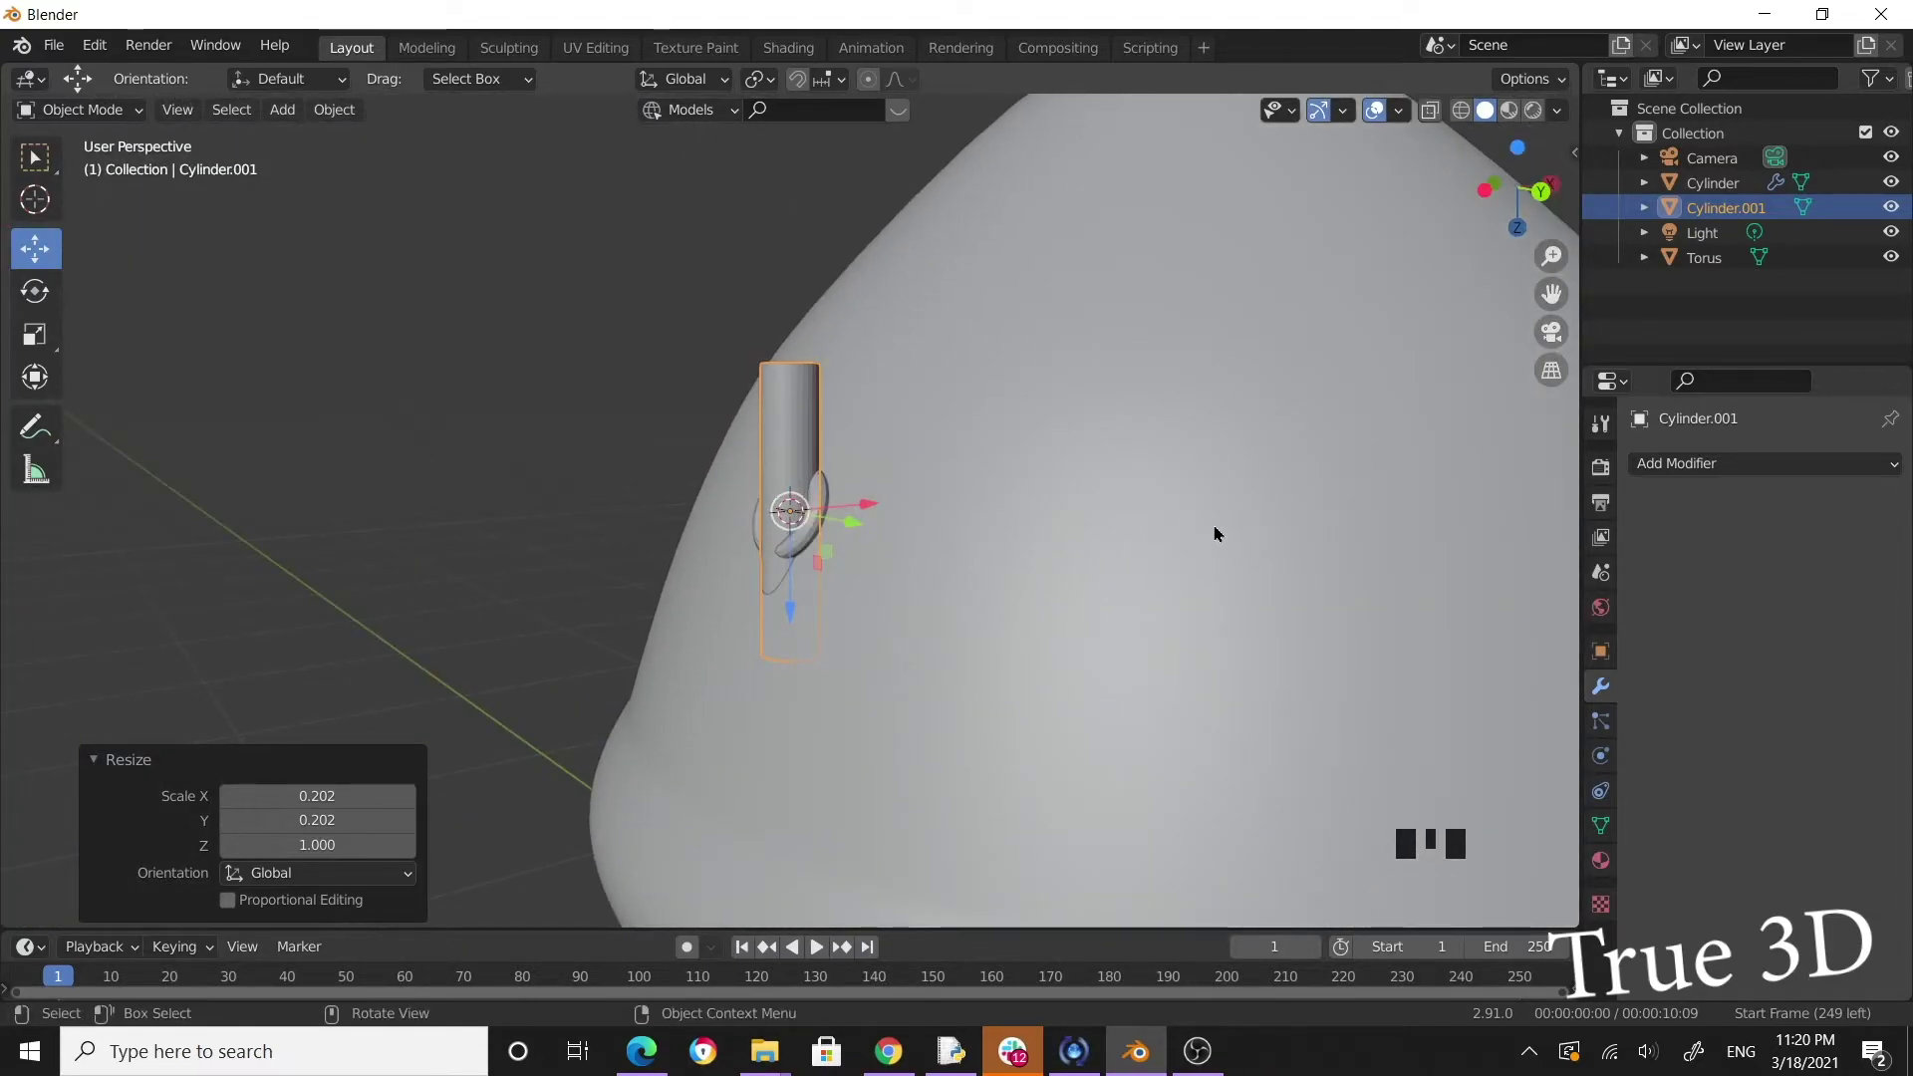
pyautogui.press('r')
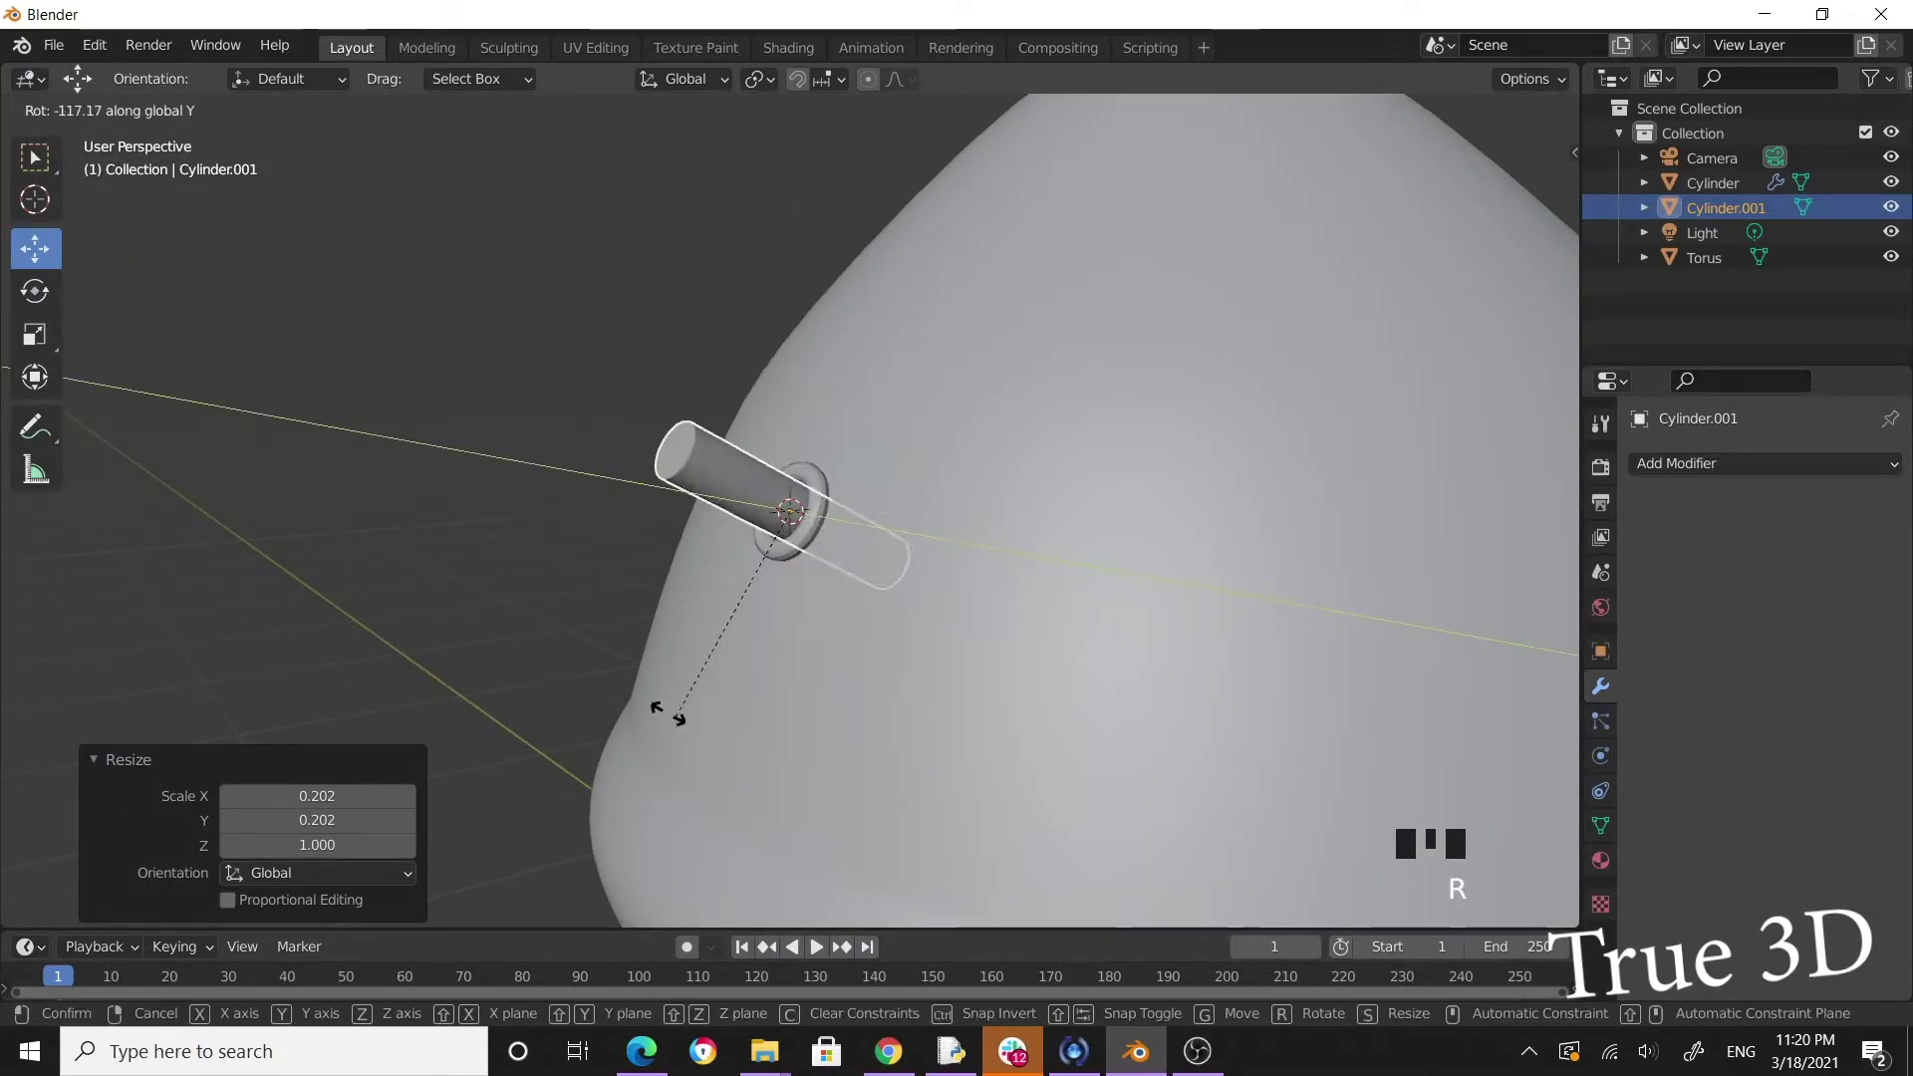
pyautogui.scroll(3)
pyautogui.scroll(-3)
pyautogui.moveTo(852, 663); pyautogui.dragTo(1288, 667)
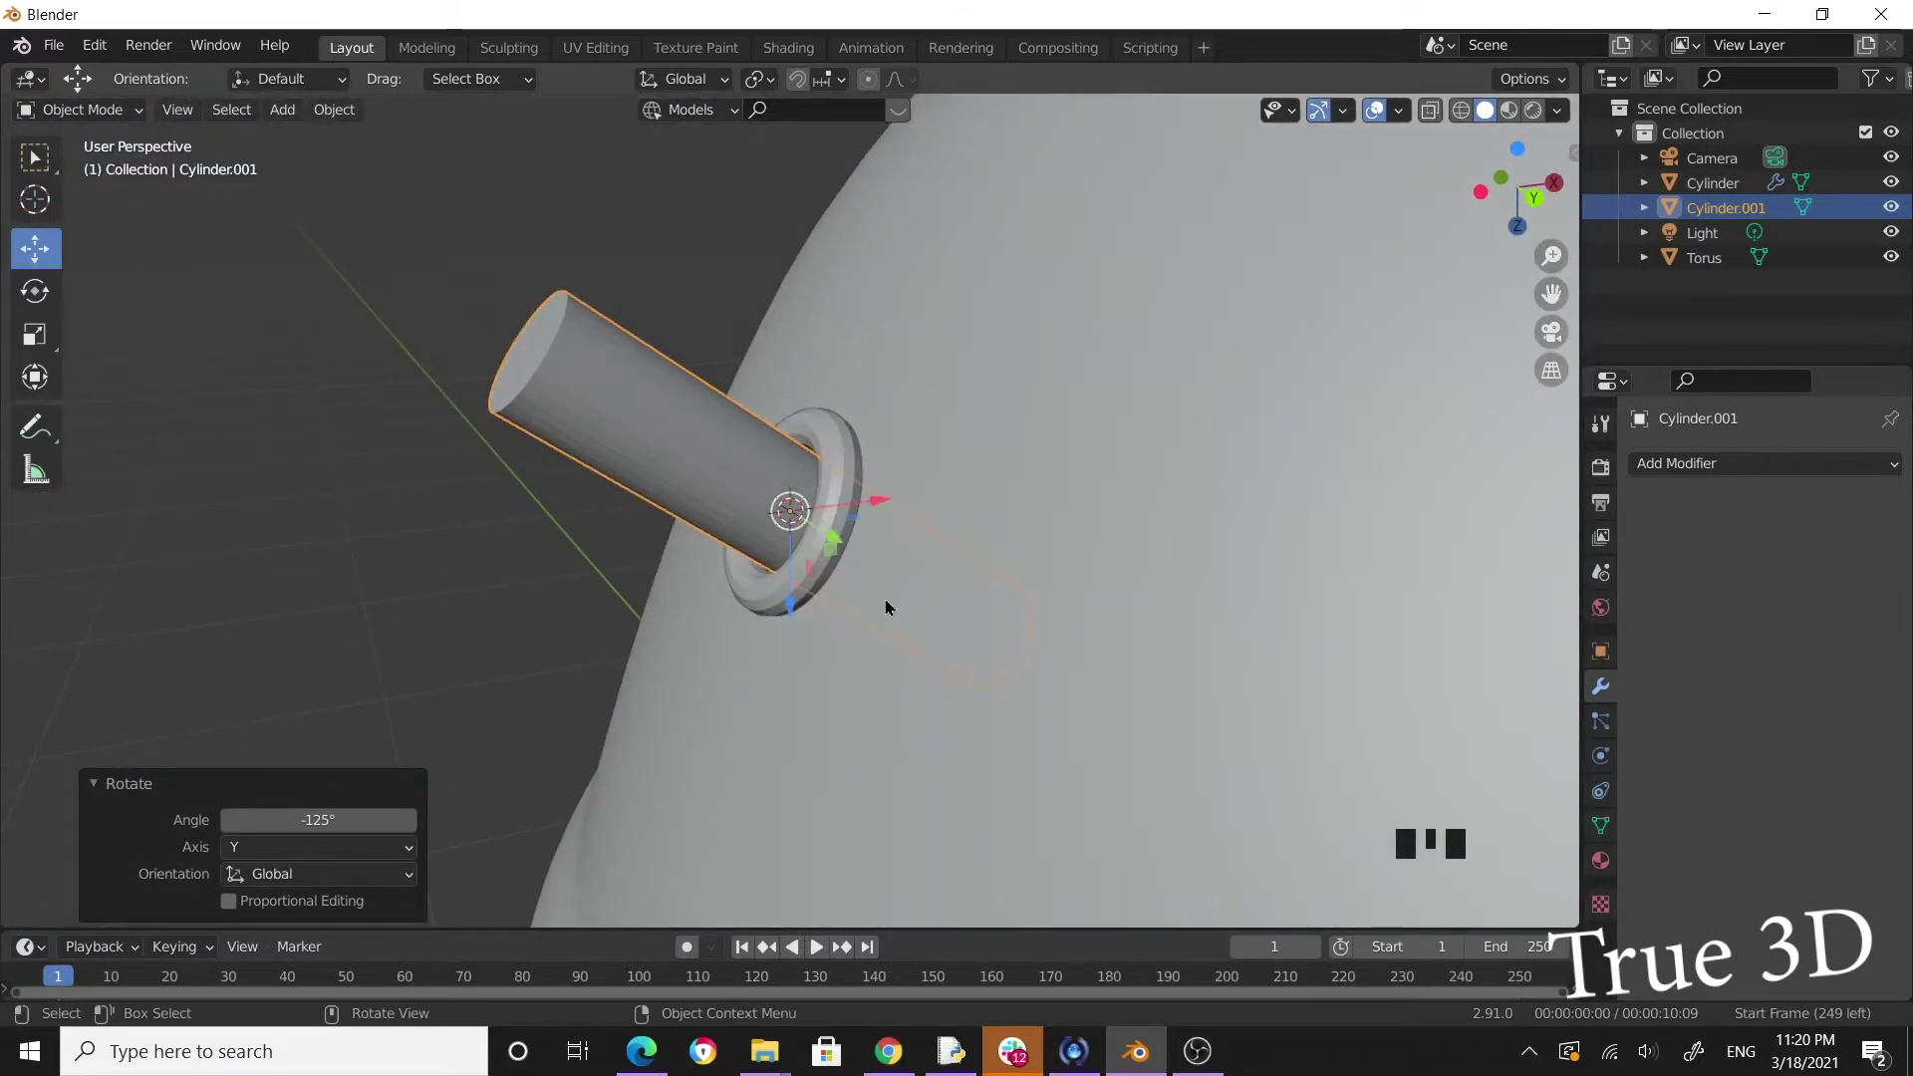
pyautogui.press('Tab')
# Move the pipe's vertex loop with proportional editing to bend it, then return to Object Mode.
pyautogui.scroll(3)
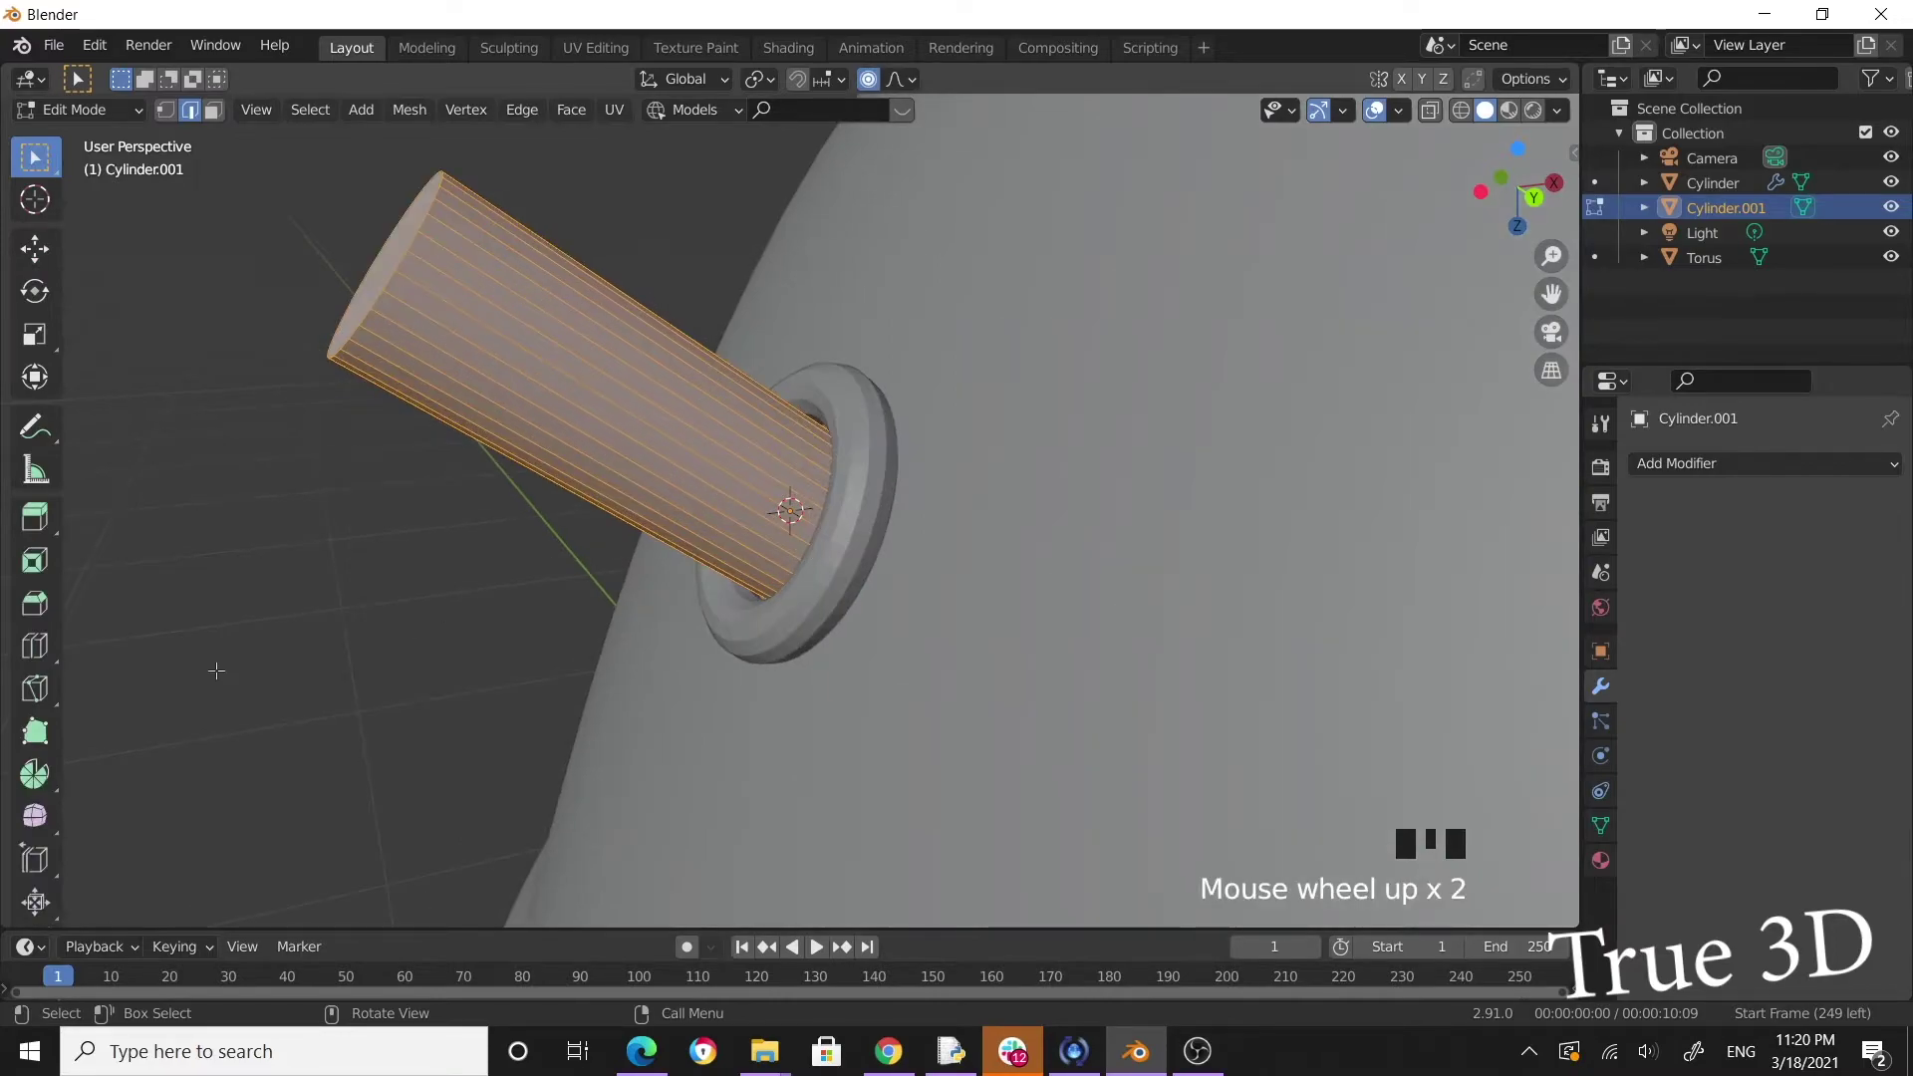
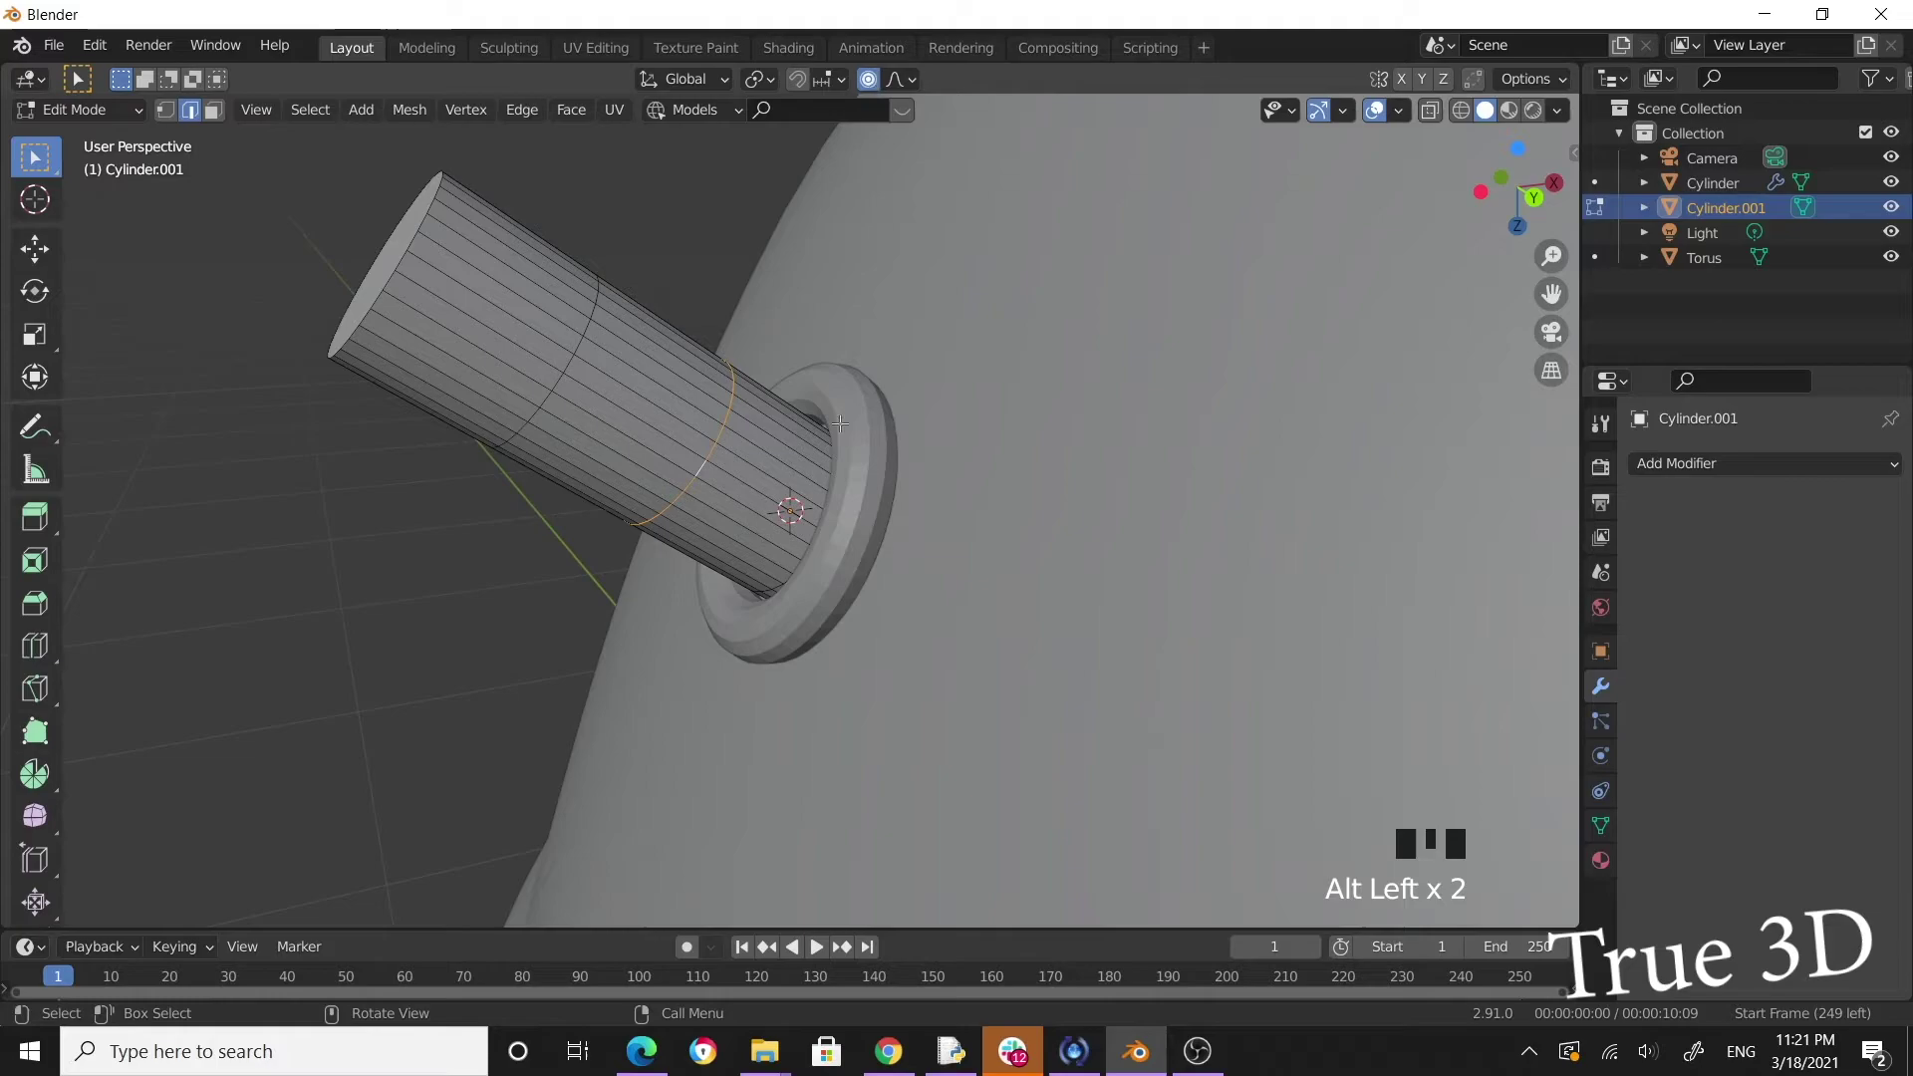
pyautogui.scroll(-3)
pyautogui.moveTo(803, 440); pyautogui.dragTo(914, 459)
pyautogui.press('g')
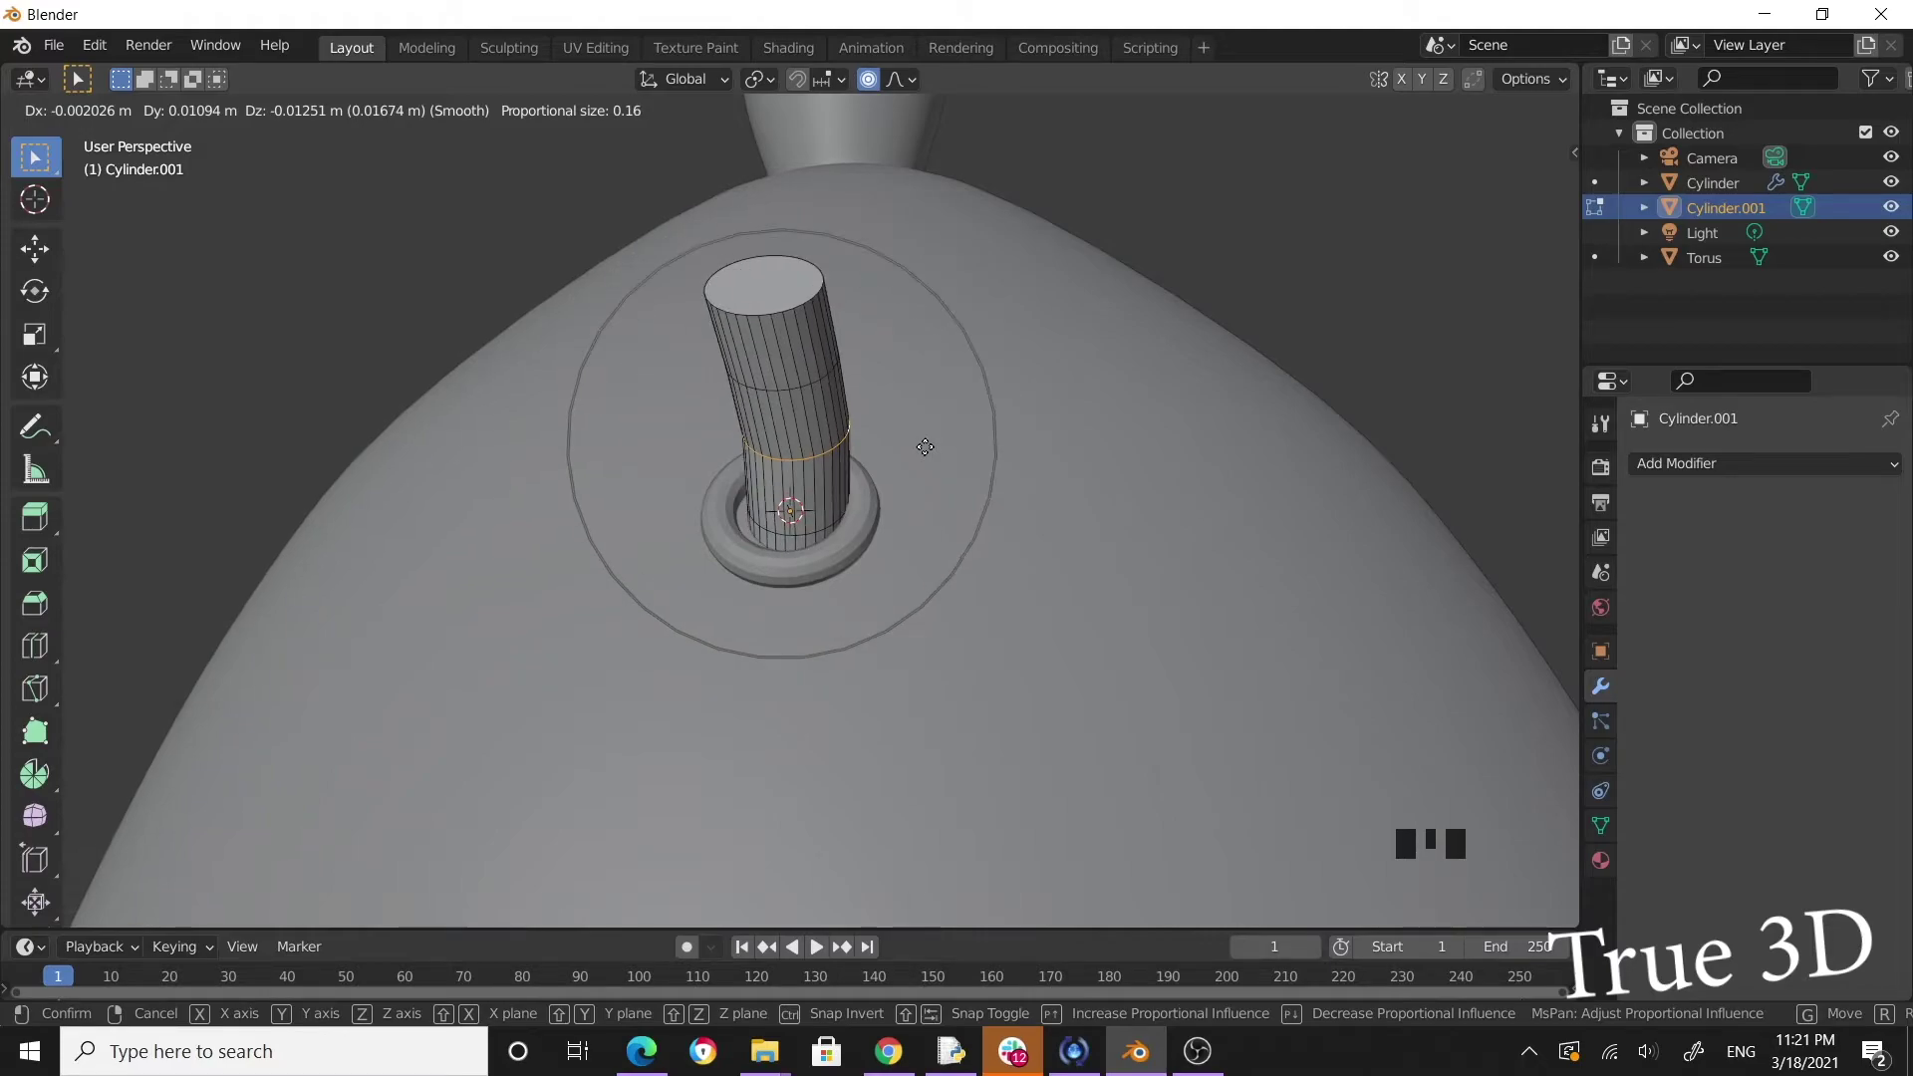
pyautogui.click(1085, 432)
pyautogui.scroll(-3)
pyautogui.moveTo(929, 397); pyautogui.dragTo(959, 387)
pyautogui.scroll(-3)
pyautogui.moveTo(957, 471); pyautogui.dragTo(944, 439)
pyautogui.scroll(-3)
pyautogui.press('Tab')
# Orbit around the lamp body to check the bent pipe end from the front.
pyautogui.scroll(-3)
pyautogui.moveTo(881, 523); pyautogui.dragTo(668, 360)
pyautogui.click(668, 360)
pyautogui.moveTo(1067, 530); pyautogui.dragTo(921, 449)
pyautogui.scroll(-3)
pyautogui.moveTo(925, 453); pyautogui.dragTo(924, 318)
pyautogui.scroll(3)
pyautogui.moveTo(1034, 421); pyautogui.dragTo(1048, 438)
pyautogui.scroll(-3)
pyautogui.moveTo(1098, 423); pyautogui.dragTo(1096, 335)
pyautogui.scroll(3)
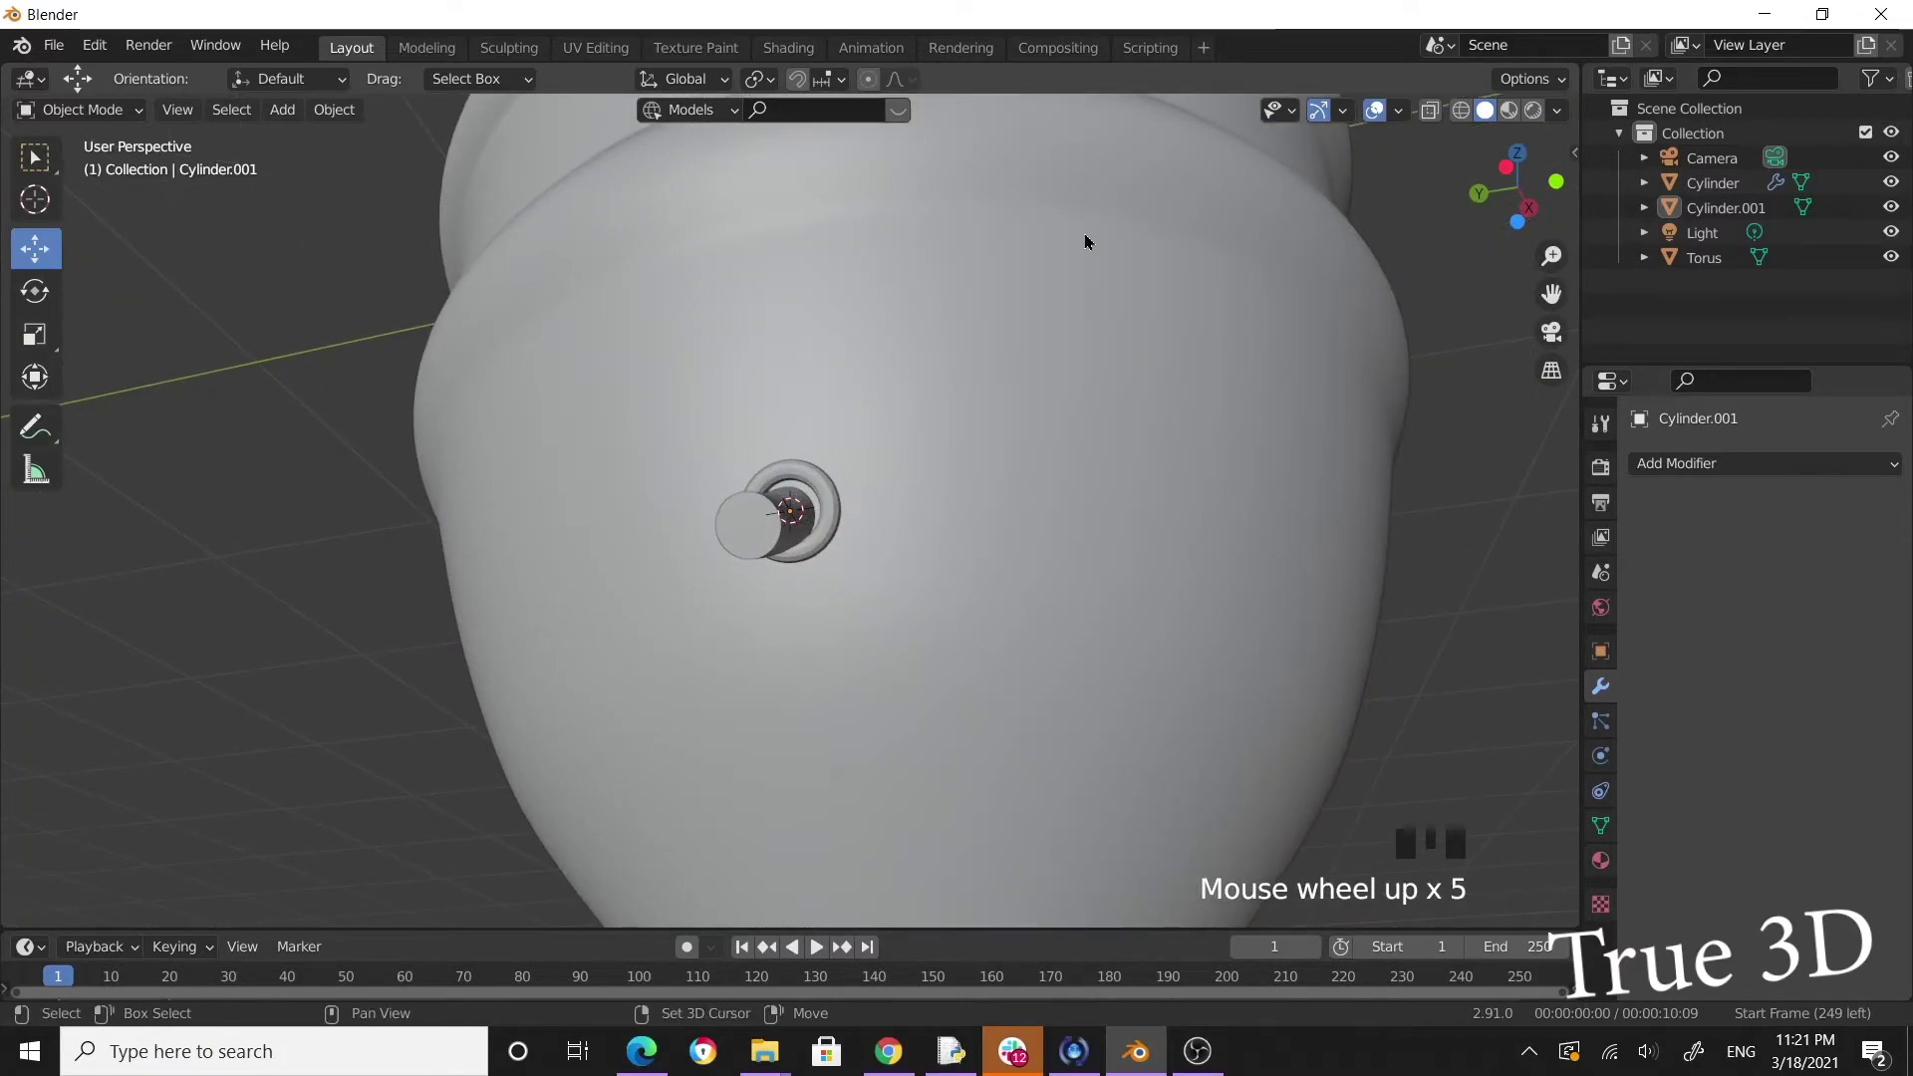
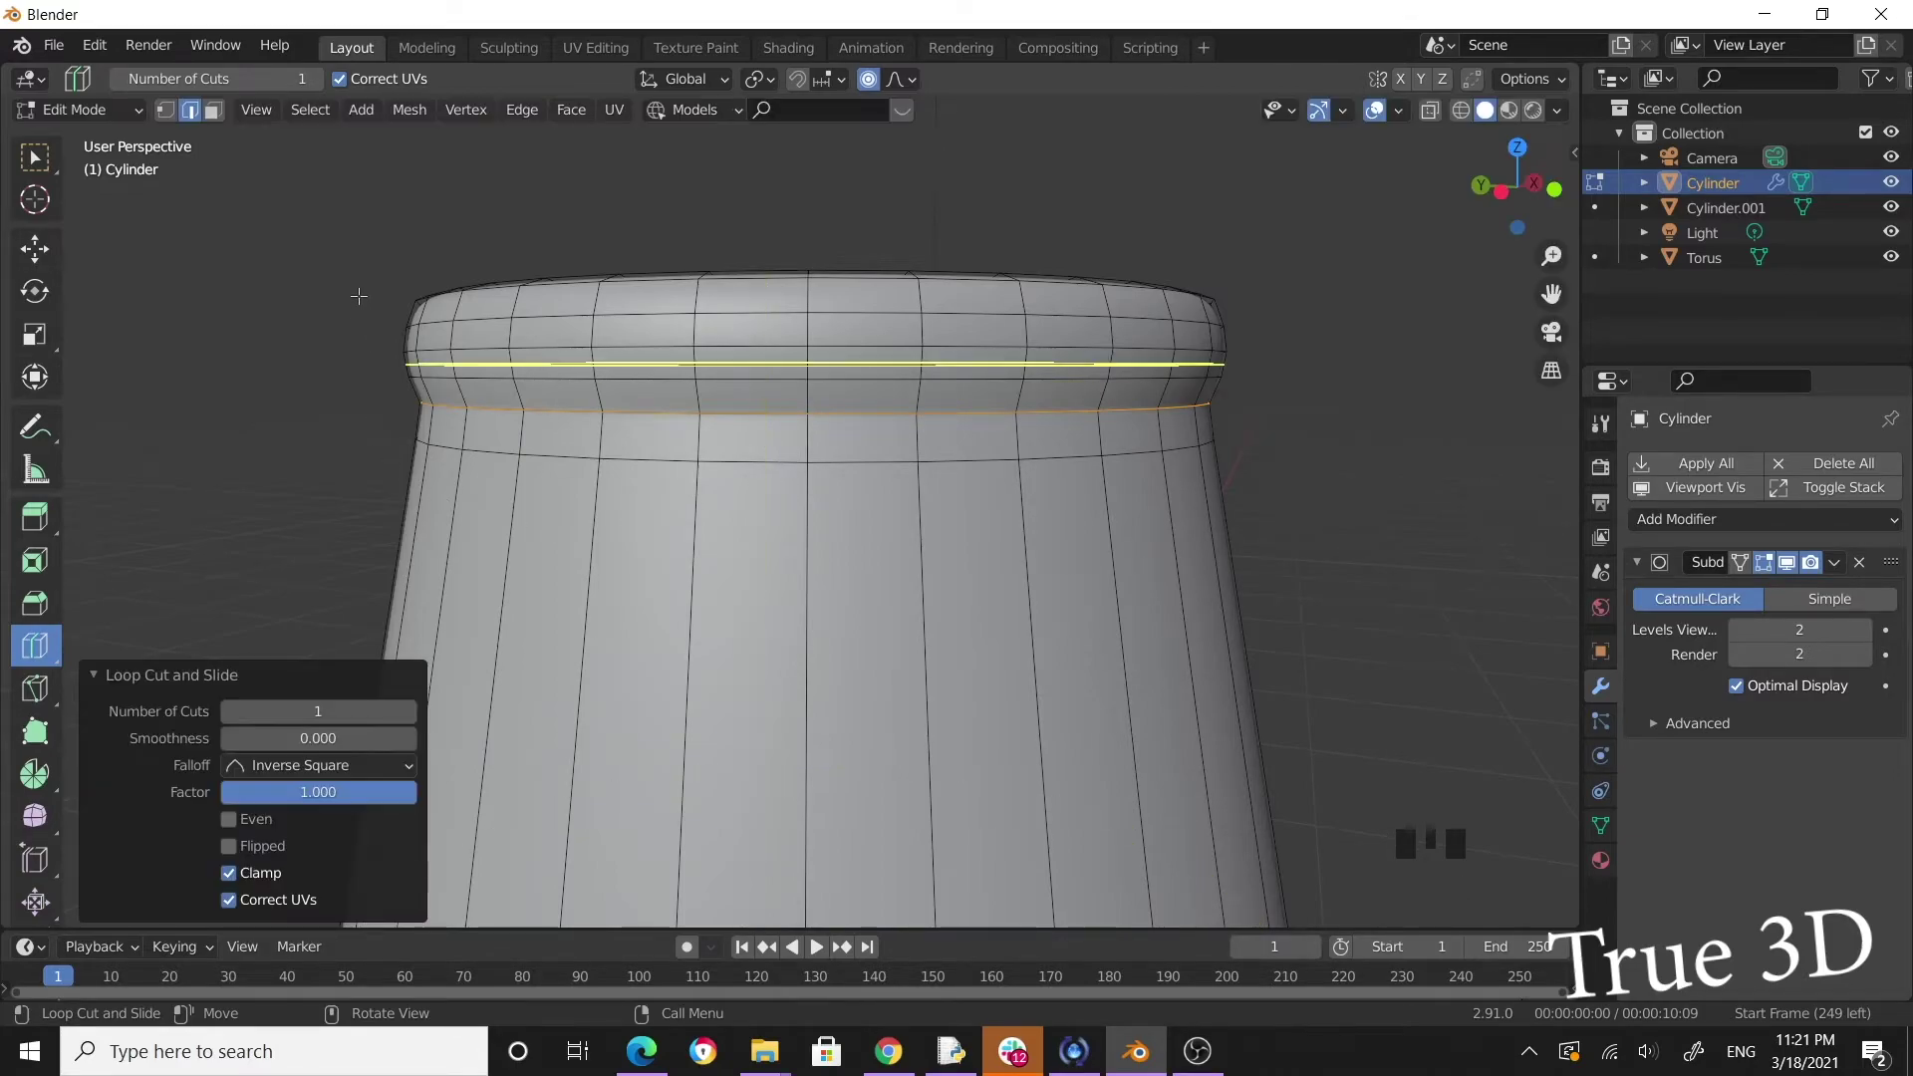
# Leave Edit Mode after the rim loop cut and orbit to review the complete lamp body.
pyautogui.press('Tab')
pyautogui.moveTo(716, 233); pyautogui.dragTo(785, 236)
pyautogui.scroll(-3)
pyautogui.moveTo(1146, 485); pyautogui.dragTo(958, 401)
pyautogui.scroll(-3)
pyautogui.moveTo(947, 488); pyautogui.dragTo(882, 553)
pyautogui.scroll(-3)
pyautogui.moveTo(902, 575); pyautogui.dragTo(910, 443)
pyautogui.scroll(3)
pyautogui.scroll(-3)
pyautogui.moveTo(861, 532); pyautogui.dragTo(830, 589)
pyautogui.click(830, 589)
pyautogui.moveTo(945, 649); pyautogui.dragTo(1214, 20)
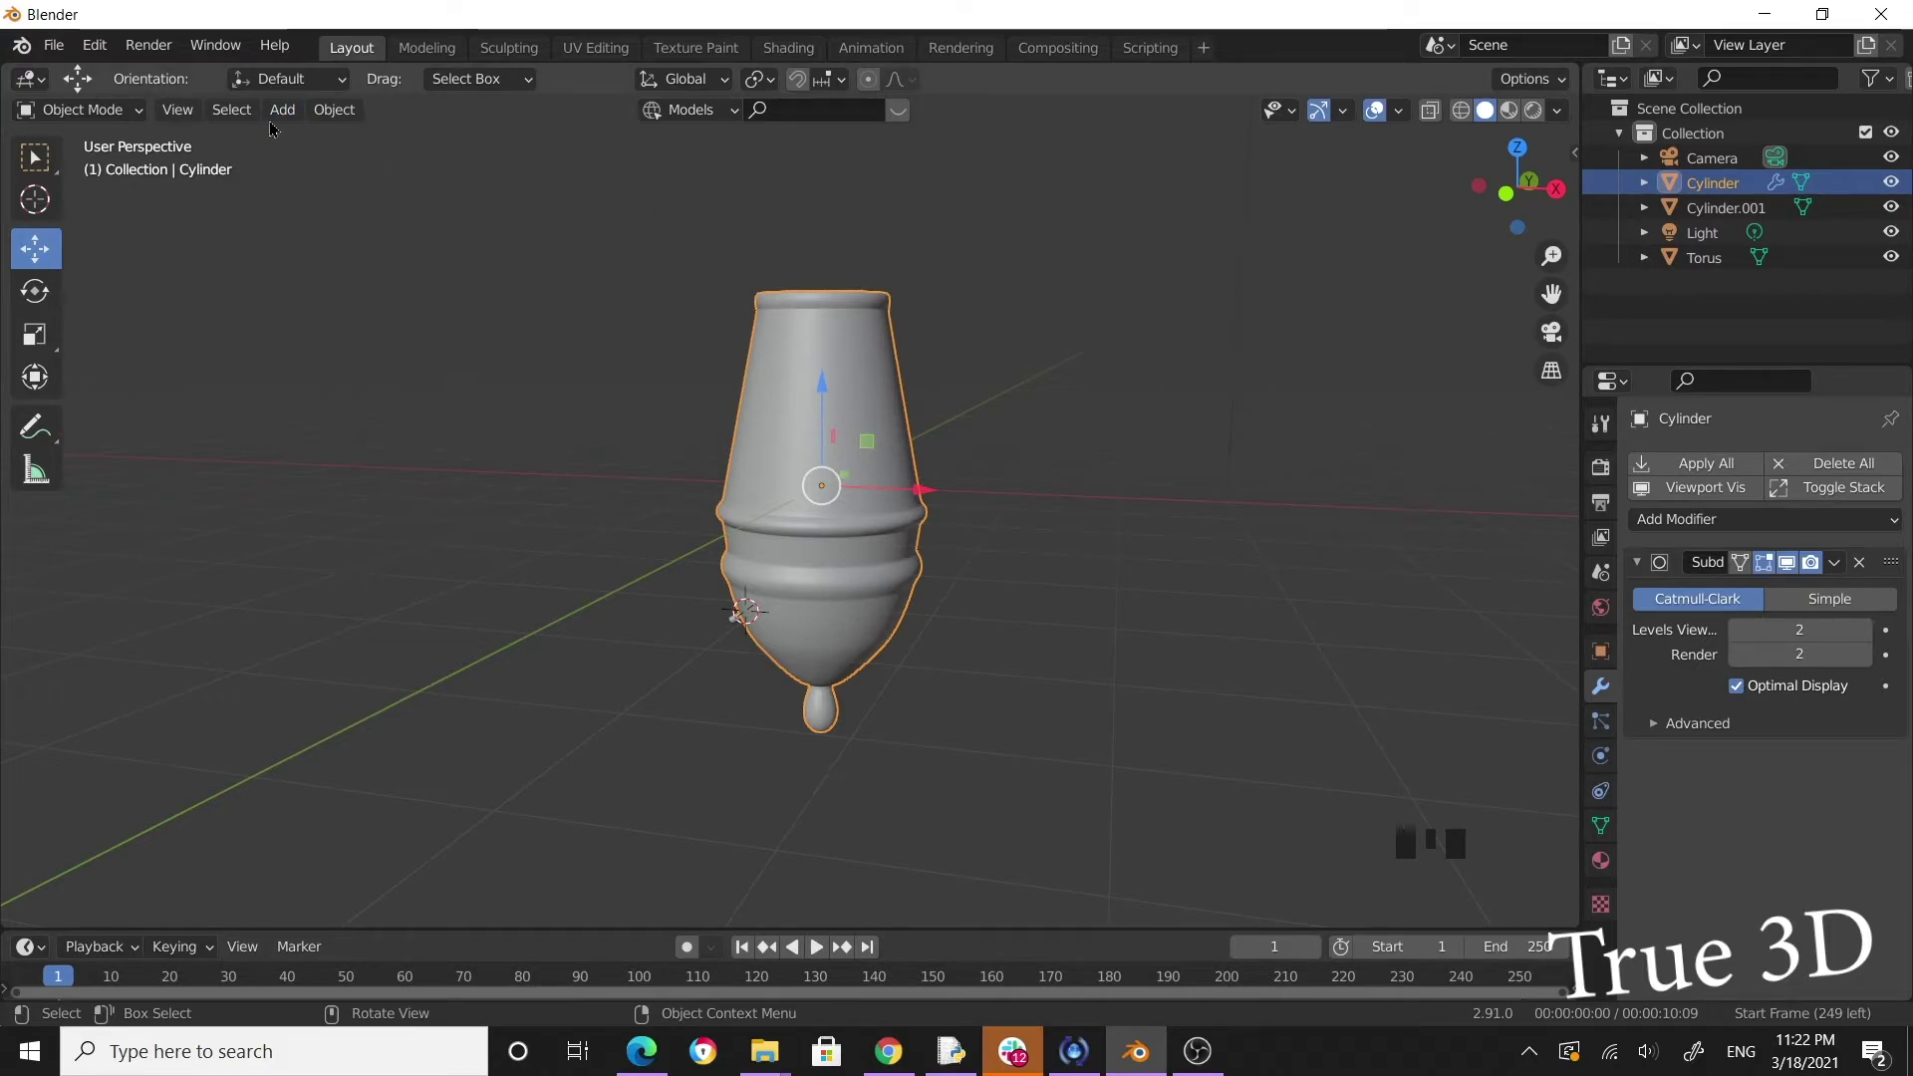
# Switch to the UV Editing workspace with the lamp body selected.
pyautogui.moveTo(276, 126); pyautogui.dragTo(908, 449)
pyautogui.moveTo(867, 385); pyautogui.dragTo(898, 382)
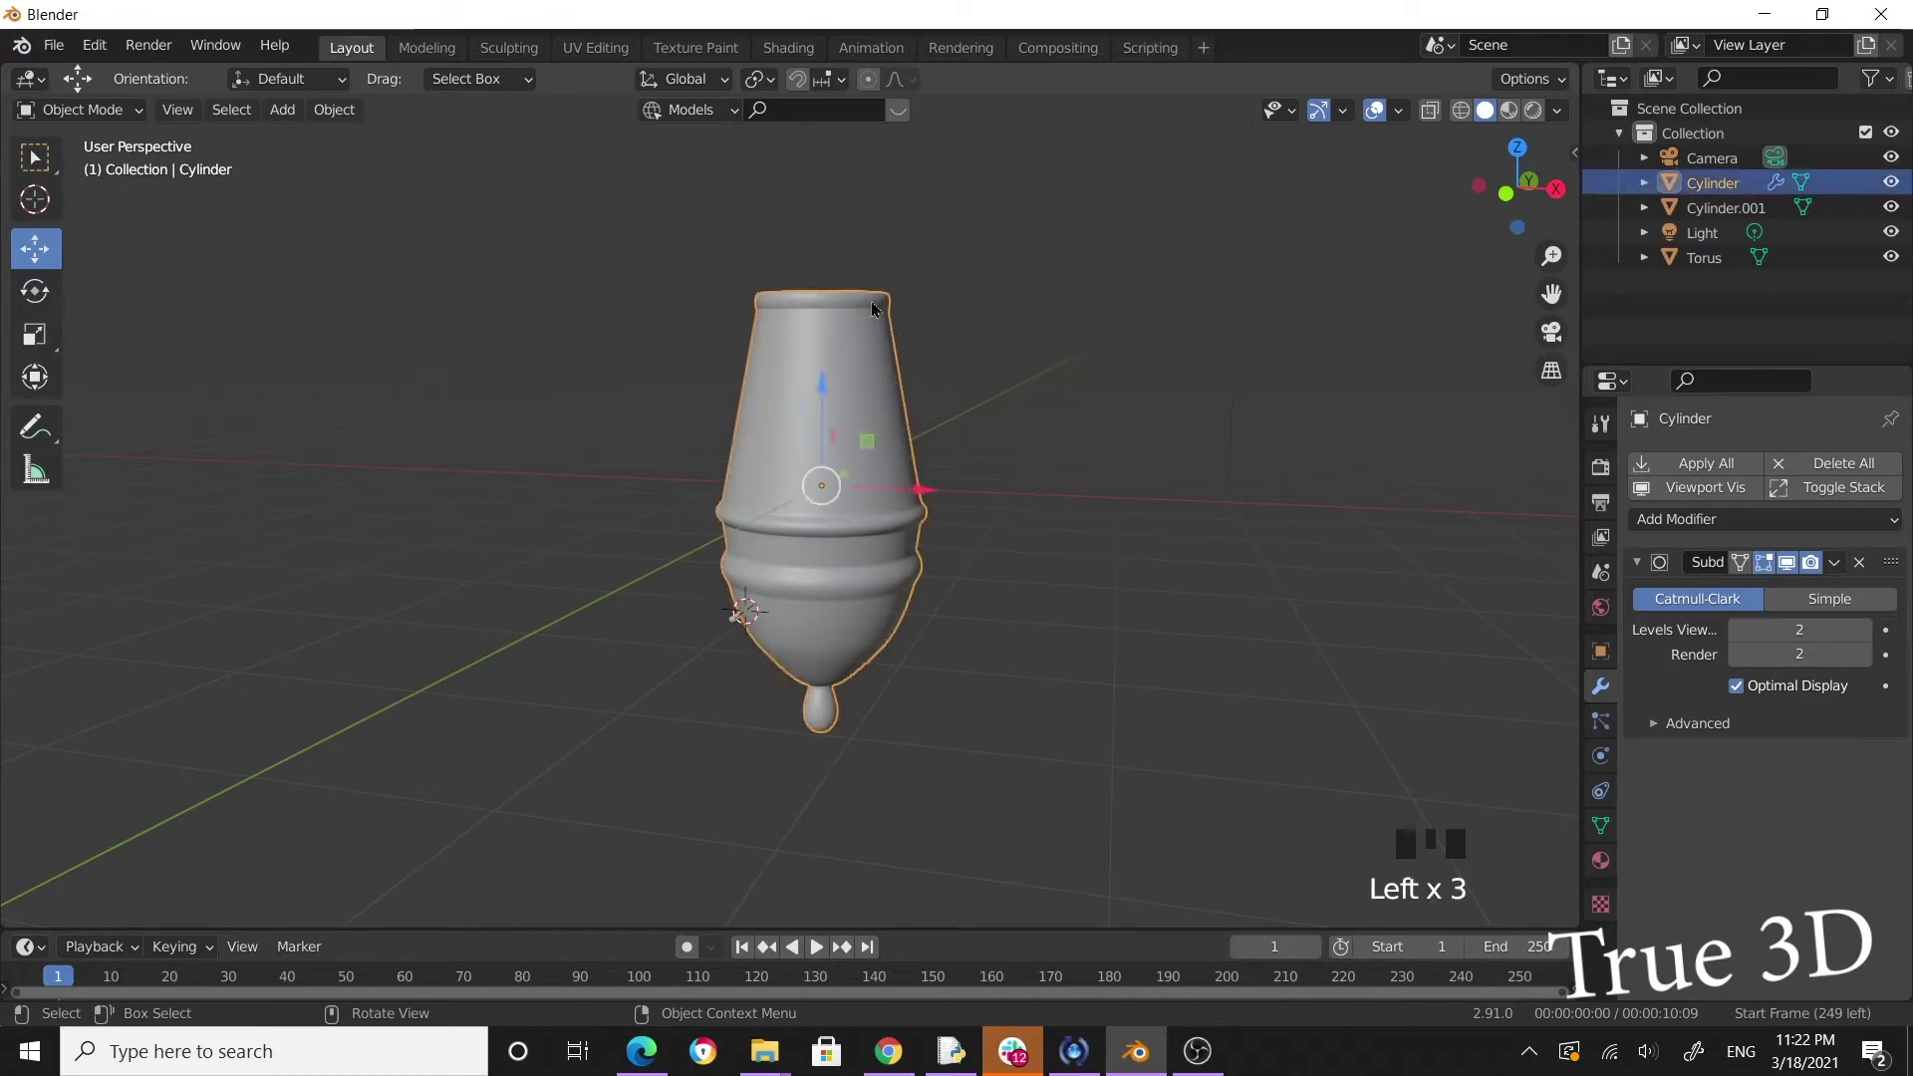
pyautogui.moveTo(609, 187); pyautogui.dragTo(636, 265)
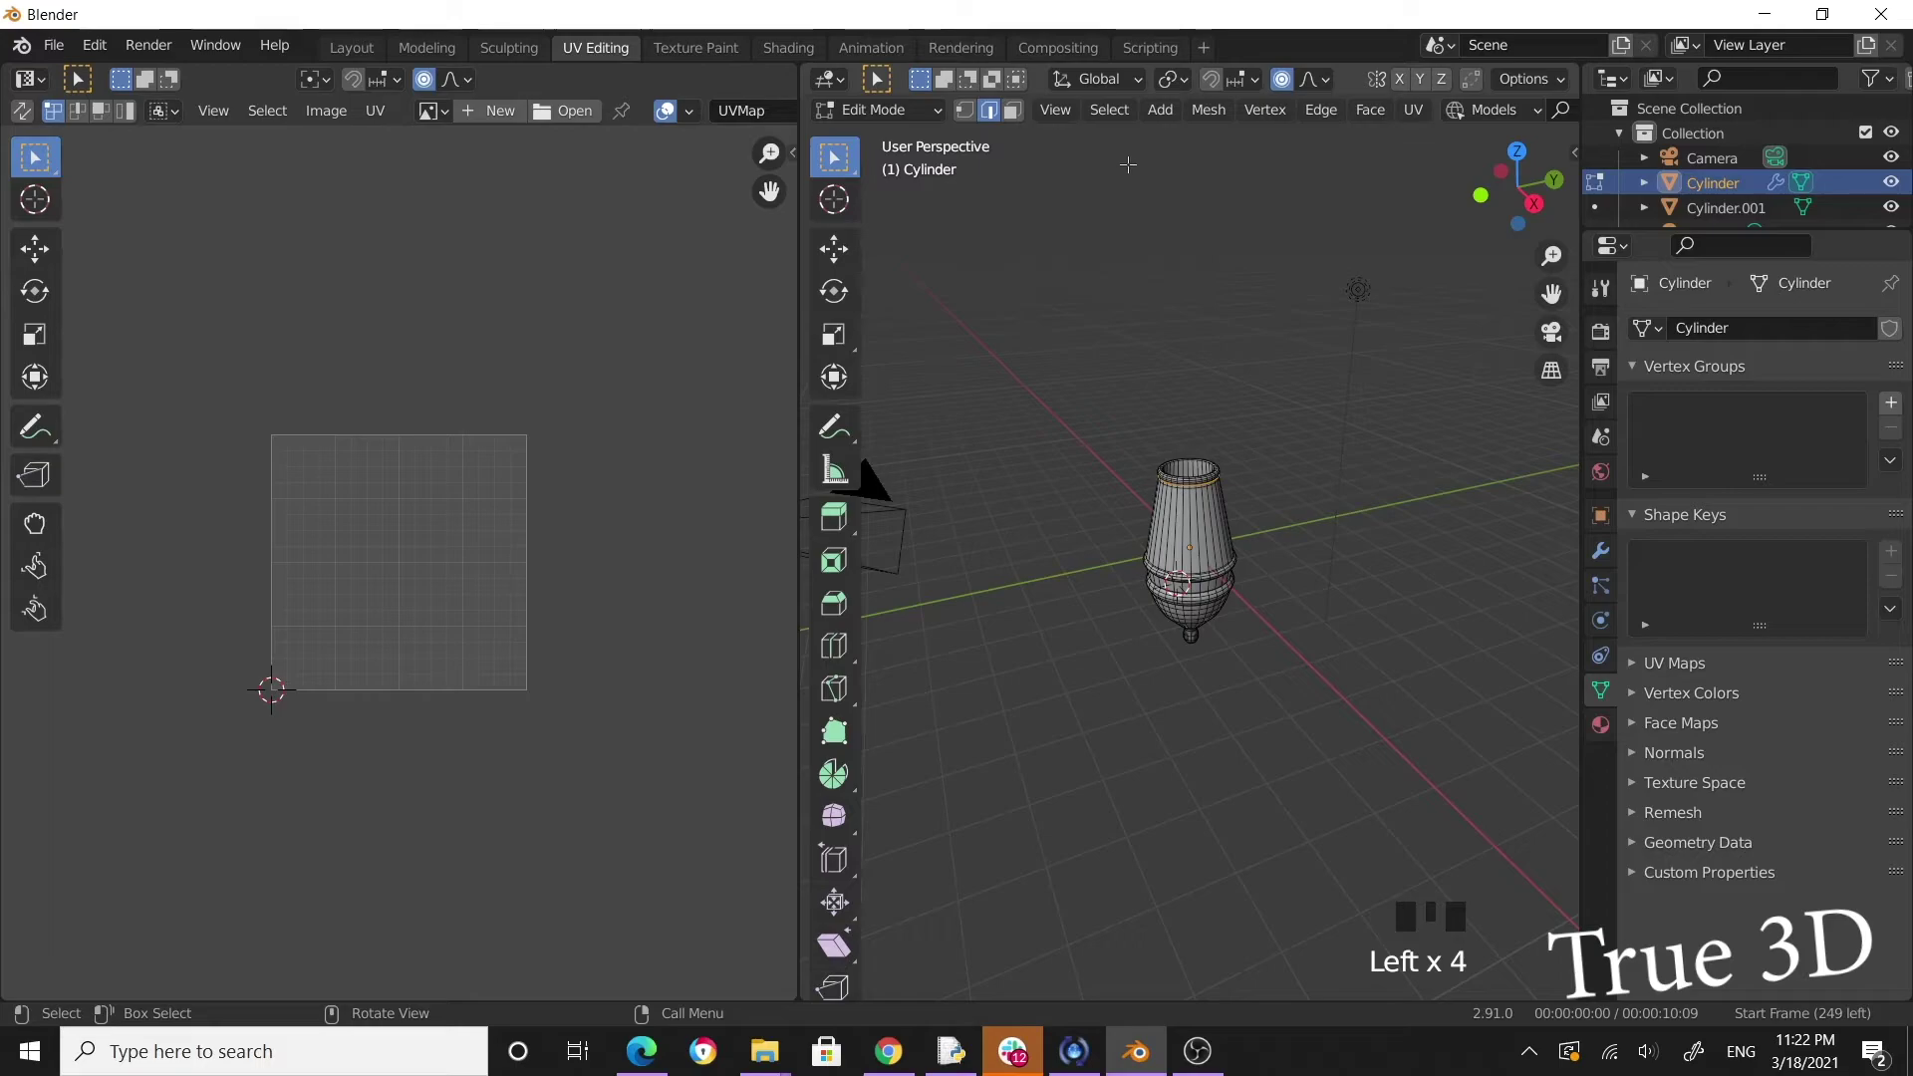
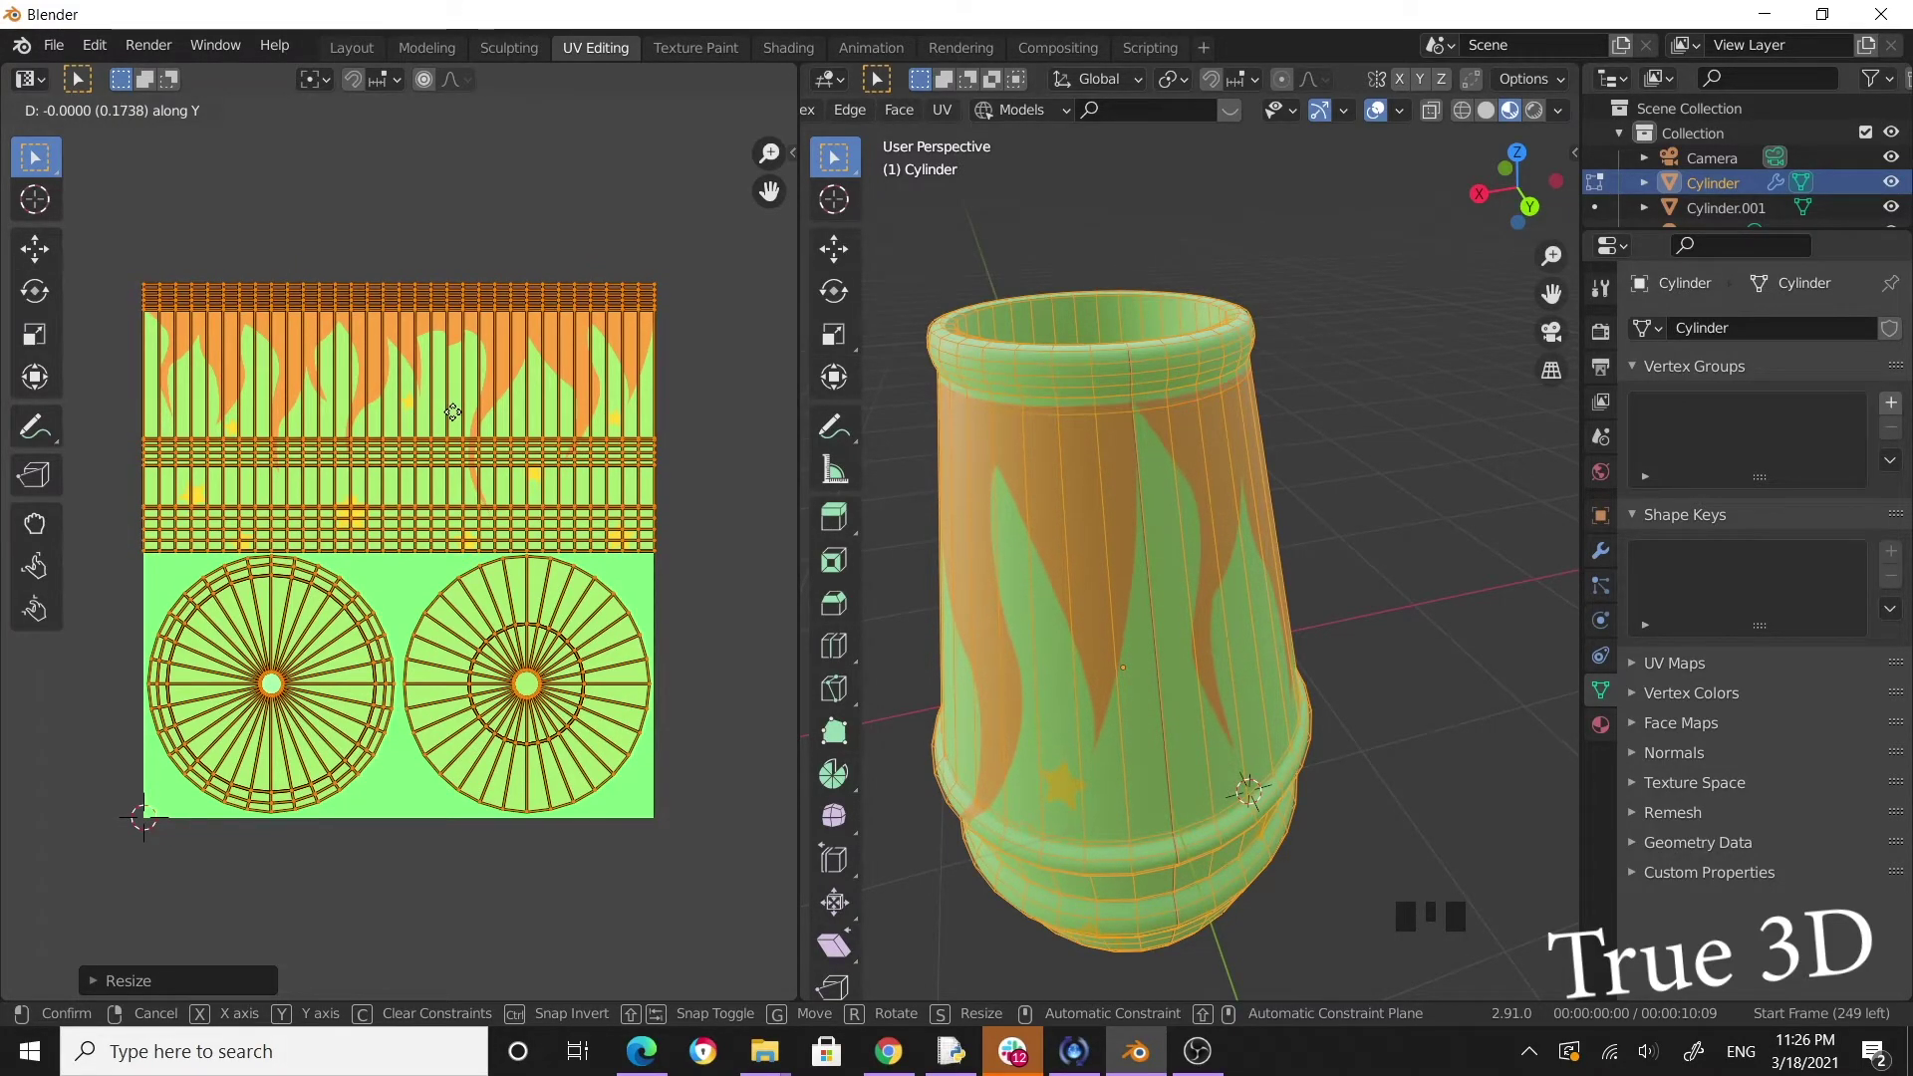
# Scale the body's UV islands to fit the cannon_tube.png texture, then return to the Layout workspace.
pyautogui.moveTo(456, 413); pyautogui.dragTo(1281, 465)
pyautogui.click(1281, 466)
pyautogui.moveTo(1179, 525); pyautogui.dragTo(1059, 341)
pyautogui.scroll(-3)
pyautogui.moveTo(828, 461); pyautogui.dragTo(893, 433)
pyautogui.scroll(3)
pyautogui.moveTo(870, 428); pyautogui.dragTo(806, 522)
pyautogui.click(805, 522)
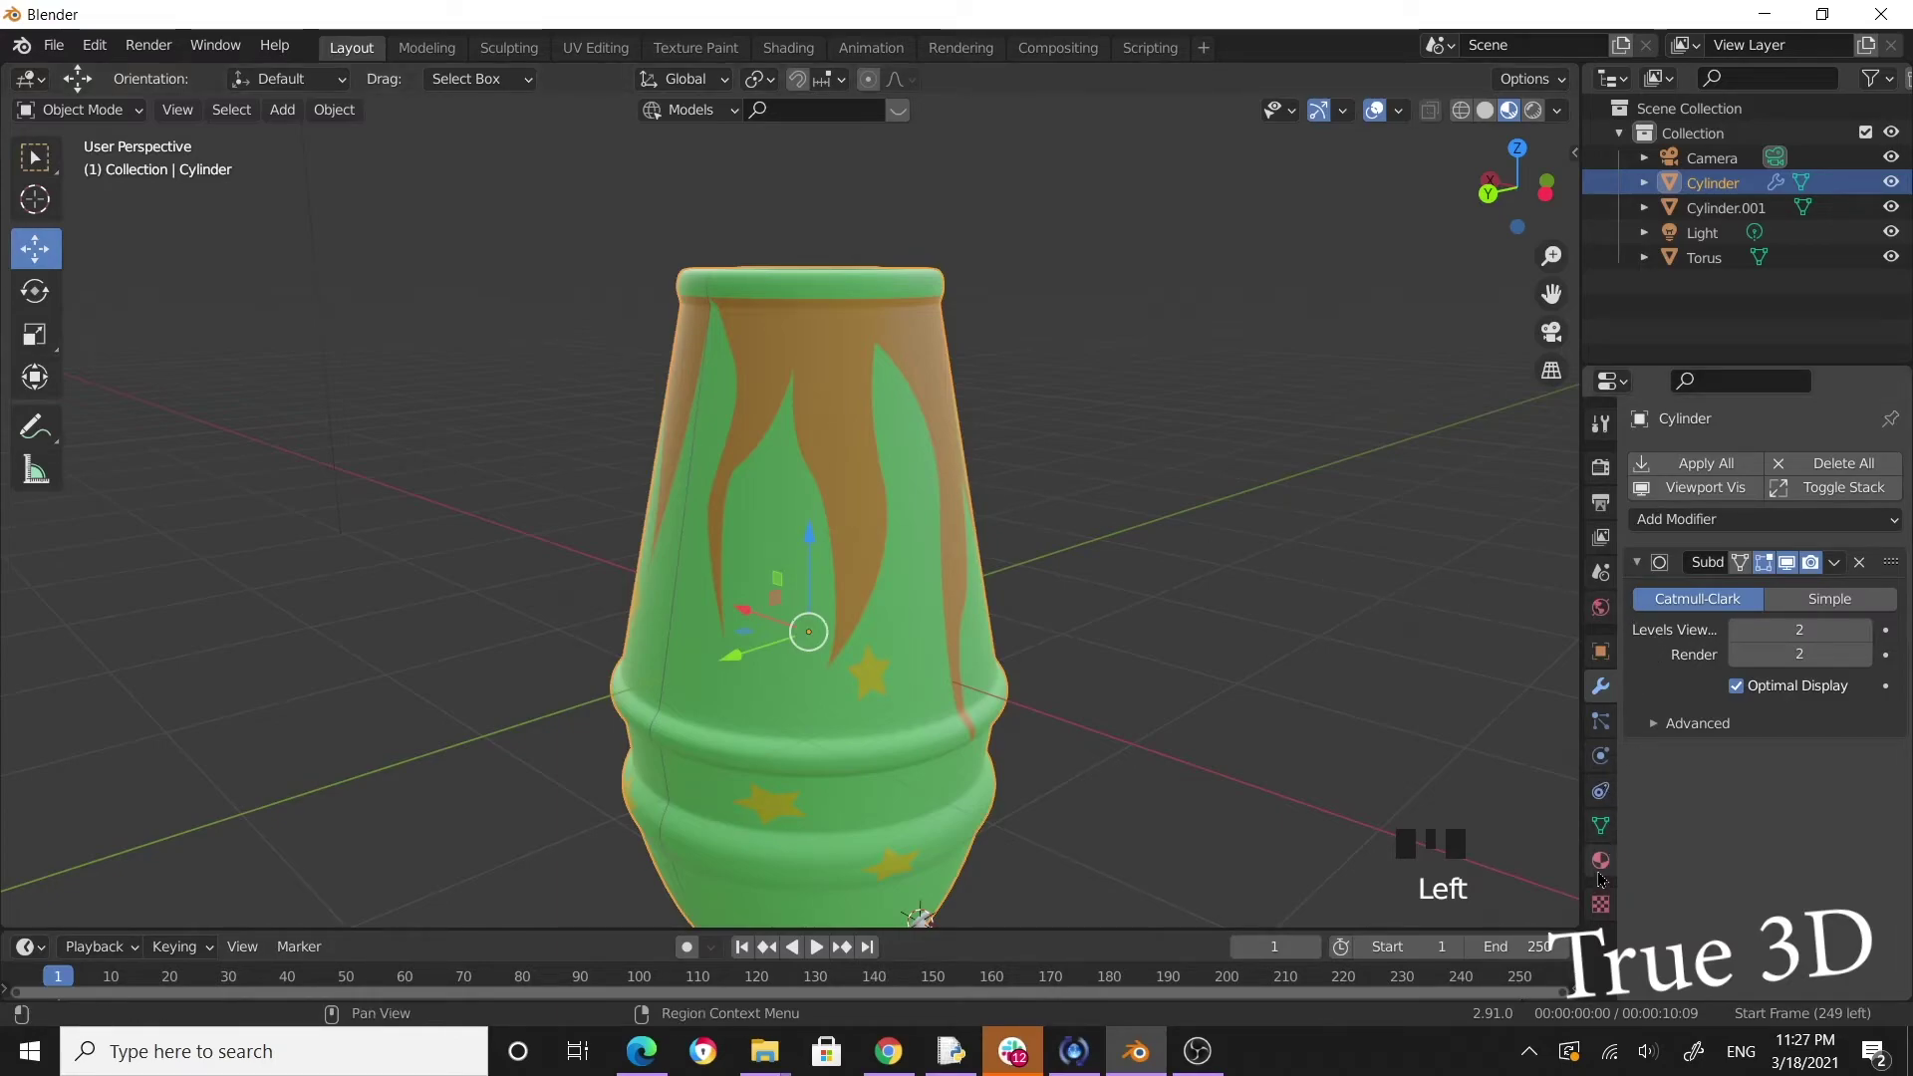
# Select the lamp body and bring up Material.001's Principled BSDF settings for editing.
pyautogui.click(944, 509)
pyautogui.click(781, 407)
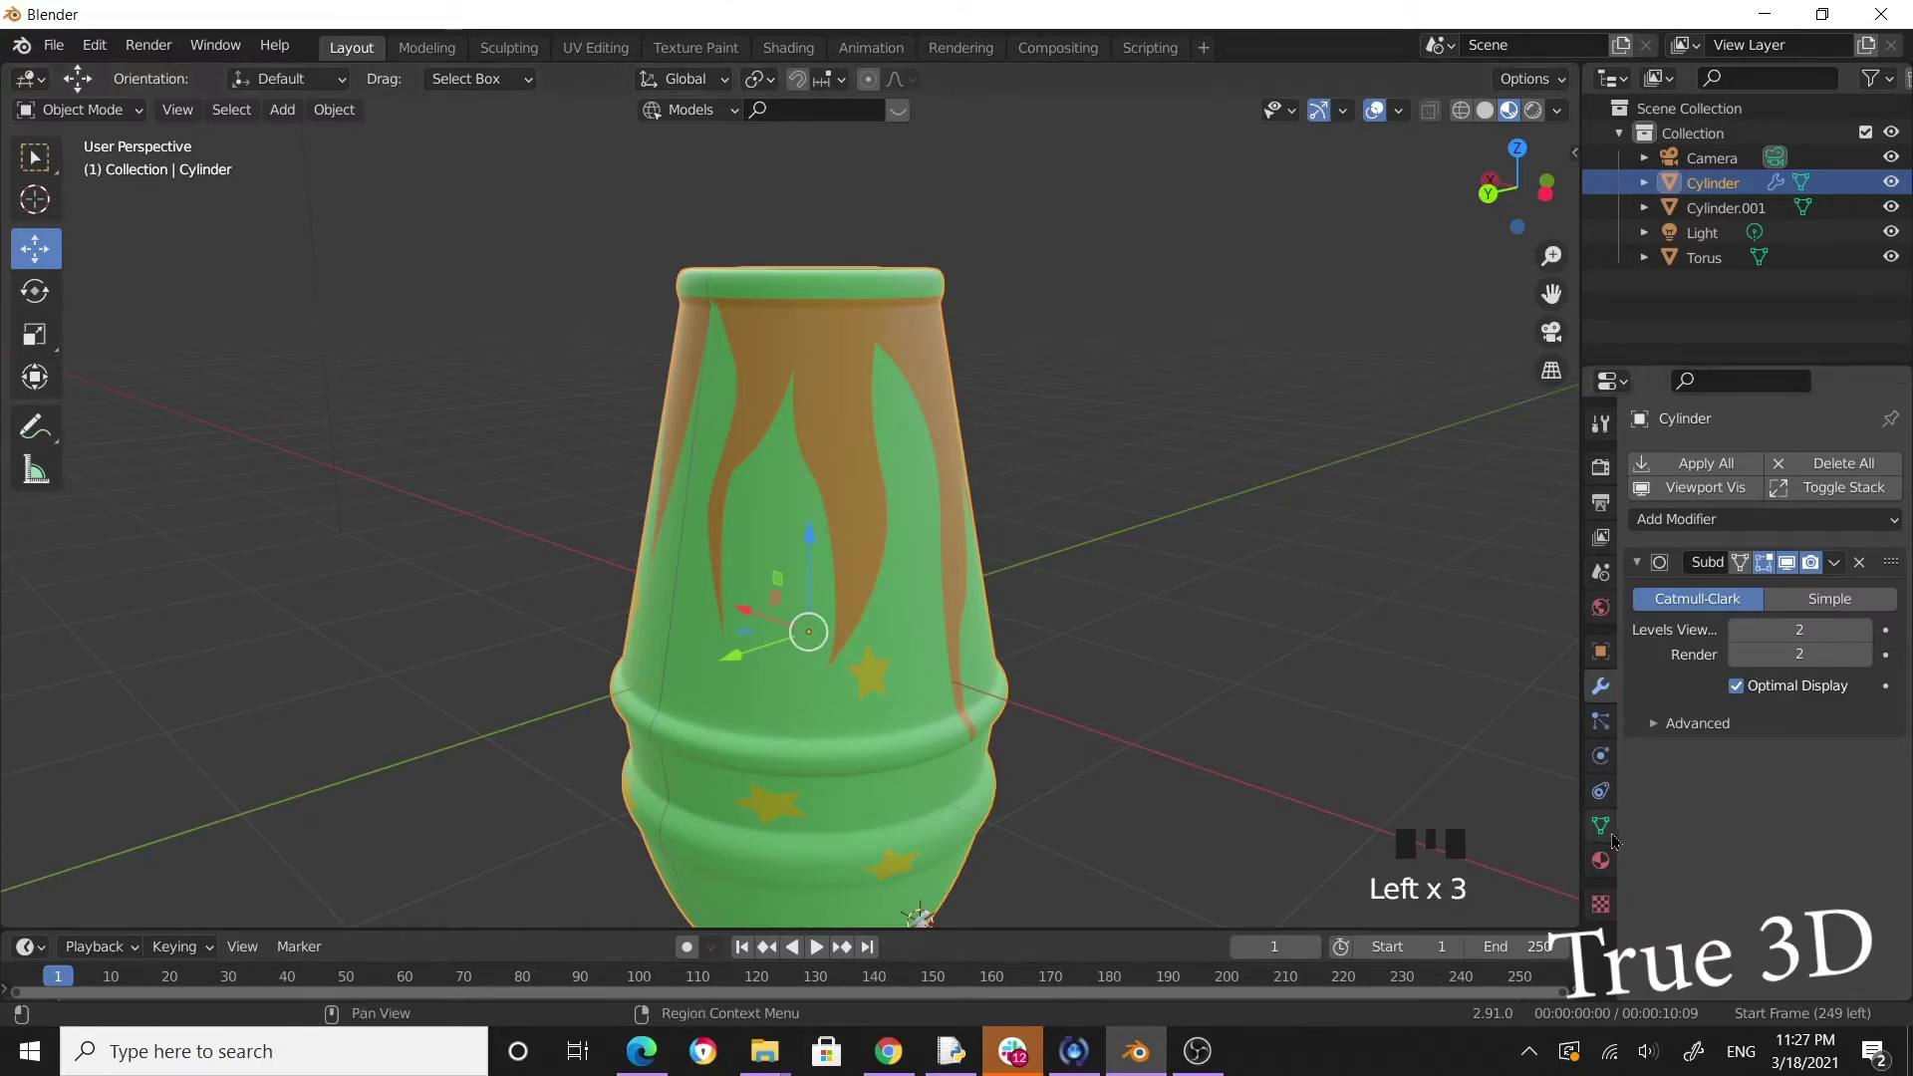
pyautogui.click(1602, 863)
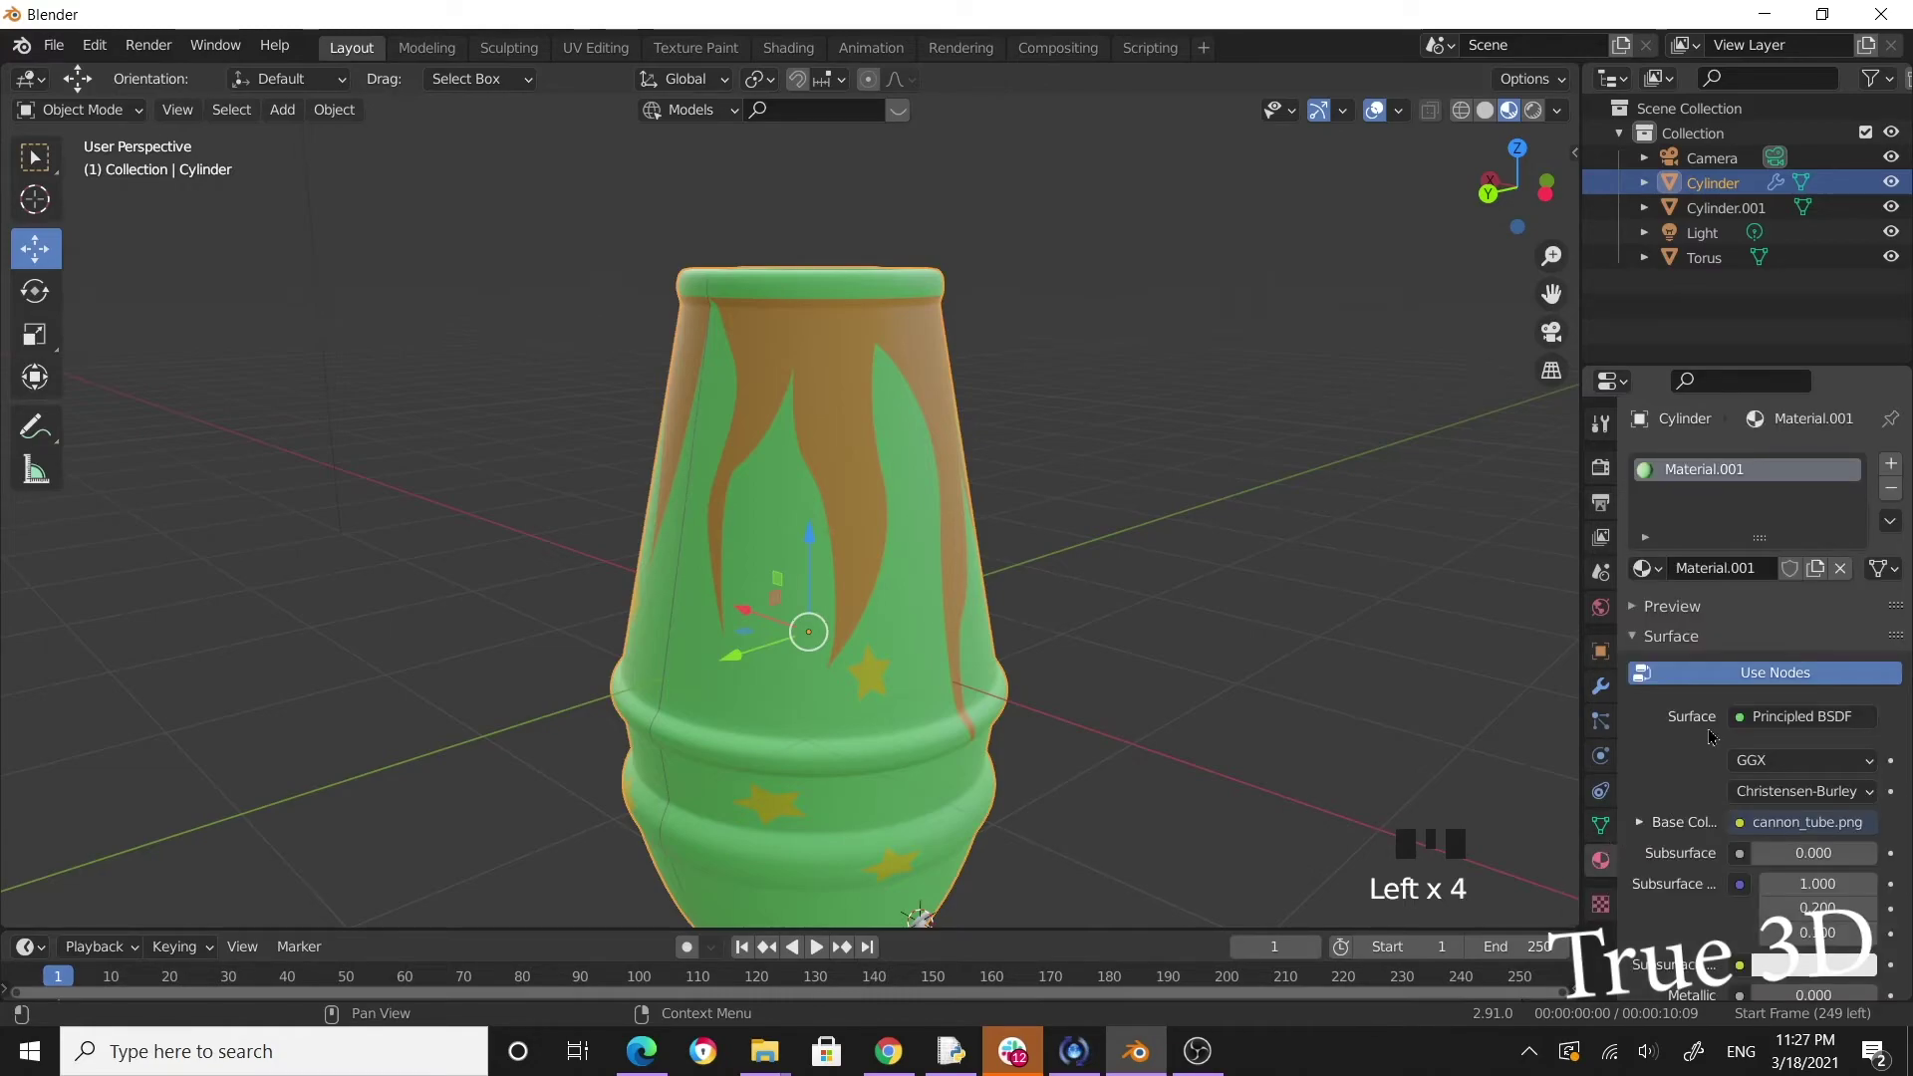
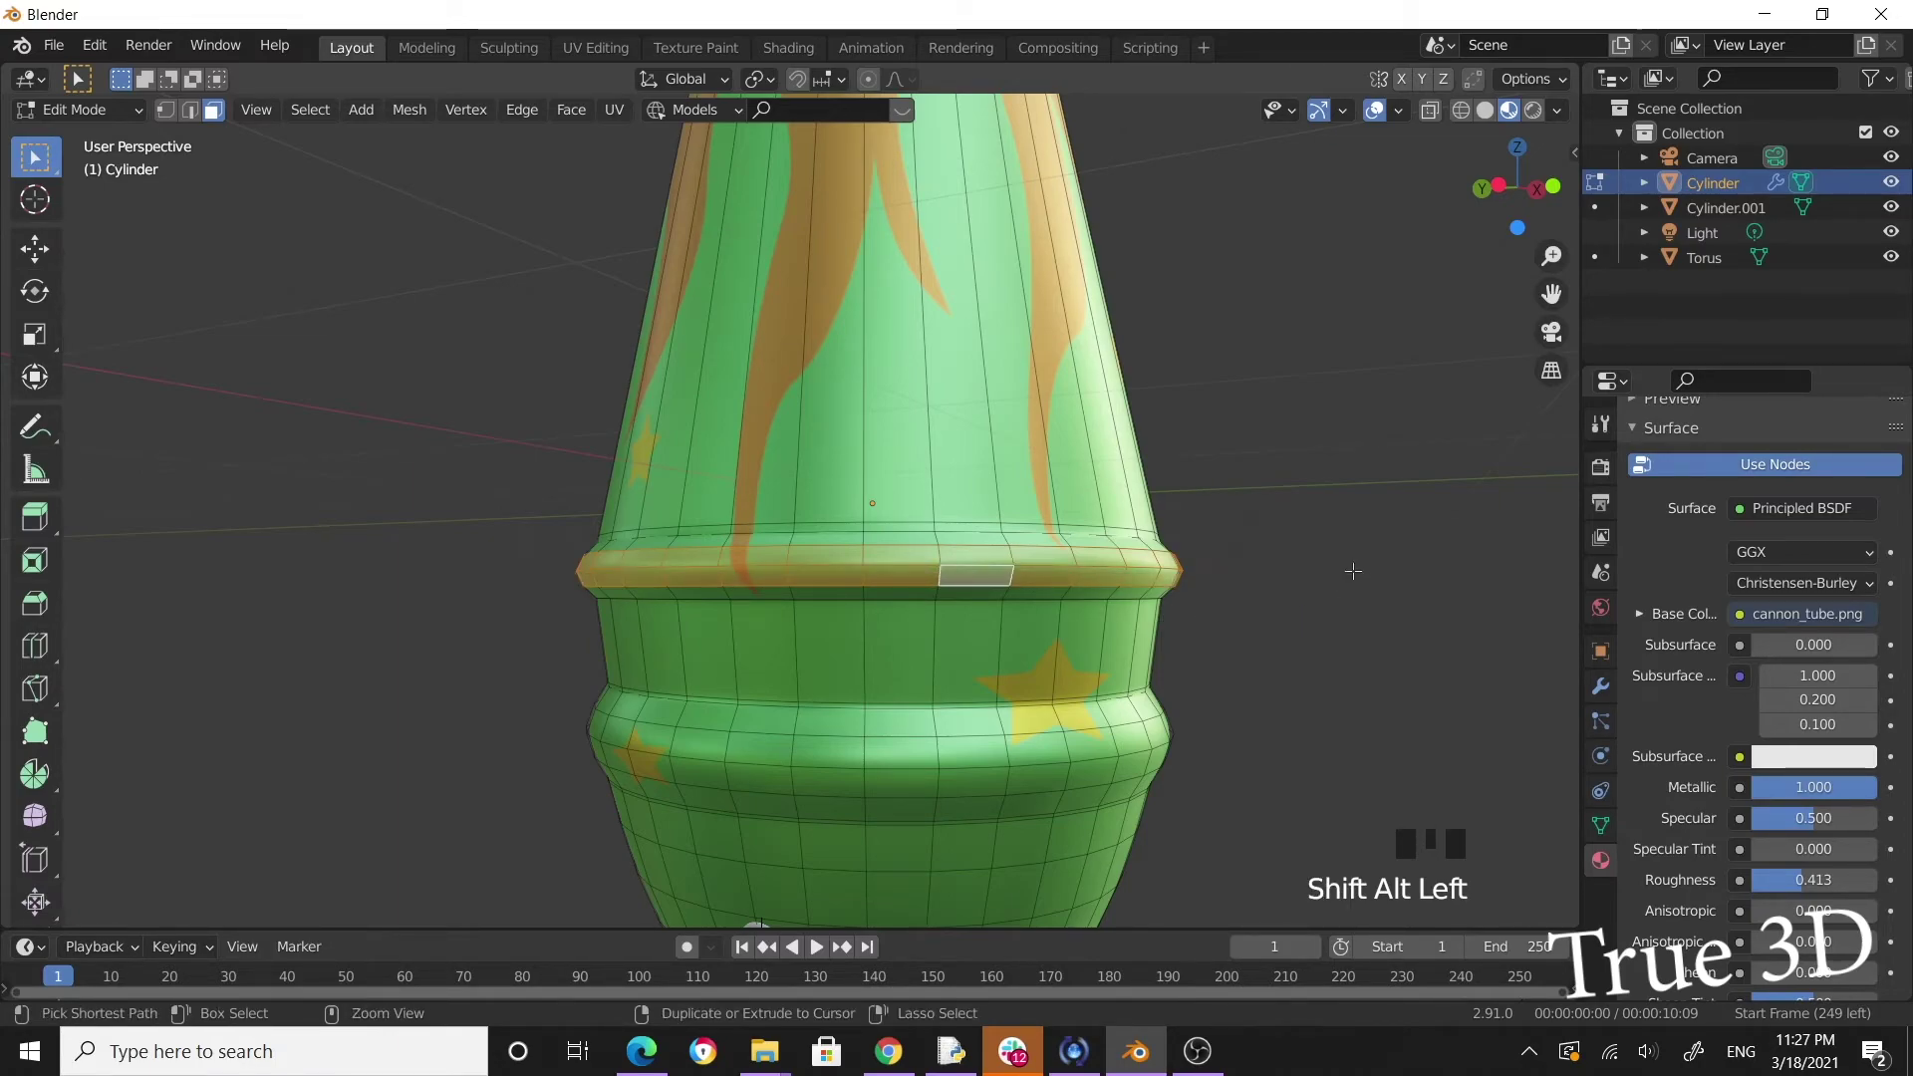
# Grow the face selection around the upper ring and reach the material slot controls.
pyautogui.press('ctrl+KP_Add')
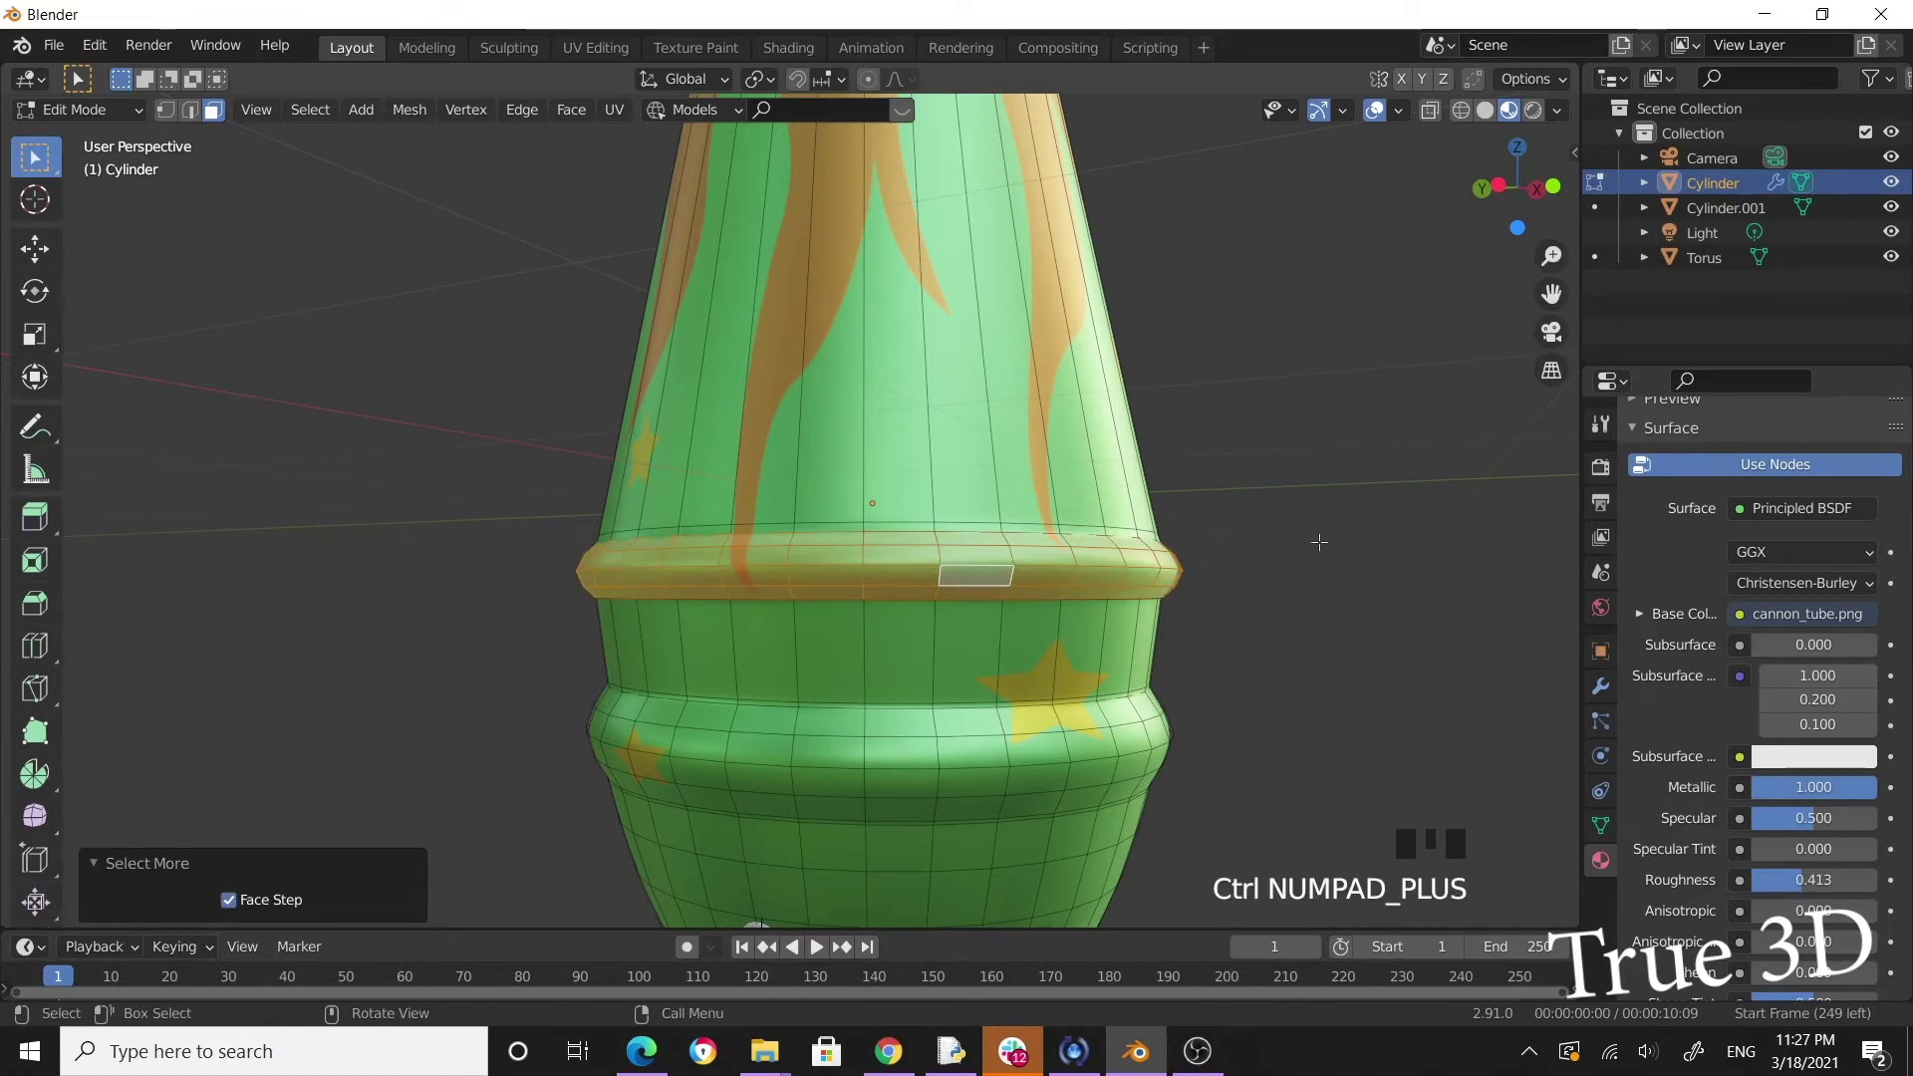
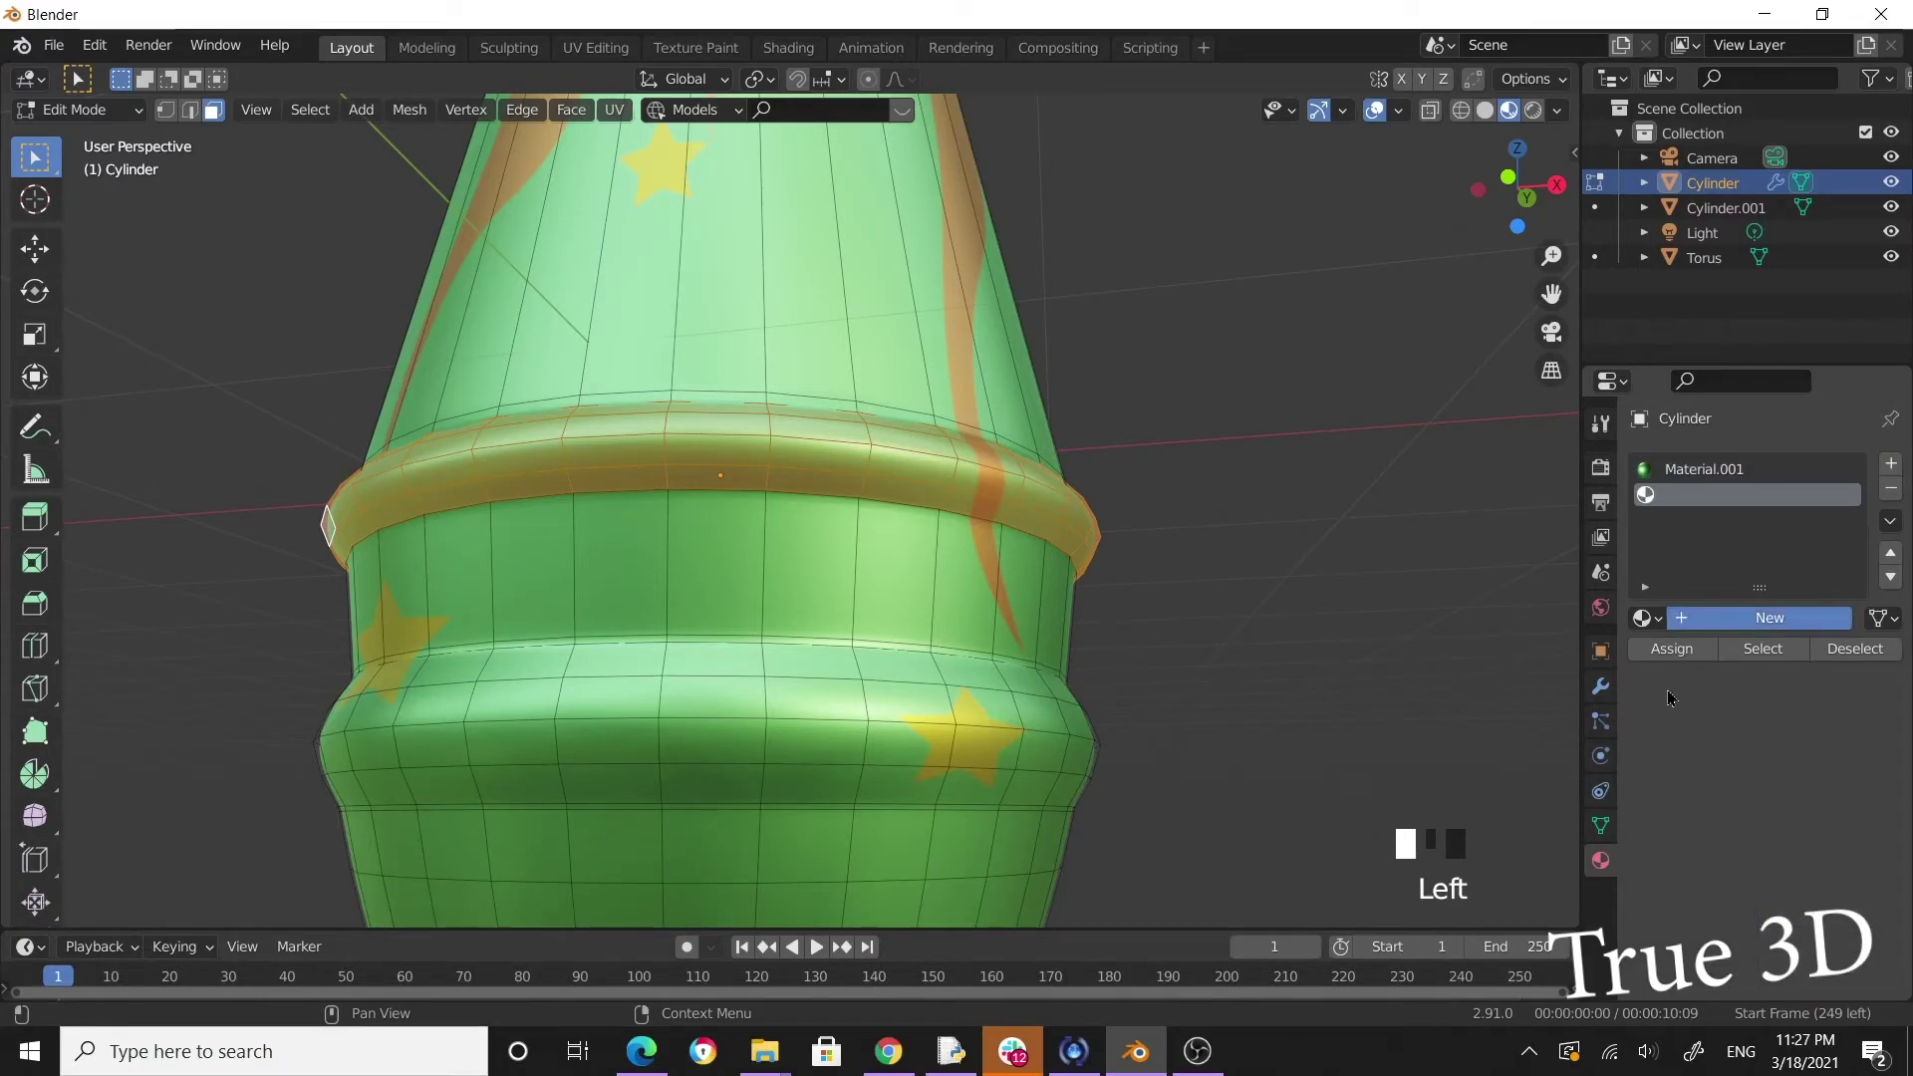
pyautogui.scroll(-3)
pyautogui.scroll(-3)
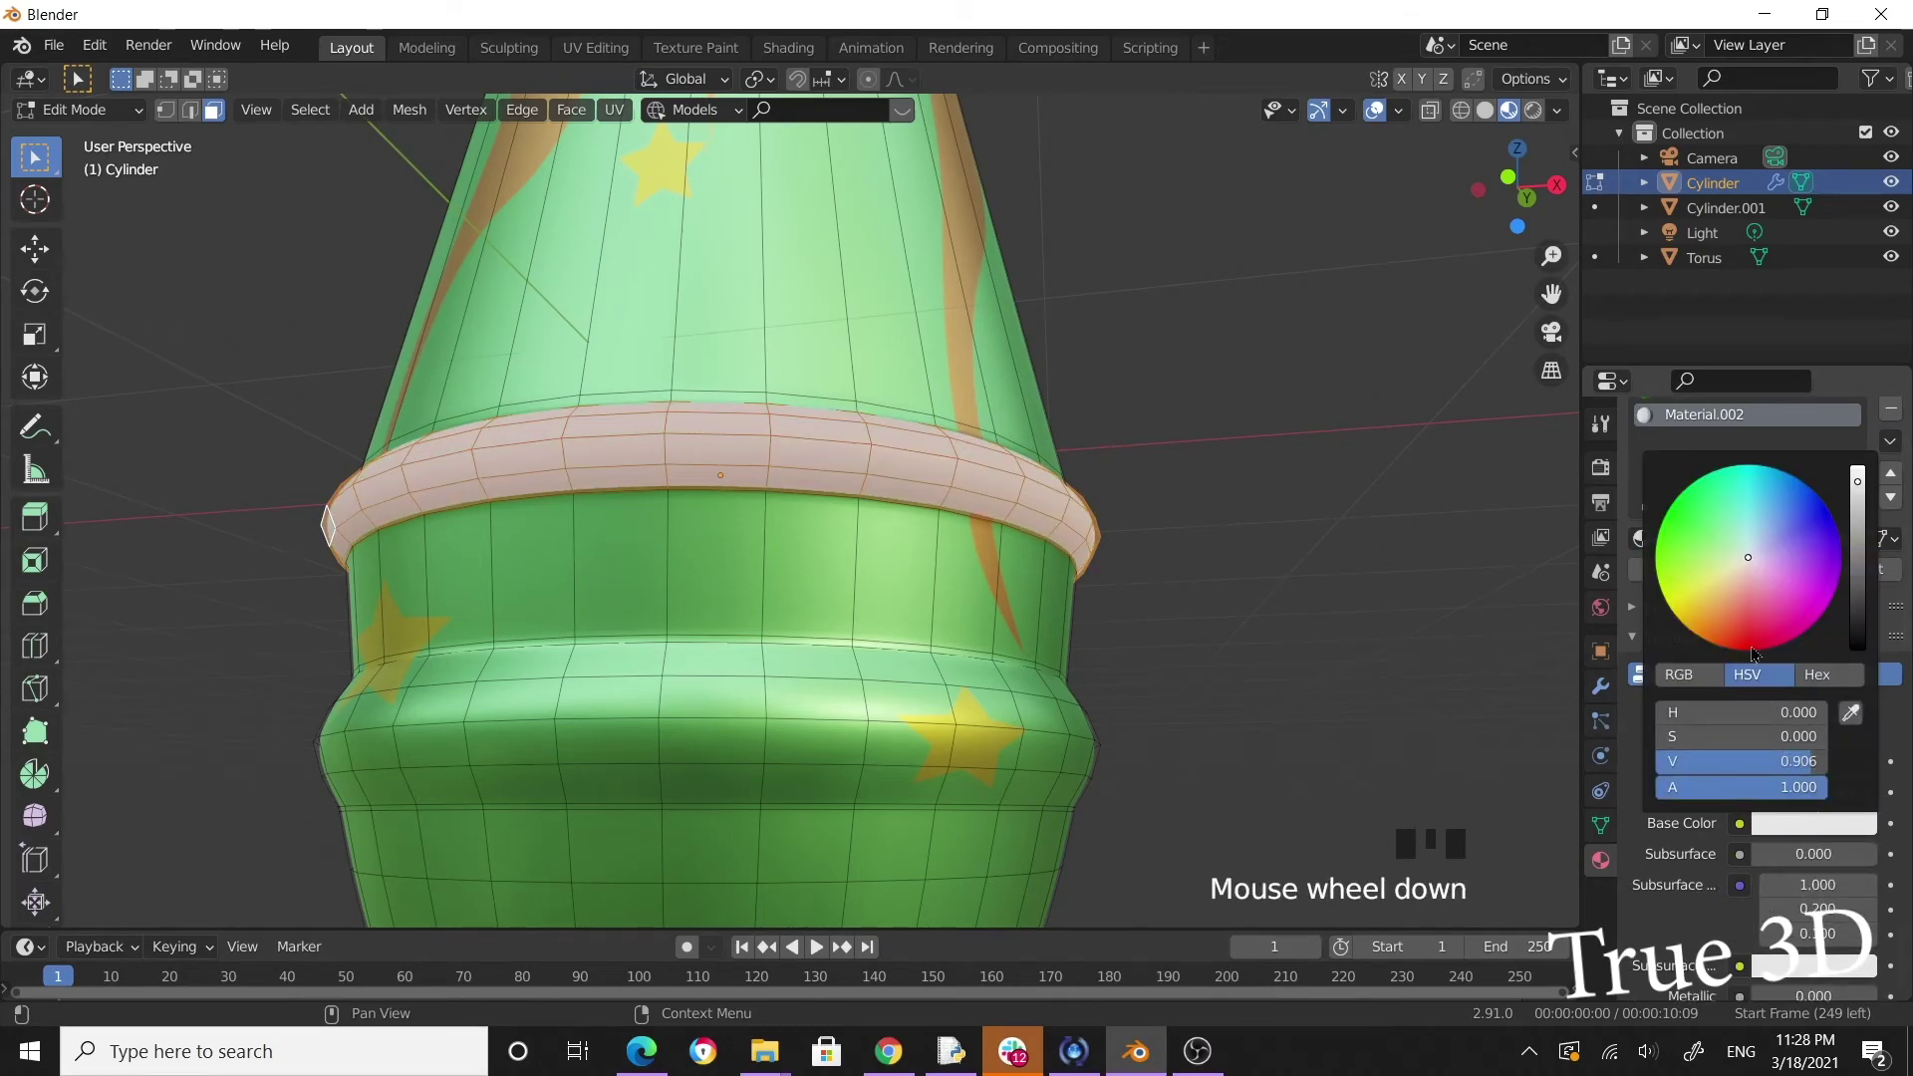
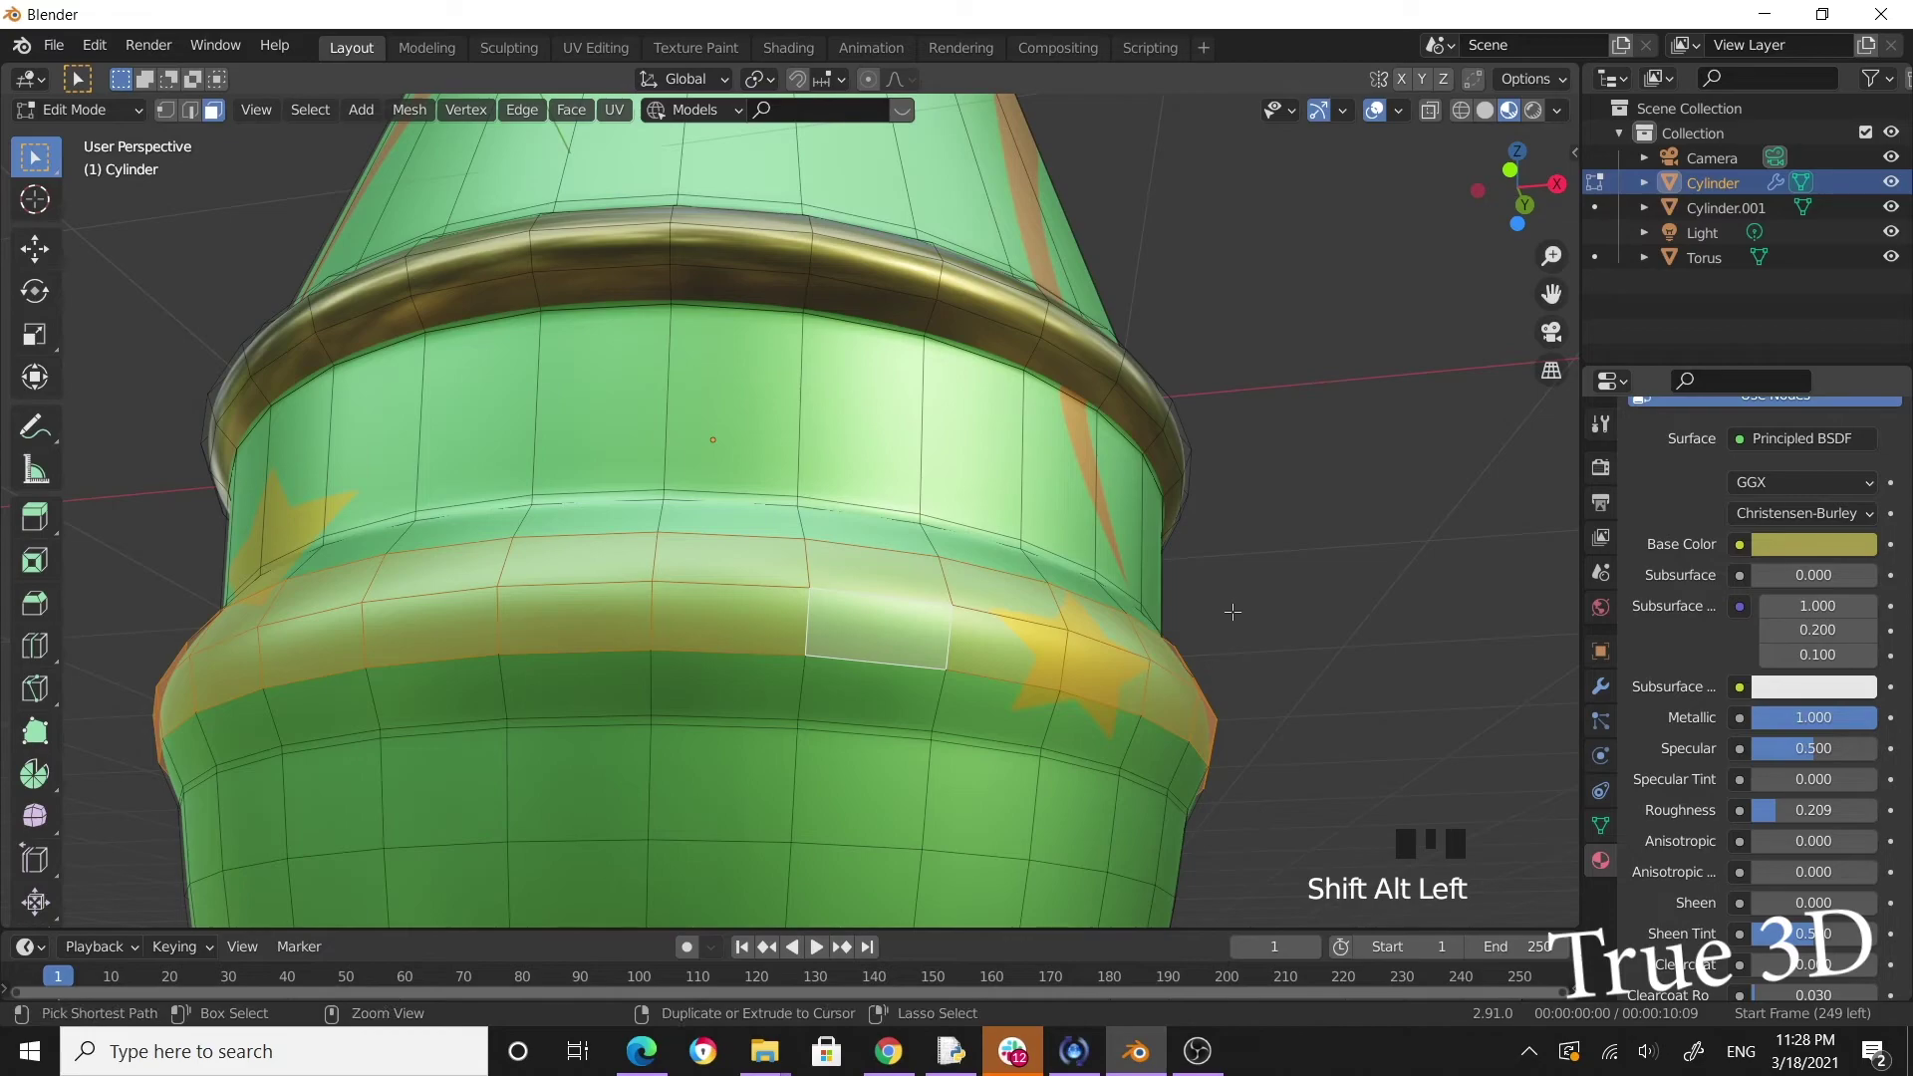
# Grow the selection around the lower ring and assign it the gold Material.002.
pyautogui.press('ctrl+KP_Add')
pyautogui.moveTo(1310, 561); pyautogui.dragTo(1678, 653)
pyautogui.click(1677, 653)
pyautogui.scroll(-3)
pyautogui.moveTo(1294, 581); pyautogui.dragTo(860, 525)
pyautogui.middleClick(914, 507)
# Inspect both gold rings and pick a face on the band between them.
pyautogui.scroll(3)
pyautogui.moveTo(1006, 532); pyautogui.dragTo(973, 556)
pyautogui.scroll(3)
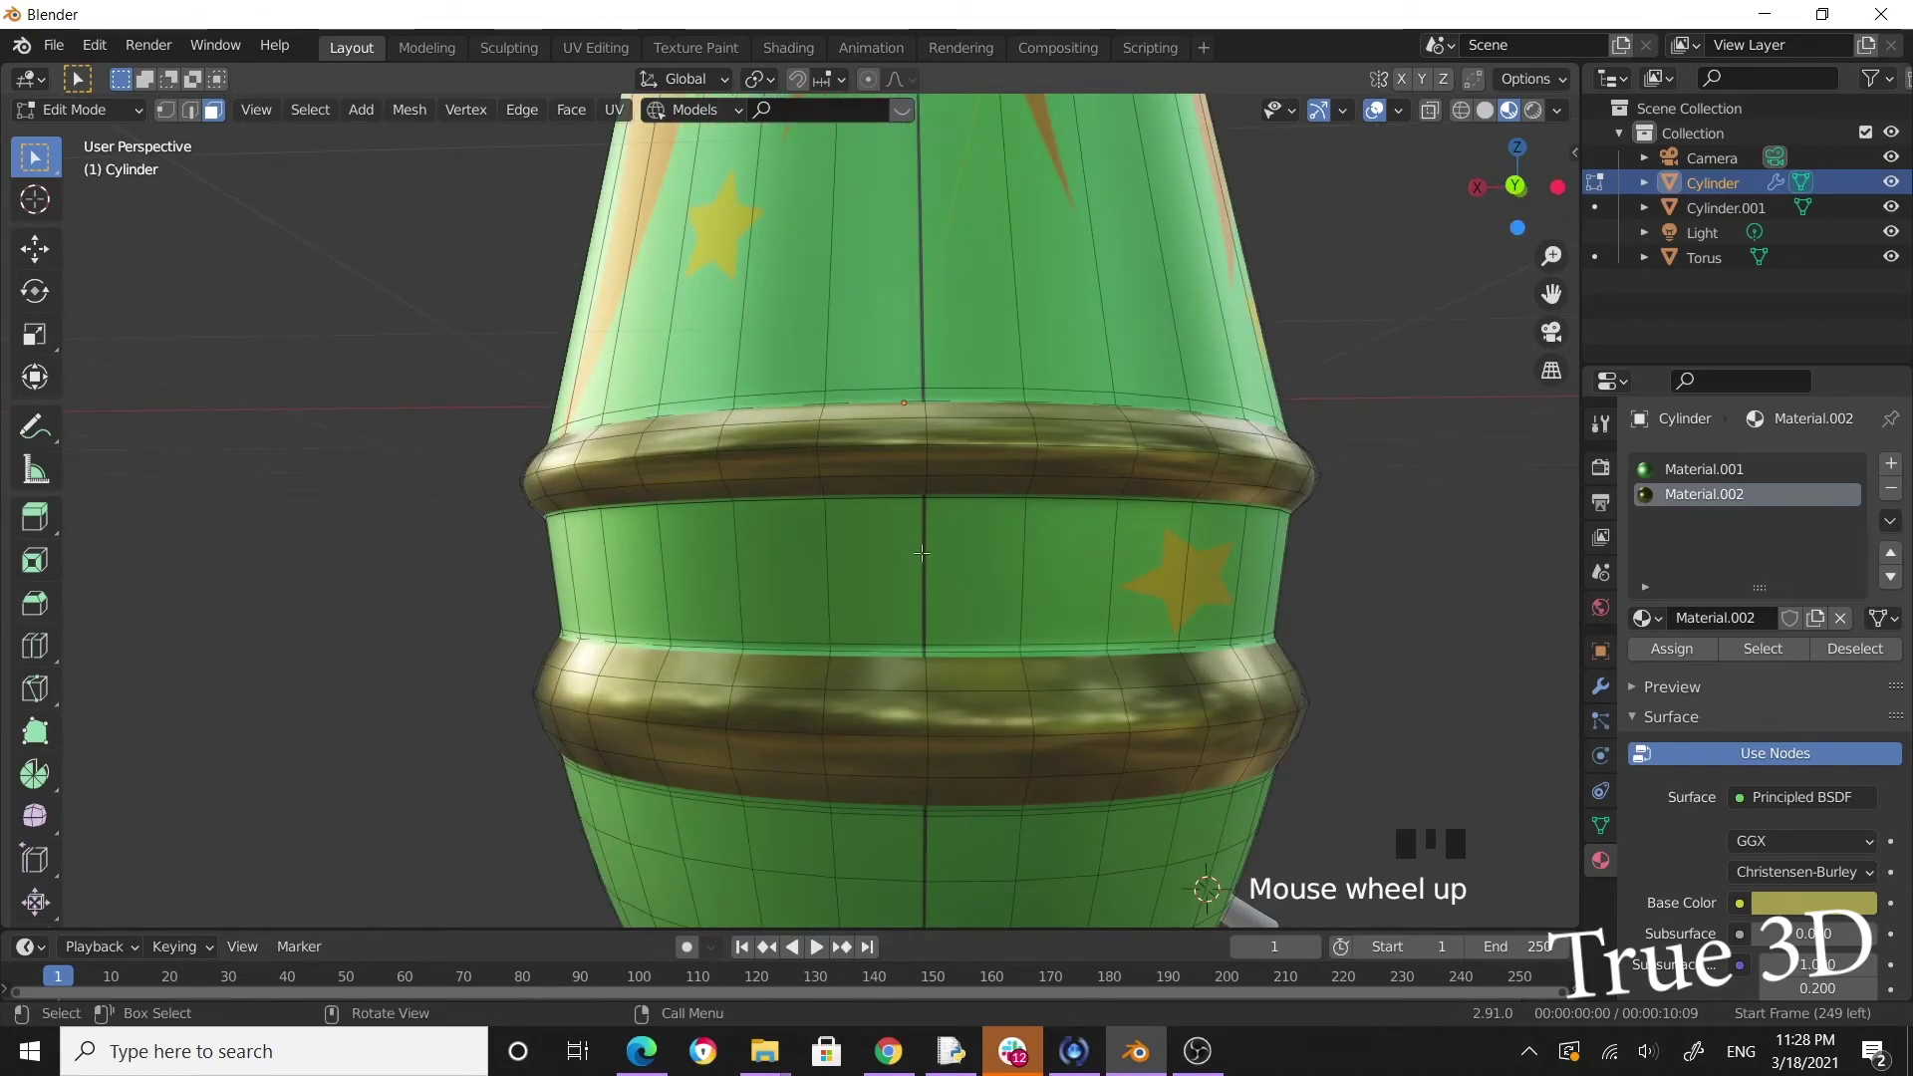
pyautogui.click(924, 549)
pyautogui.scroll(-3)
pyautogui.moveTo(1154, 567); pyautogui.dragTo(1048, 557)
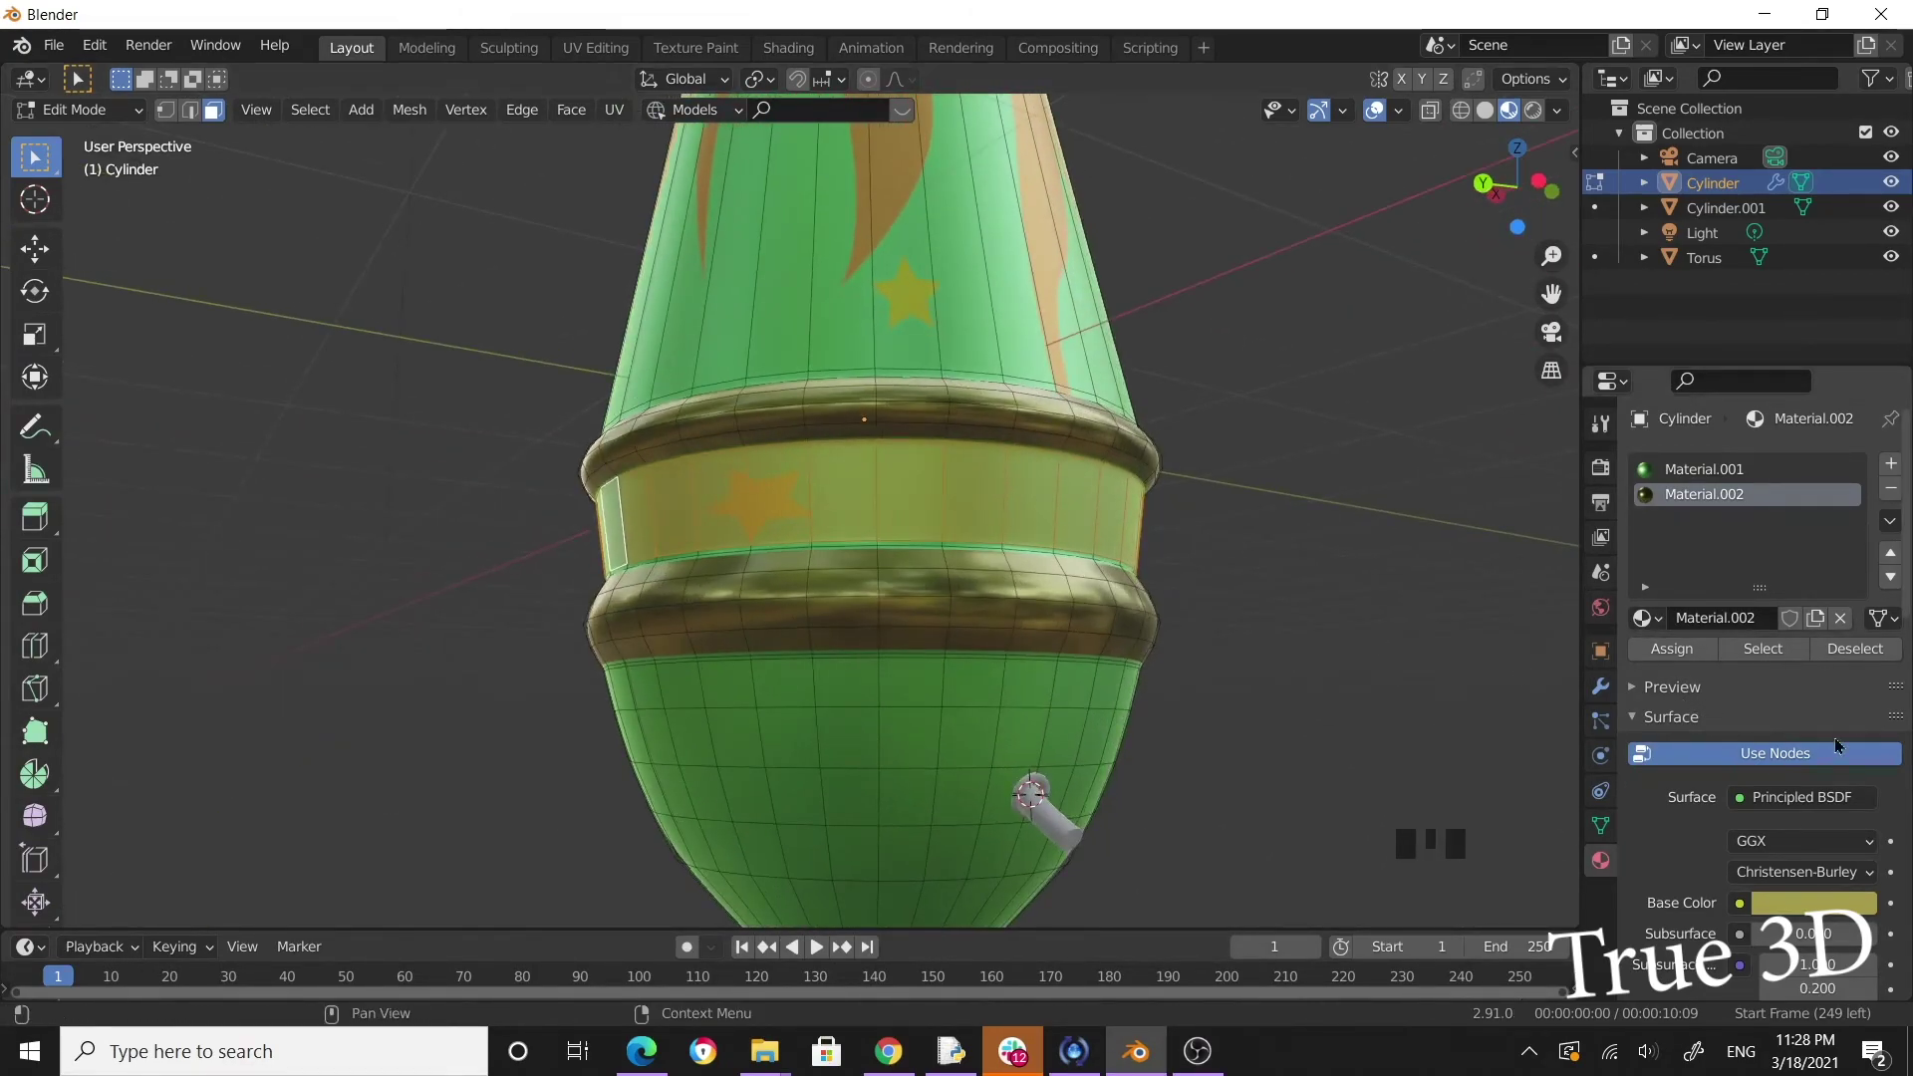
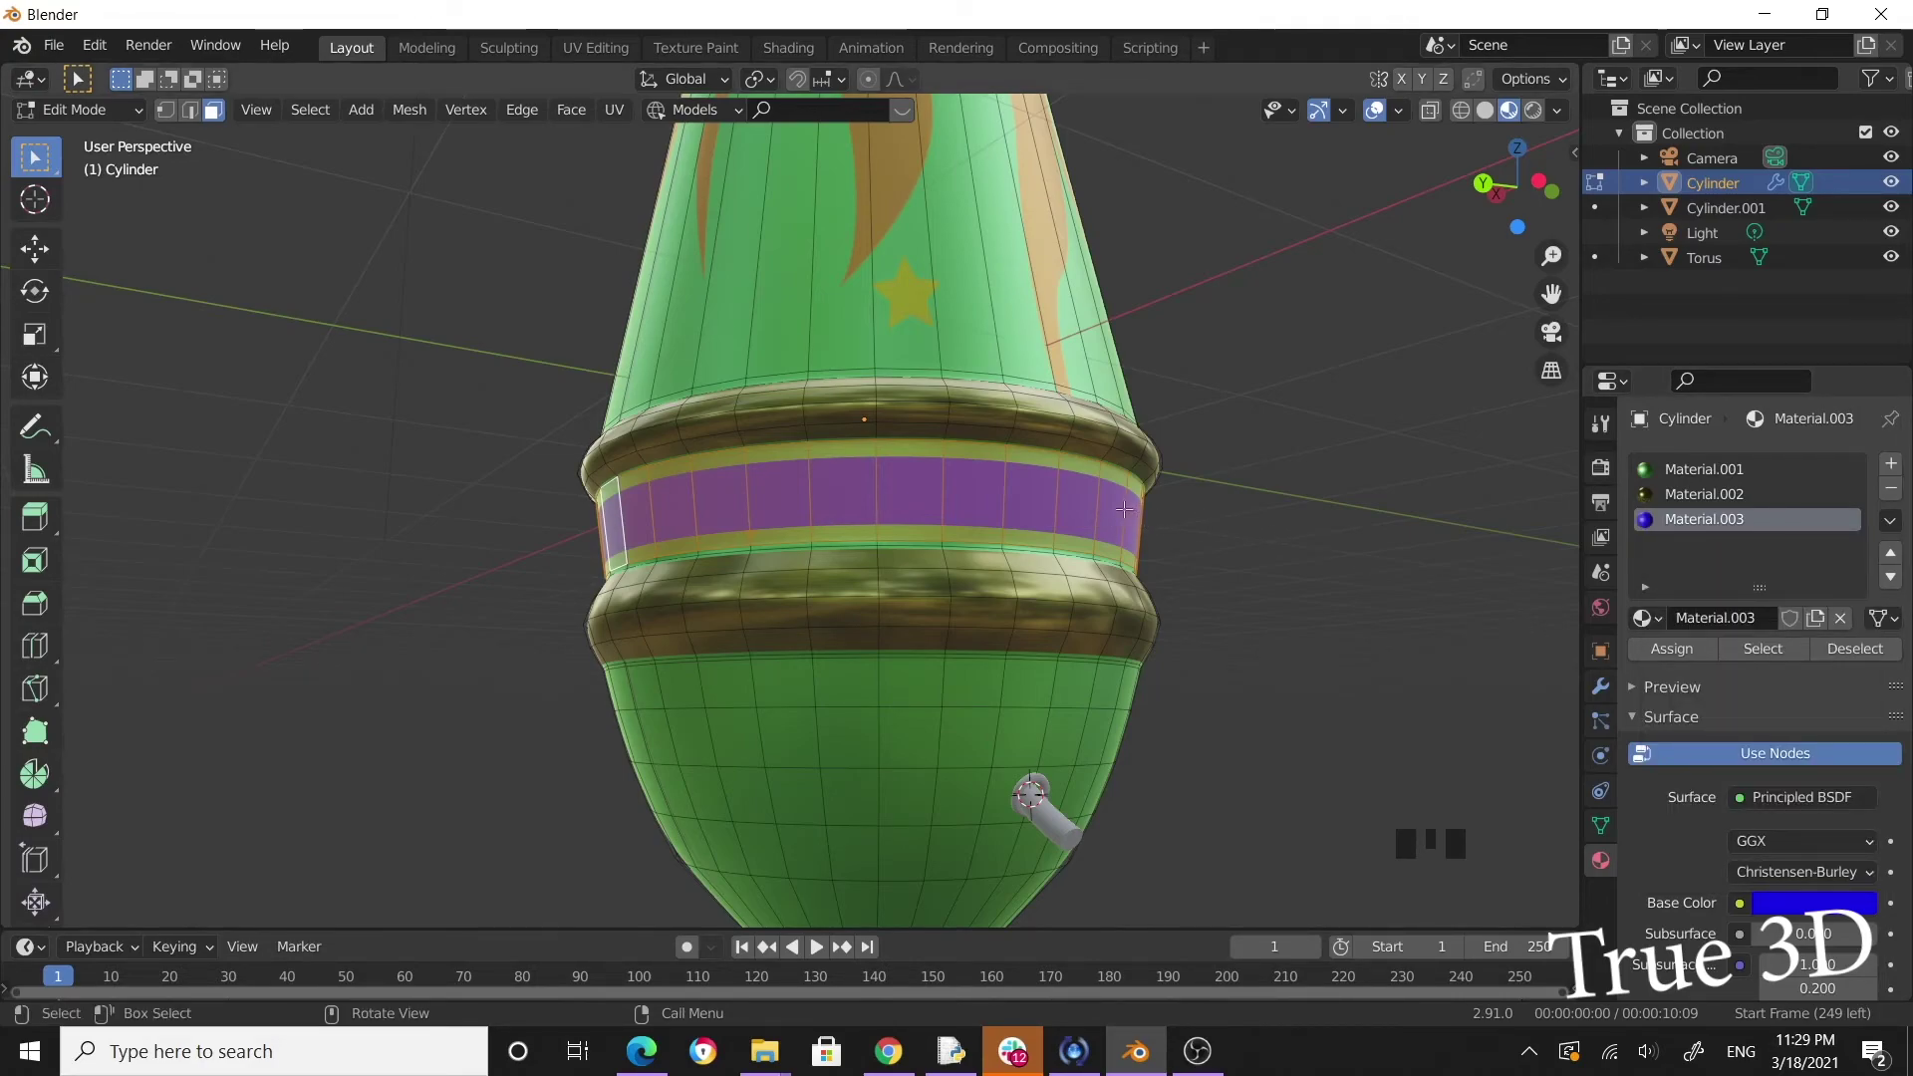
# Select the faces of the band between the two gold rings for the blue material.
pyautogui.press('ctrl+KP_Add')
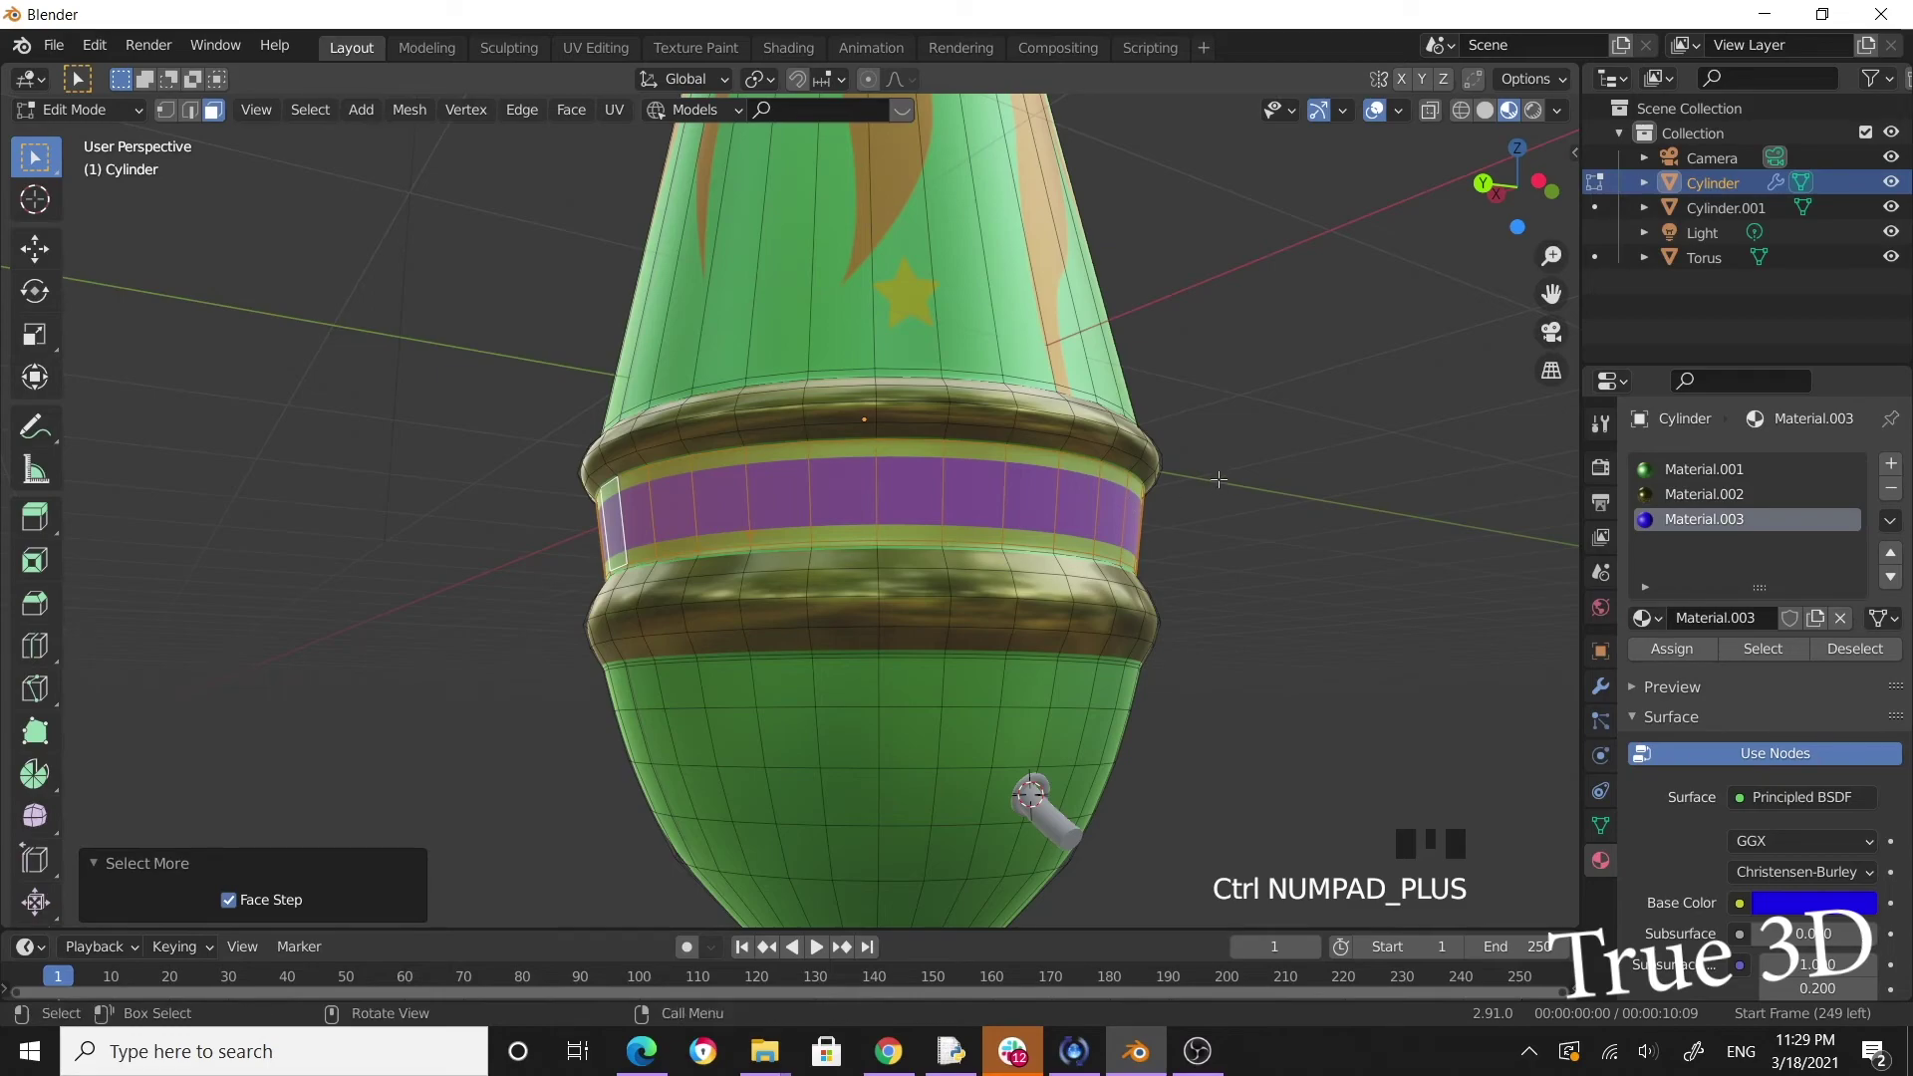
pyautogui.click(1225, 465)
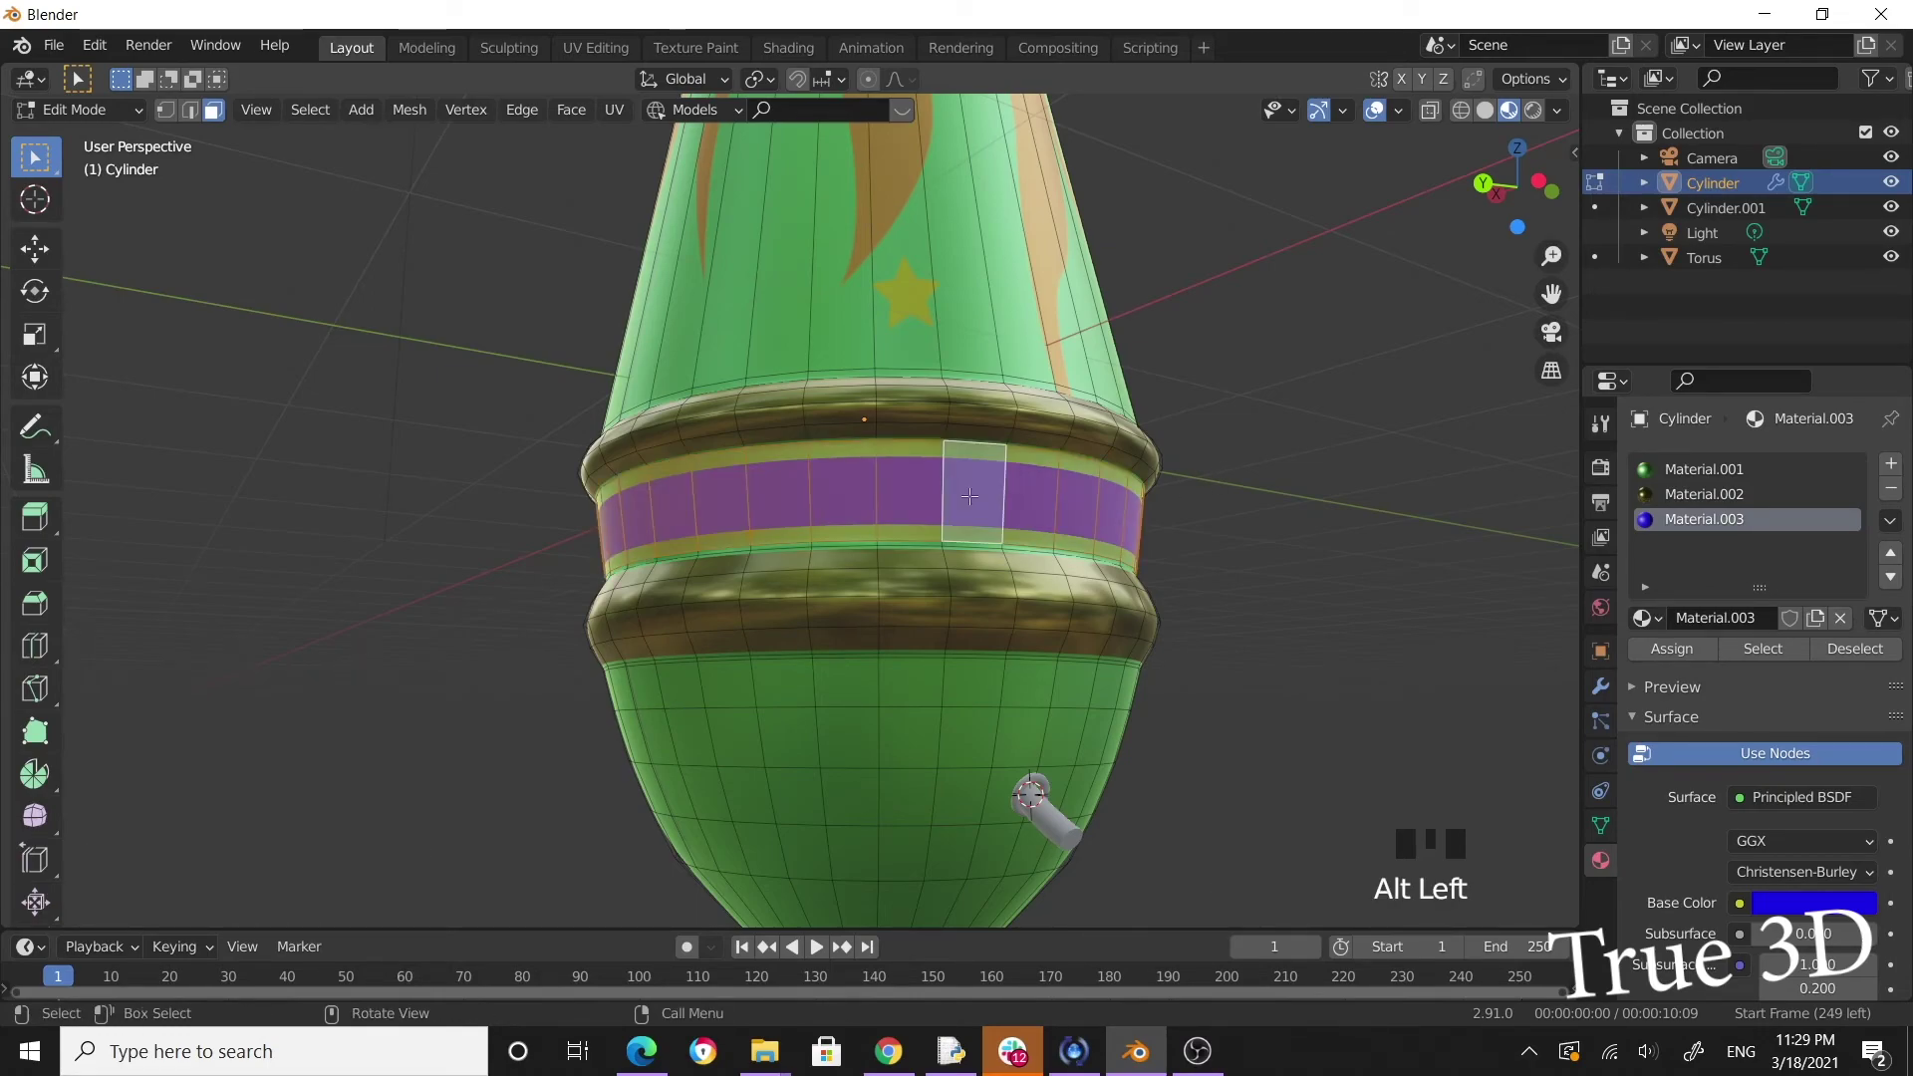
pyautogui.press('ctrl+KP_Add')
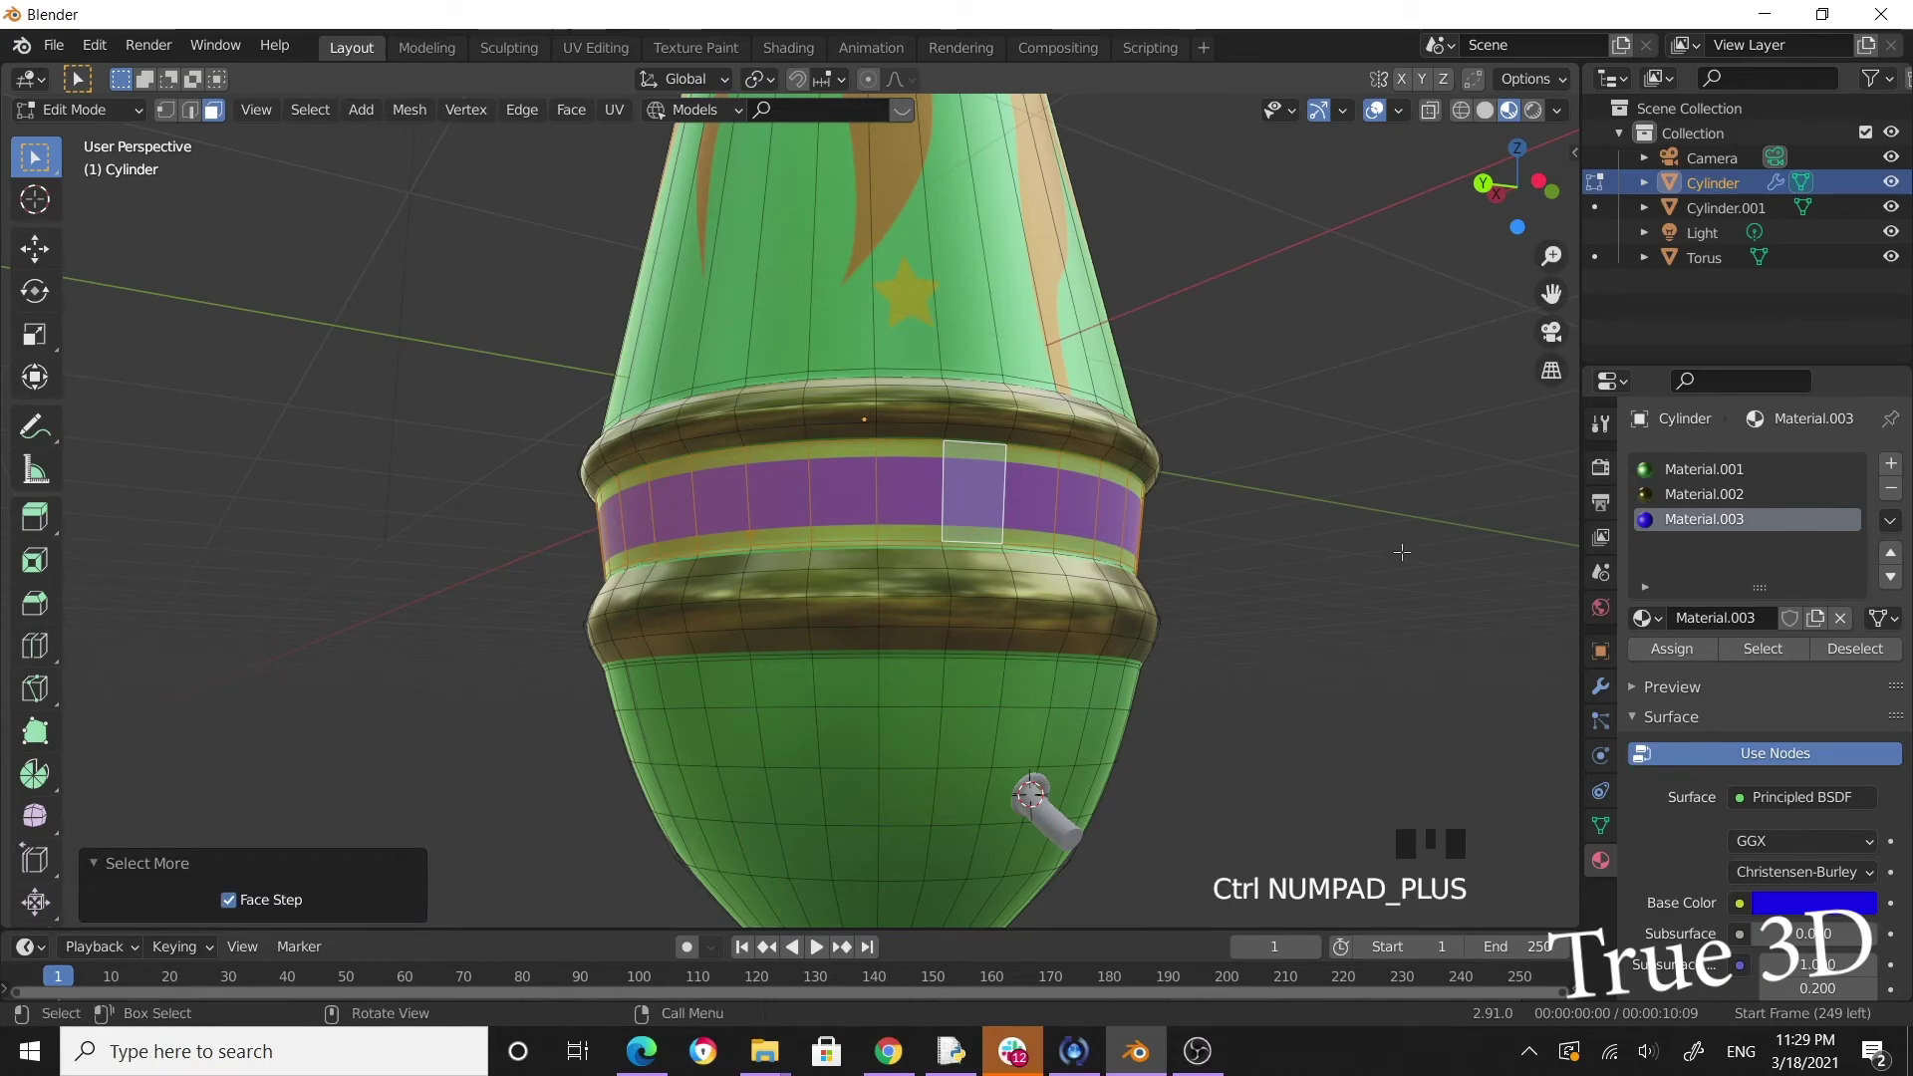
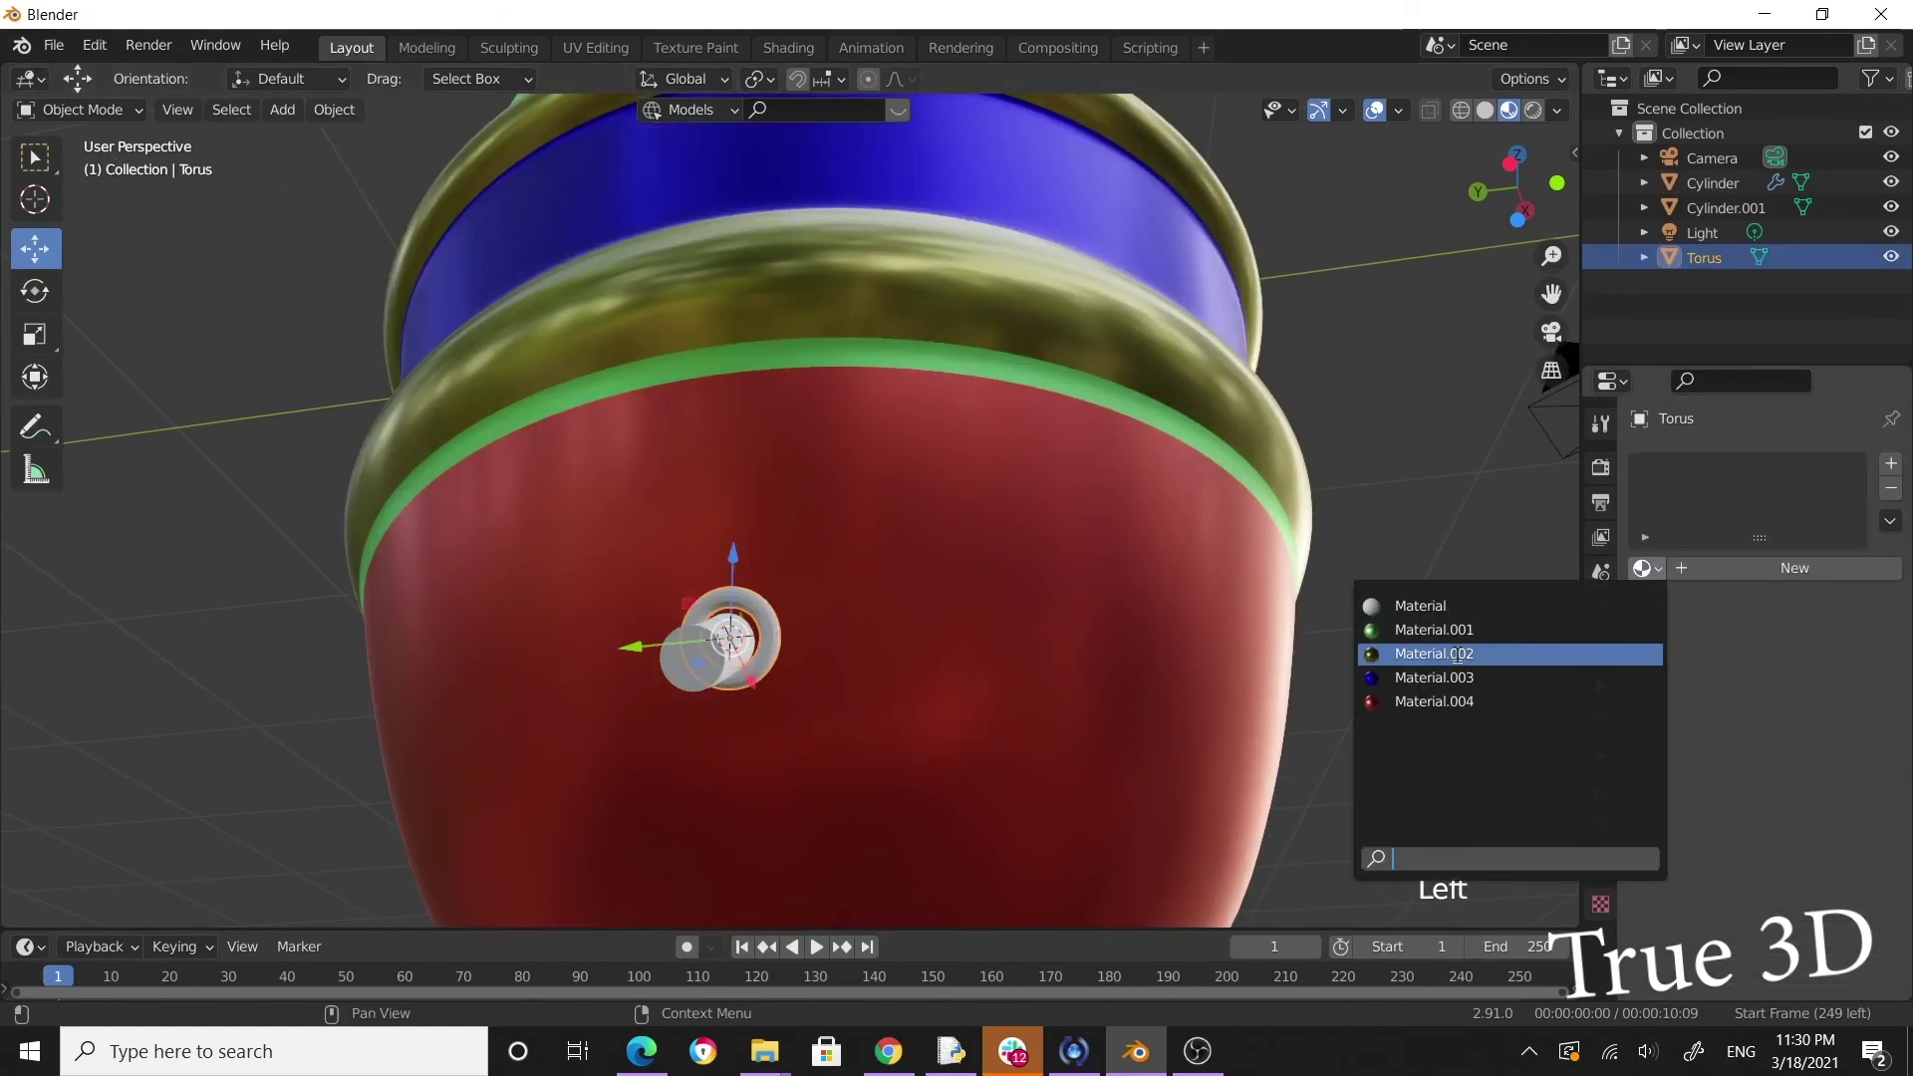
# Select the small pipe Cylinder.001 and give it a new grey material.
pyautogui.moveTo(1431, 661); pyautogui.dragTo(810, 674)
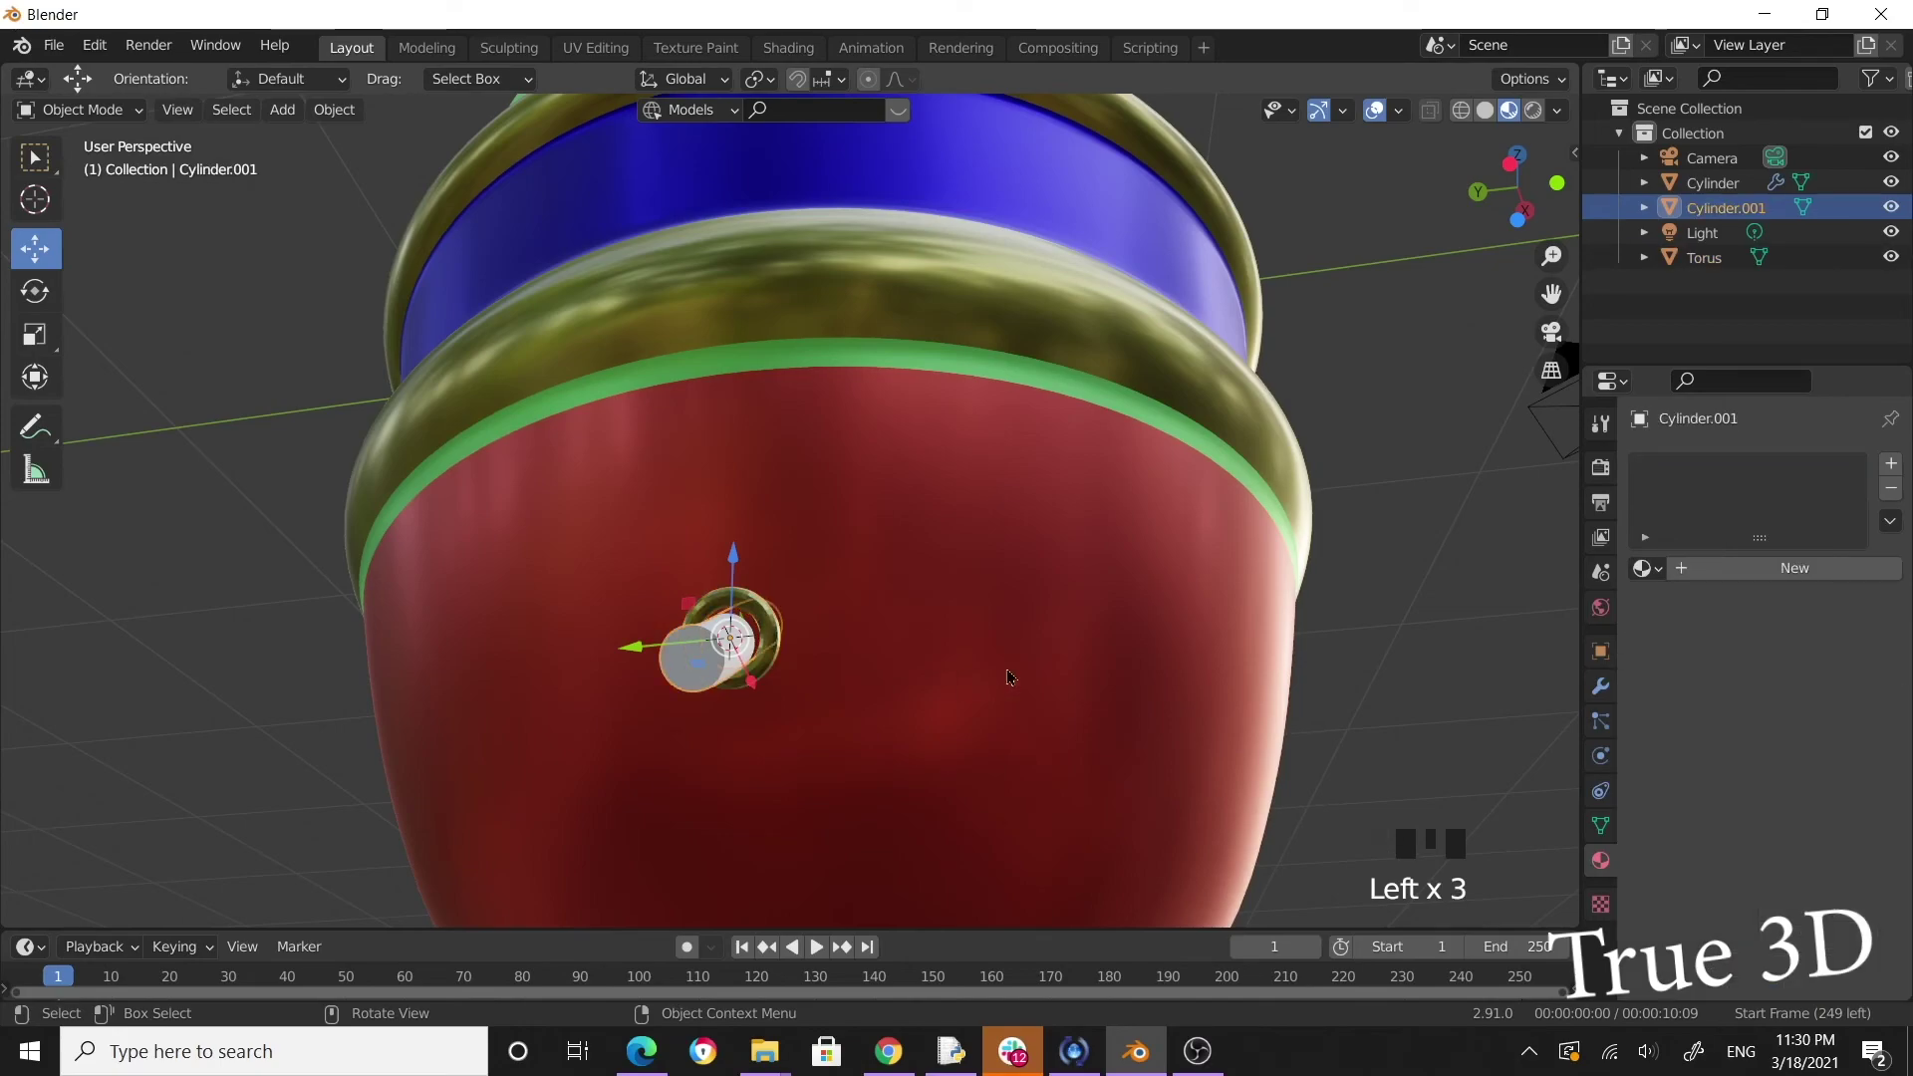
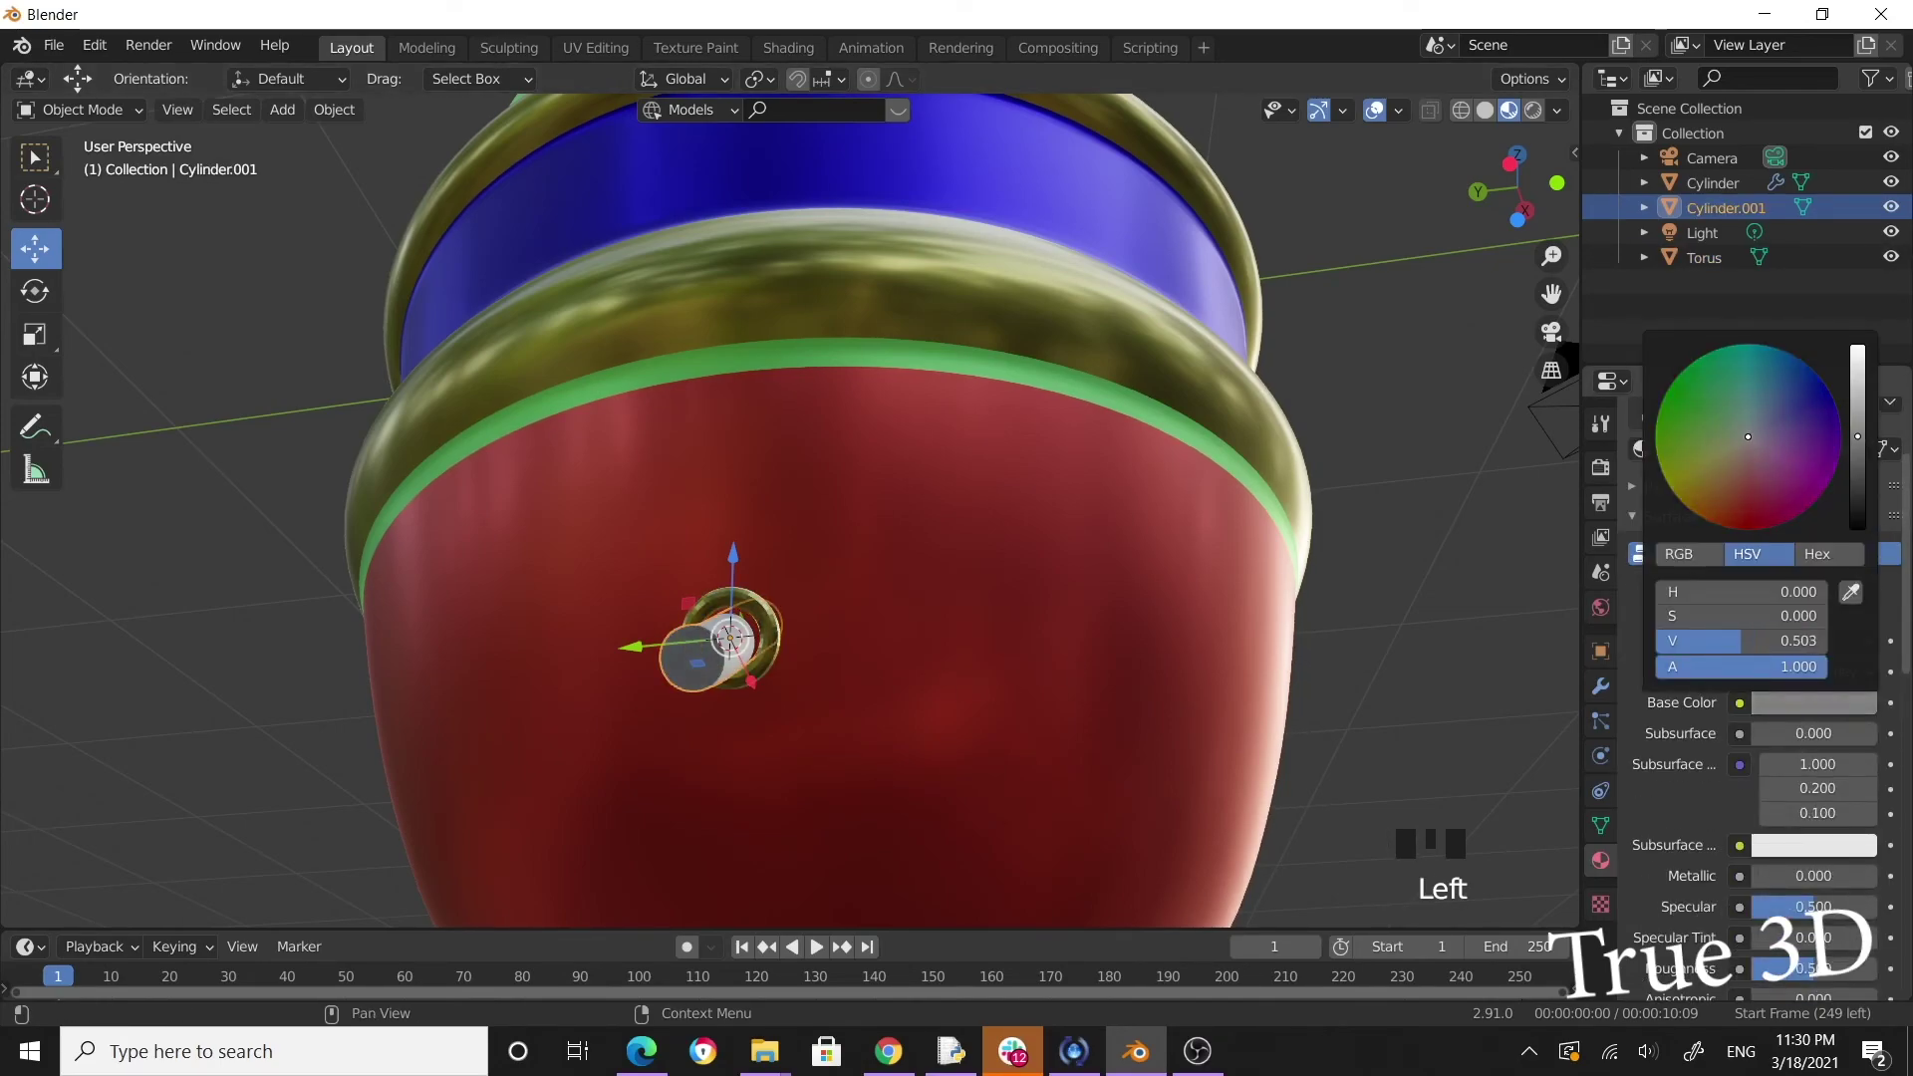
pyautogui.click(1393, 634)
pyautogui.moveTo(970, 653); pyautogui.dragTo(914, 618)
pyautogui.scroll(-3)
pyautogui.moveTo(864, 641); pyautogui.dragTo(993, 594)
pyautogui.click(993, 593)
# Review the whole lamp body from above and start saving the .blend file.
pyautogui.moveTo(1108, 602); pyautogui.dragTo(1111, 520)
pyautogui.scroll(-3)
pyautogui.moveTo(1079, 582); pyautogui.dragTo(979, 580)
pyautogui.scroll(3)
pyautogui.moveTo(1024, 544); pyautogui.dragTo(1164, 527)
pyautogui.press('ctrl+s')
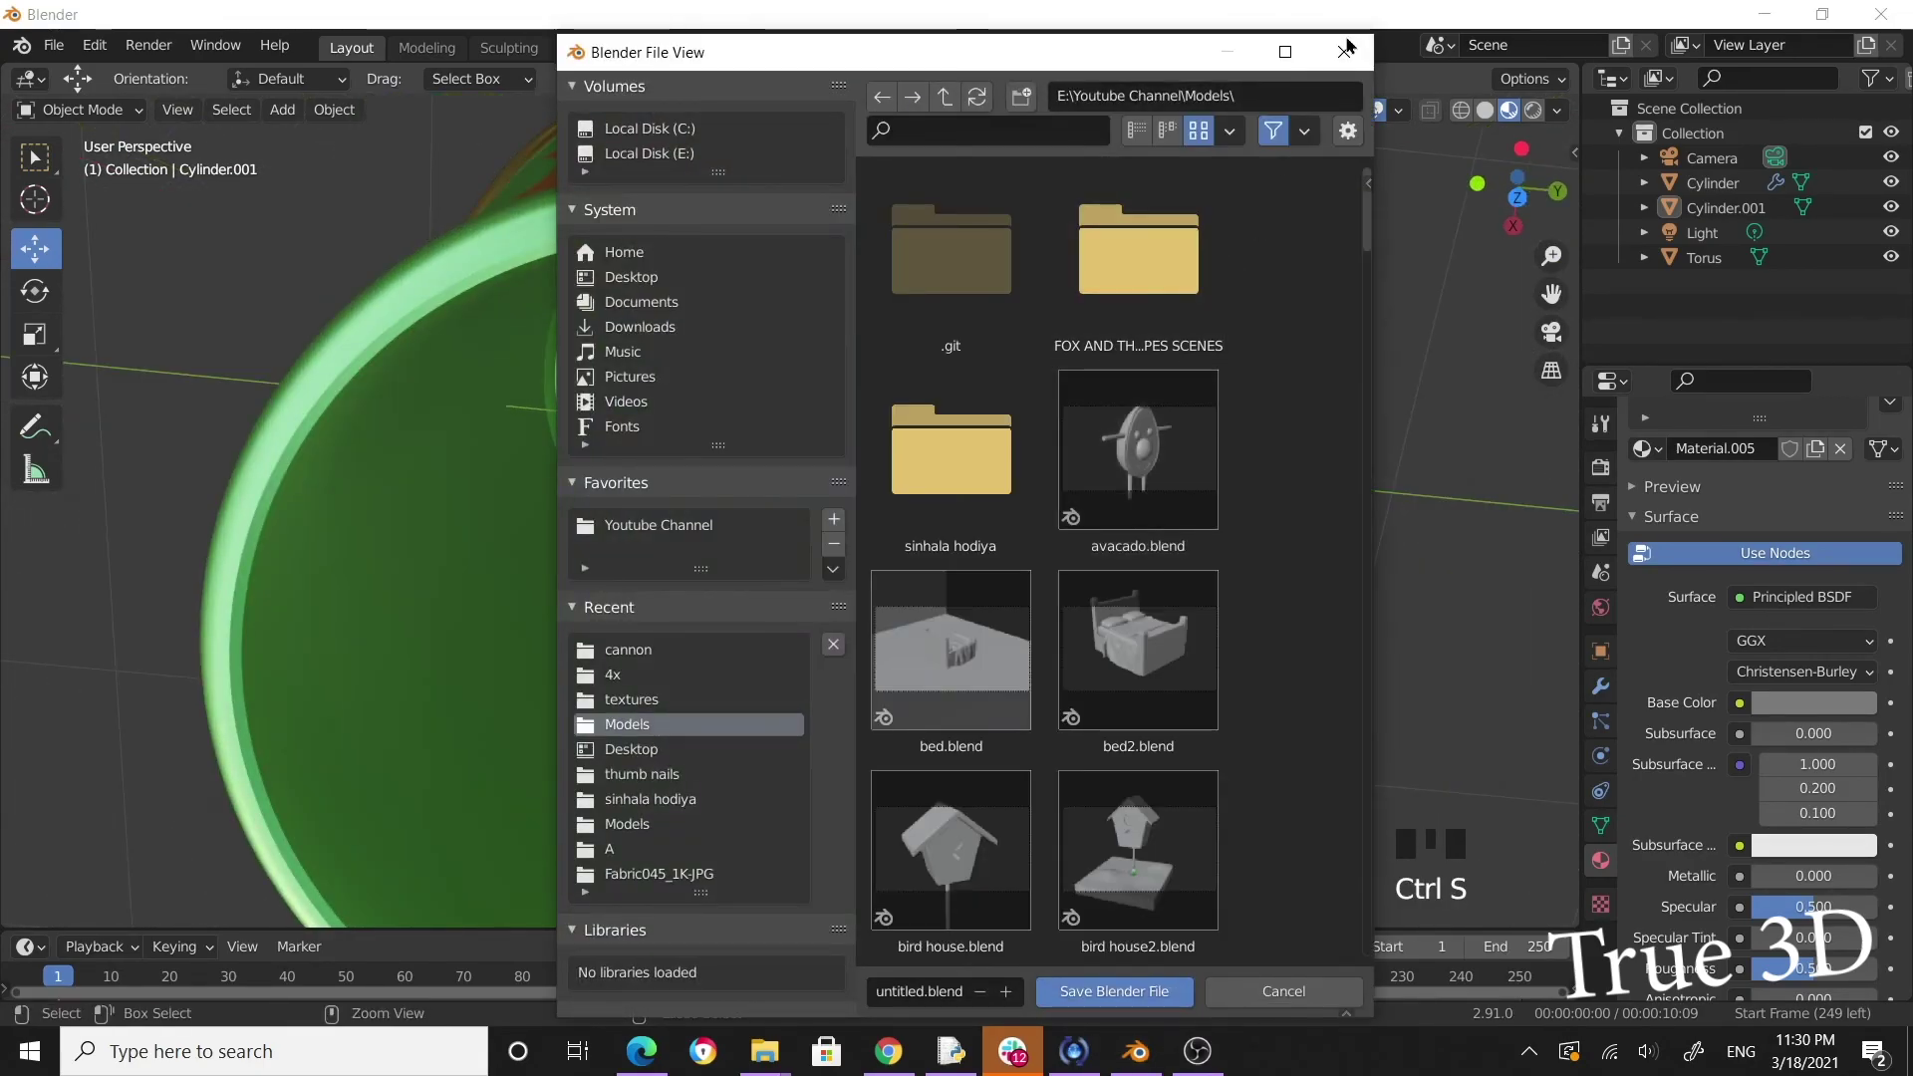